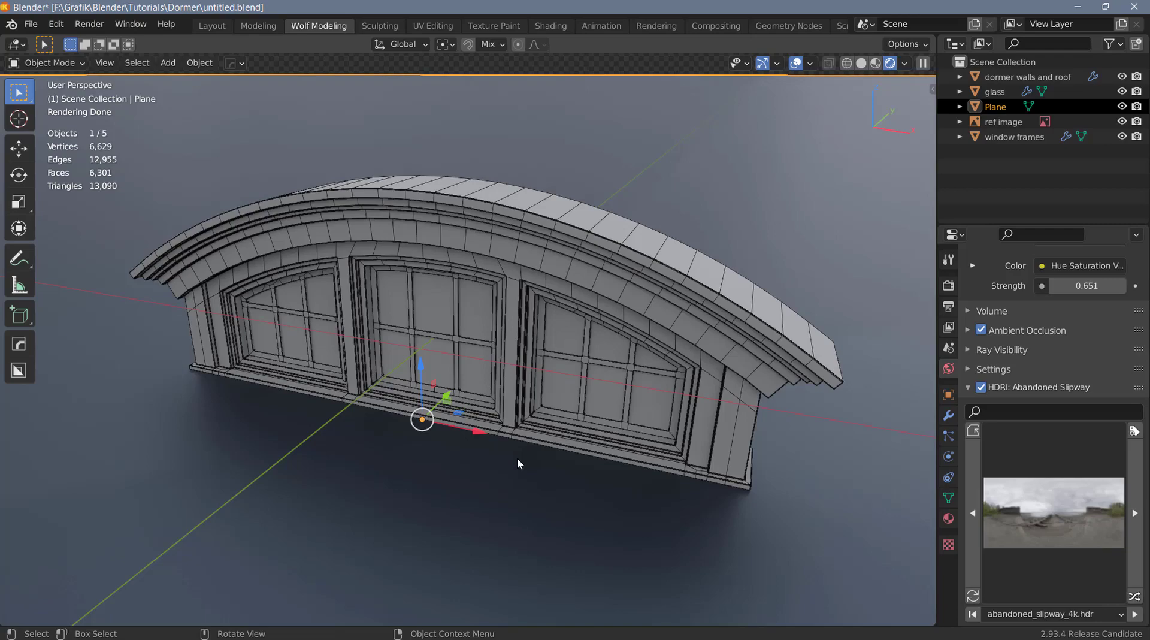
- Start a new General blank file, discarding the finished dormer scene
key(F4)
click(656, 350)
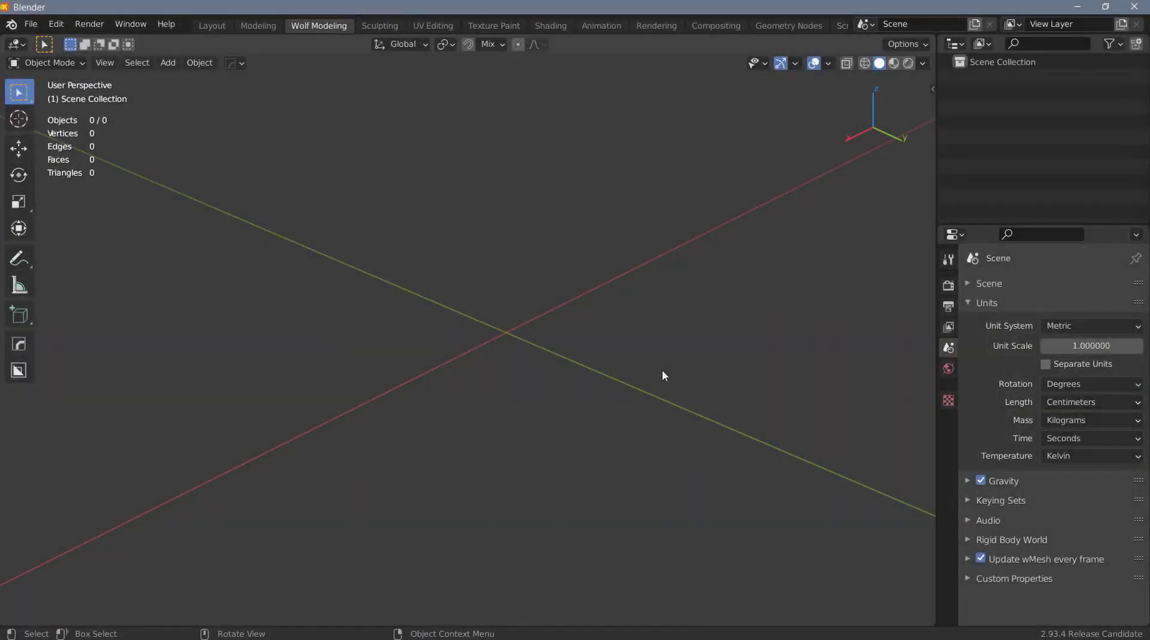
- In front view, add the dormer photo as a reference image and centre it
key(F4)
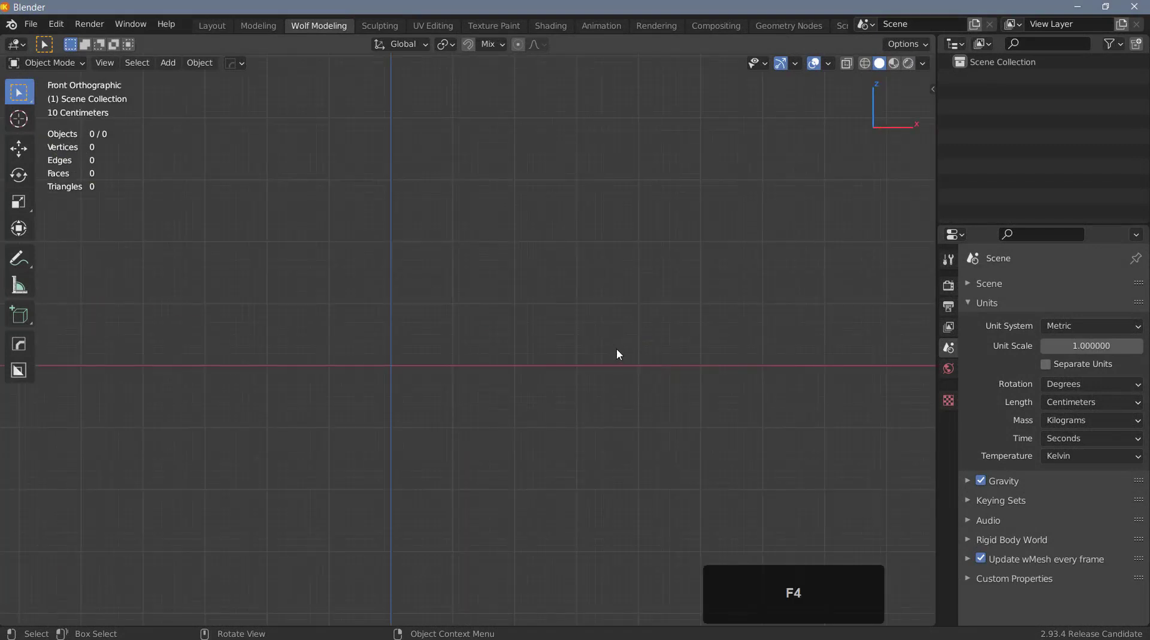
middle_click(600, 349)
key(shift+a)
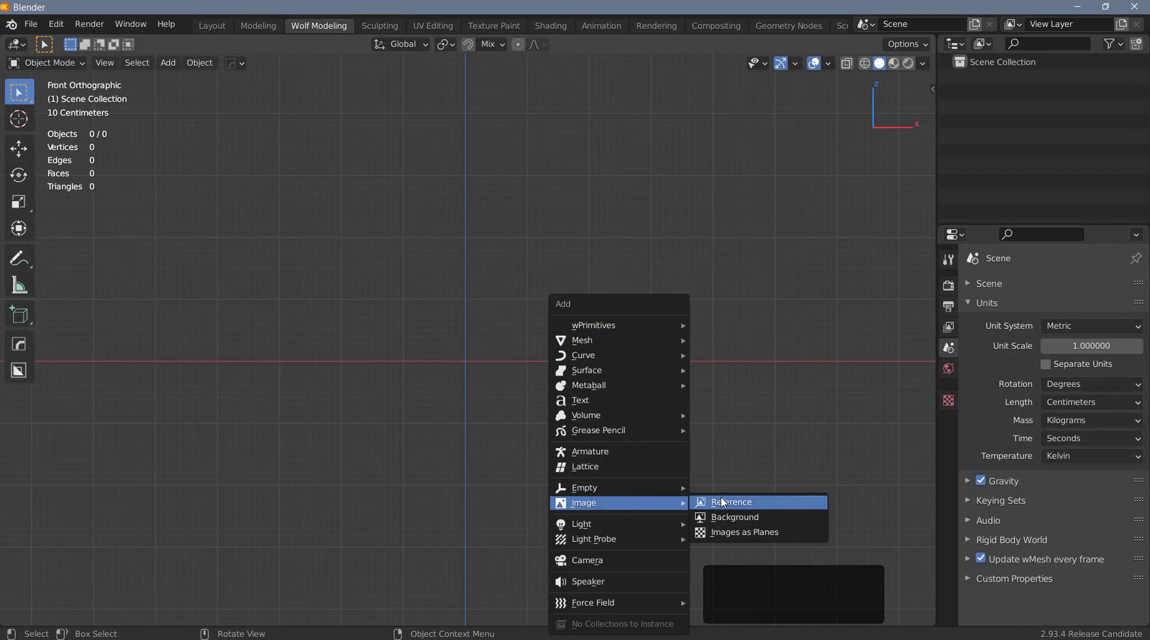
click(727, 503)
click(292, 465)
click(447, 208)
double_click(447, 209)
middle_click(963, 130)
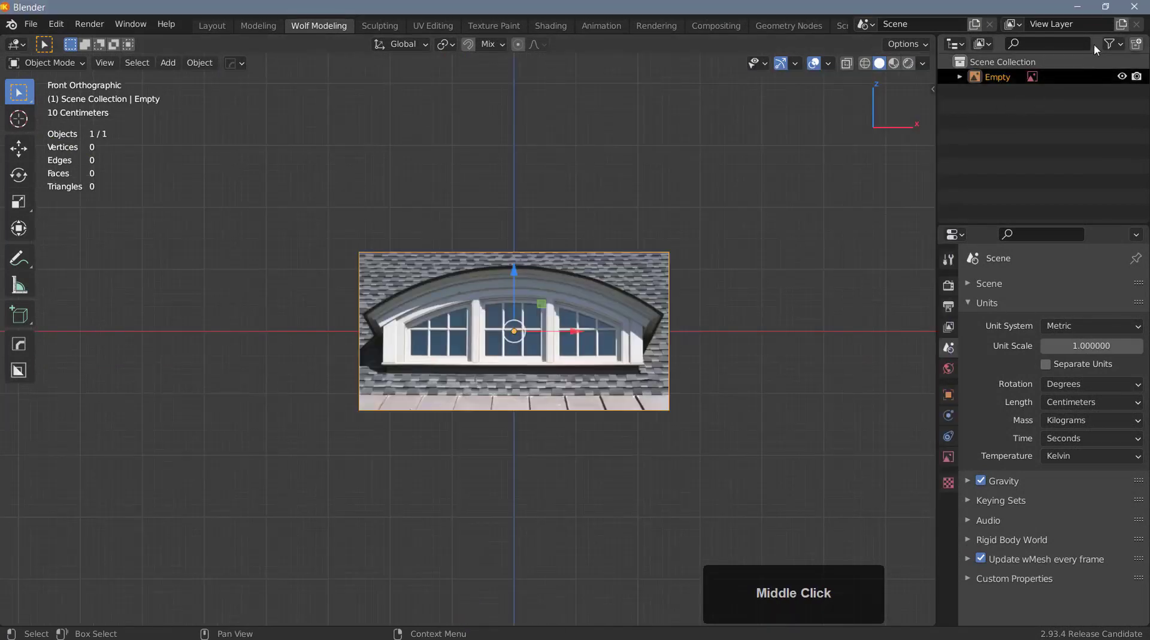
- Expose the Outliner's Selectable filter and make the reference photo unselectable
click(1125, 48)
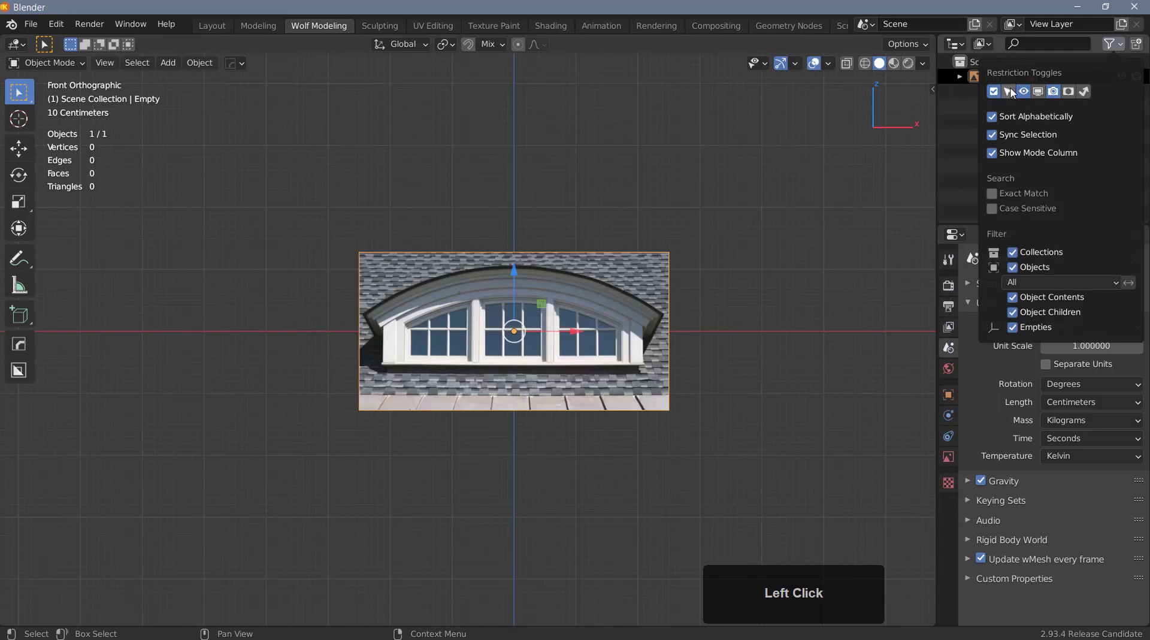
click(1013, 92)
click(1113, 78)
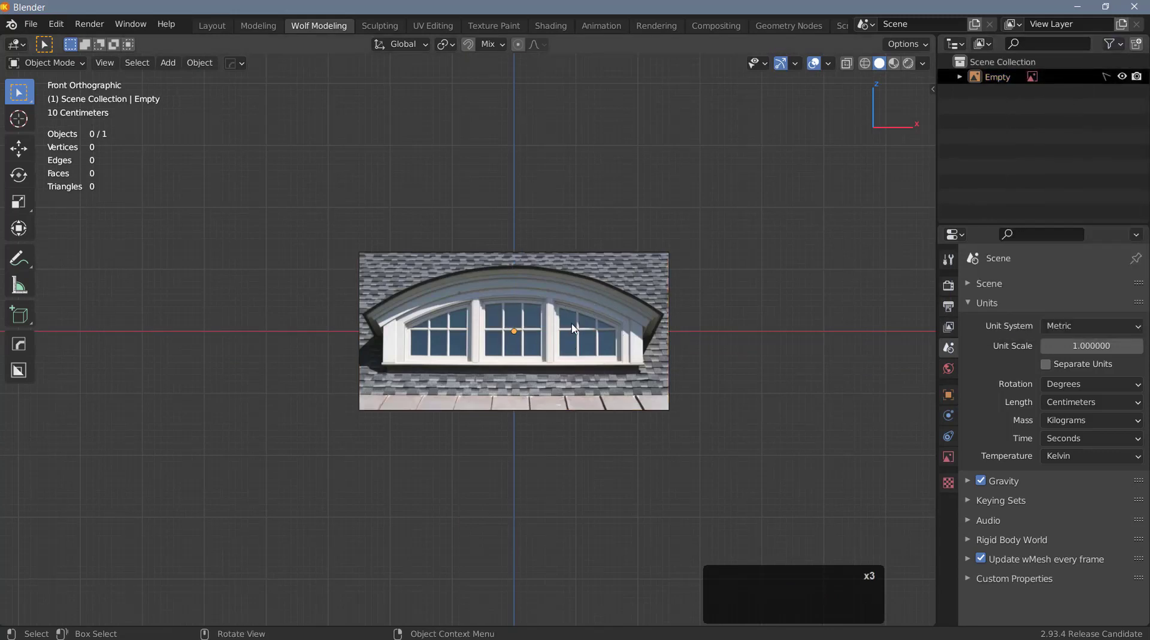
scroll(up, 3)
middle_click(603, 349)
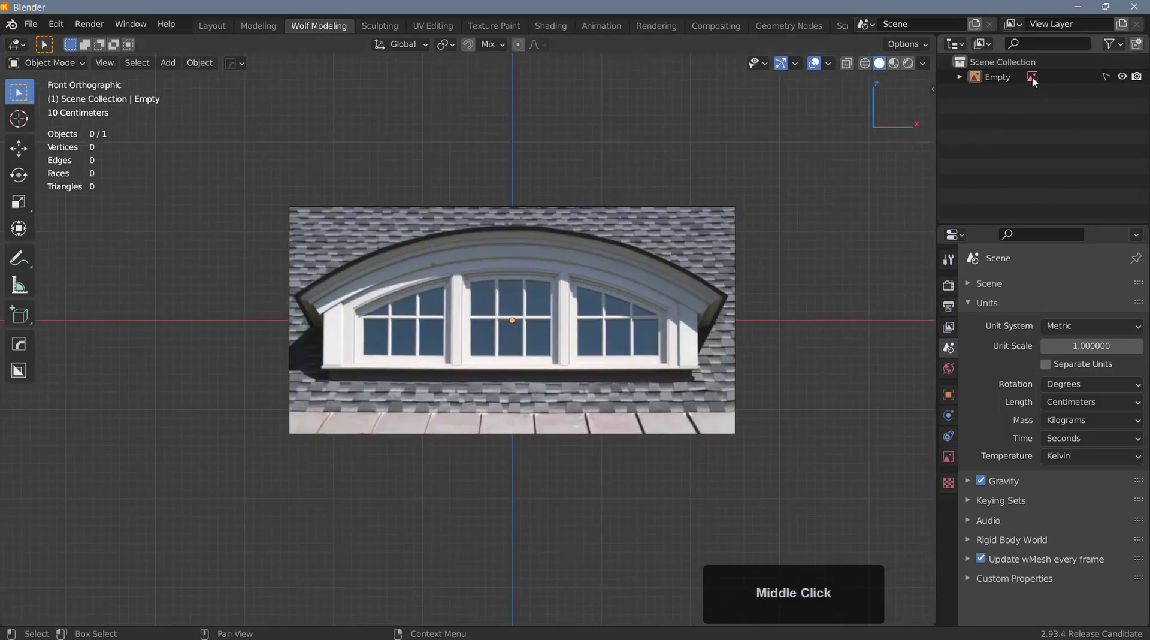
- Hide the reference in perspective views and enable opacity at about 0.732
click(1039, 80)
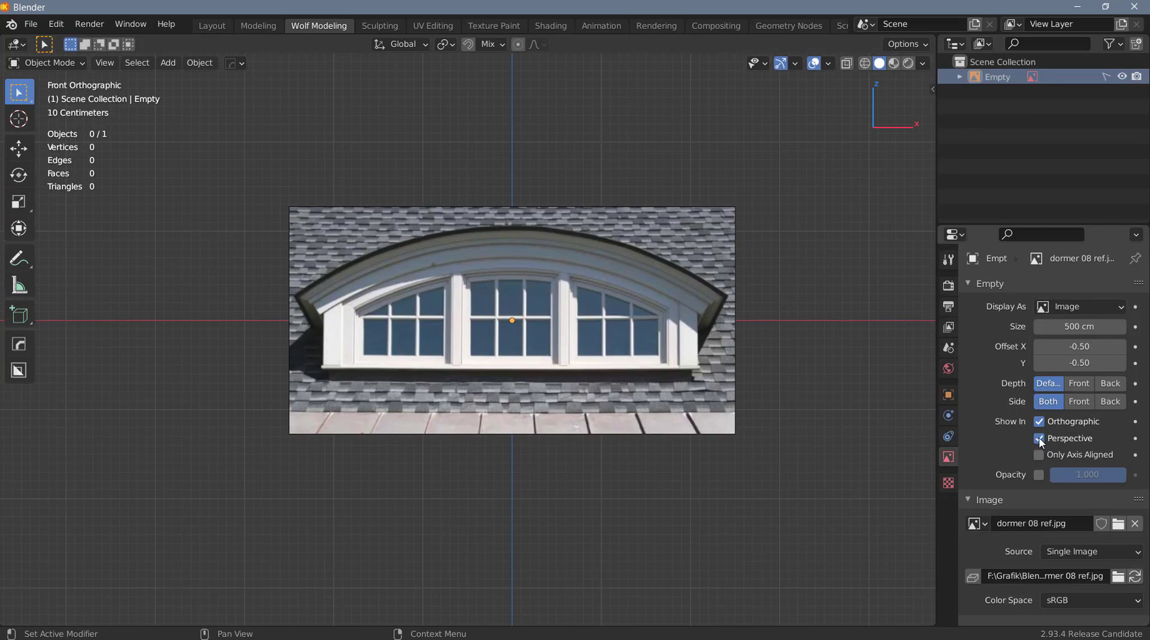
click(1041, 442)
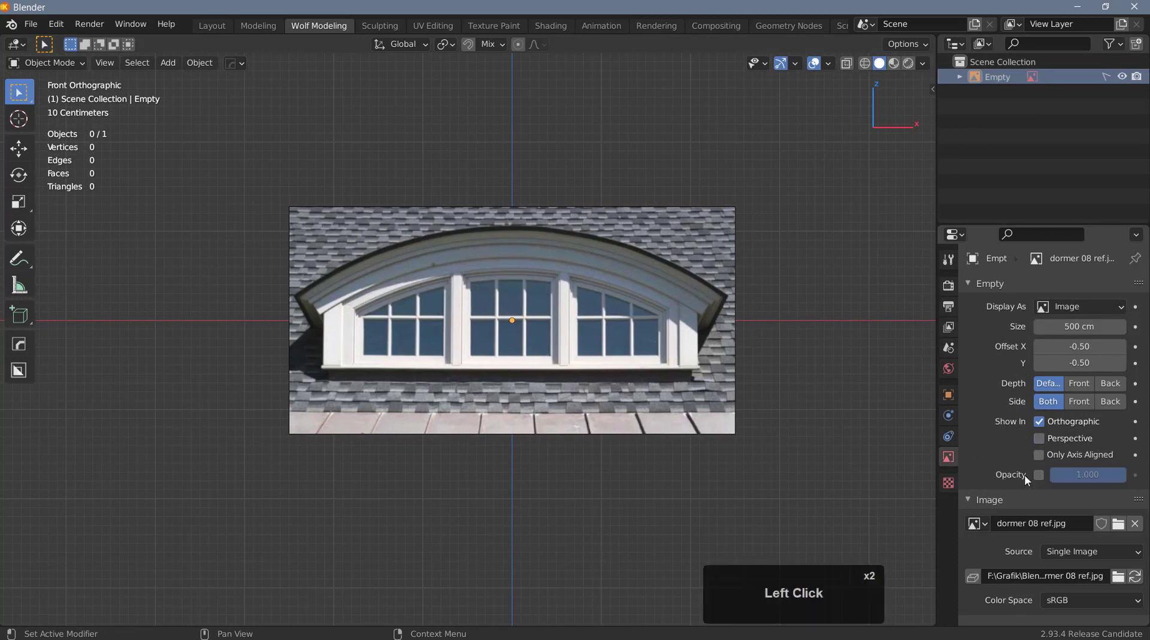
click(1040, 483)
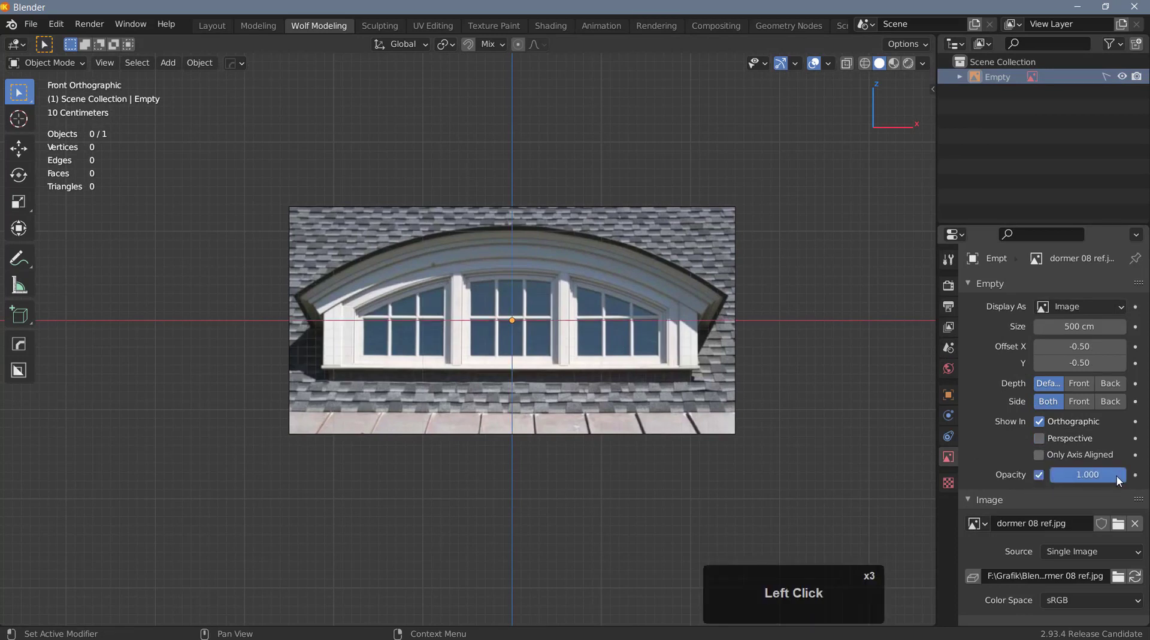
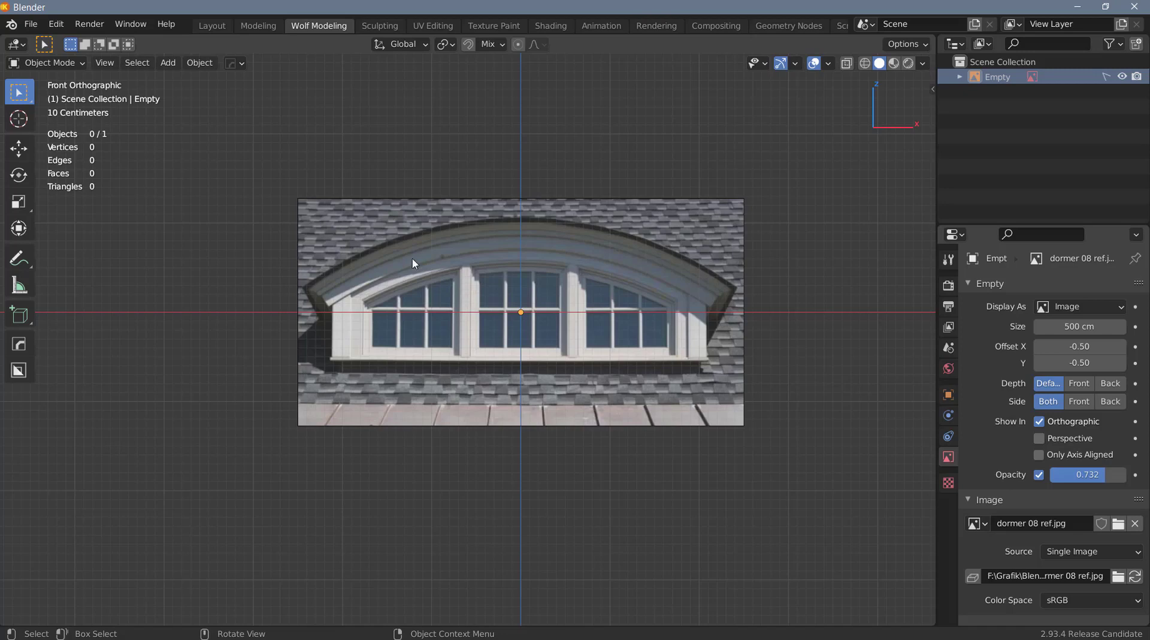
scroll(down, 3)
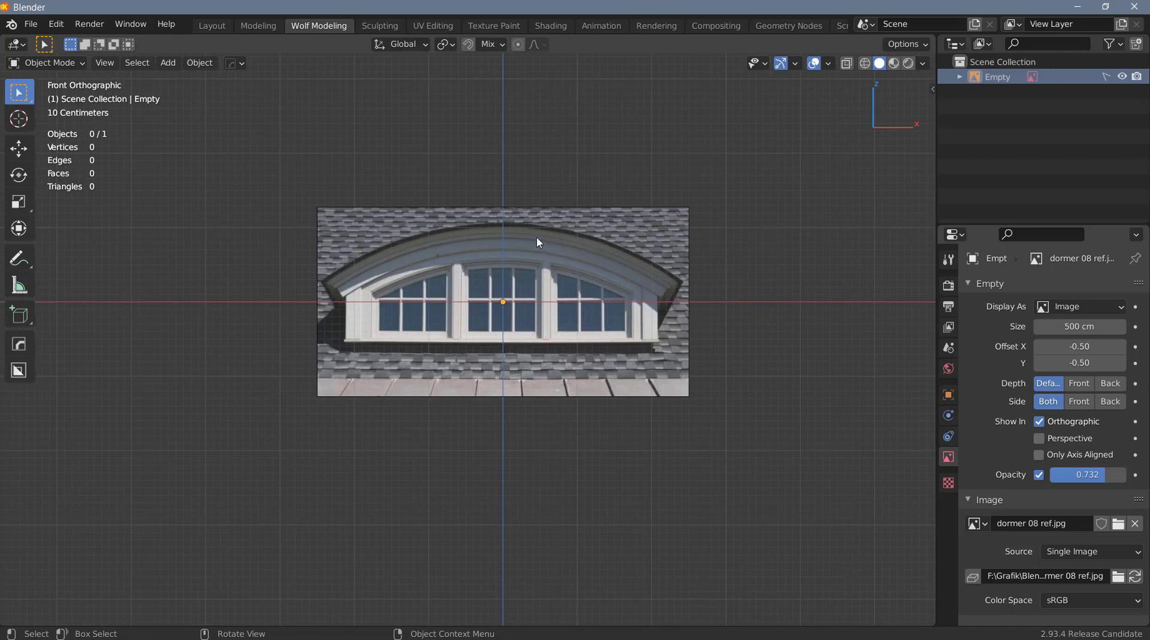
- Add a wRing primitive and rotate it 90° on X so it stands upright facing front
key(shift+a)
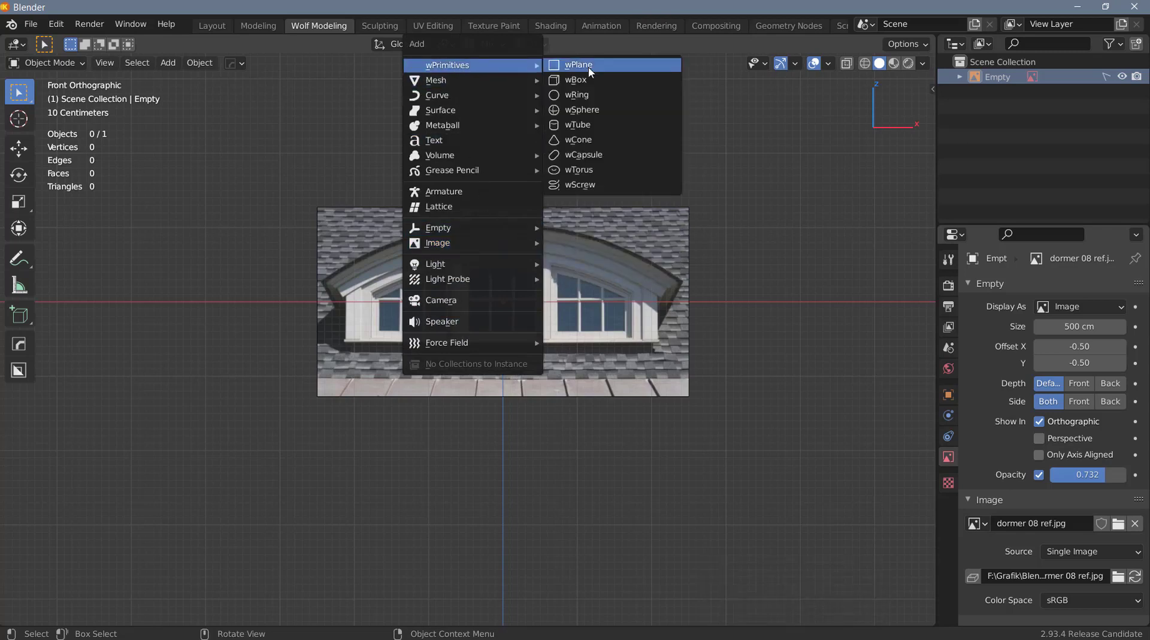
click(595, 98)
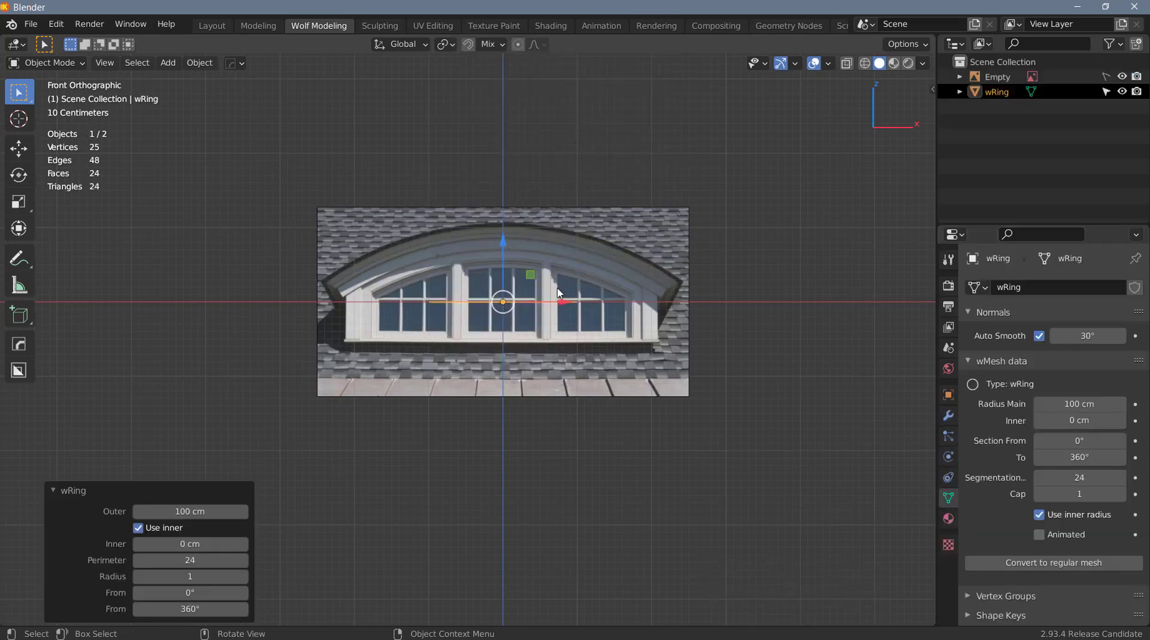
key(r)
key(x)
key(9)
key(0)
click(560, 290)
- Move the ring about 322 cm down below the dormer photo
click(506, 244)
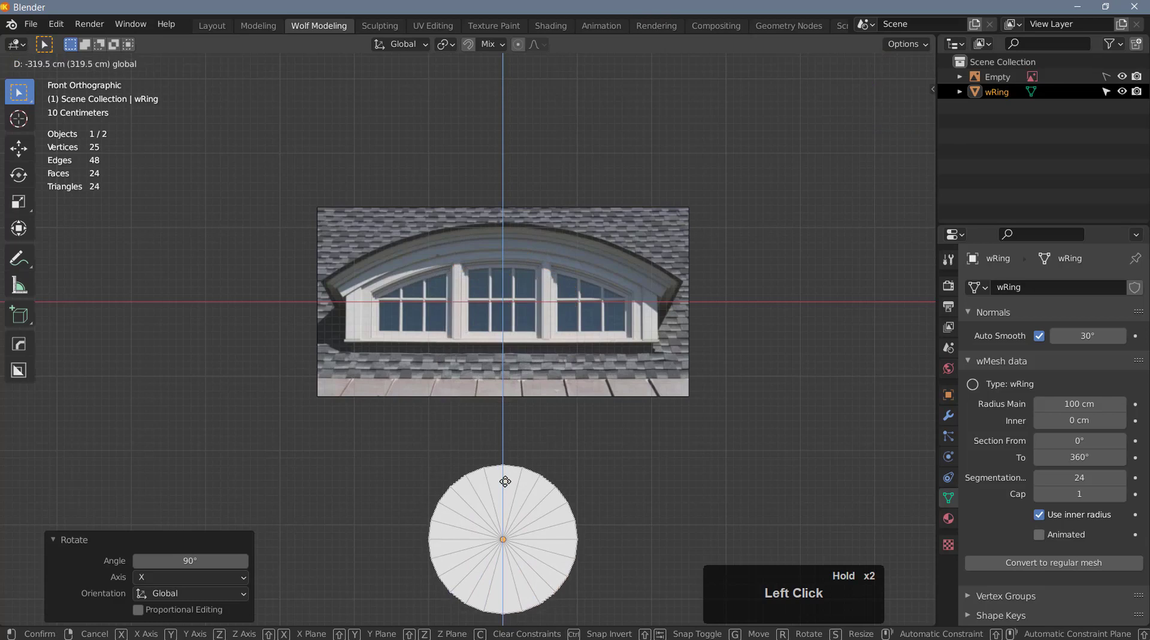
middle_click(600, 401)
scroll(down, 3)
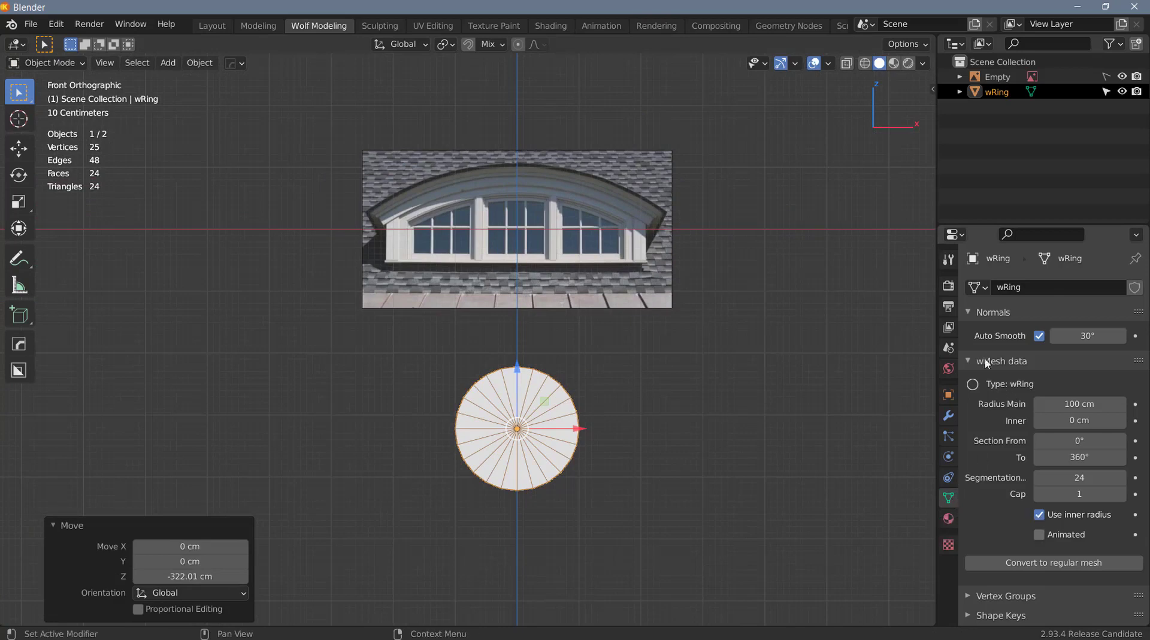
click(971, 365)
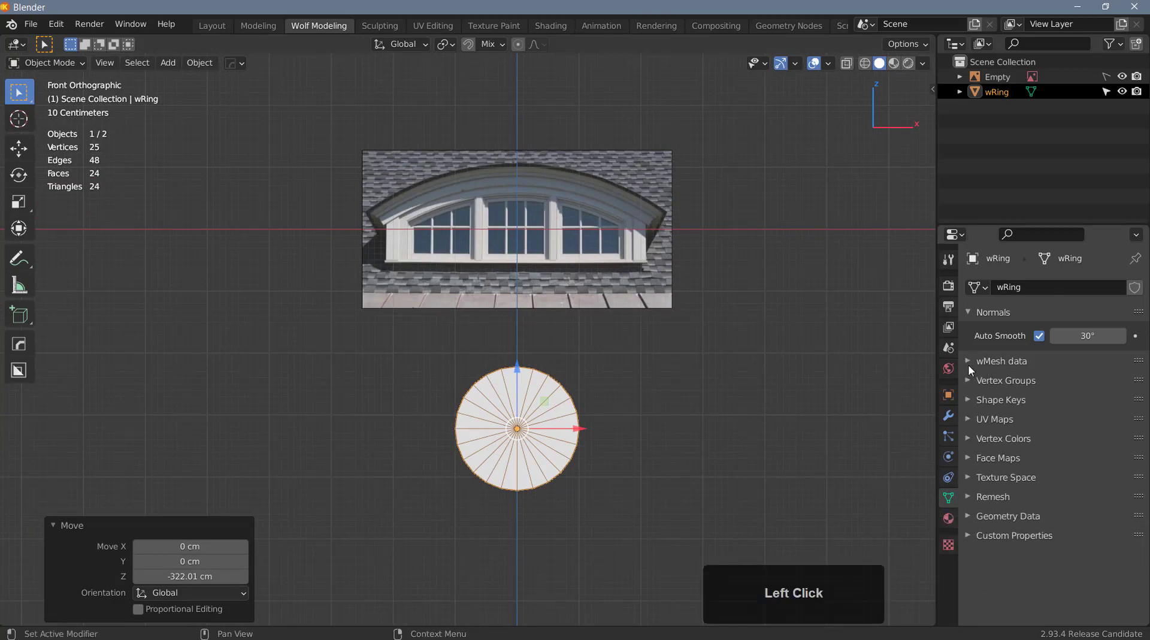
- Set the ring's main radius to 420 cm and view it see-through over the photo
click(969, 367)
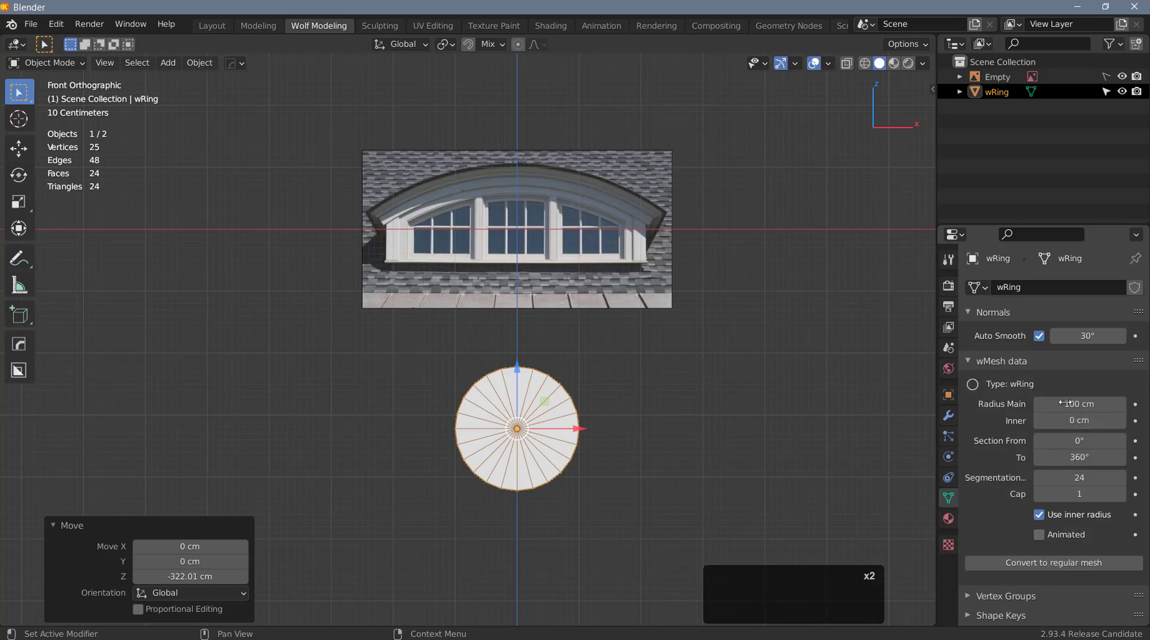
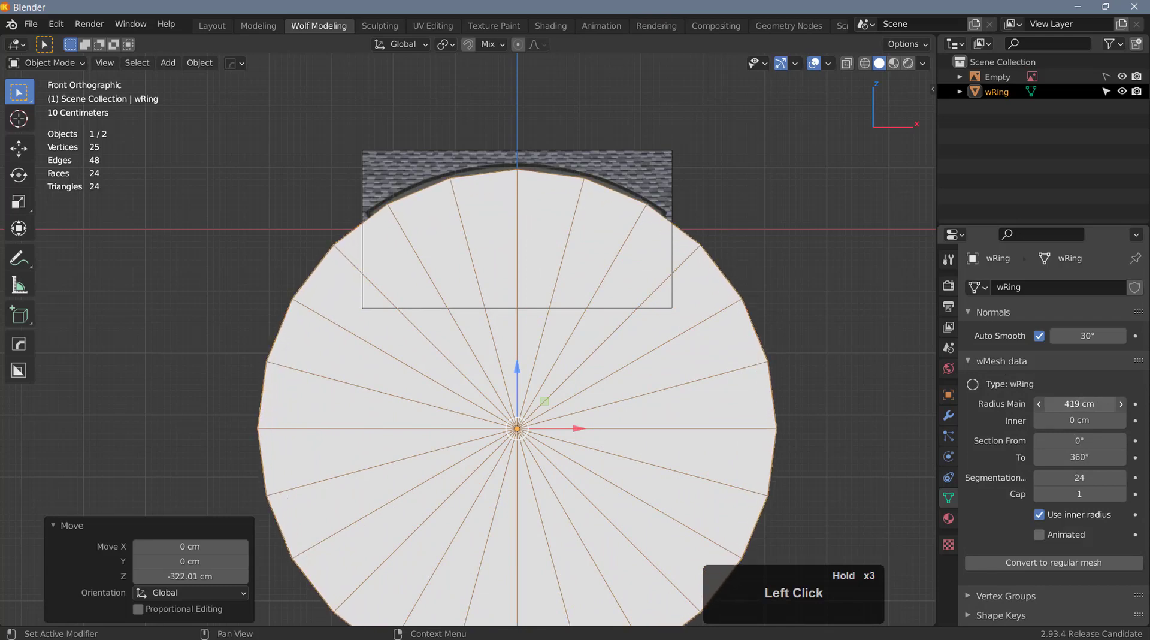
click(1125, 411)
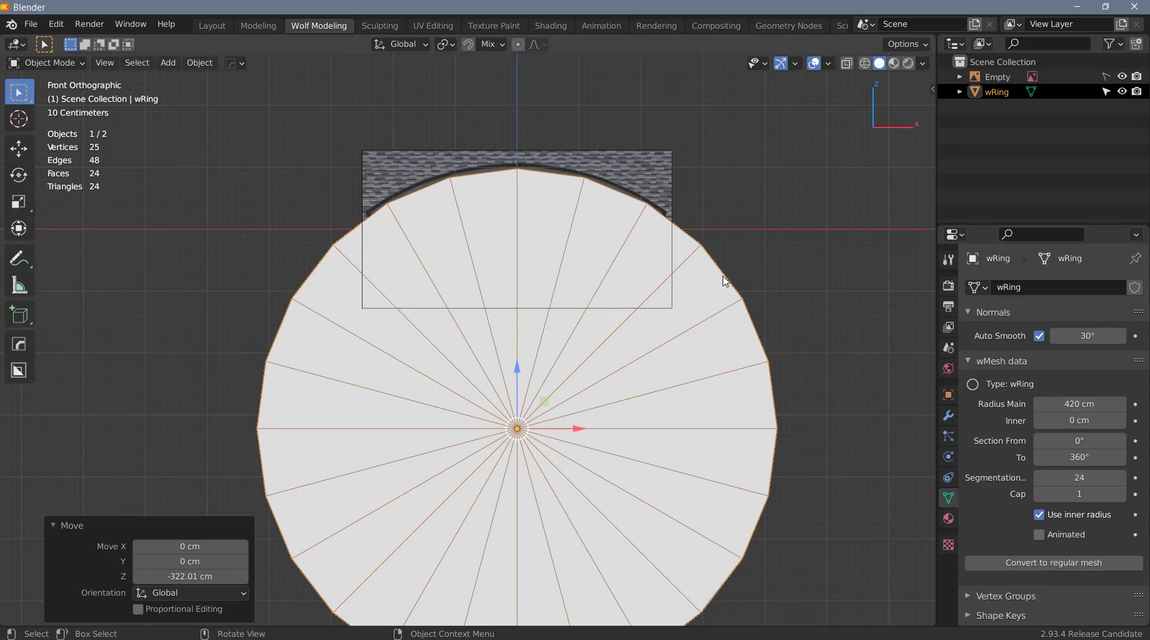
key(z)
click(602, 278)
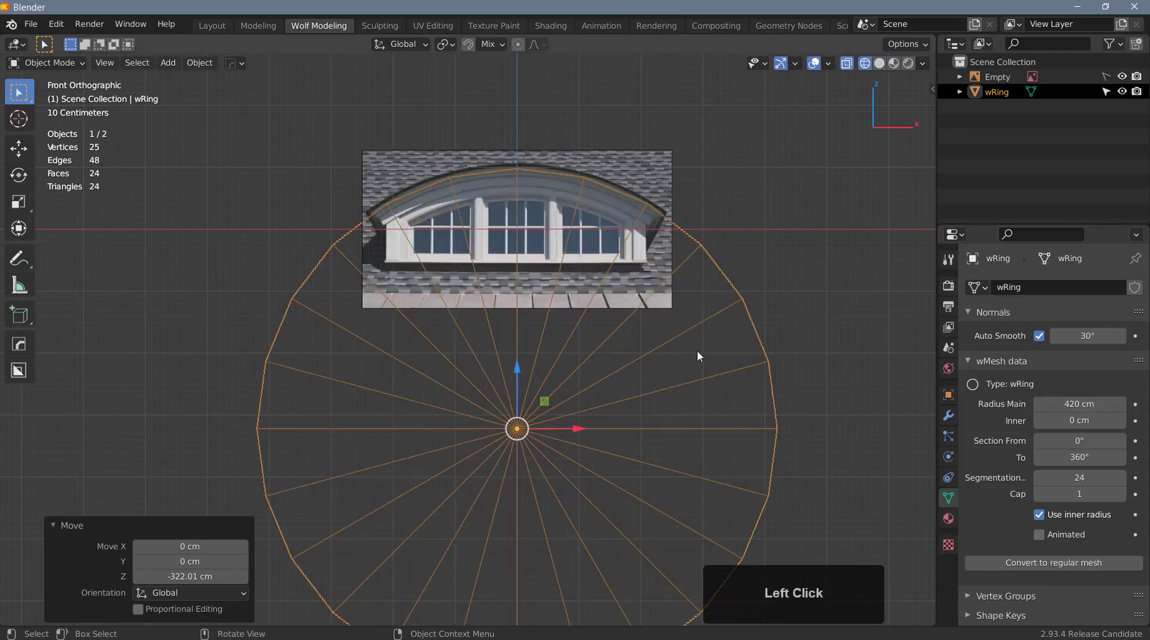
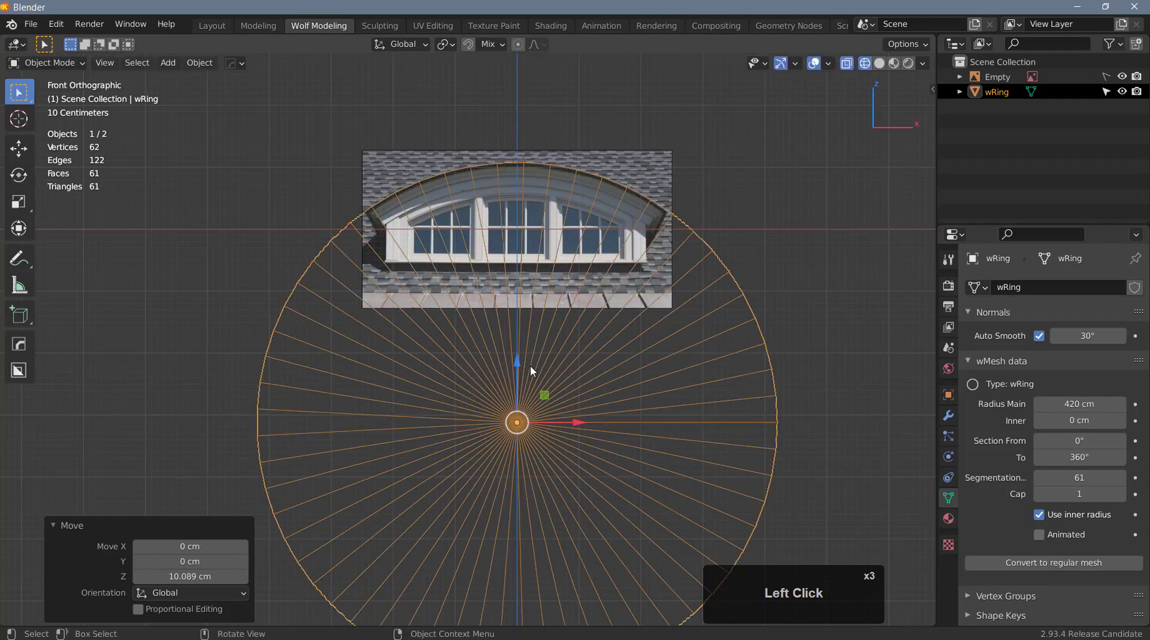
scroll(up, 3)
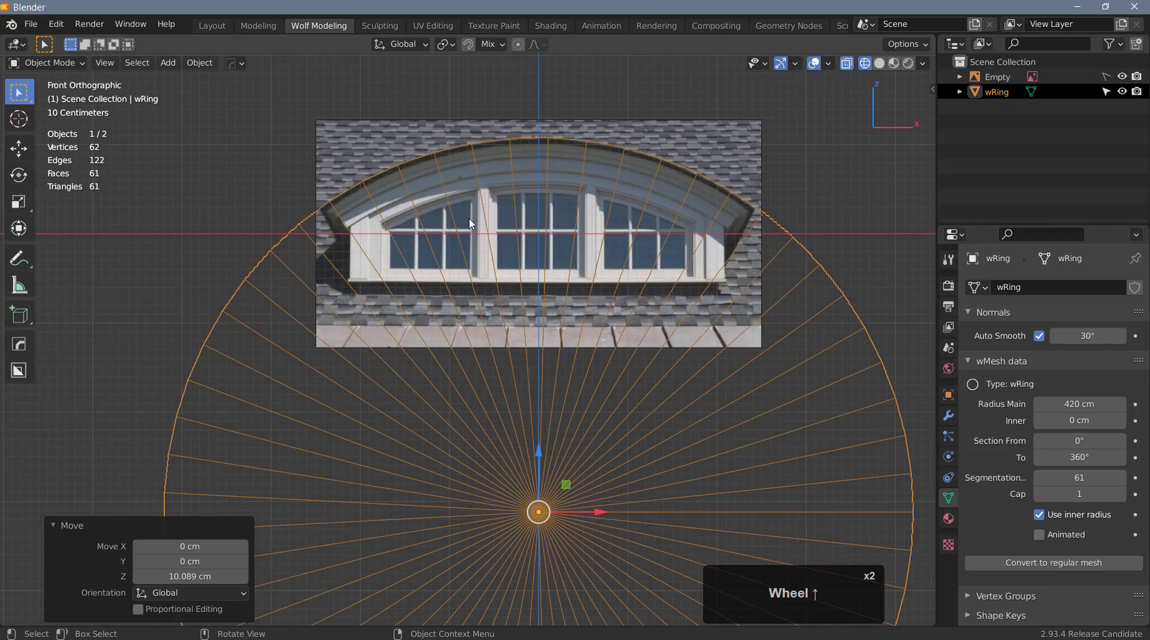
scroll(down, 3)
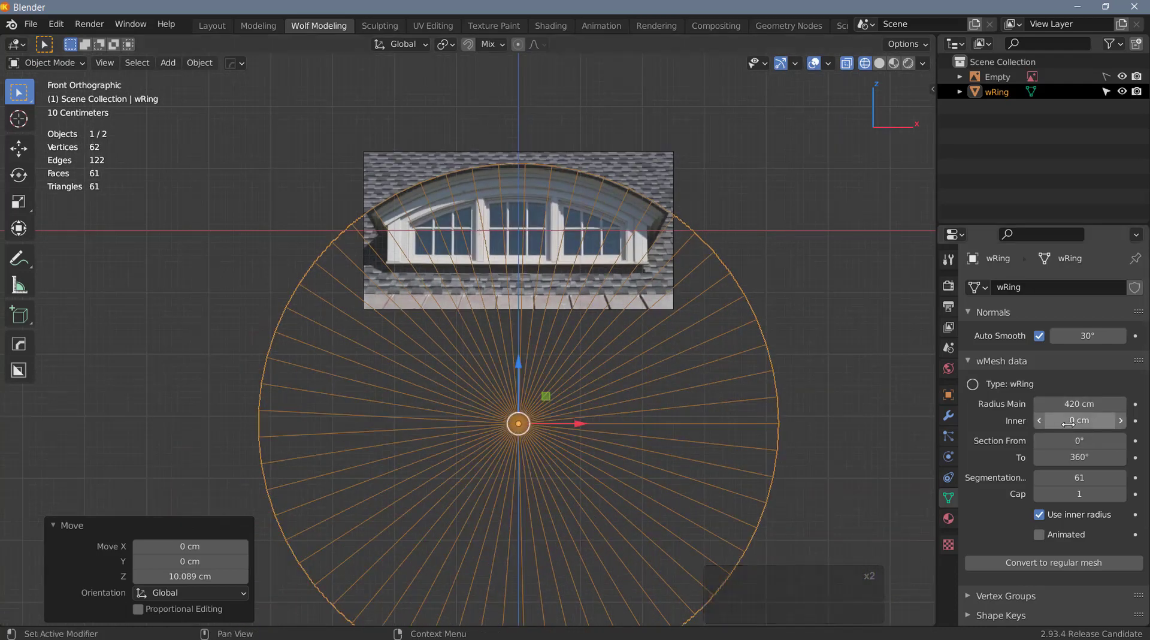
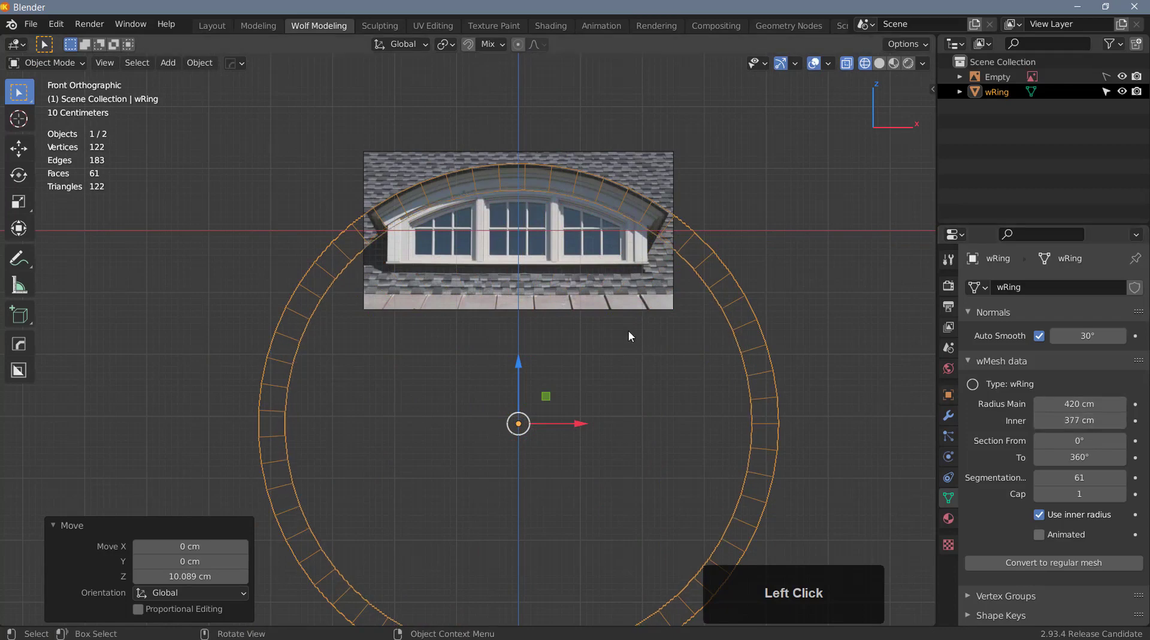
- Pan along the left window's arch to check the ring's fit, then zoom back out
middle_click(512, 204)
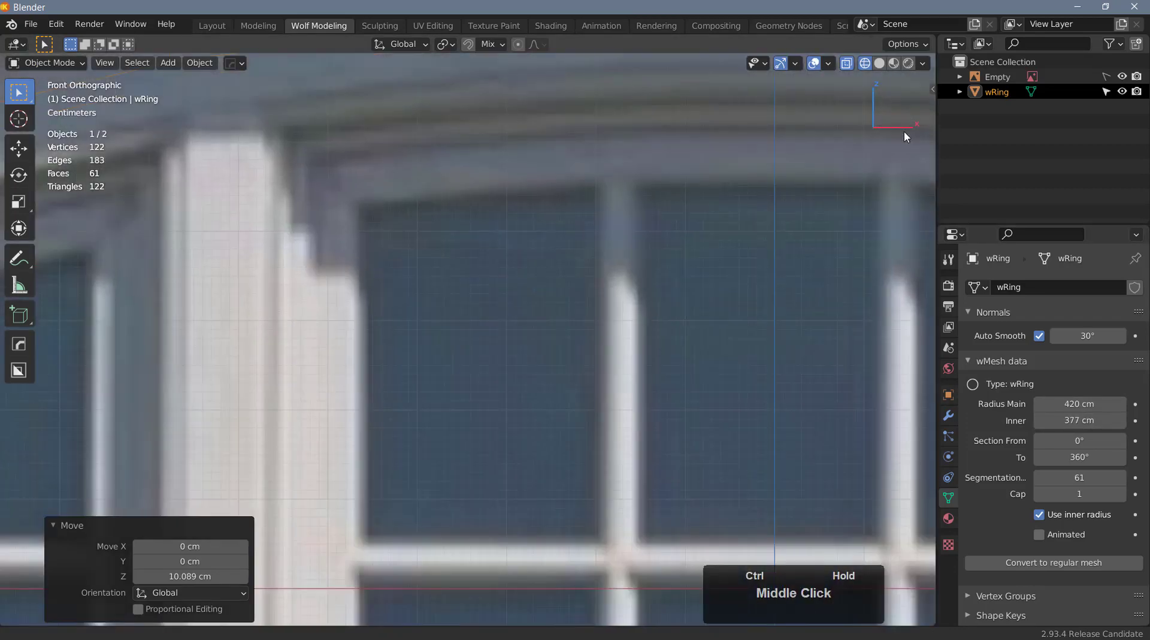
middle_click(889, 136)
middle_click(789, 196)
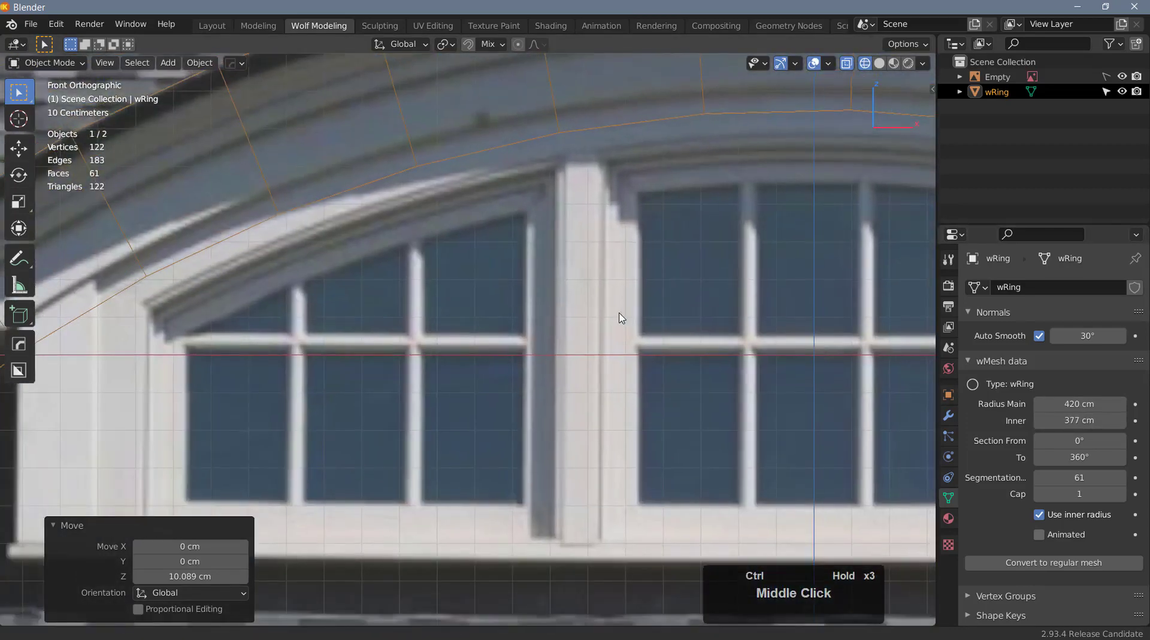
middle_click(350, 259)
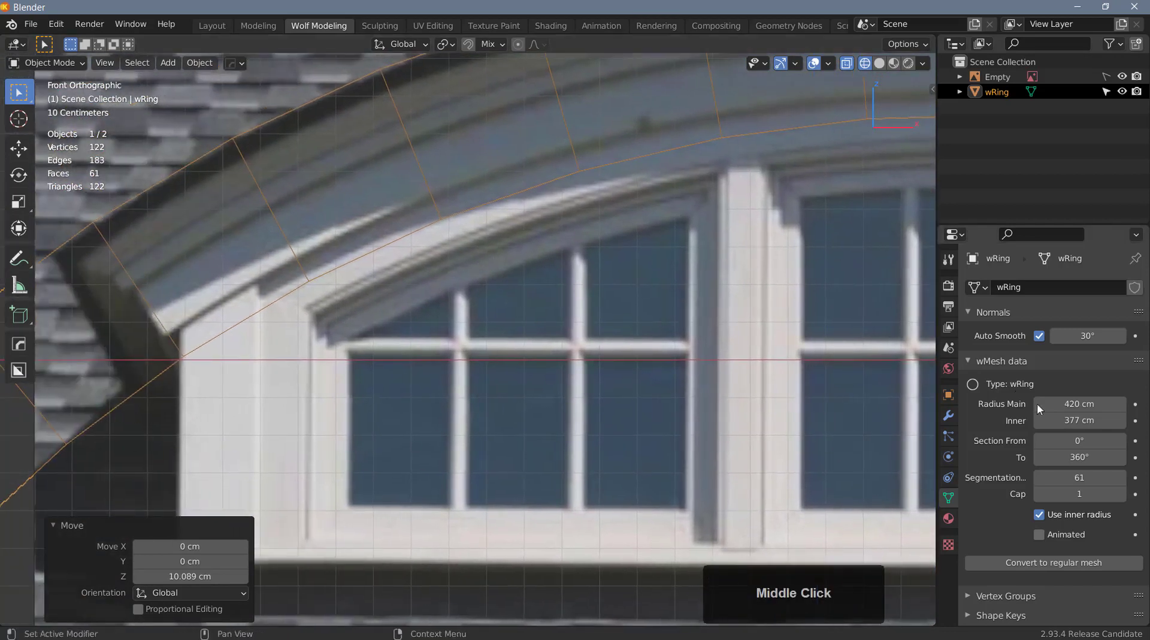
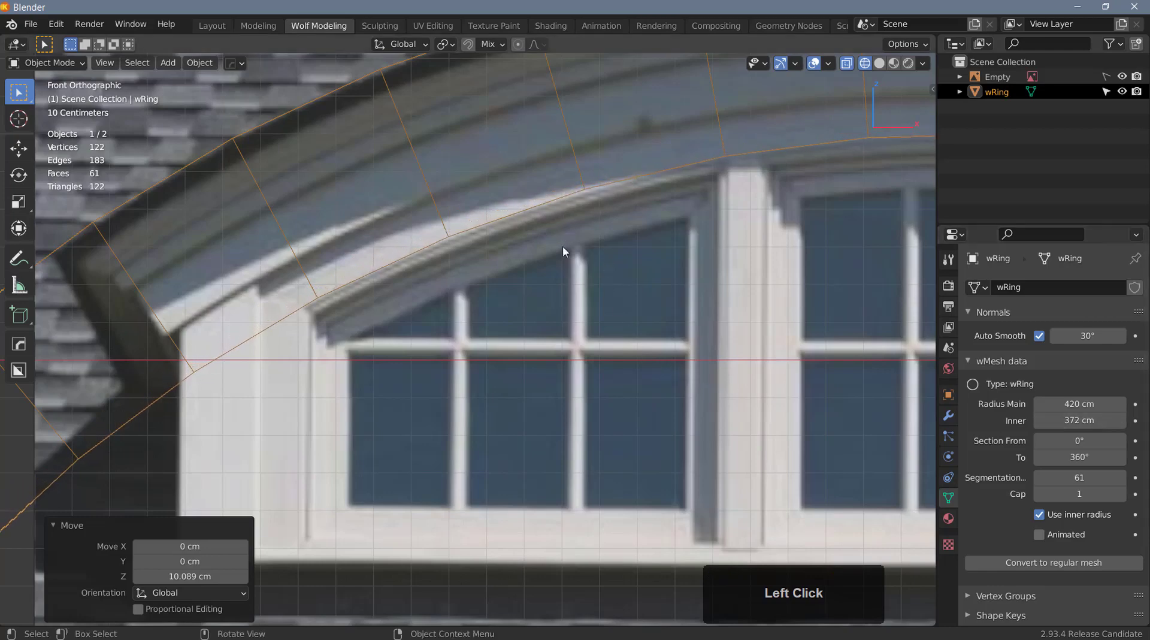
scroll(down, 3)
middle_click(609, 269)
scroll(down, 3)
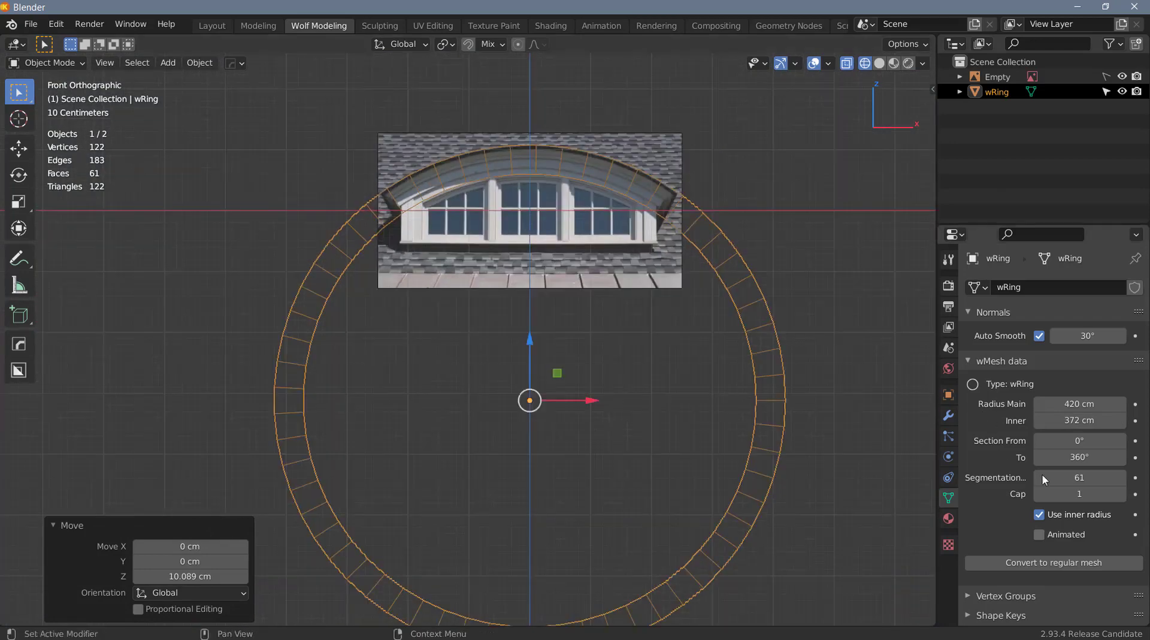
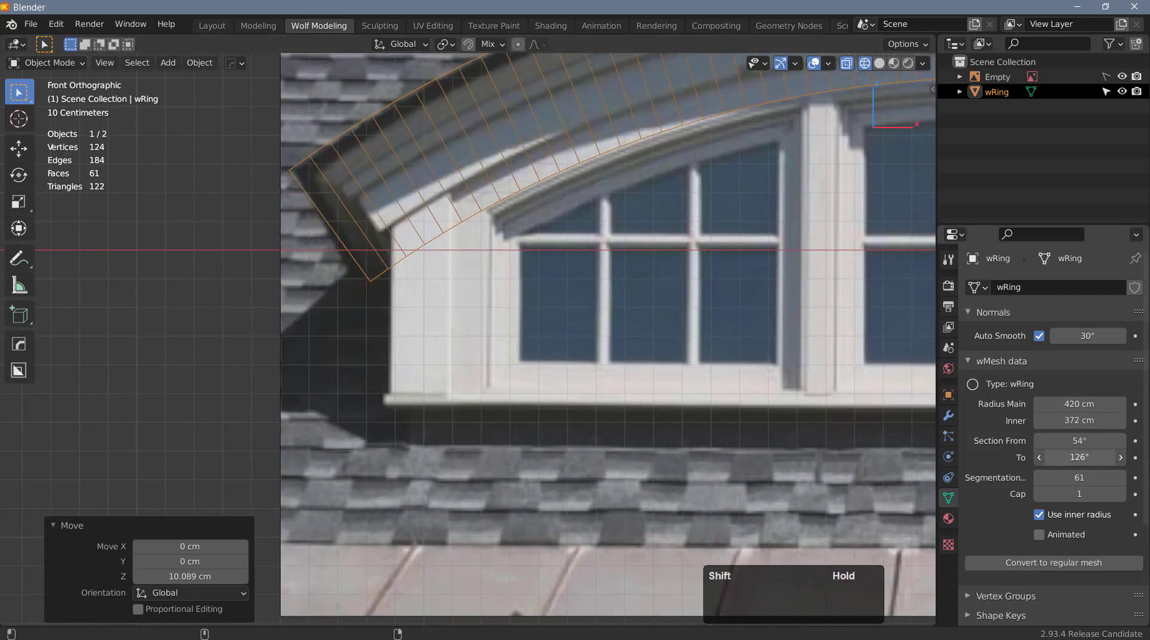
- Zoom out and pan to centre the whole dormer with the trimmed arc in view
scroll(down, 3)
middle_click(733, 283)
middle_click(545, 321)
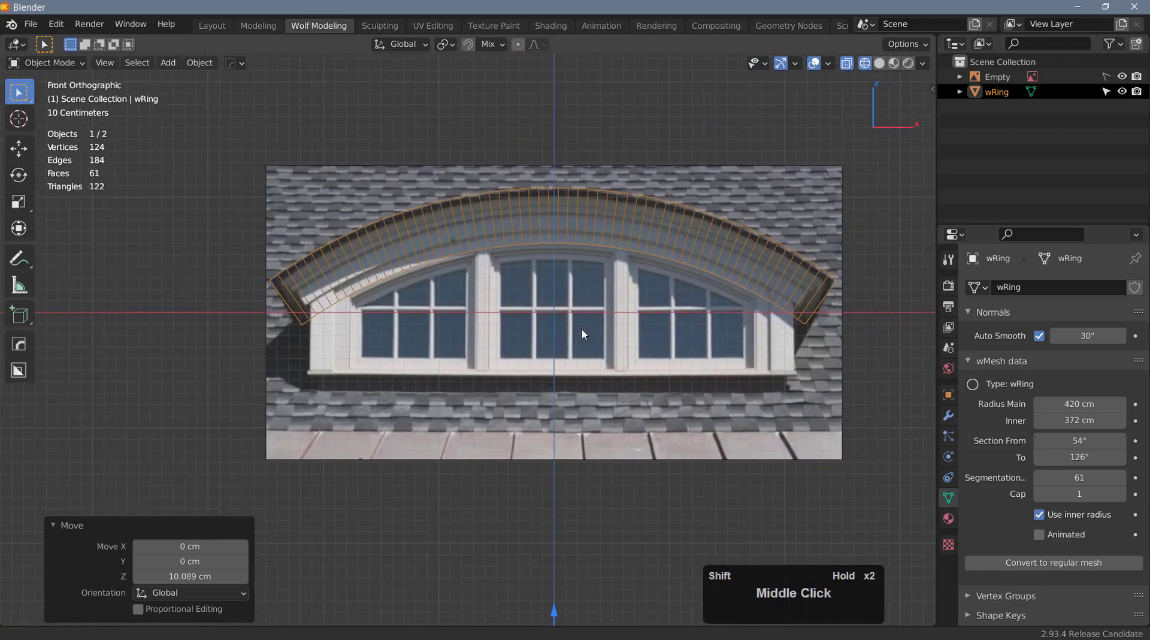
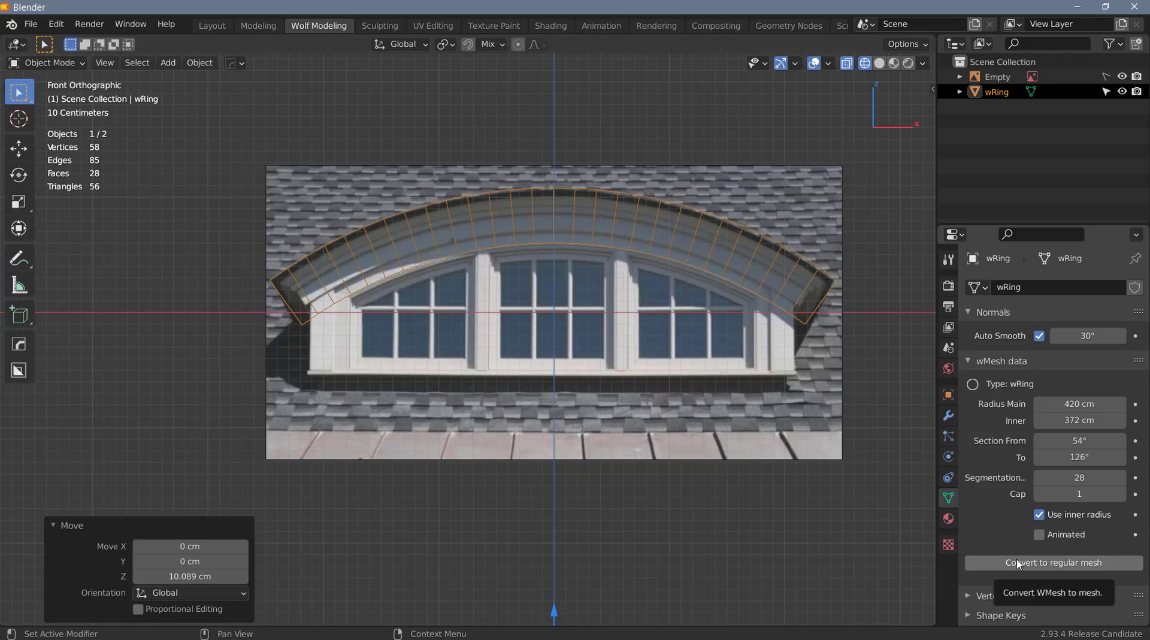
- Convert the ring to a regular mesh and rename the Empty to 'ref image'
click(1021, 564)
scroll(up, 3)
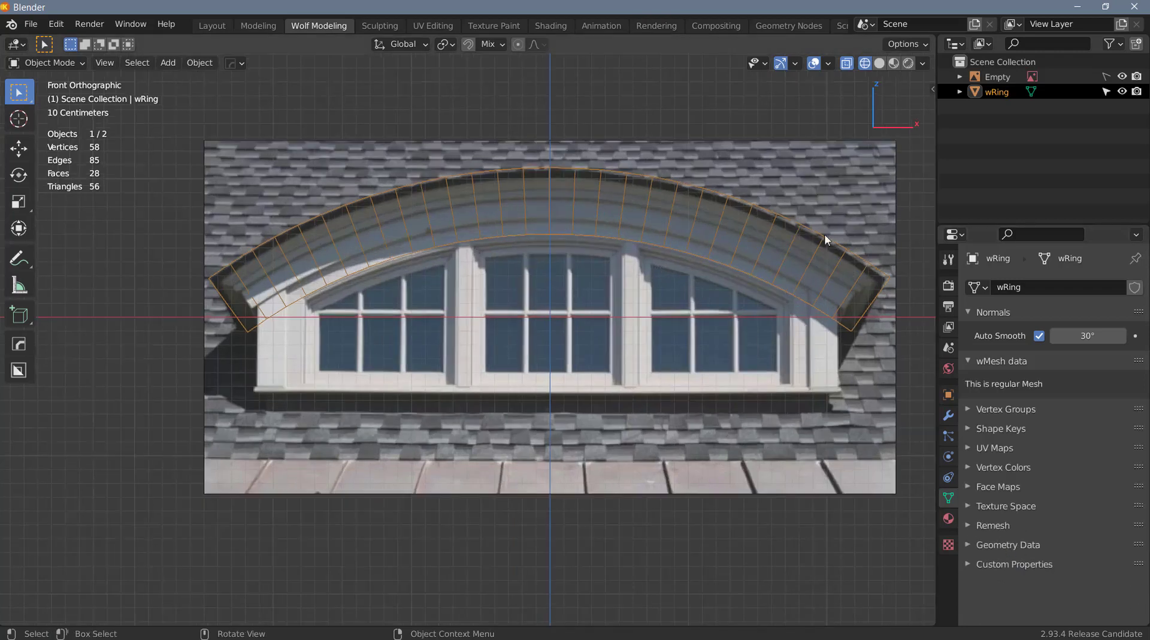
click(1039, 79)
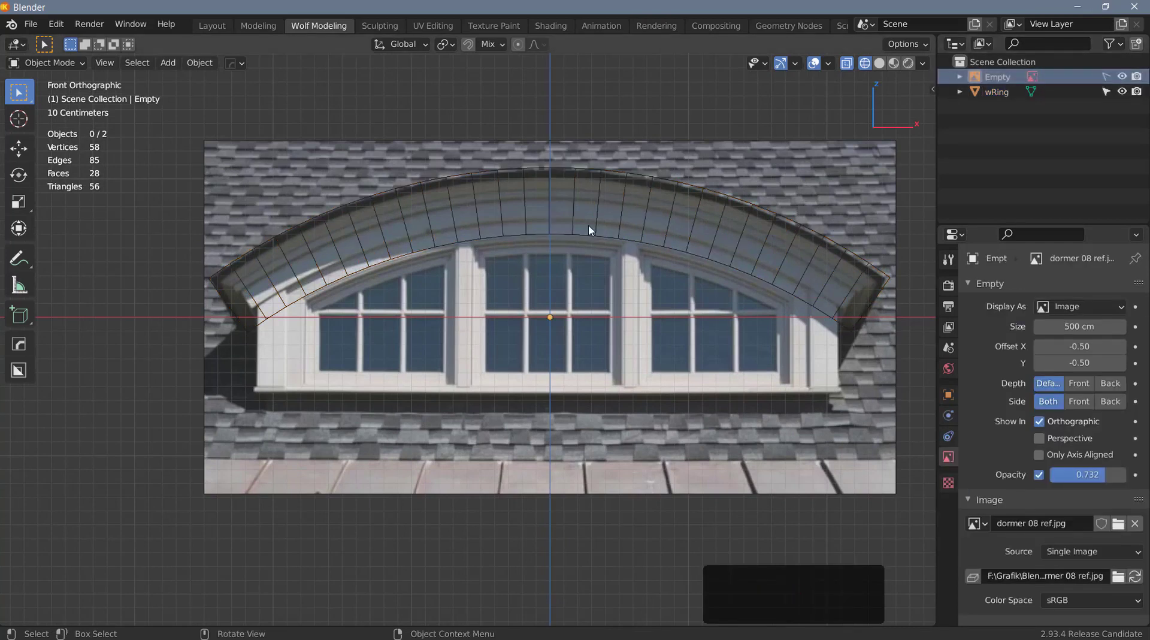
key(F5)
text(ref)
key(space)
text(imag)
key(Return)
- Rename the arch ring object to 'dormer walls and roof'
click(622, 210)
key(F5)
text(dorme)
key(space)
text(walls)
key(space)
text(and)
key(space)
text(roof)
key(Return)
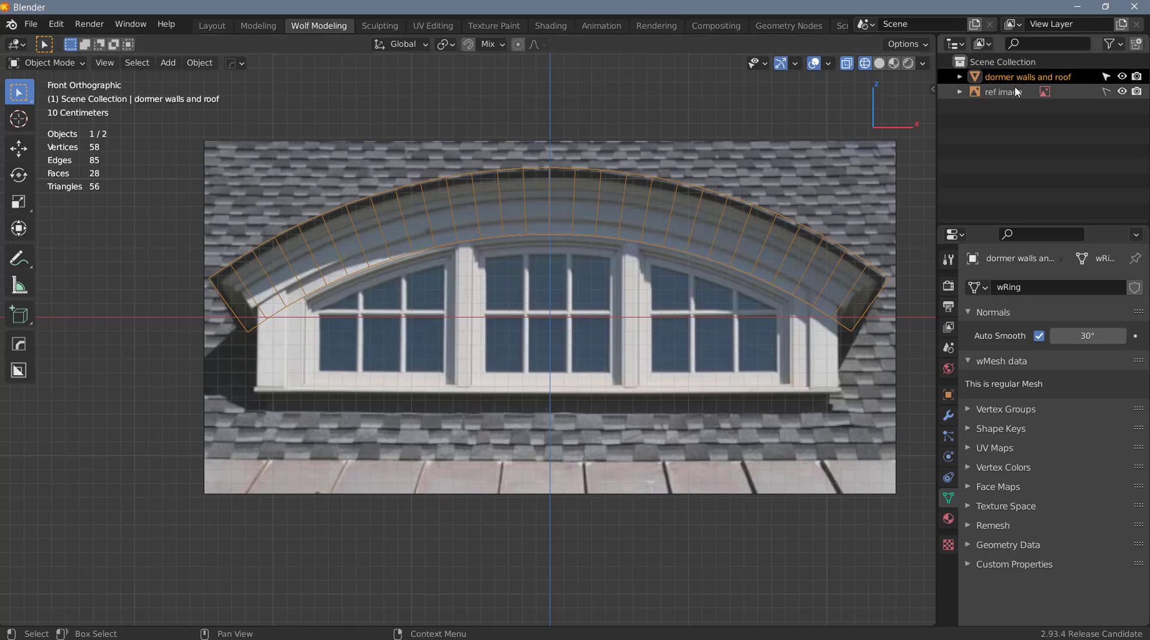
- Line the arch up with the trim at its left end and enter Edit Mode on it
click(1047, 92)
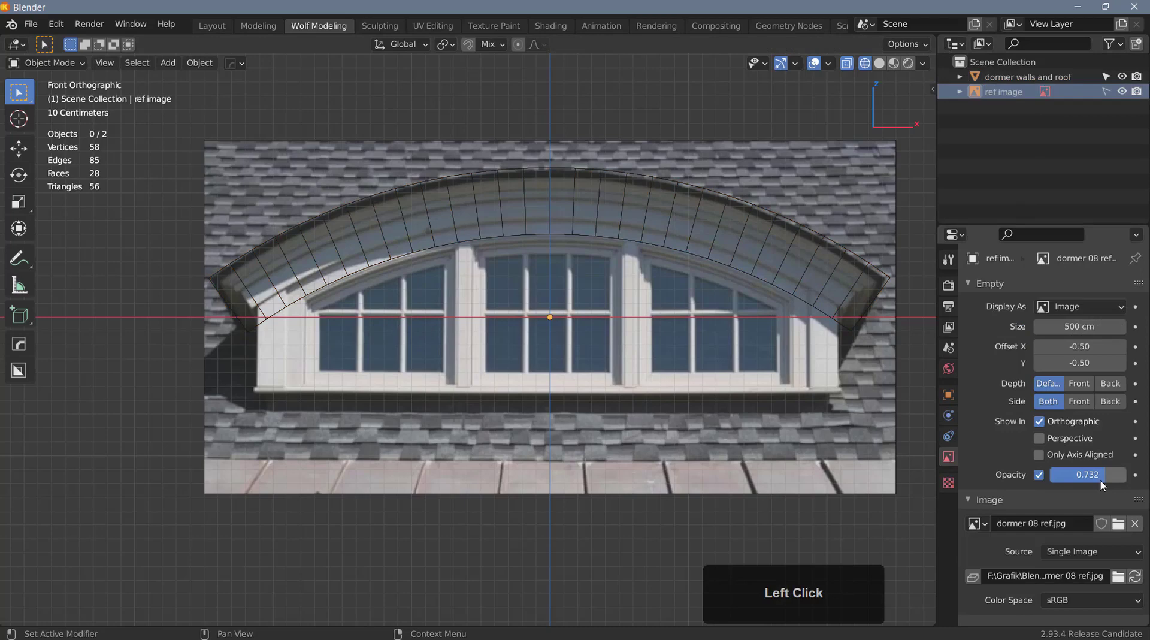
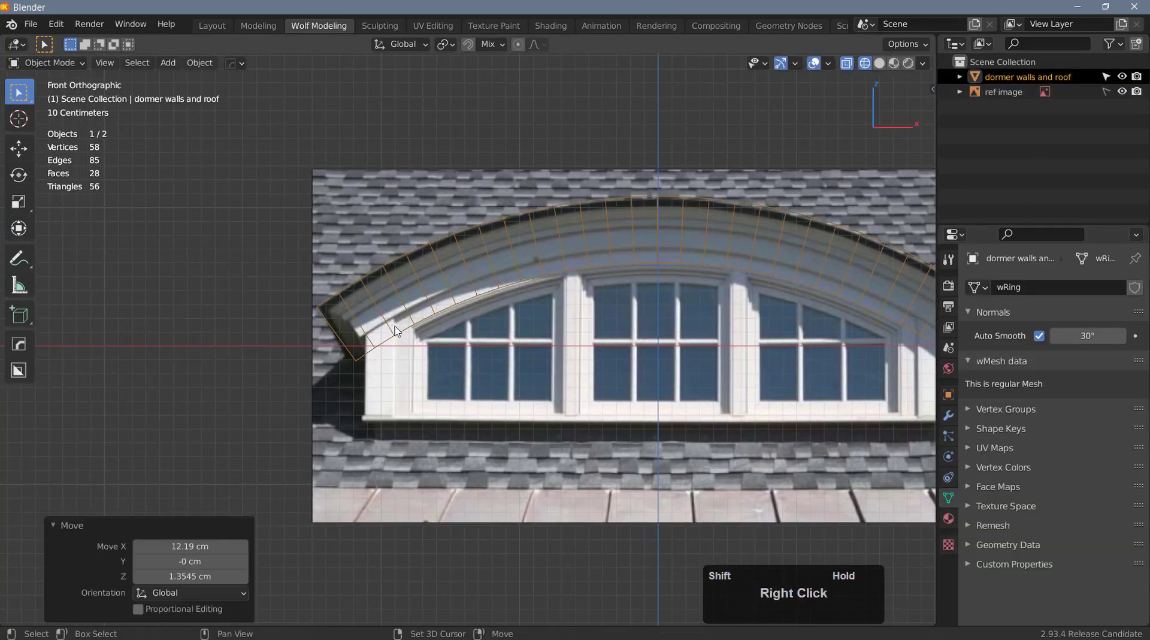
middle_click(495, 281)
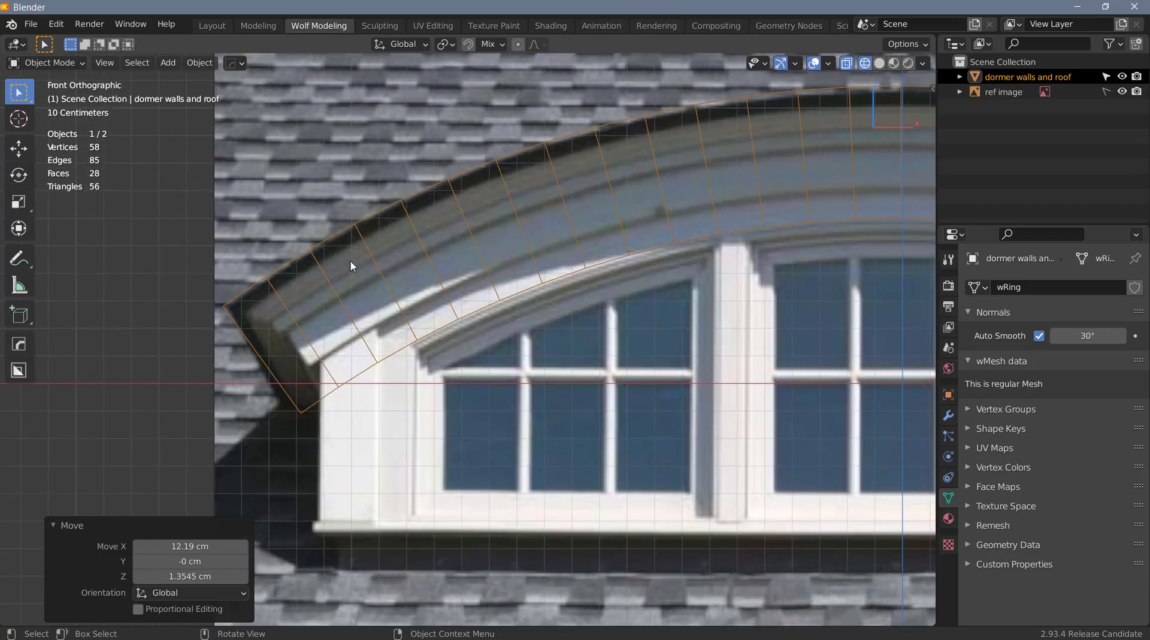
middle_click(449, 289)
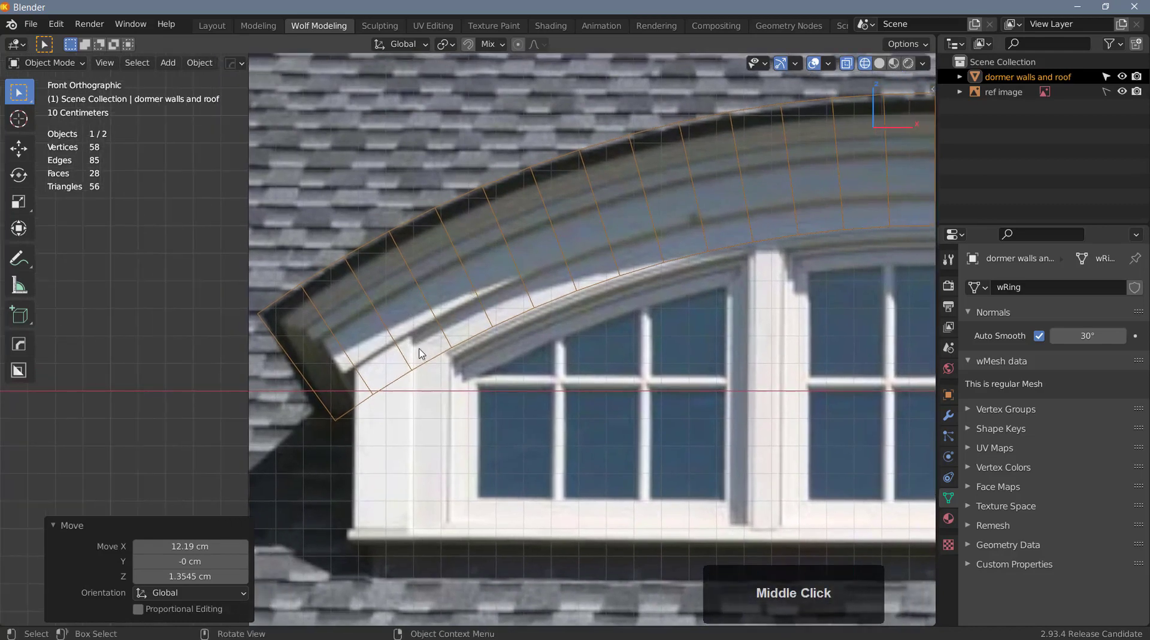
scroll(up, 3)
key(Tab)
- Add lengthwise loop cuts along the arch and slide them to the molding lines
key(2)
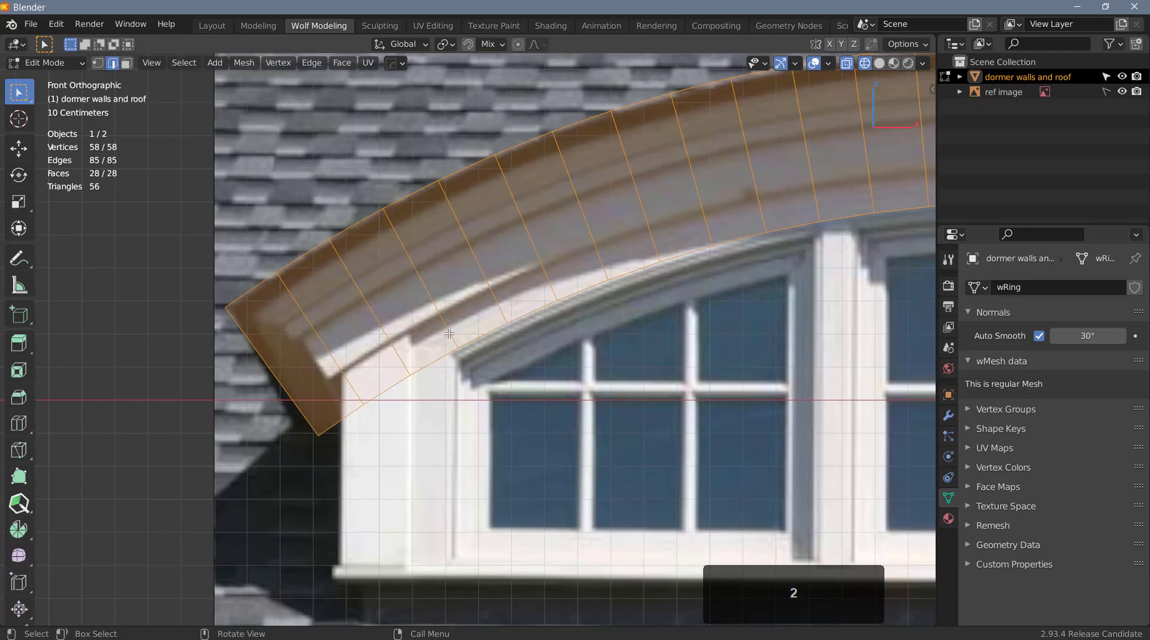
key(a)
key(a)
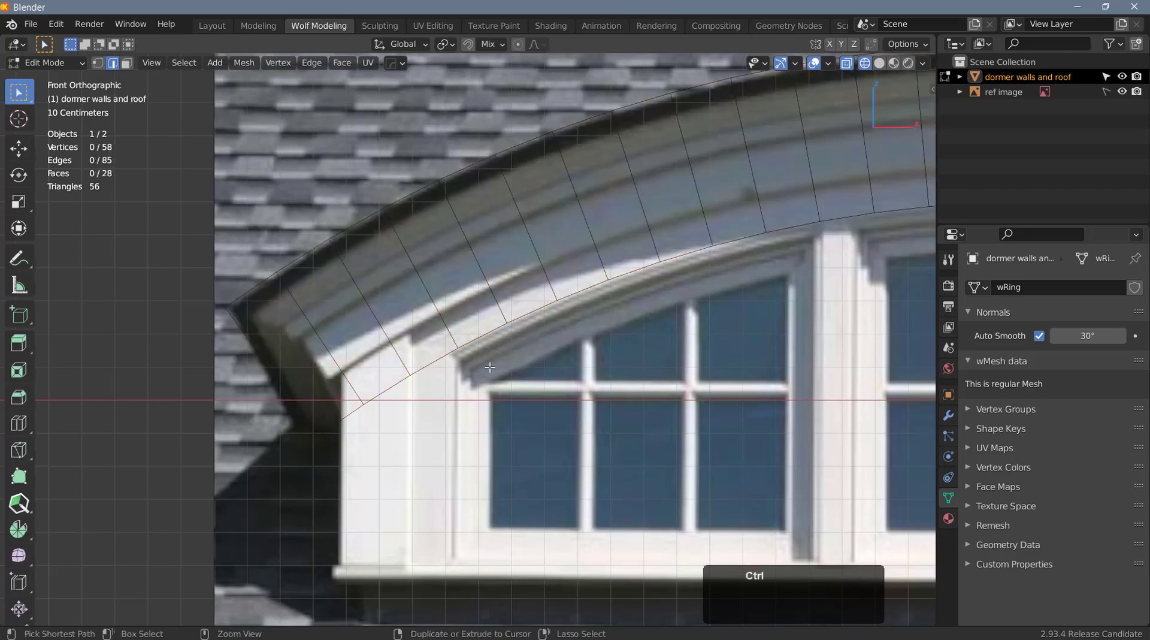
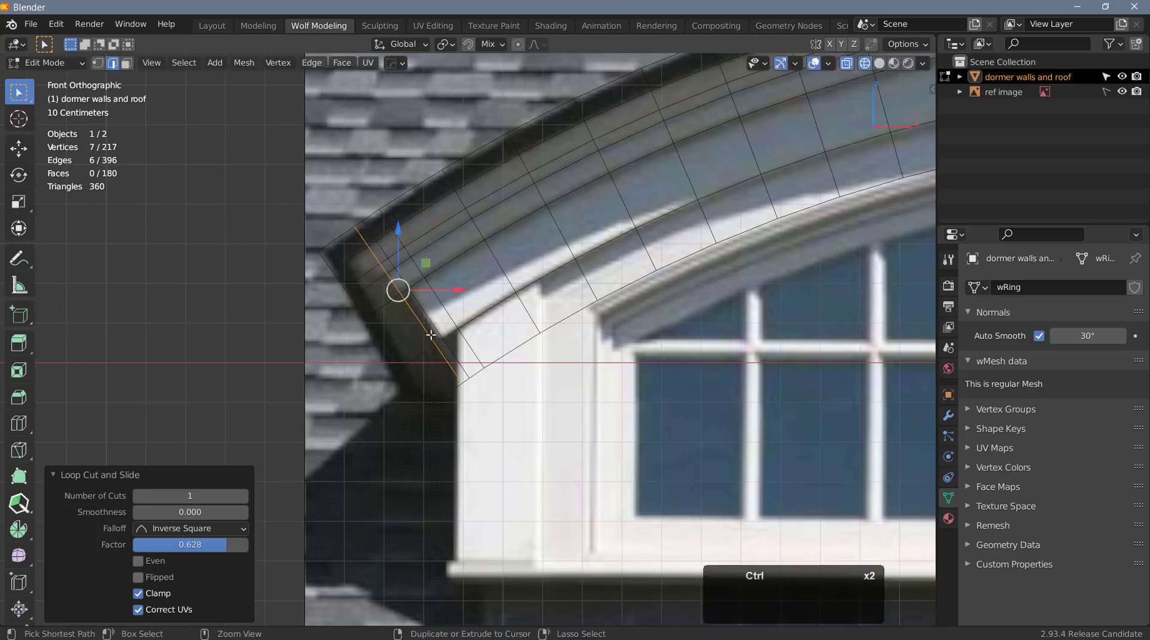
key(ctrl+r)
click(419, 349)
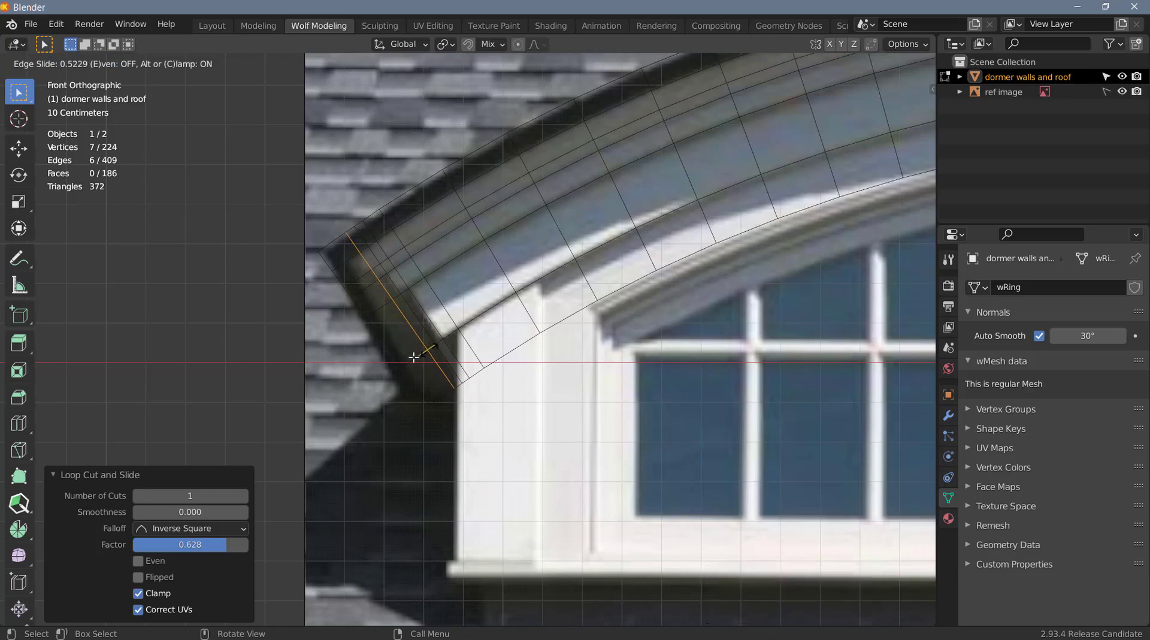
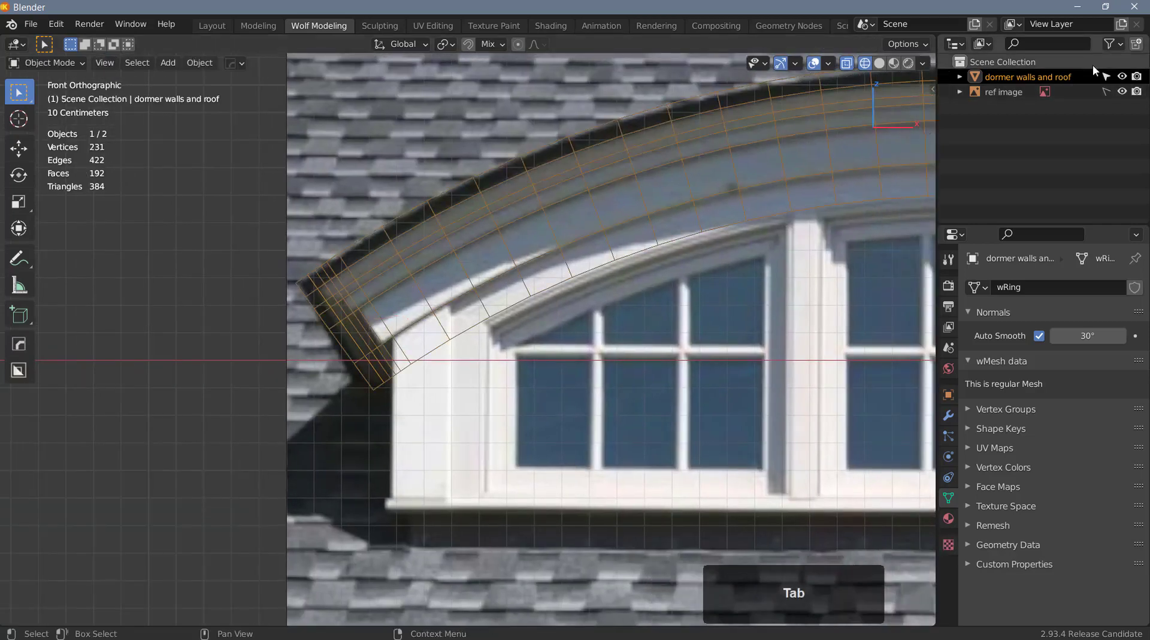
- Lower the ref image opacity to 0.670 and pan to the arch's lower left corner
click(1047, 94)
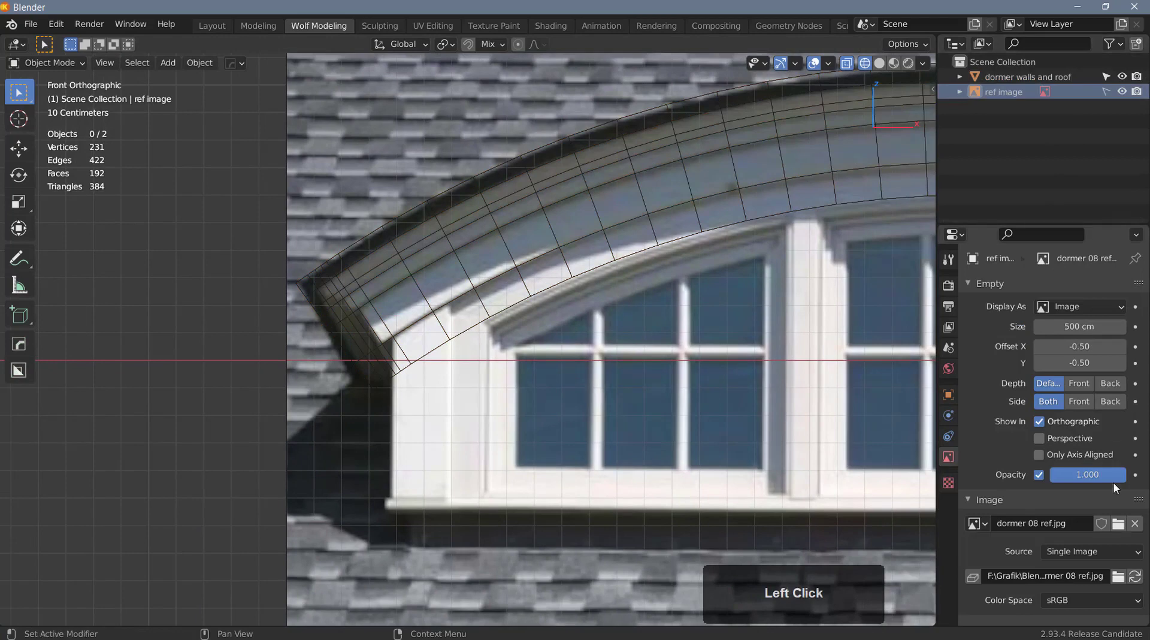
click(1120, 480)
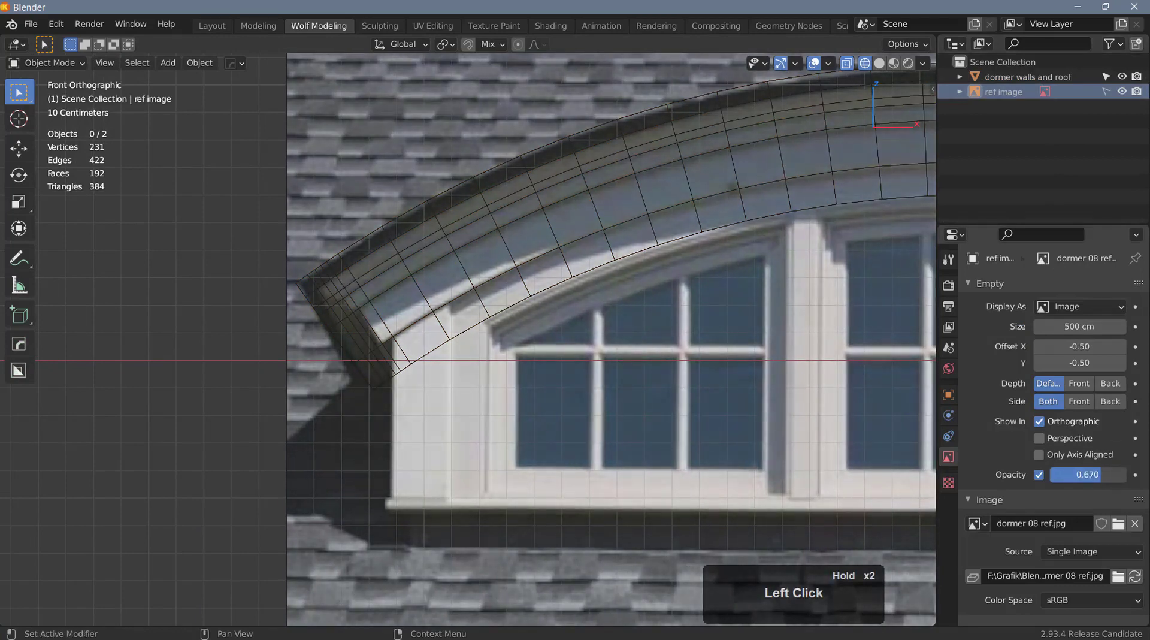
middle_click(421, 330)
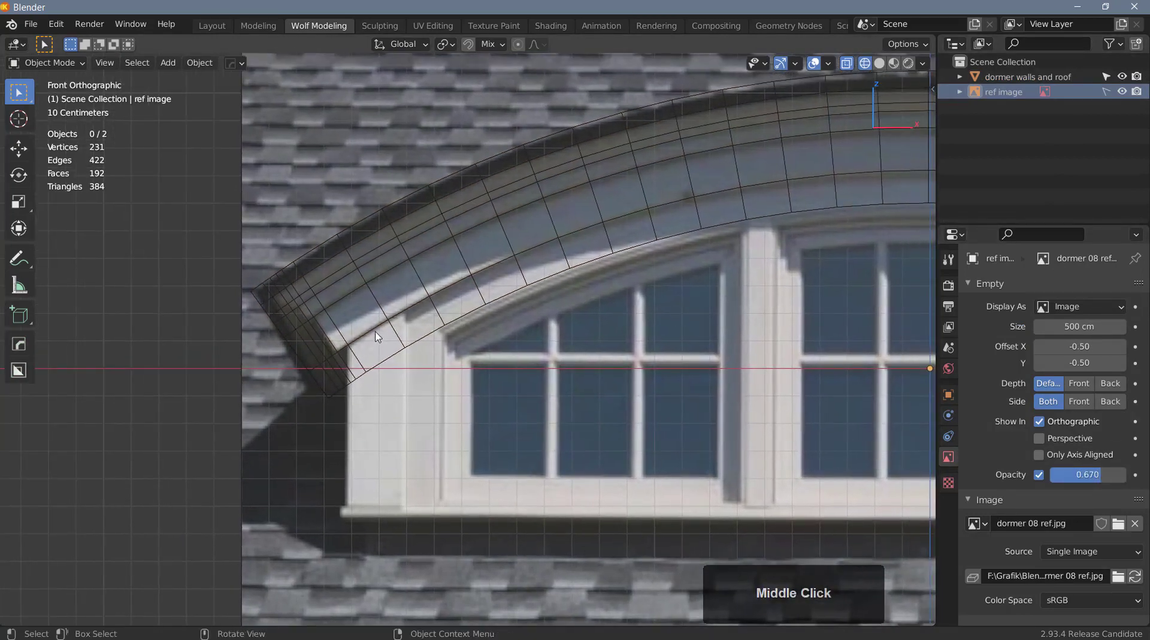
scroll(up, 3)
middle_click(429, 320)
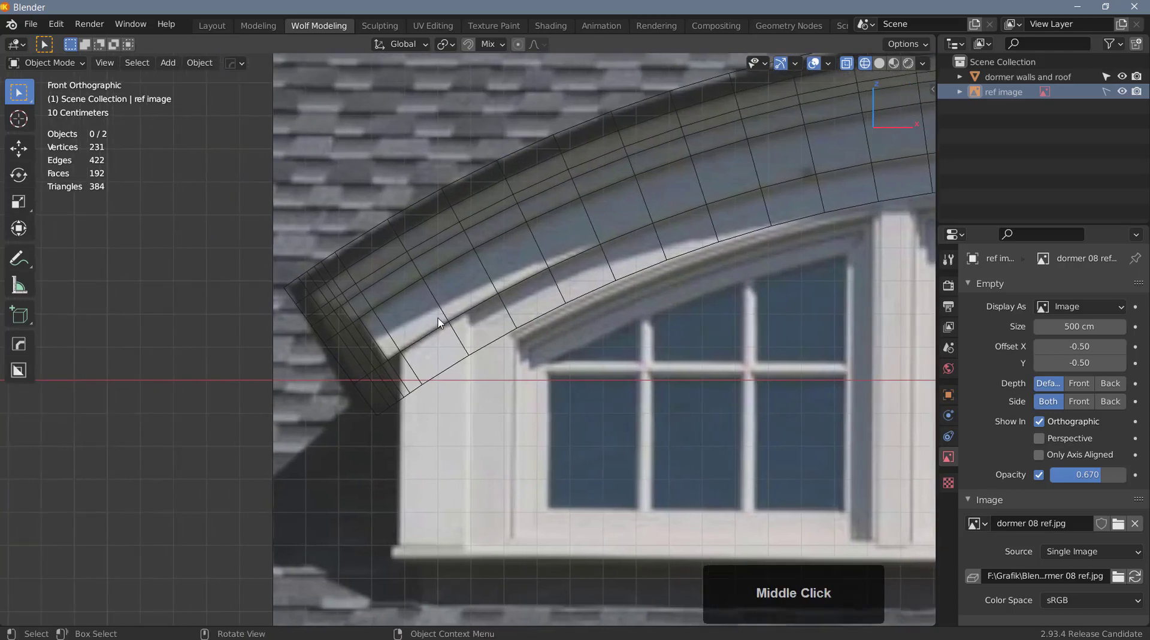
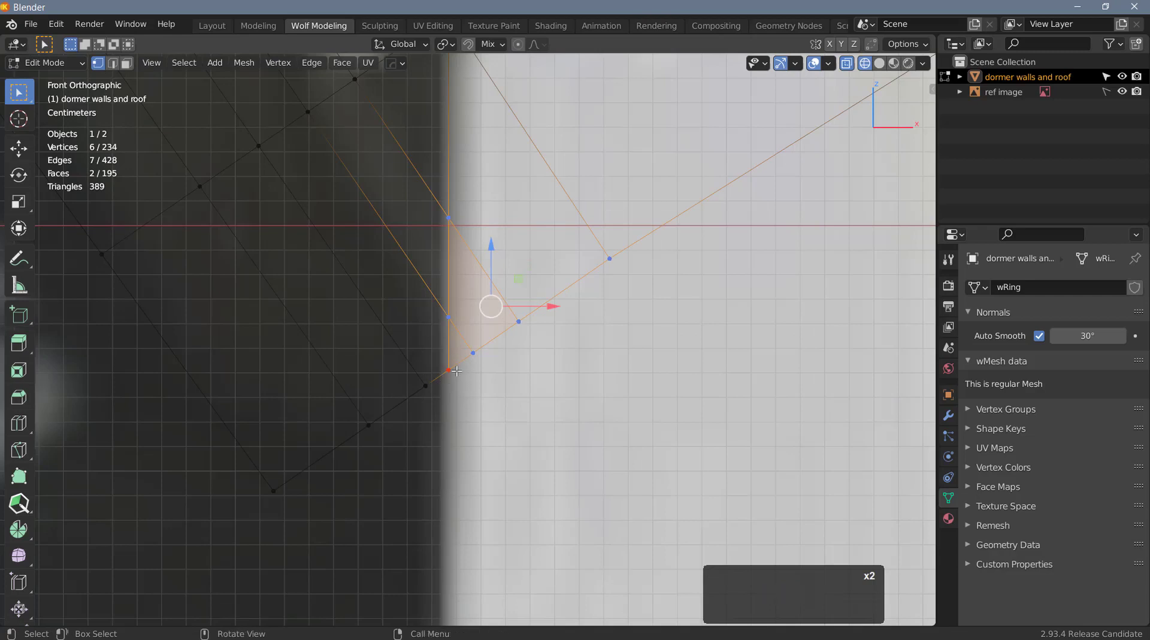
- Merge the corner vertices and cut a new straight edge loop across the trim's lower end
key(m)
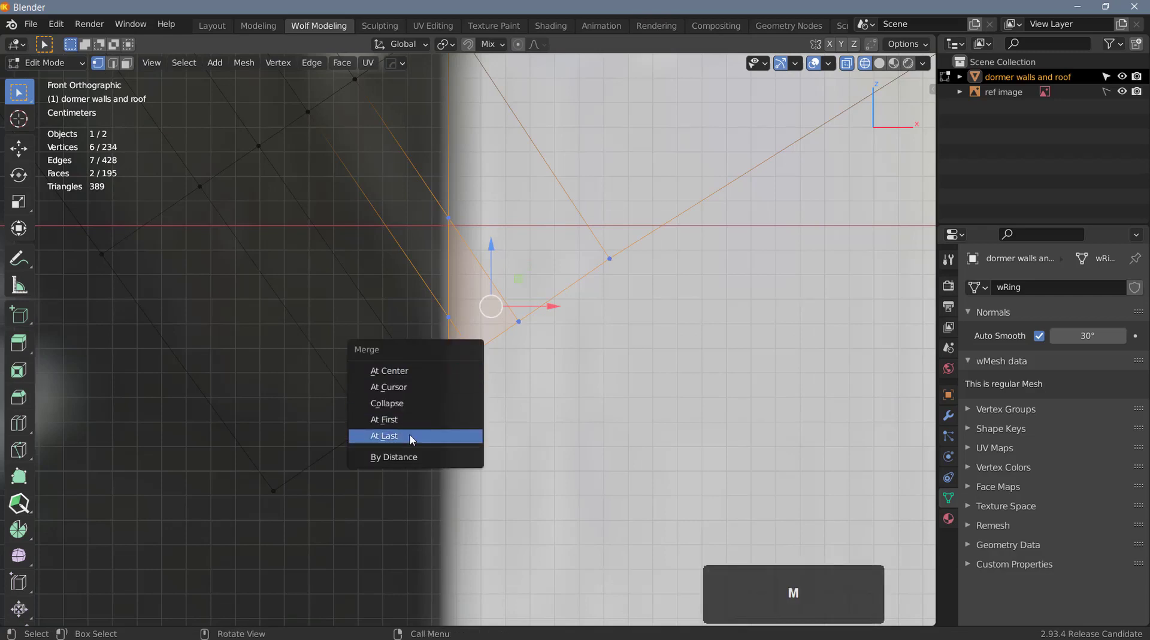
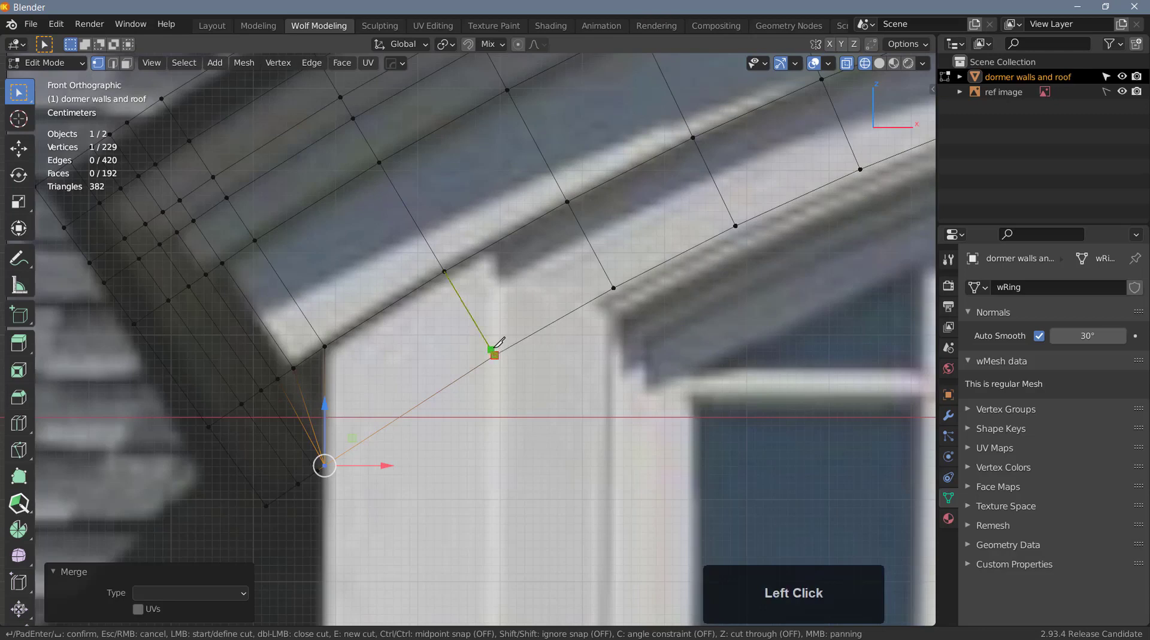
key(c)
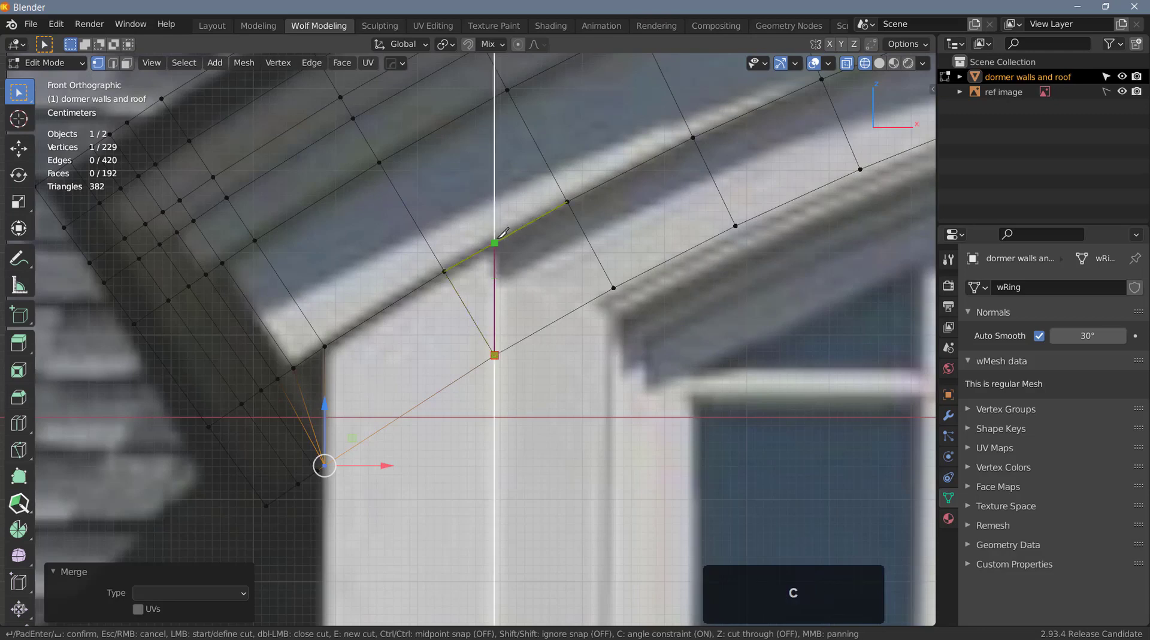
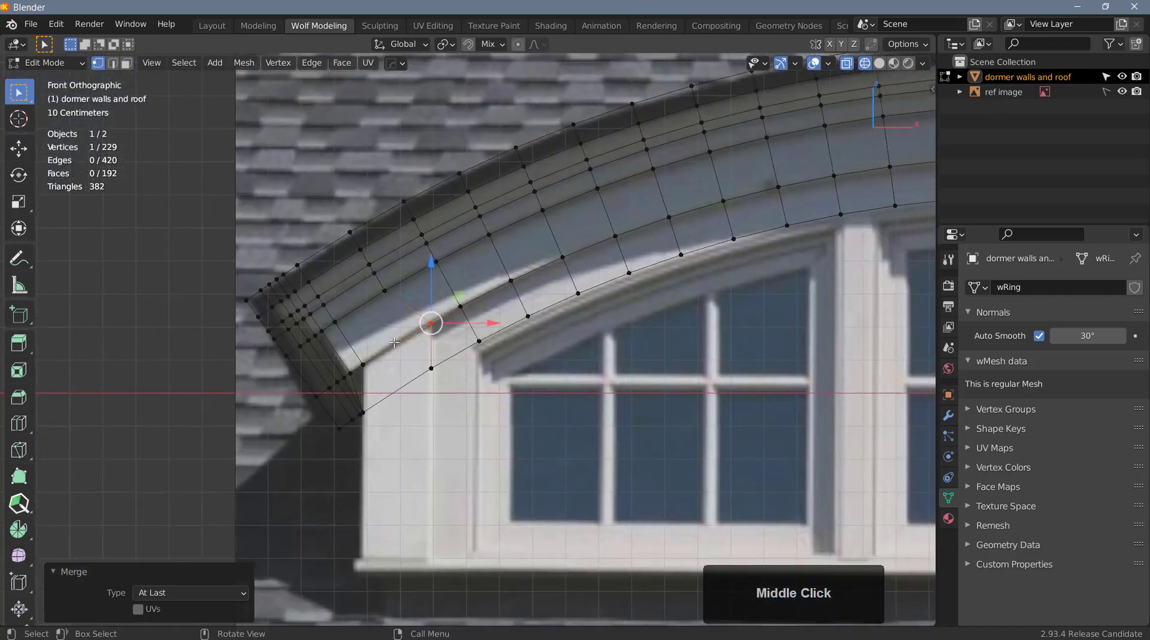
scroll(up, 3)
scroll(down, 3)
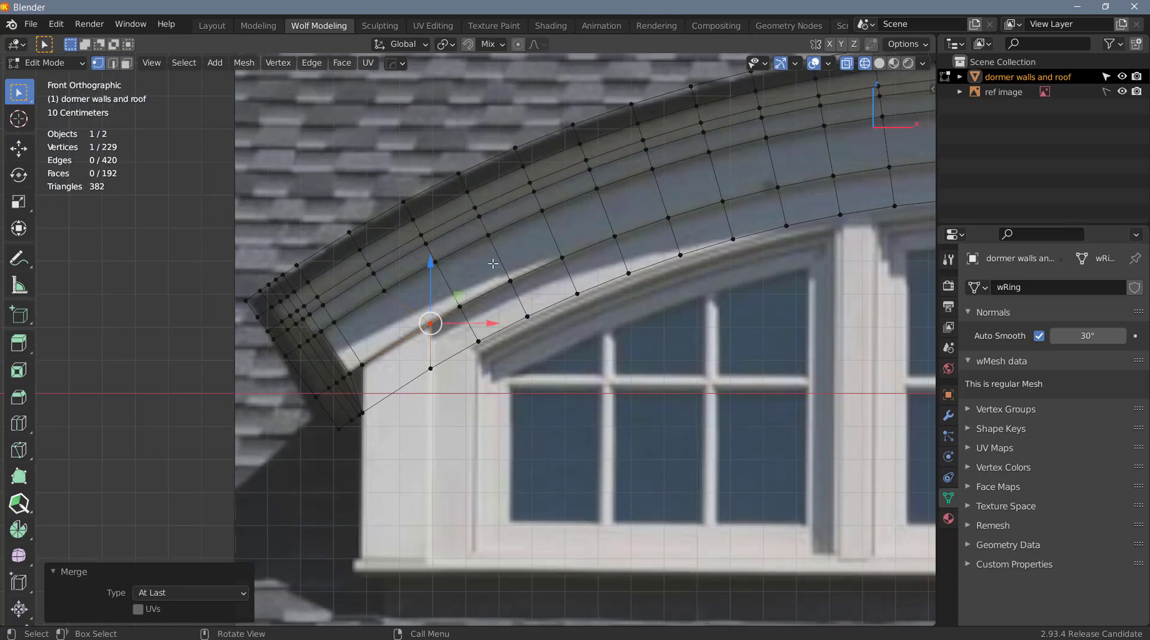
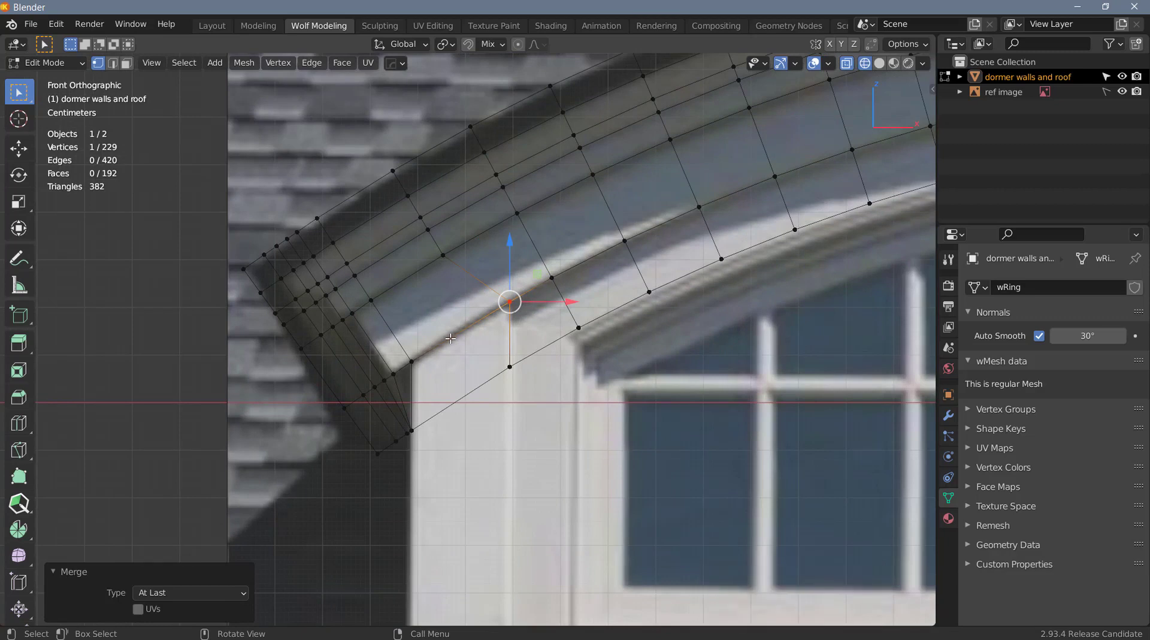
key(ctrl+r)
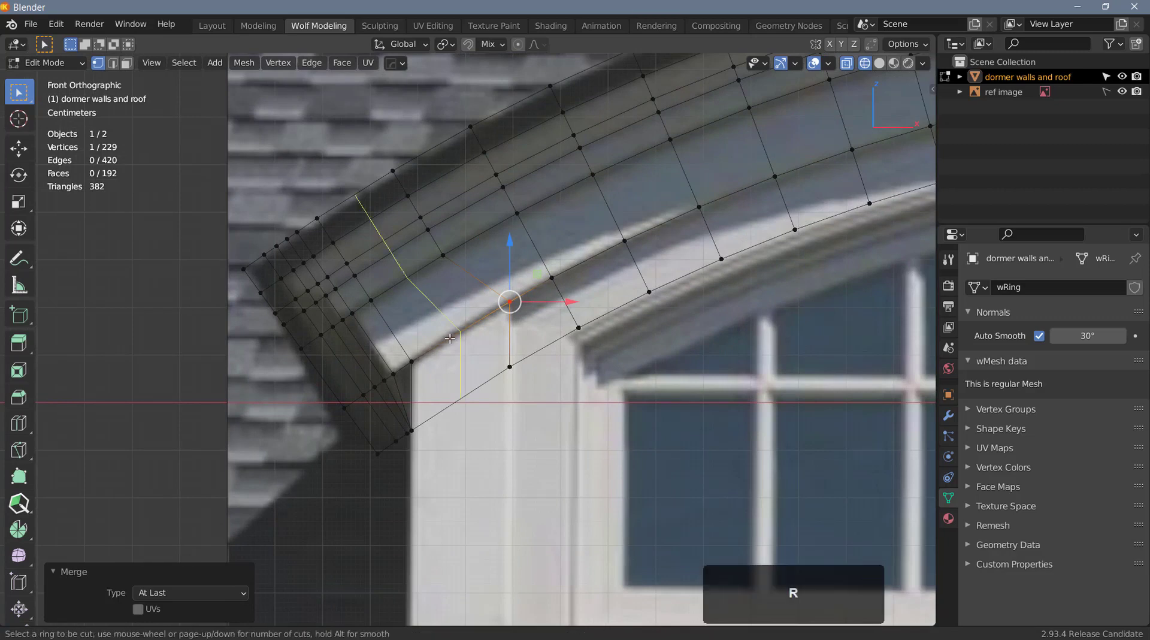
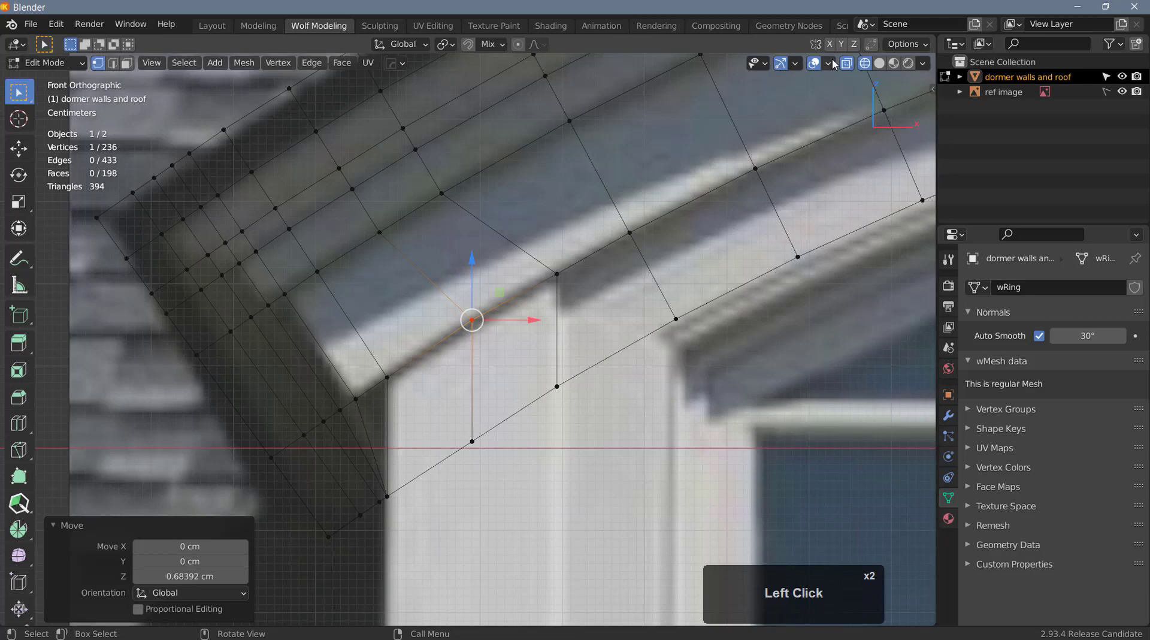
- Untick Fade Inactive Geometry in the Viewport Overlays popover
click(836, 65)
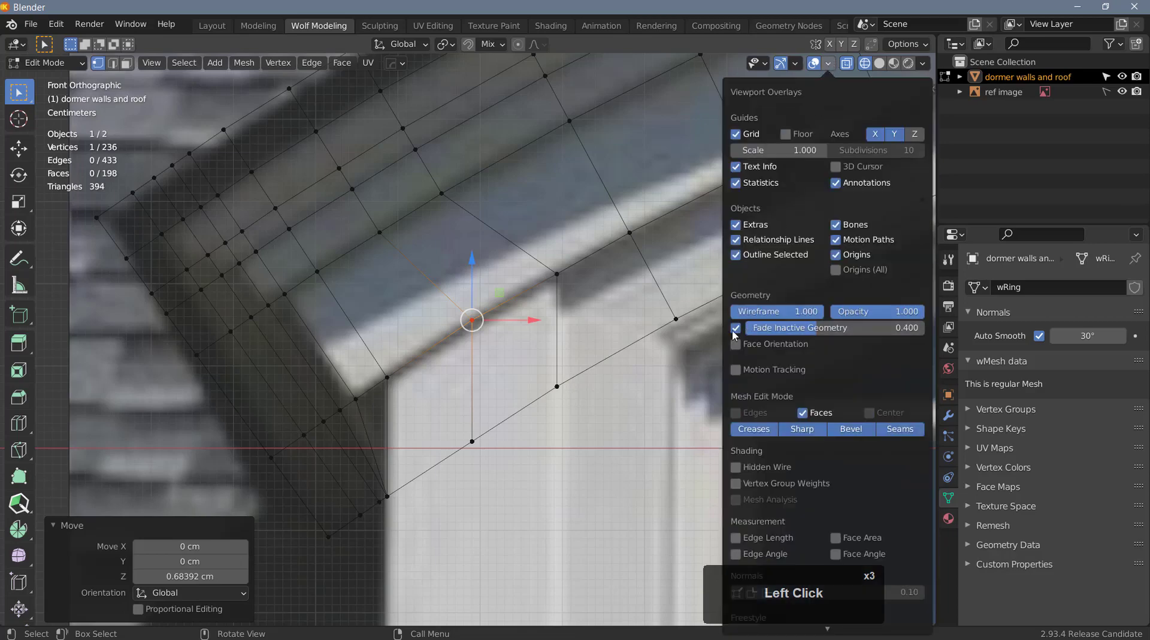
click(739, 140)
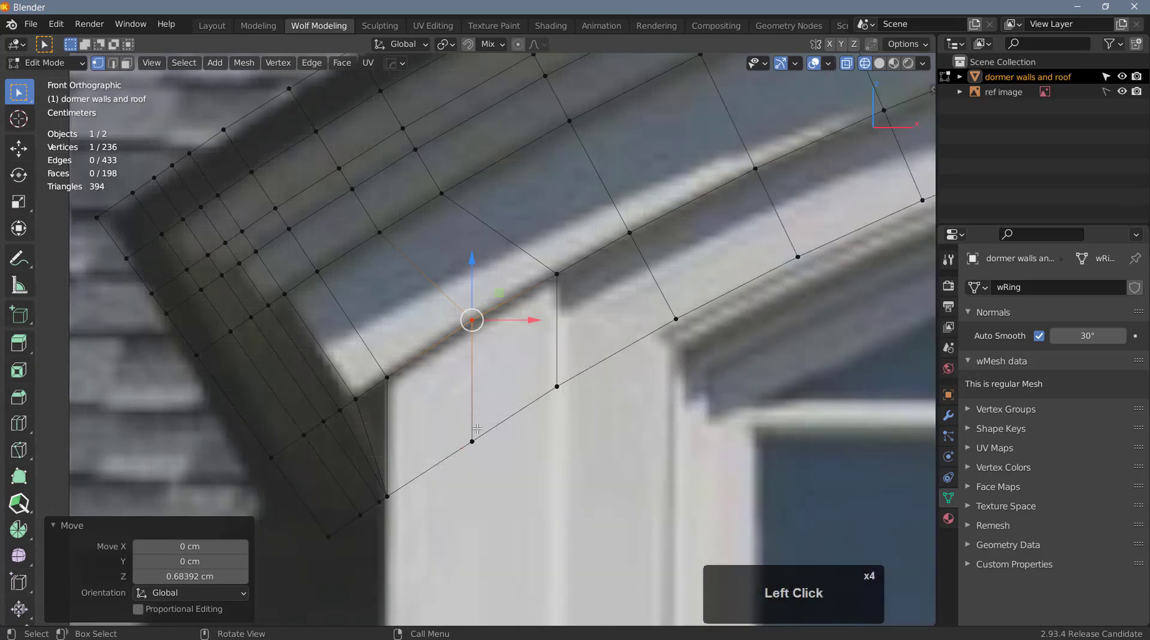
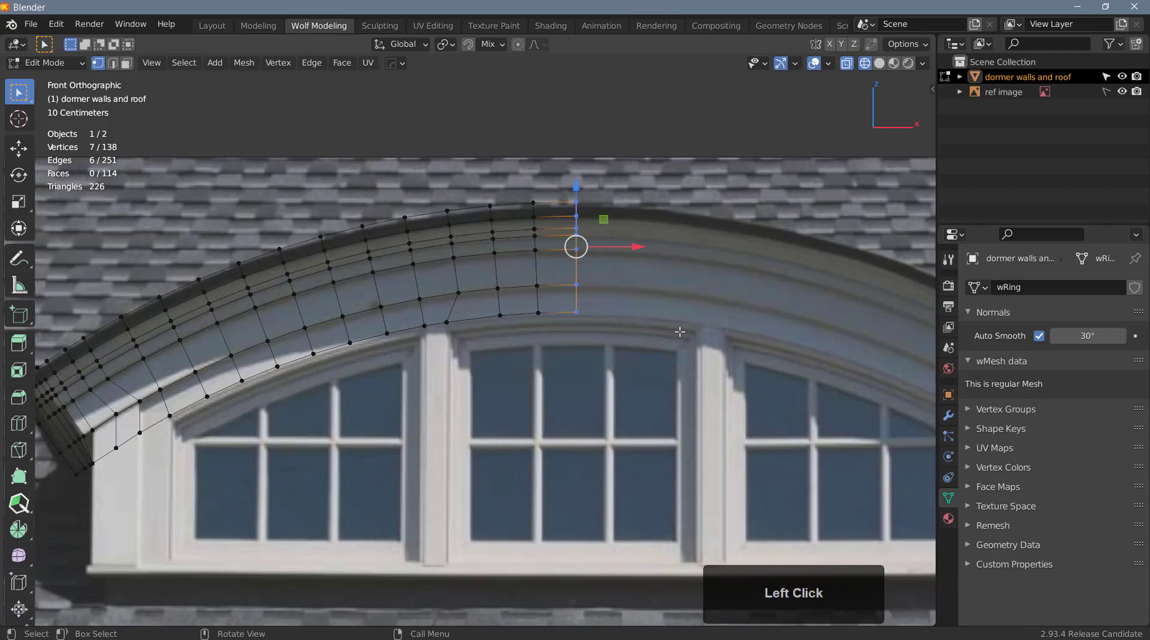
- Set the centre column's Median X to 0 cm in the N sidebar Item panel, then hide the sidebar
key(n)
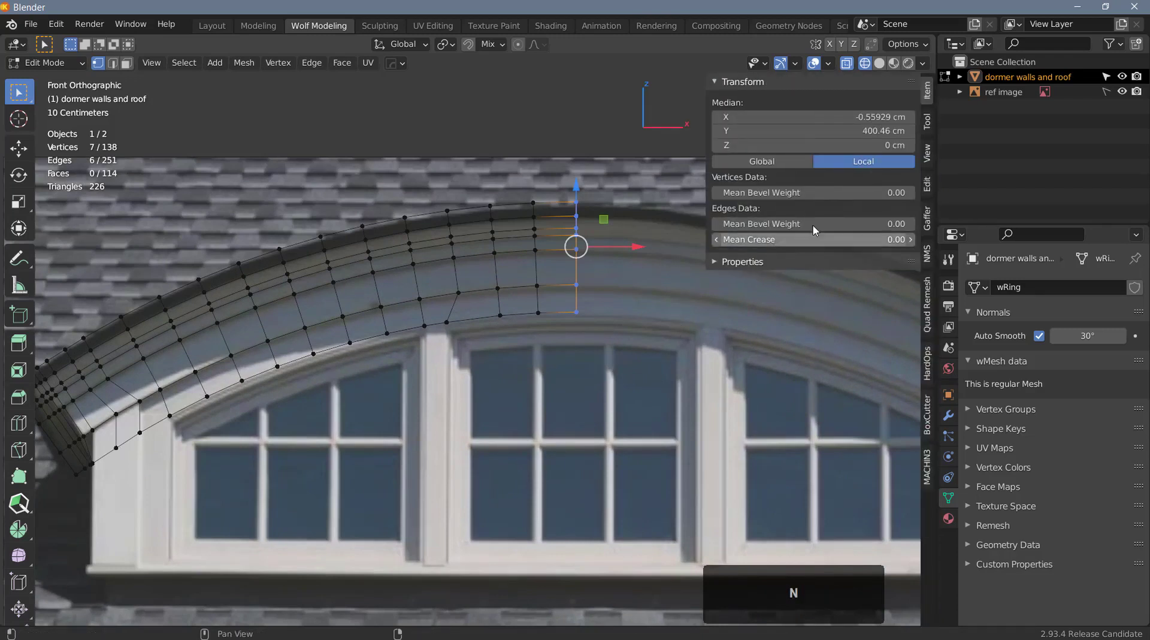
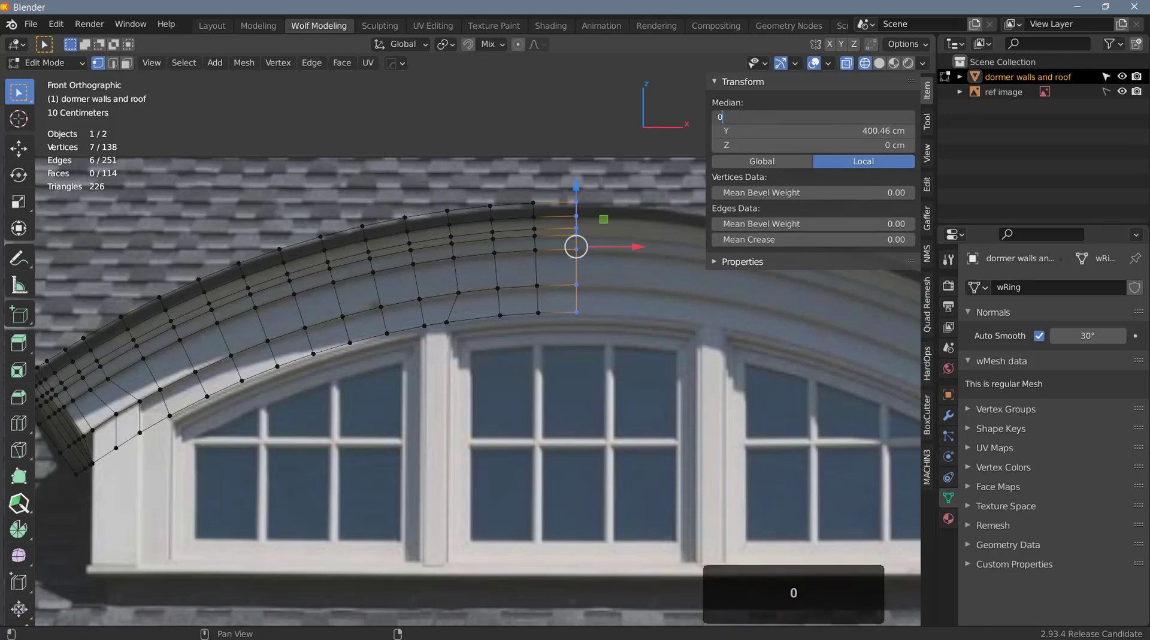
key(Return)
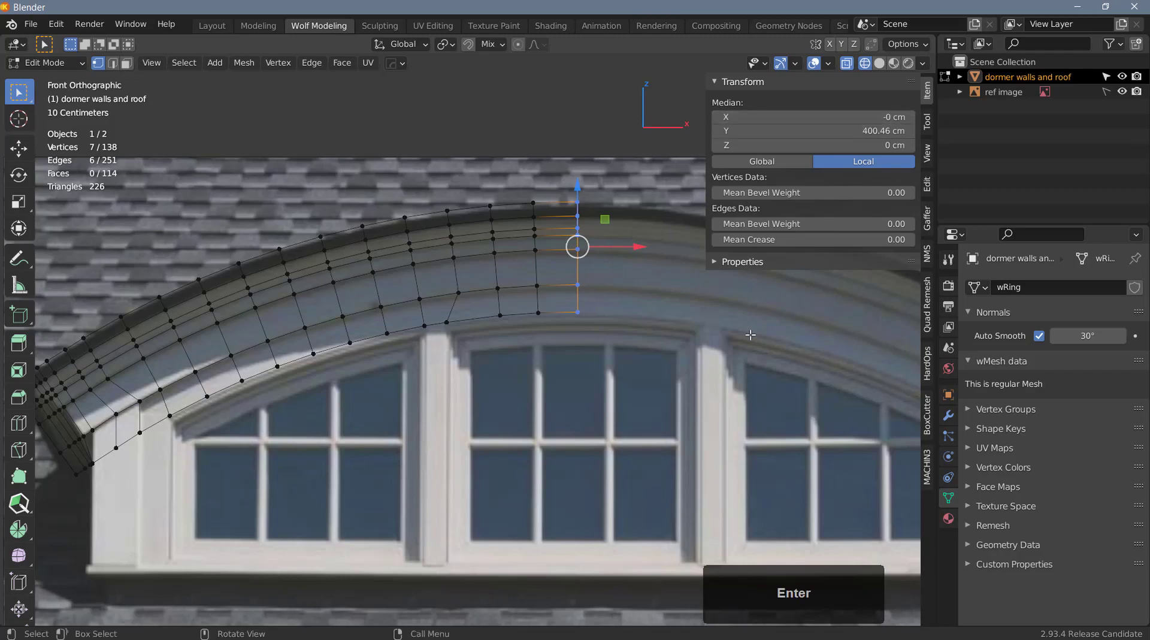
key(n)
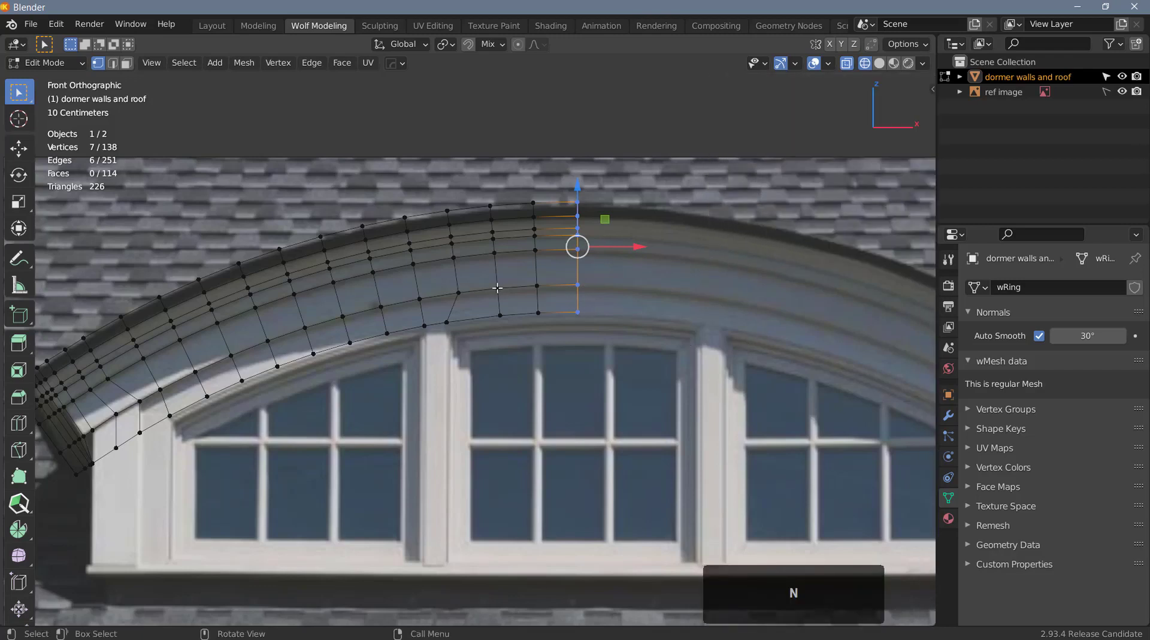
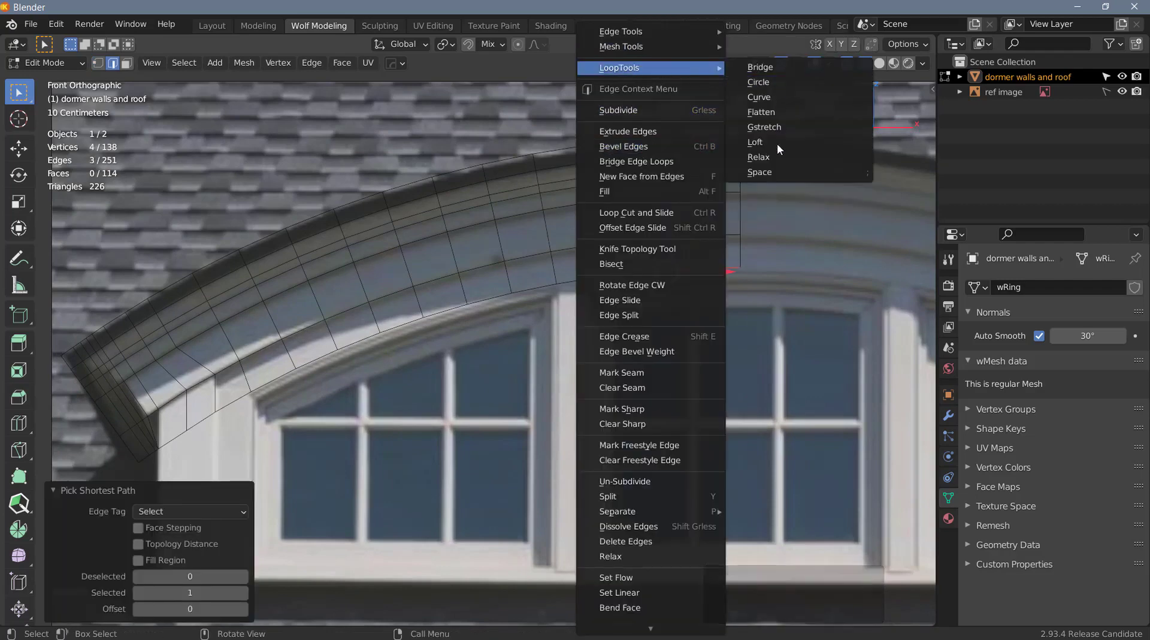
- Space the inner arch edge's vertices evenly with LoopTools and switch to face selection
click(776, 174)
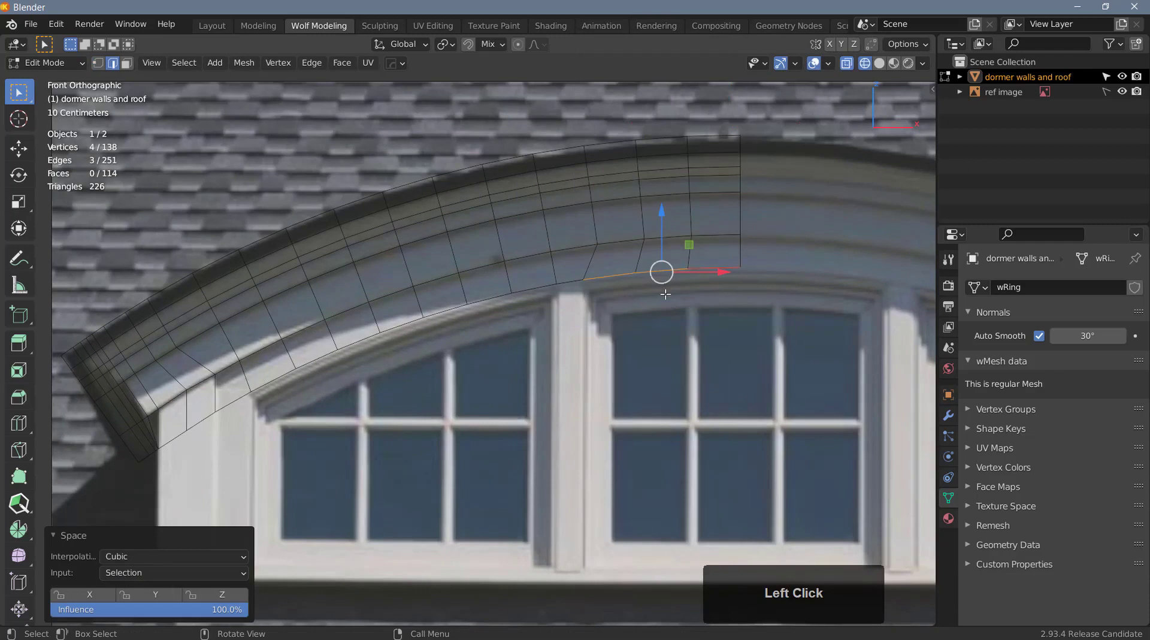
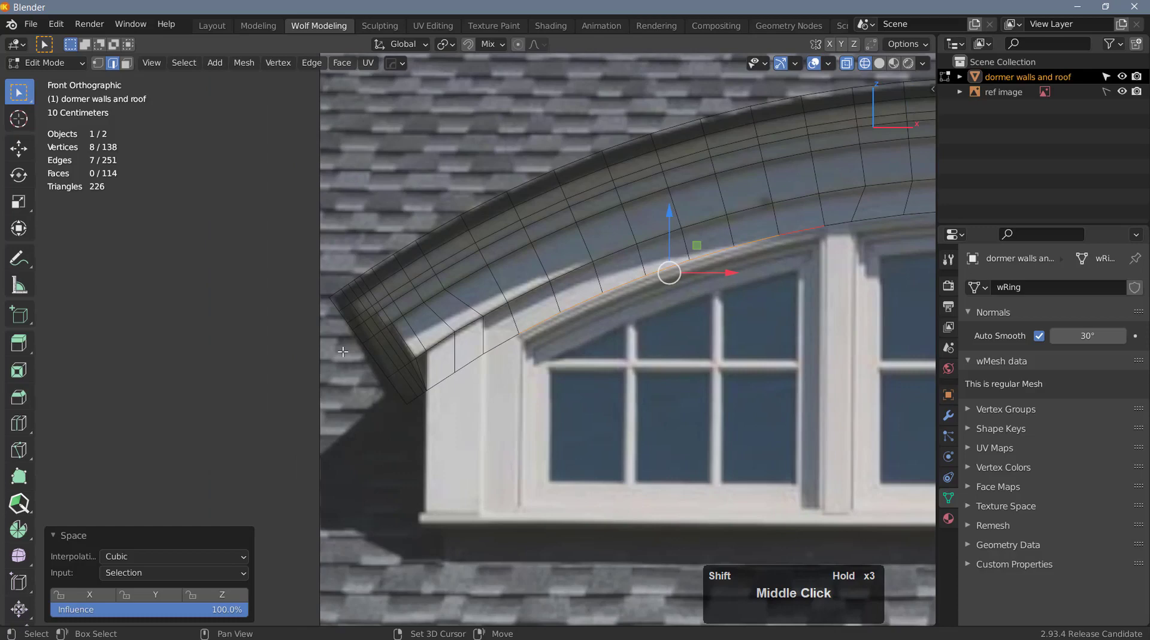
scroll(up, 3)
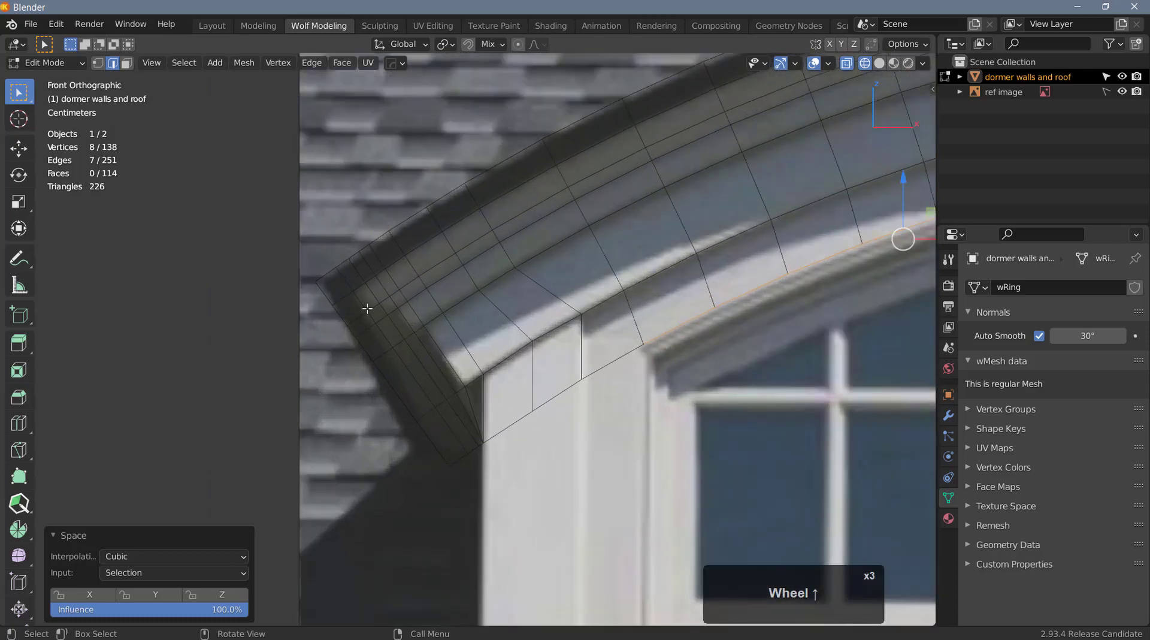
key(3)
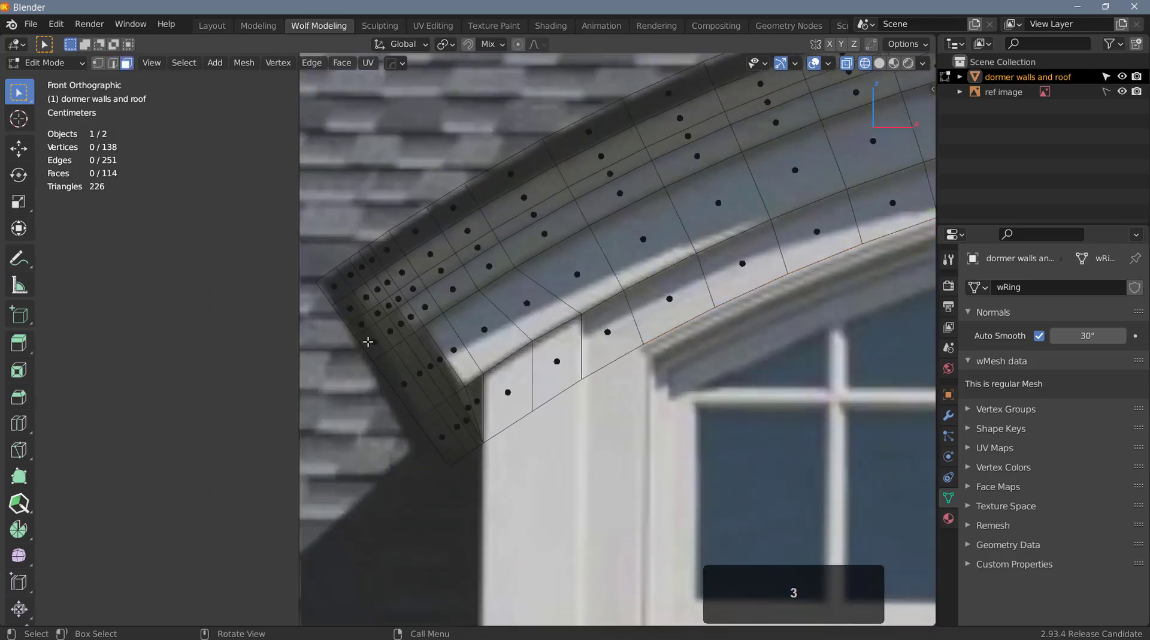
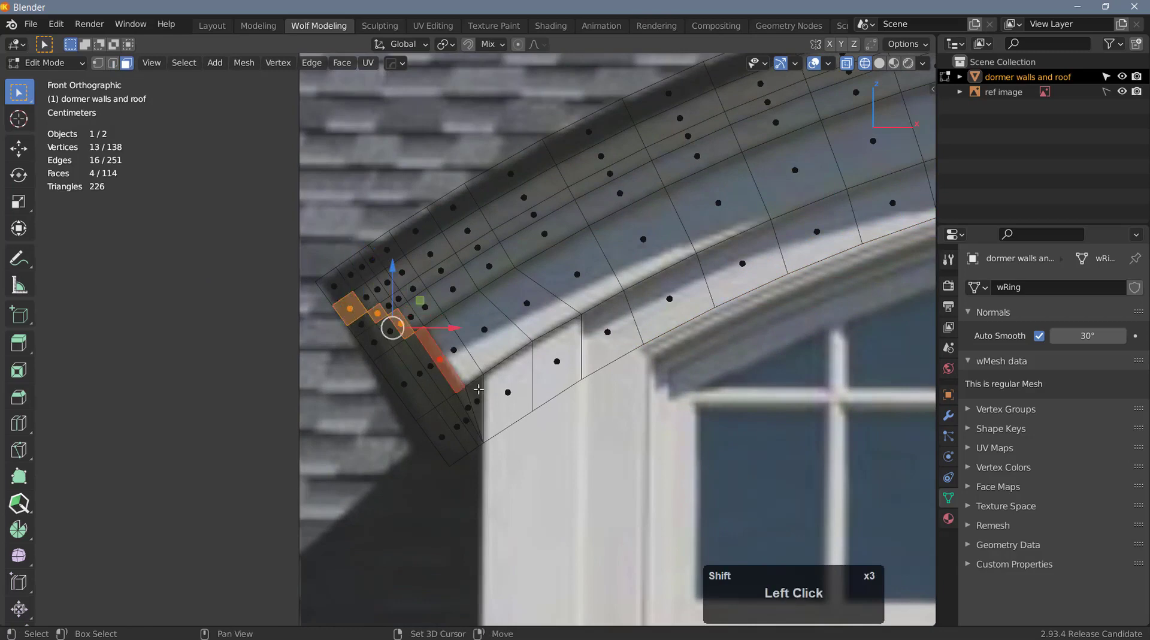
- Delete the four faces at the trim's lower-left end and turn X-ray display off
click(480, 386)
click(356, 315)
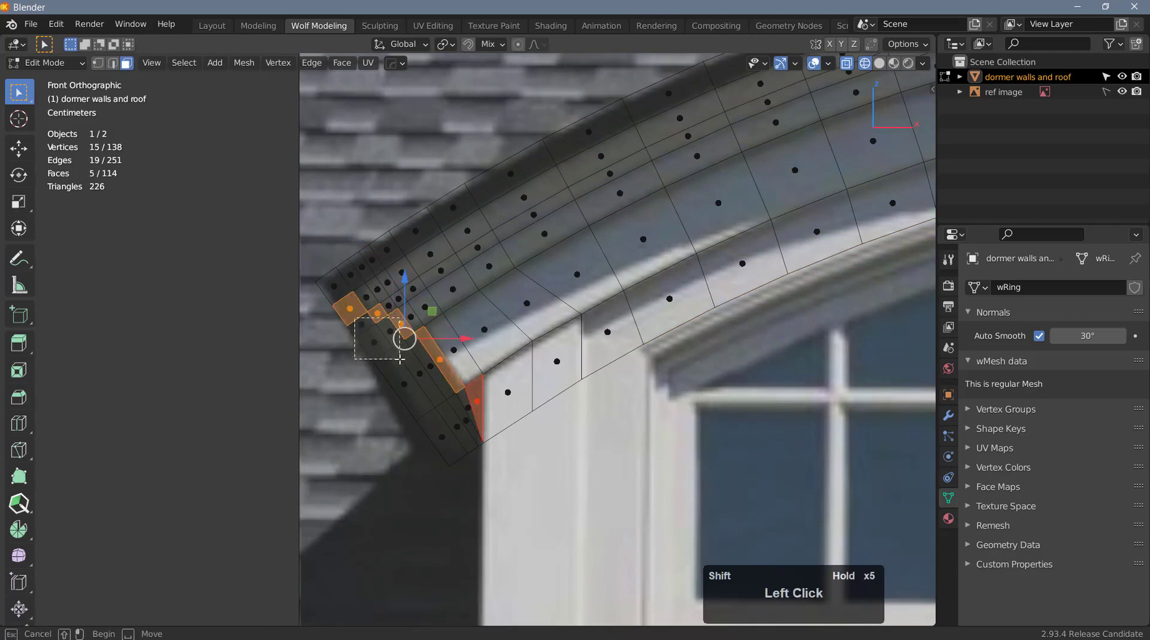
click(393, 357)
click(434, 388)
key(x)
click(408, 480)
scroll(down, 3)
key(z)
scroll(down, 3)
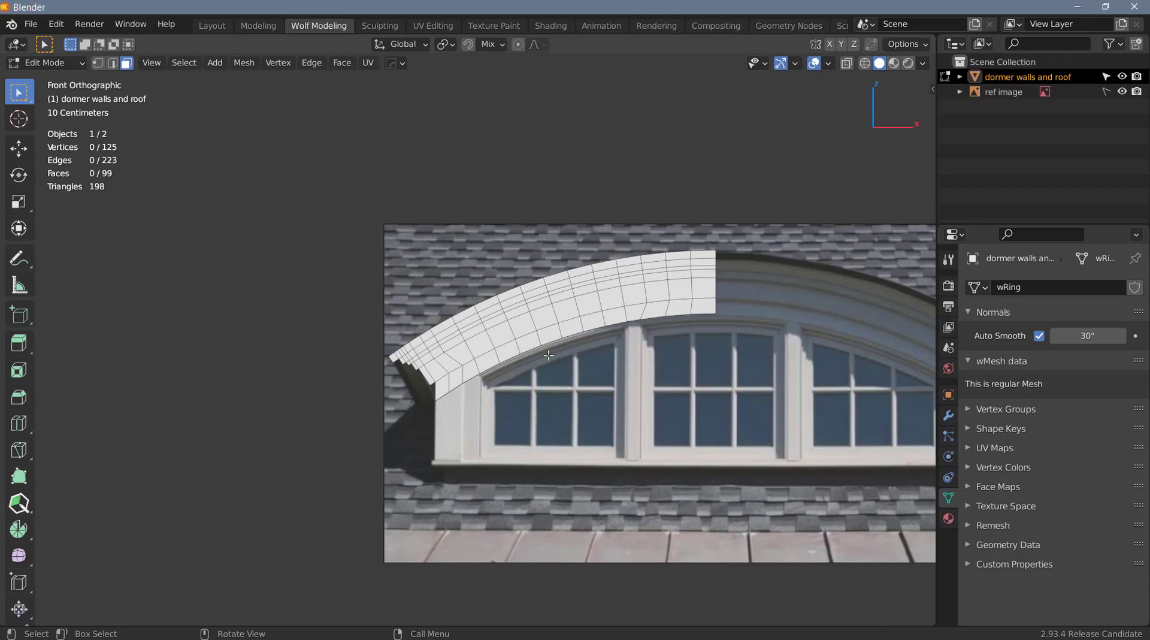
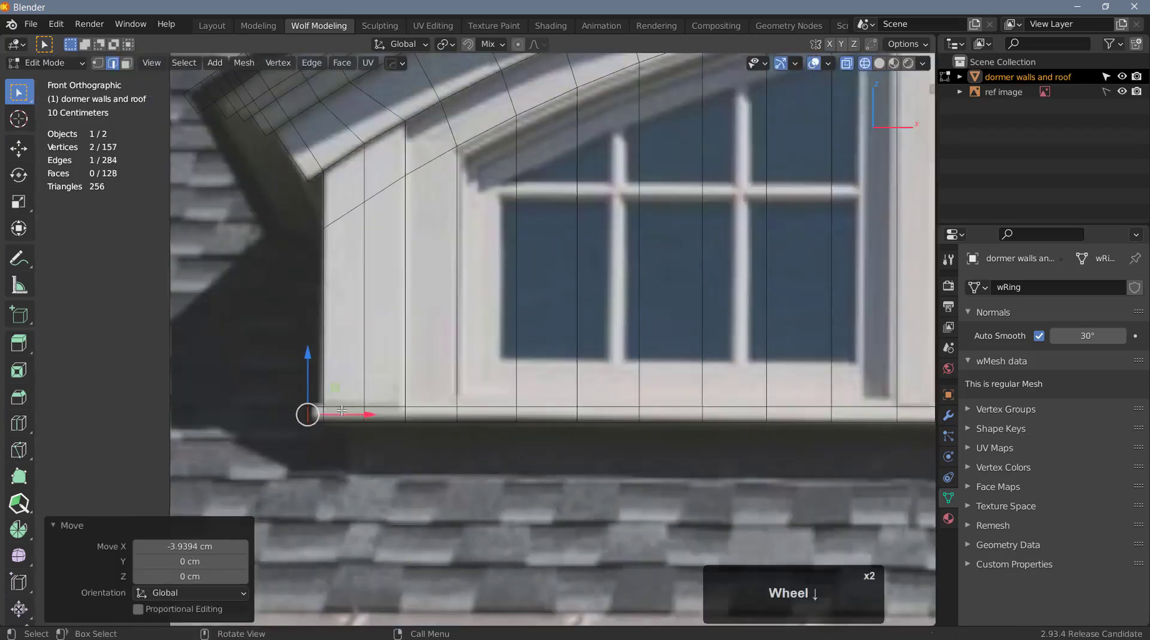
- Toggle X-ray, clear the selection and select the whole new wall surface below the arch
key(z)
scroll(down, 3)
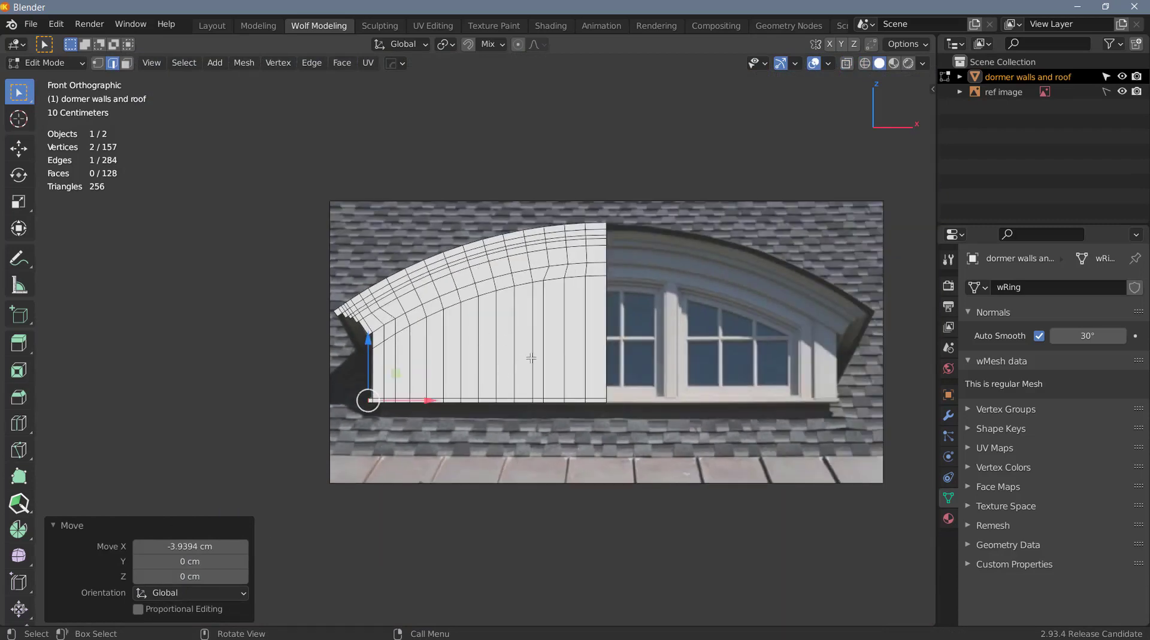
scroll(up, 3)
key(2)
key(3)
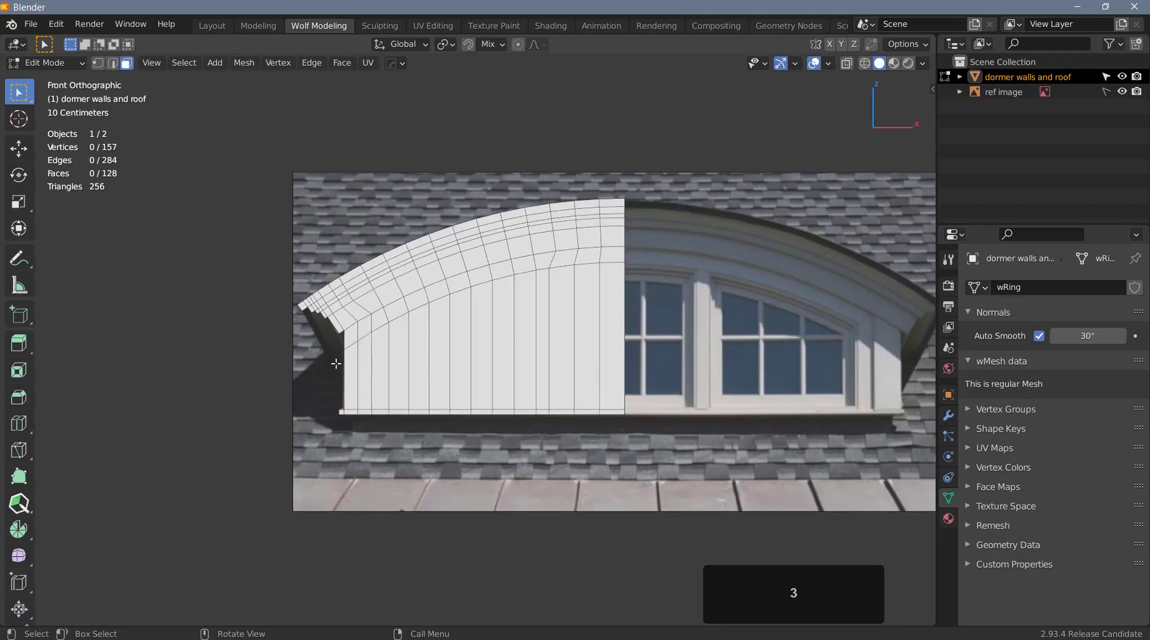
key(ä)
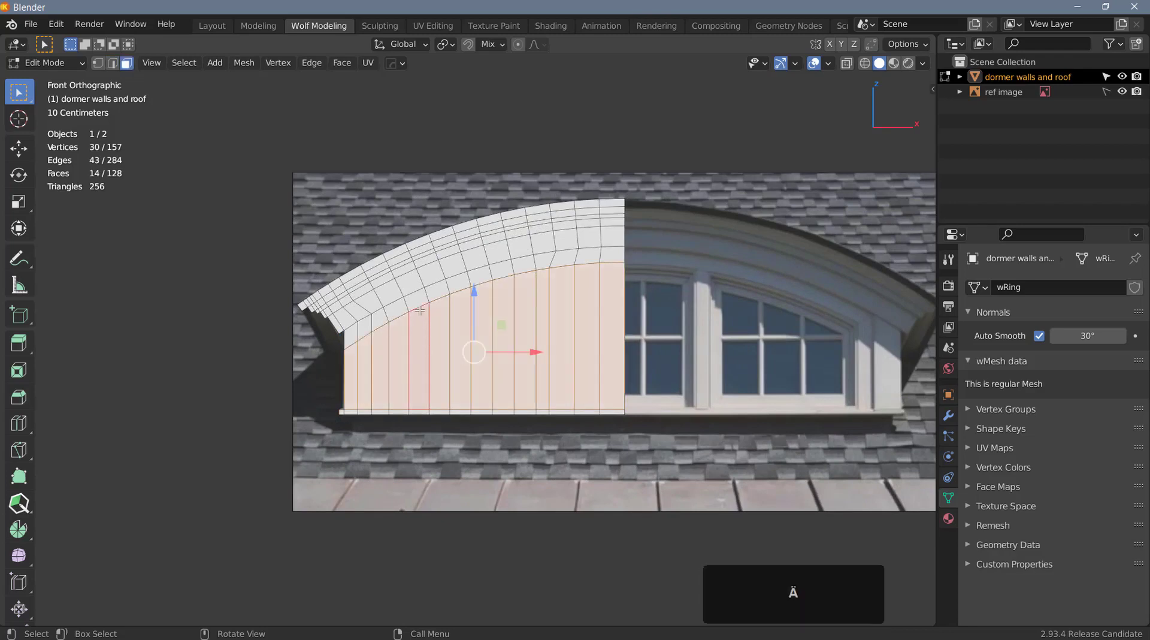
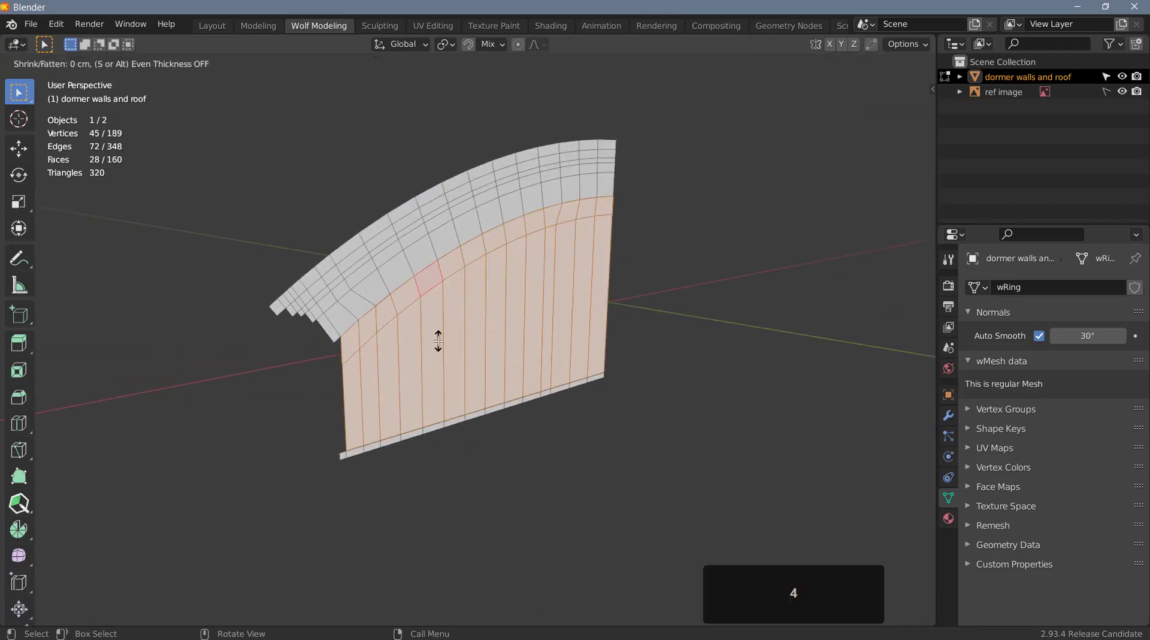
- Extrude the window faces inward by -4 cm and check against the front reference
text(-4)
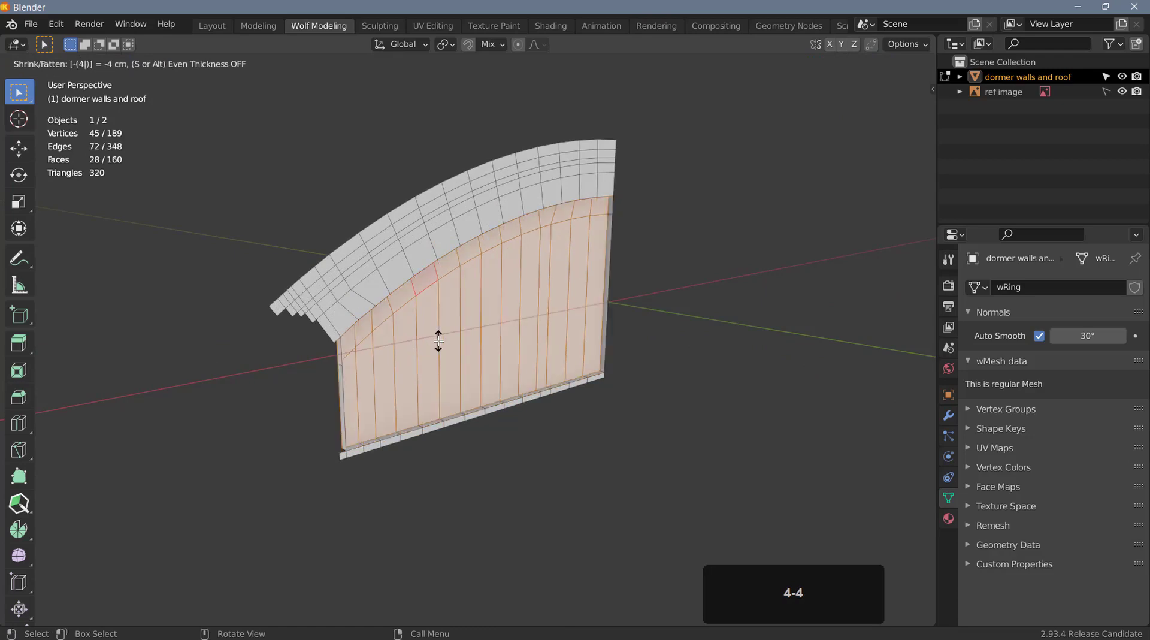
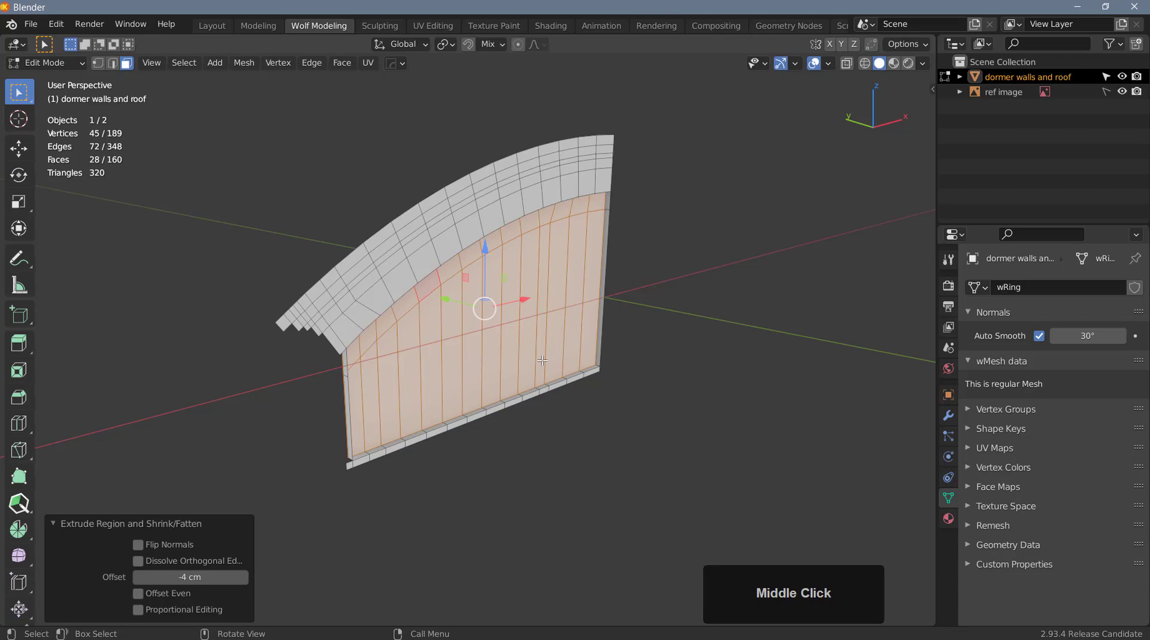
key(F4)
scroll(up, 3)
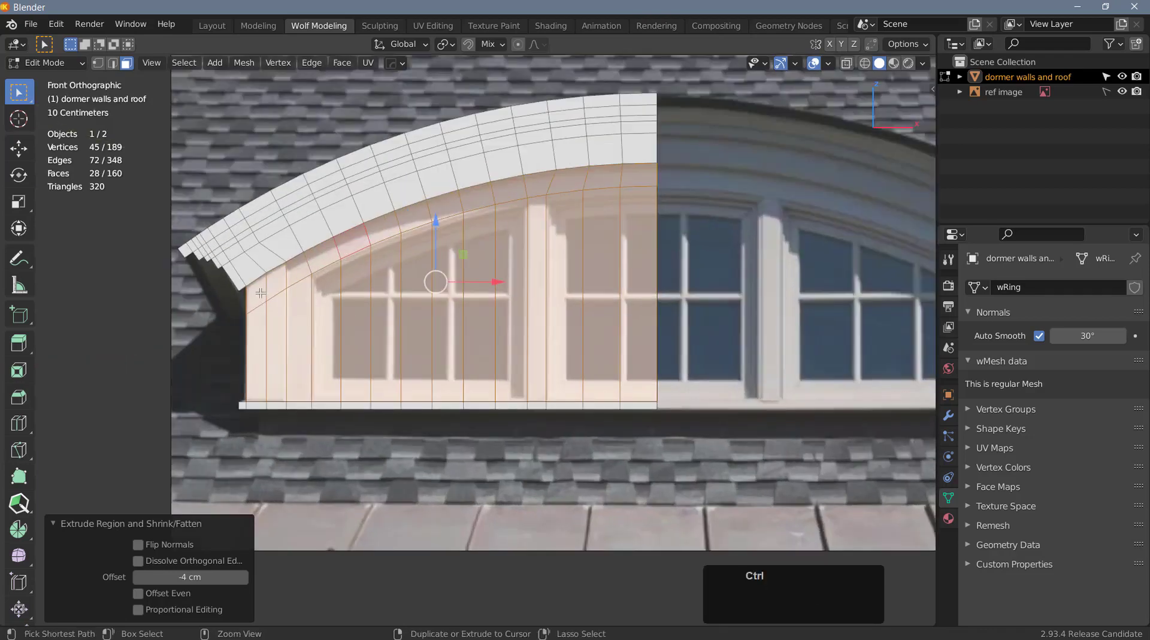
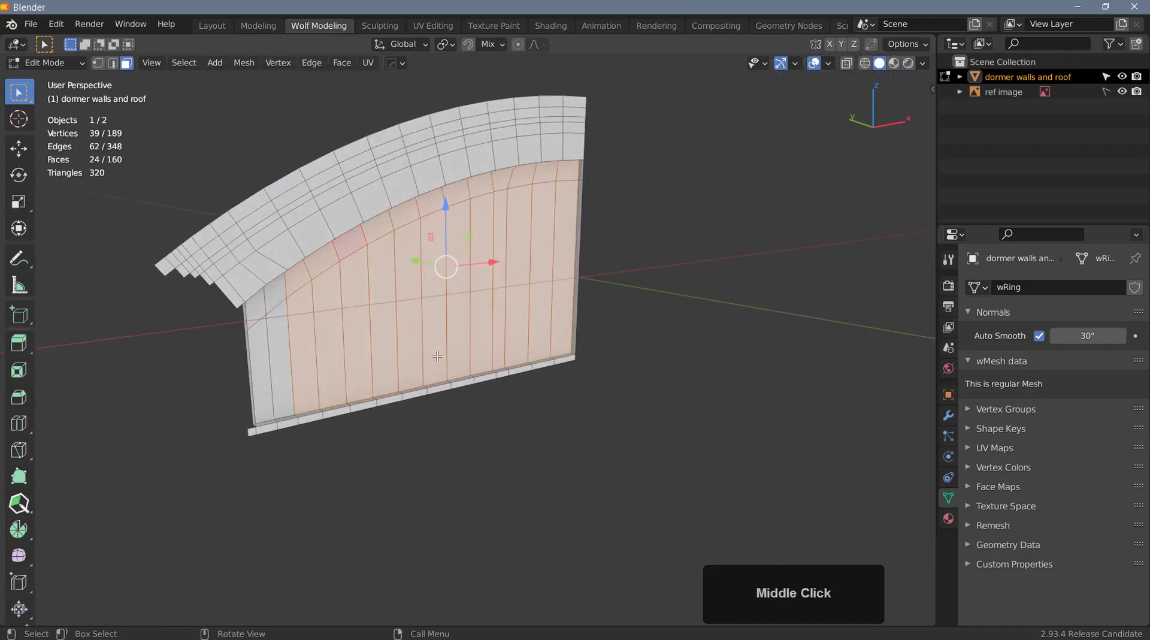
- Extrude the inner window faces a second -4 cm into the wall and return to front view
text(4-4)
key(Return)
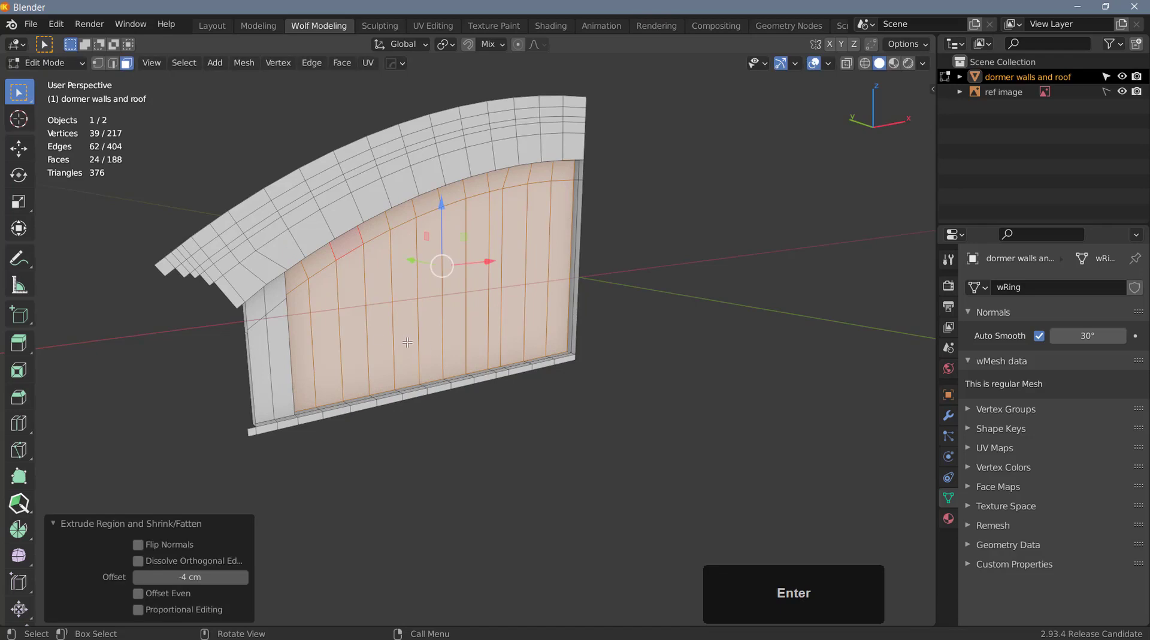
key(F4)
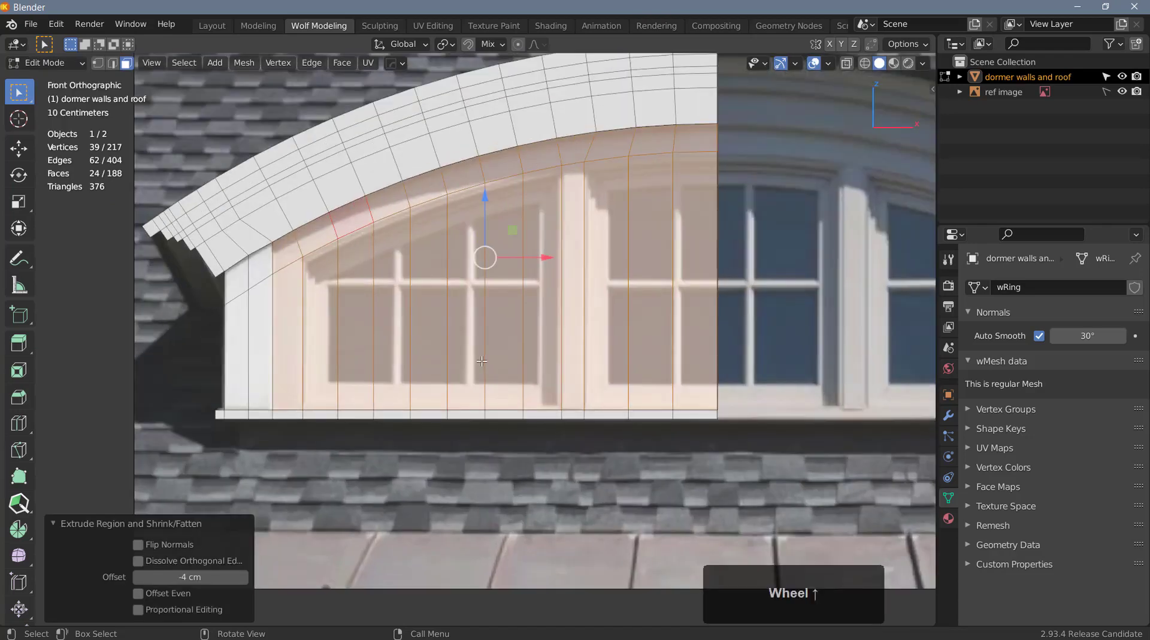
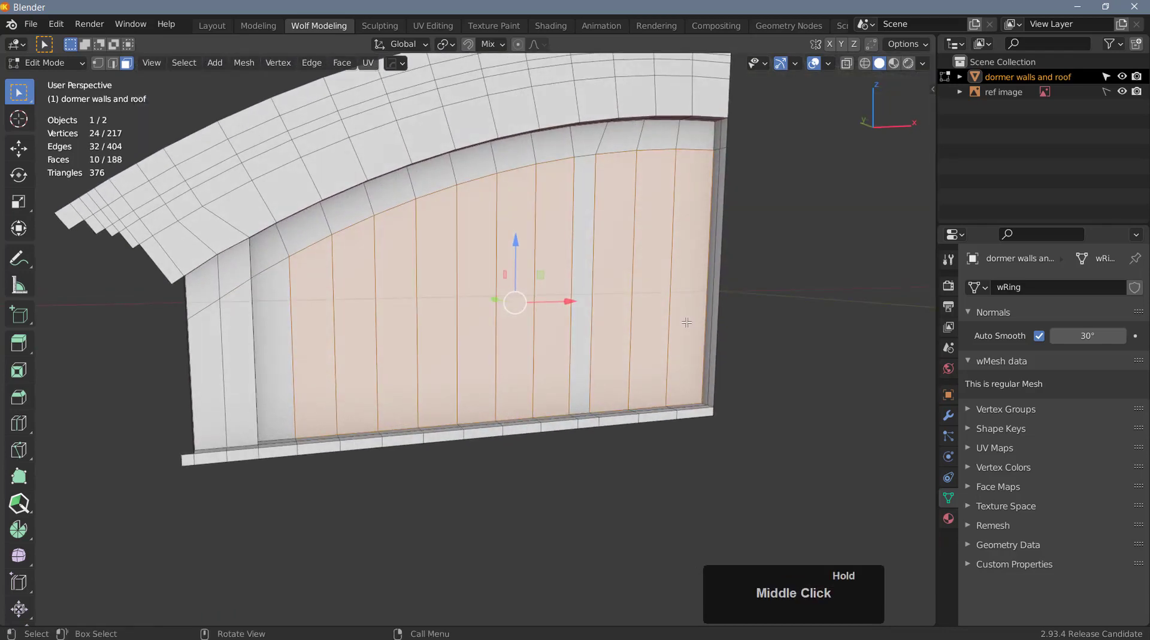
- Push the window faces a further -3 cm along their normals and view from the front
key(KP_4)
key(-)
text(-3)
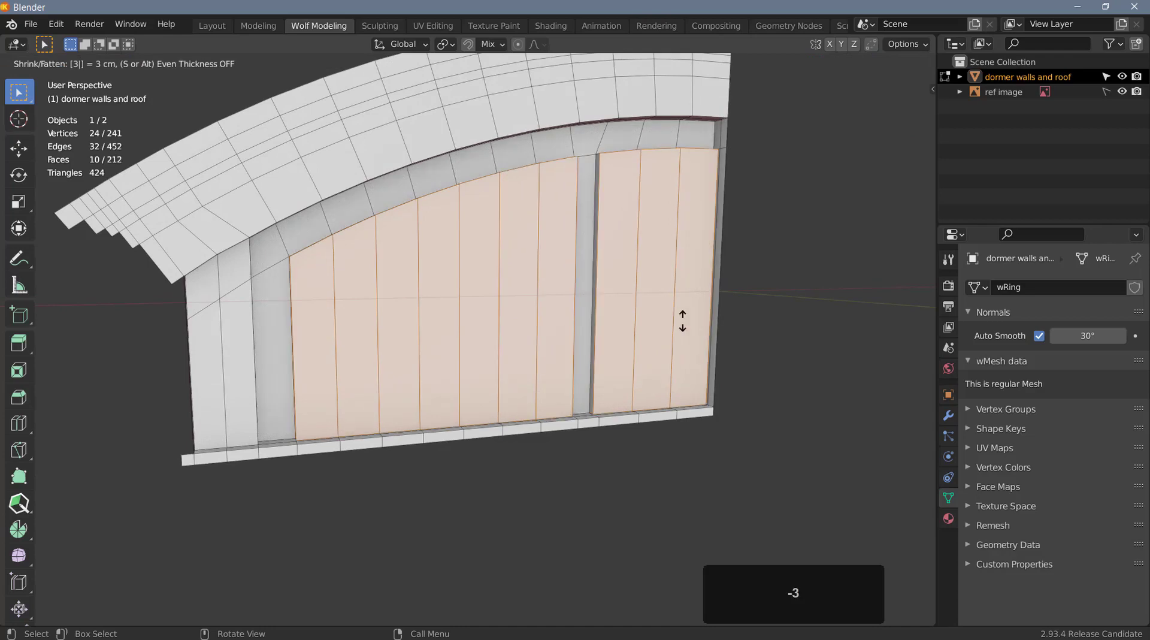
key(-)
key(Return)
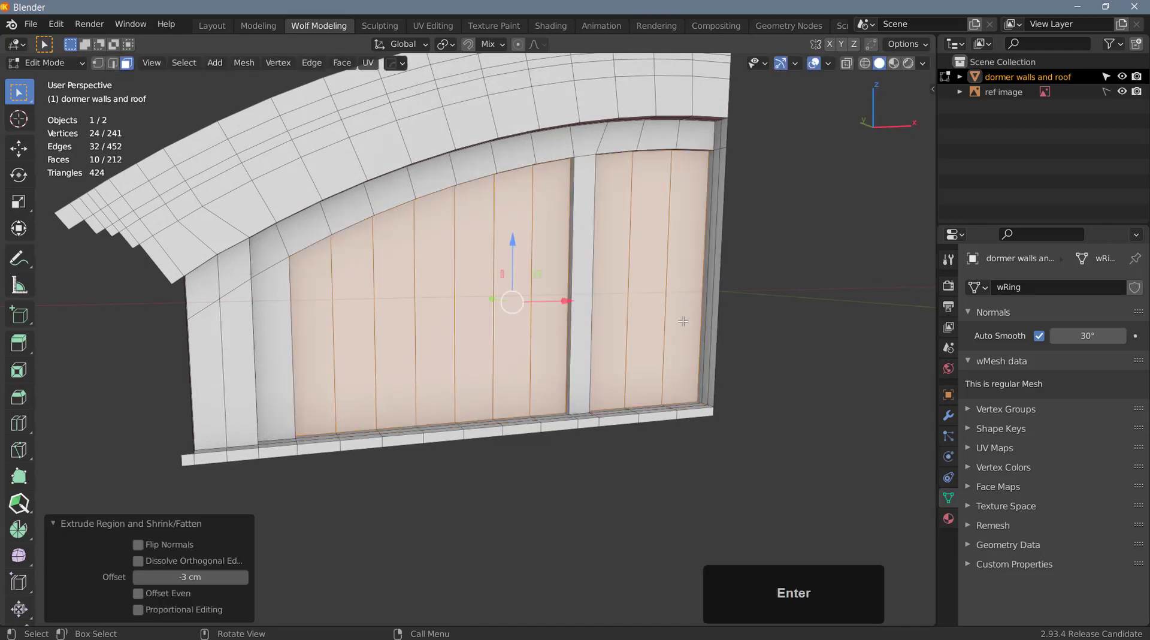
key(F4)
scroll(up, 3)
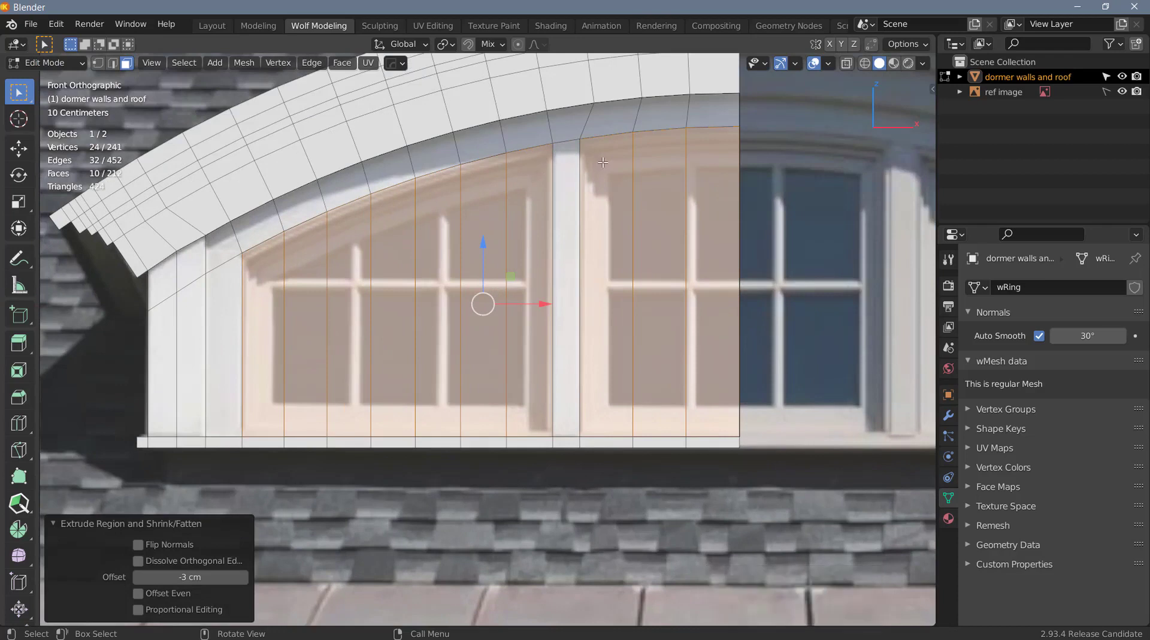
- Inset the window faces twice with about 4 cm thickness and -30 cm depth for stepped frames
key(i)
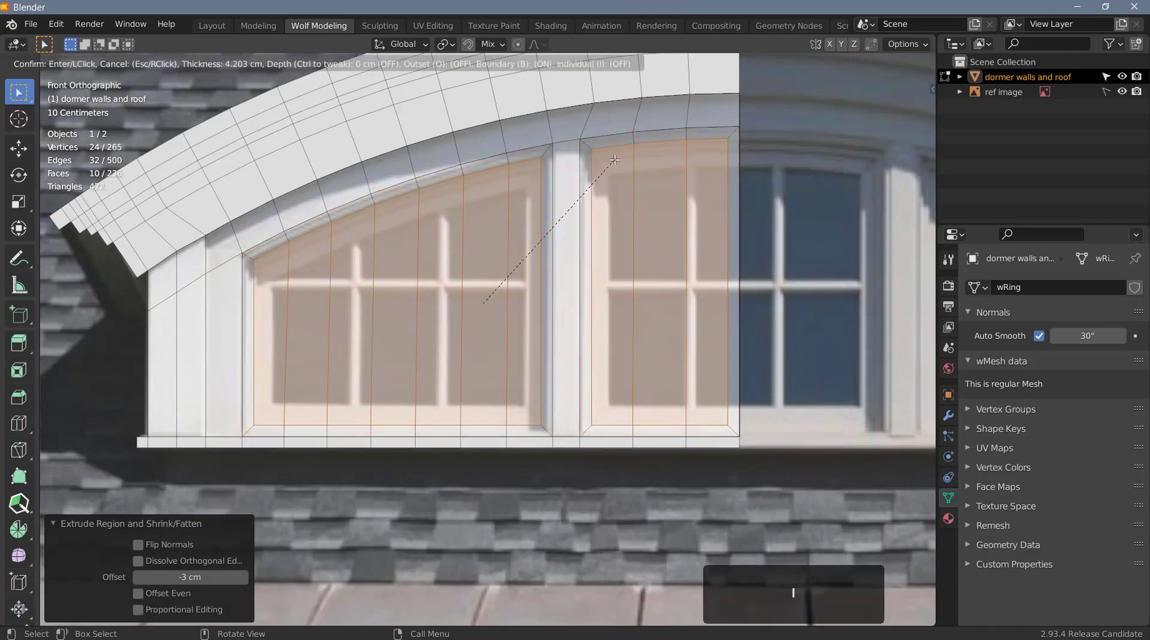
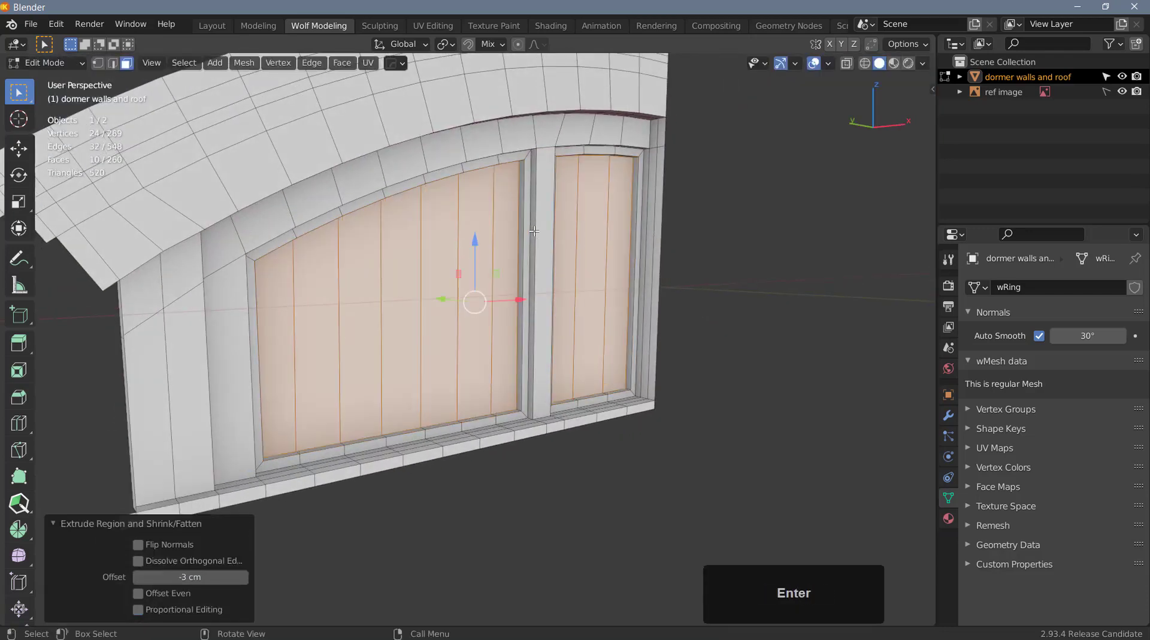
key(F4)
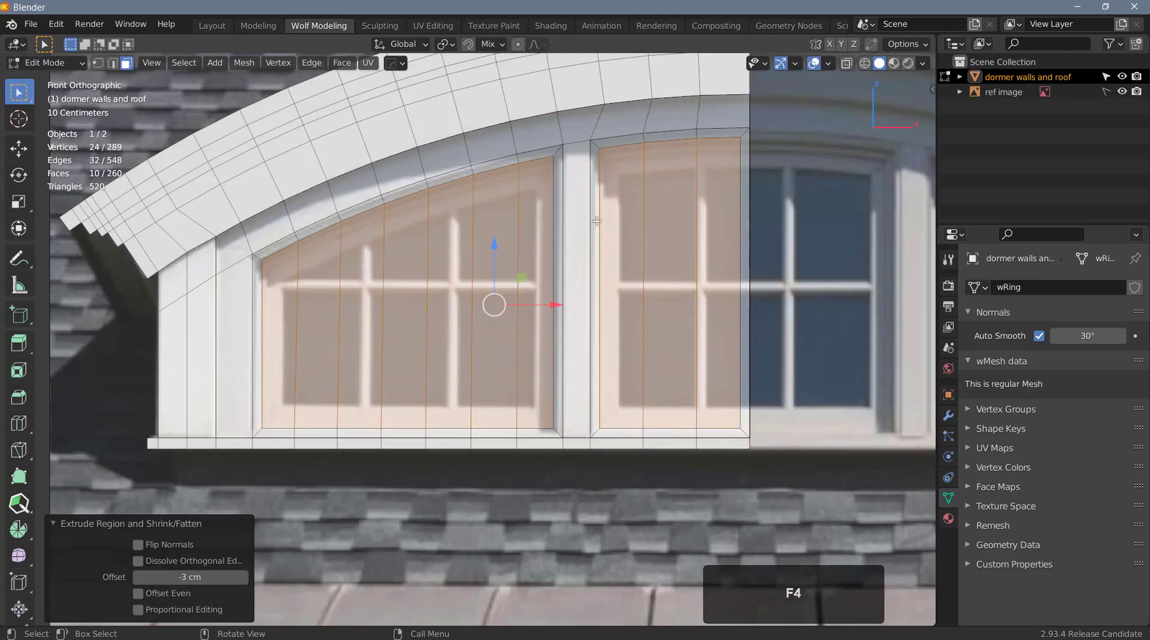
key(i)
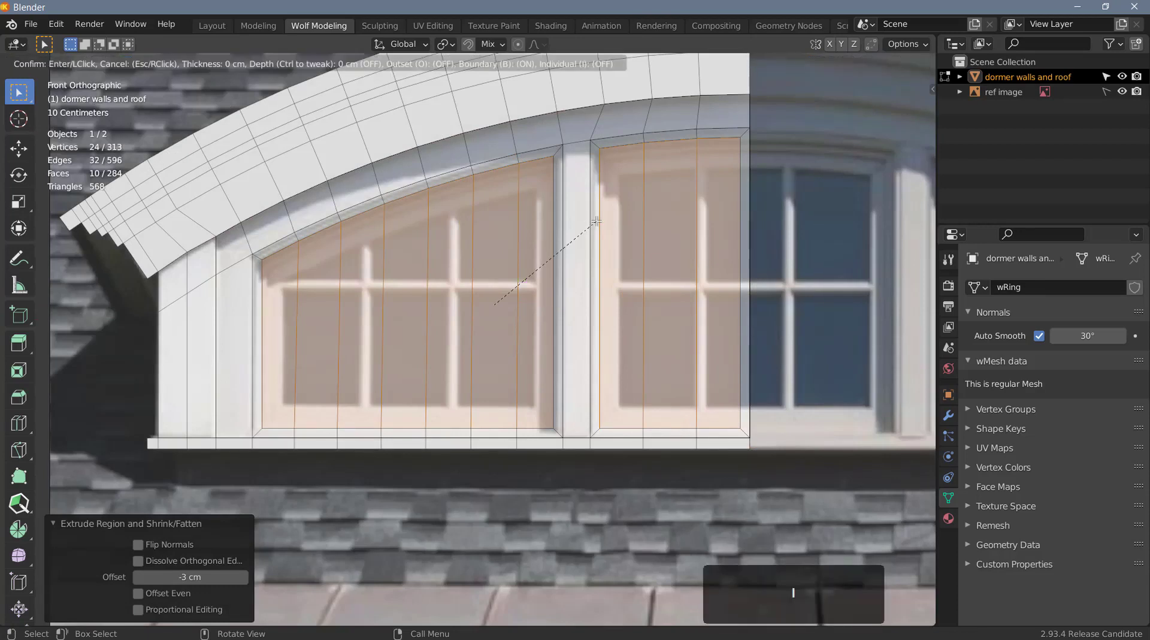
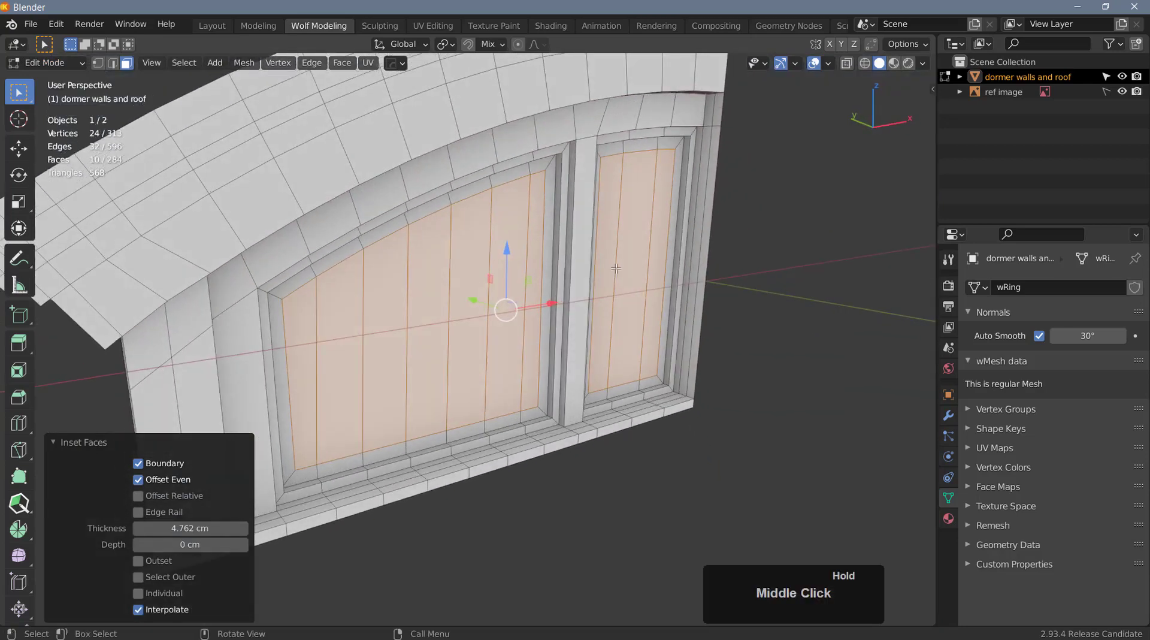
text(4-30)
key(Return)
- Delete the window pane faces to leave open holes and orbit to inspect the frames
key(x)
click(275, 303)
scroll(down, 3)
drag(467, 312, 451, 300)
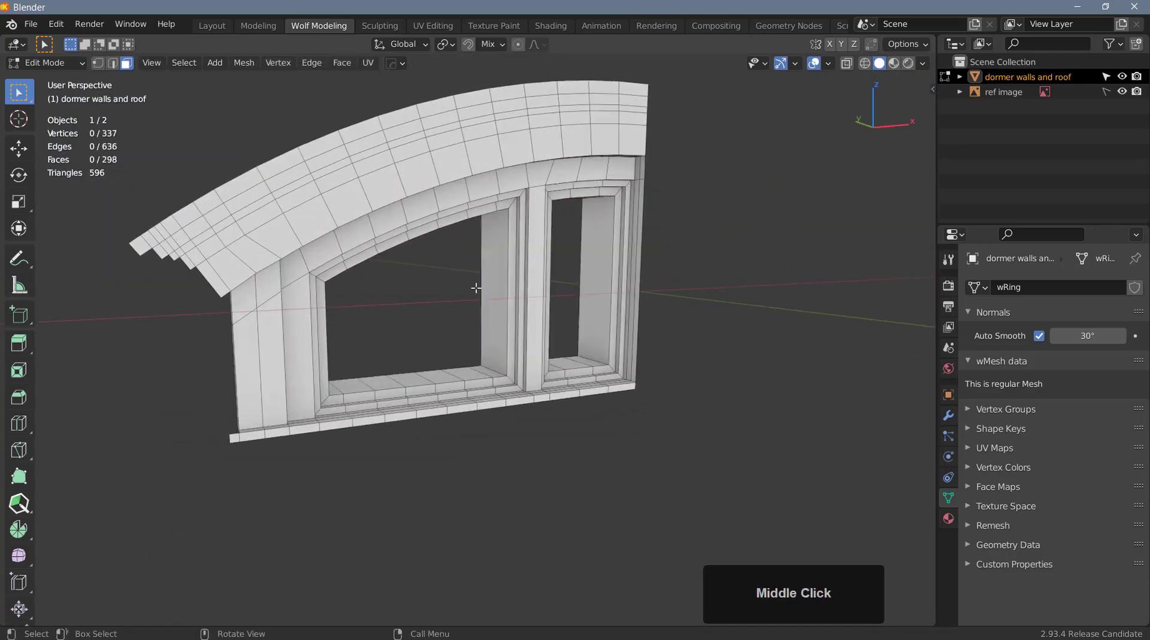
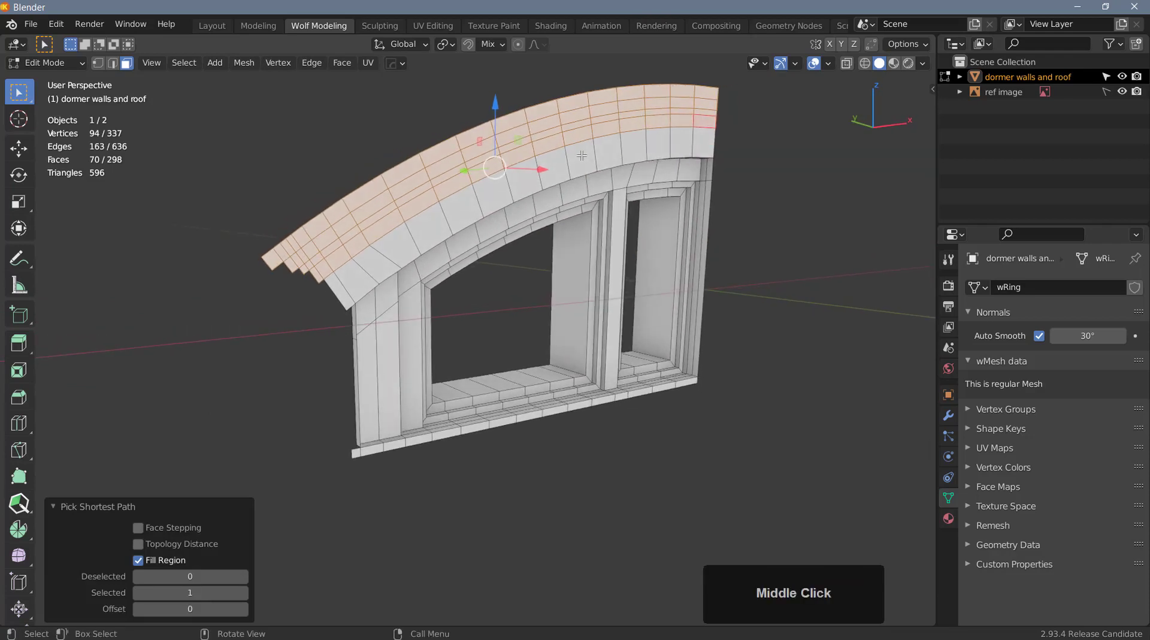
- Extrude the roof top faces upward in three stacked 3 cm layers, then start a 4 cm layer
text(43)
key(Return)
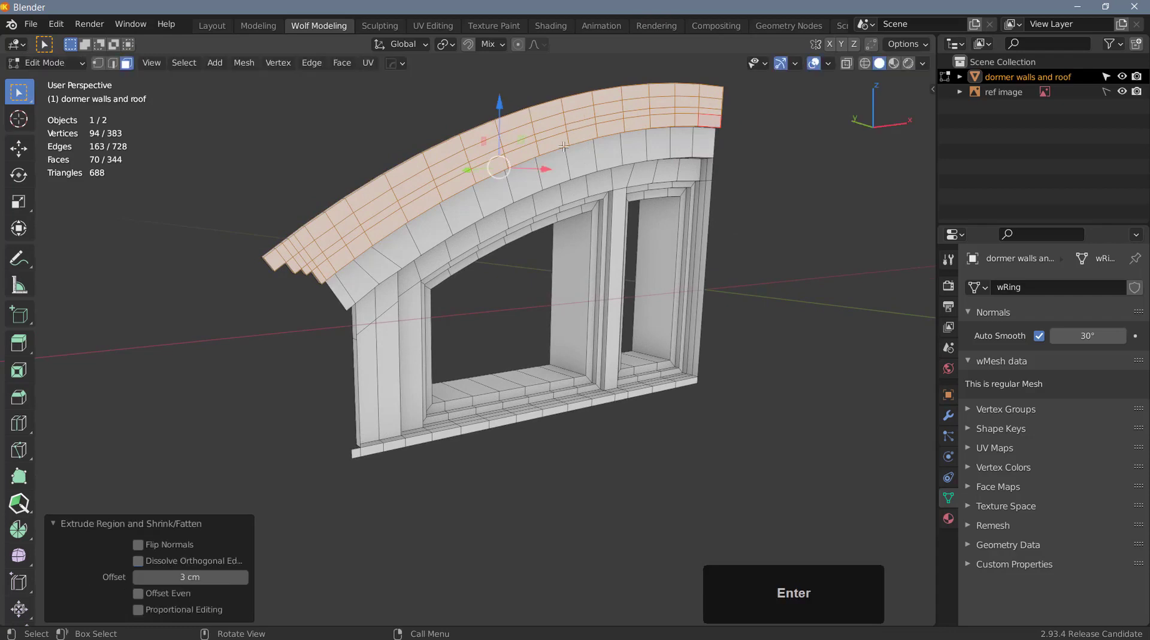
scroll(up, 3)
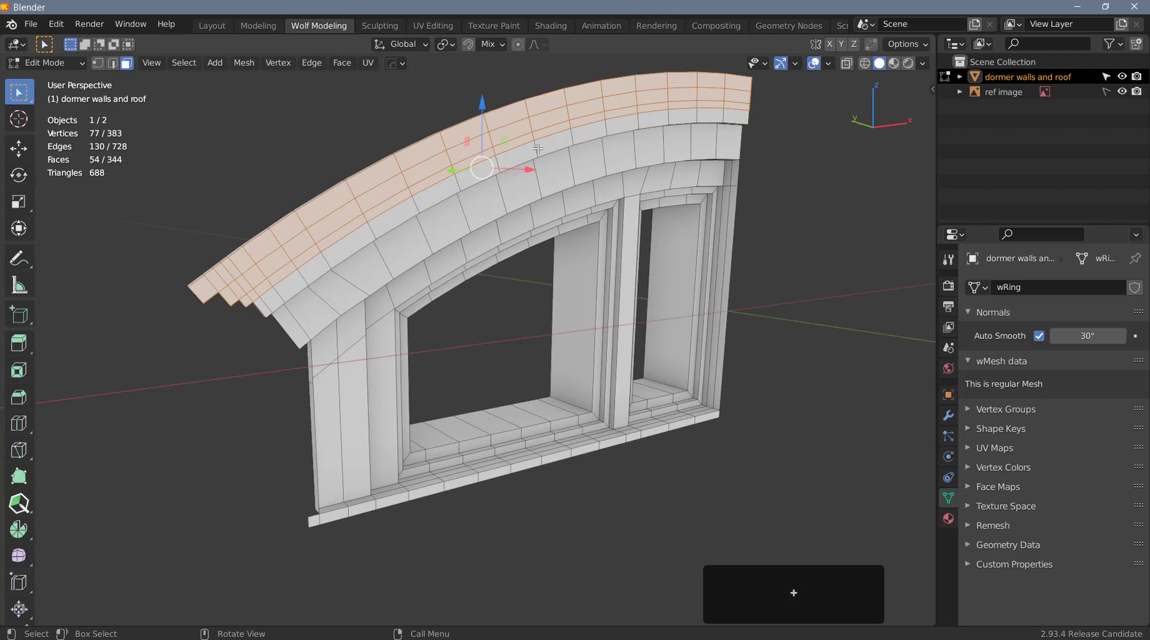
text(43)
key(Return)
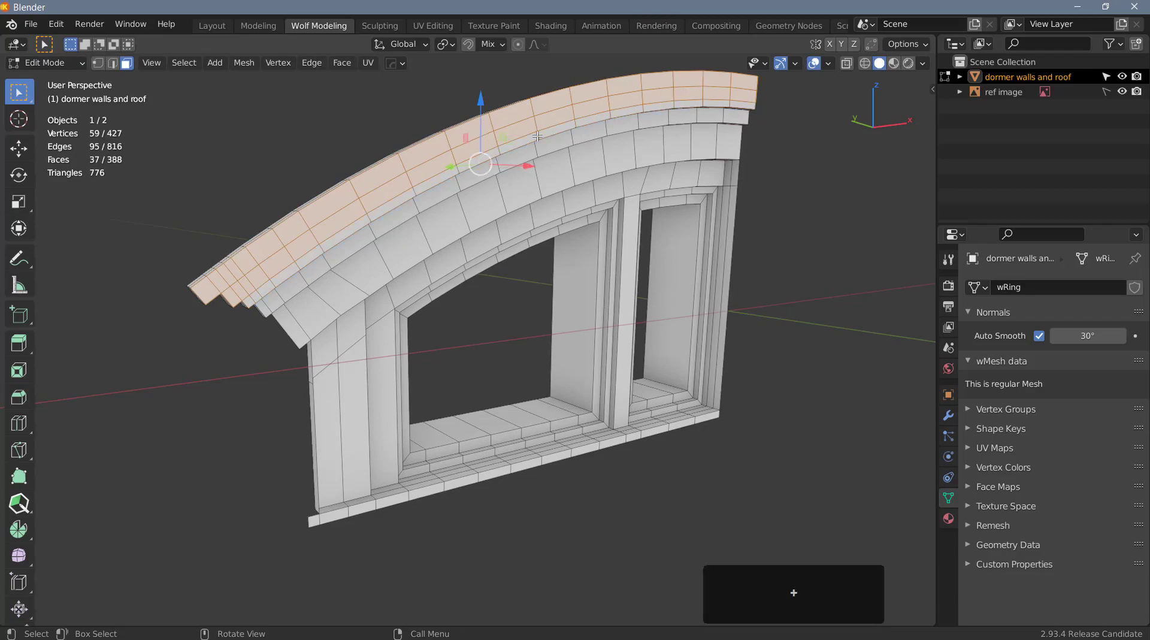
text(43)
key(Return)
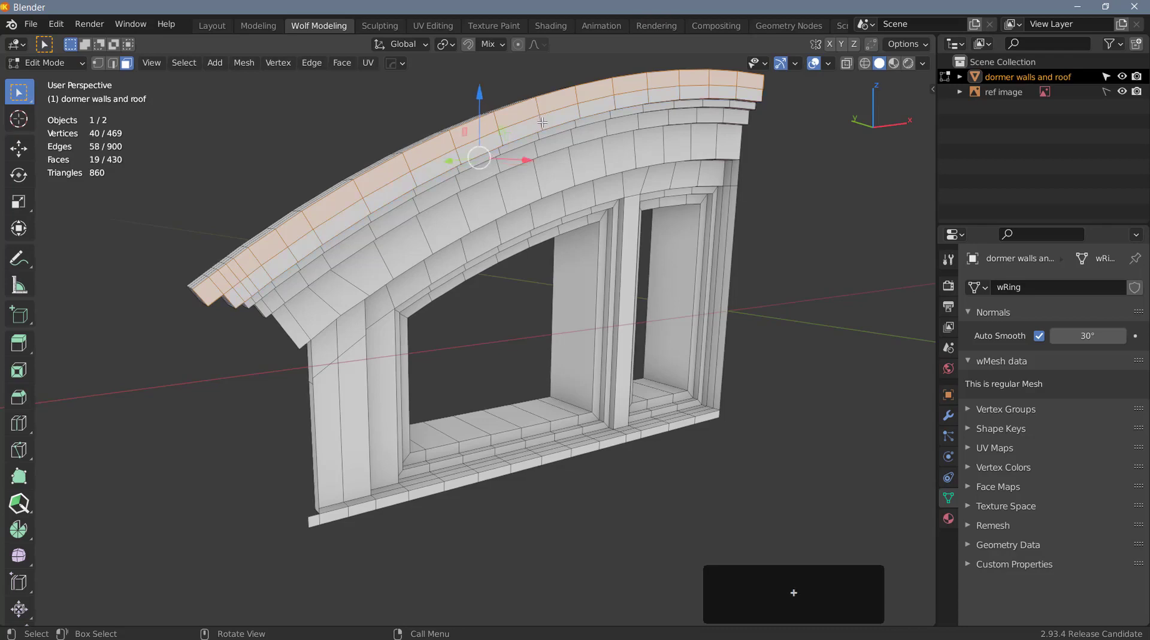
text(44)
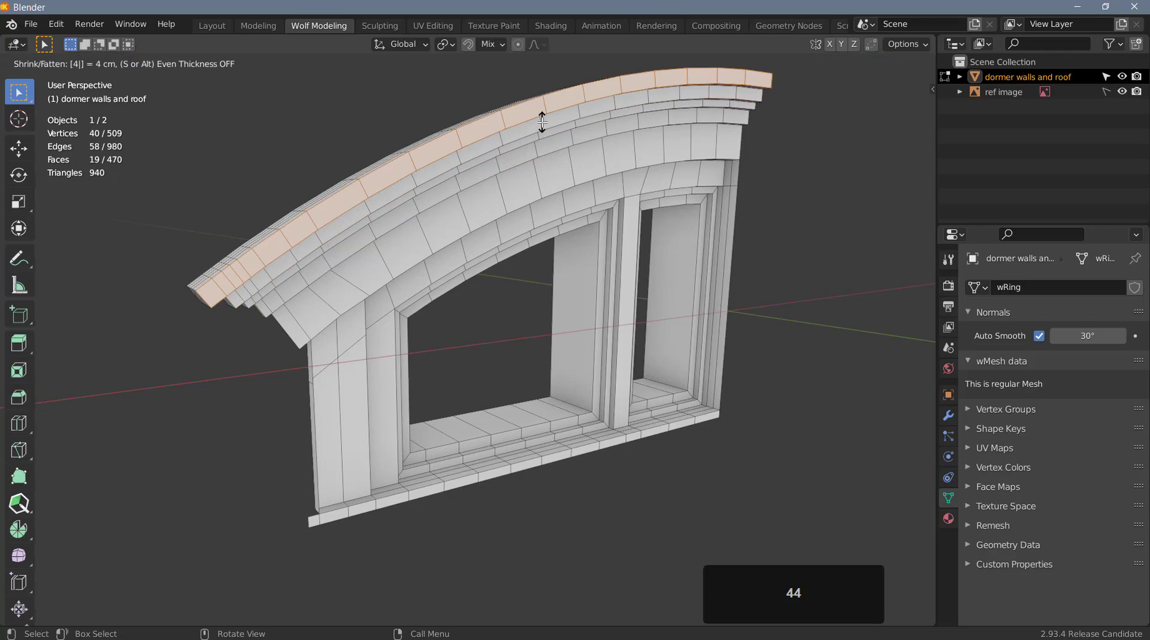
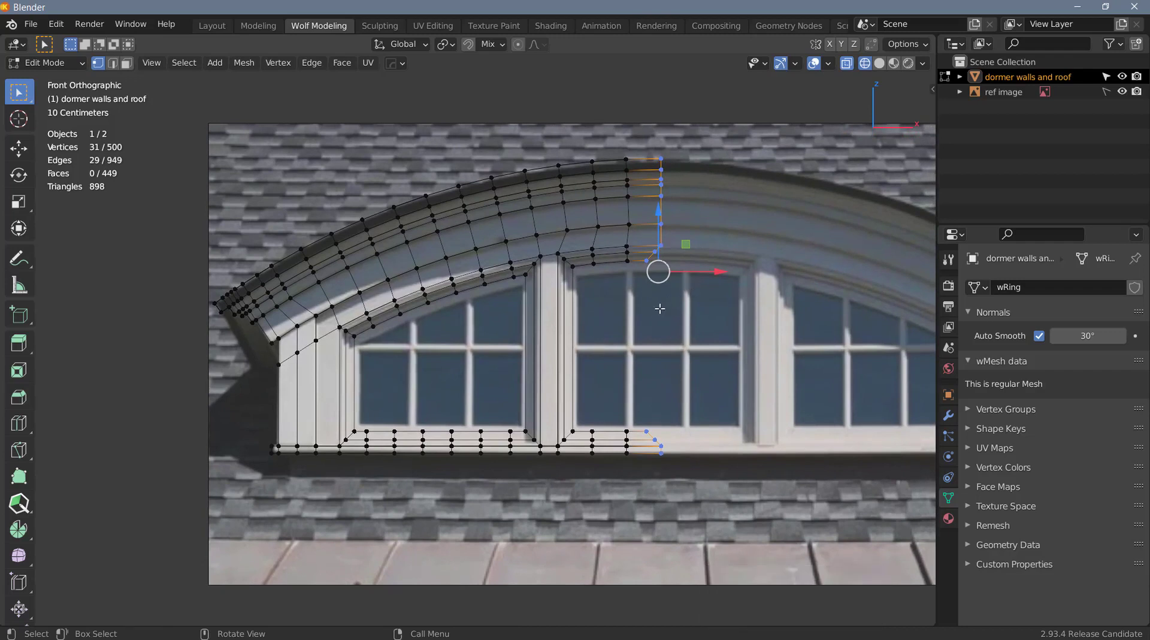
- Align the selected end vertices to Local X Max via the MACHIN3 Align pie
key(a)
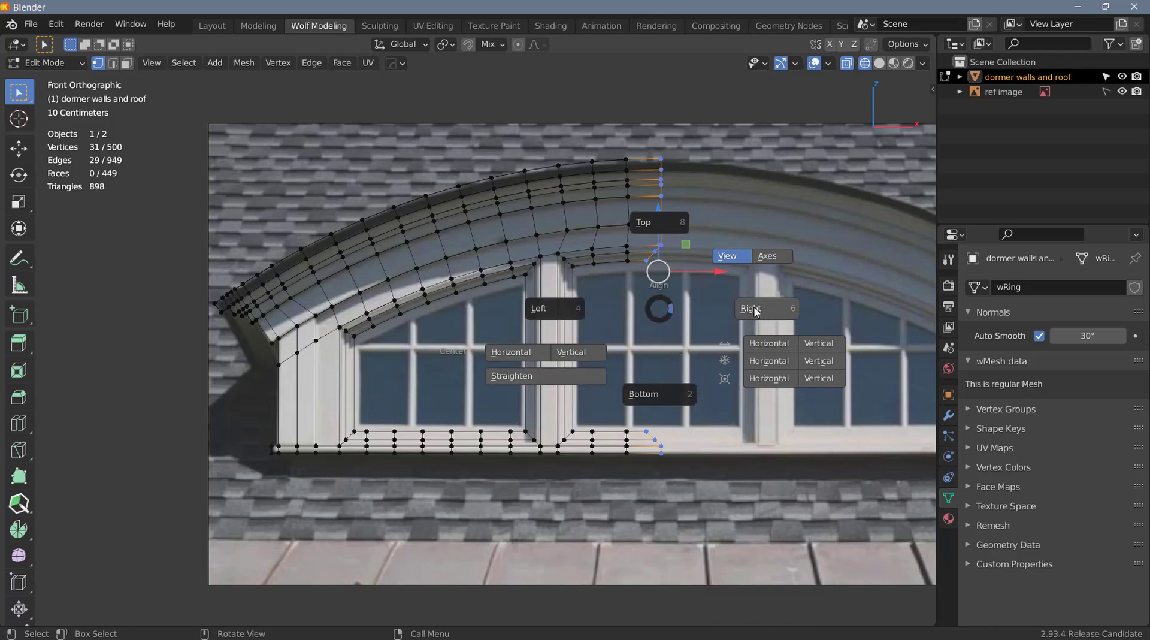
click(761, 309)
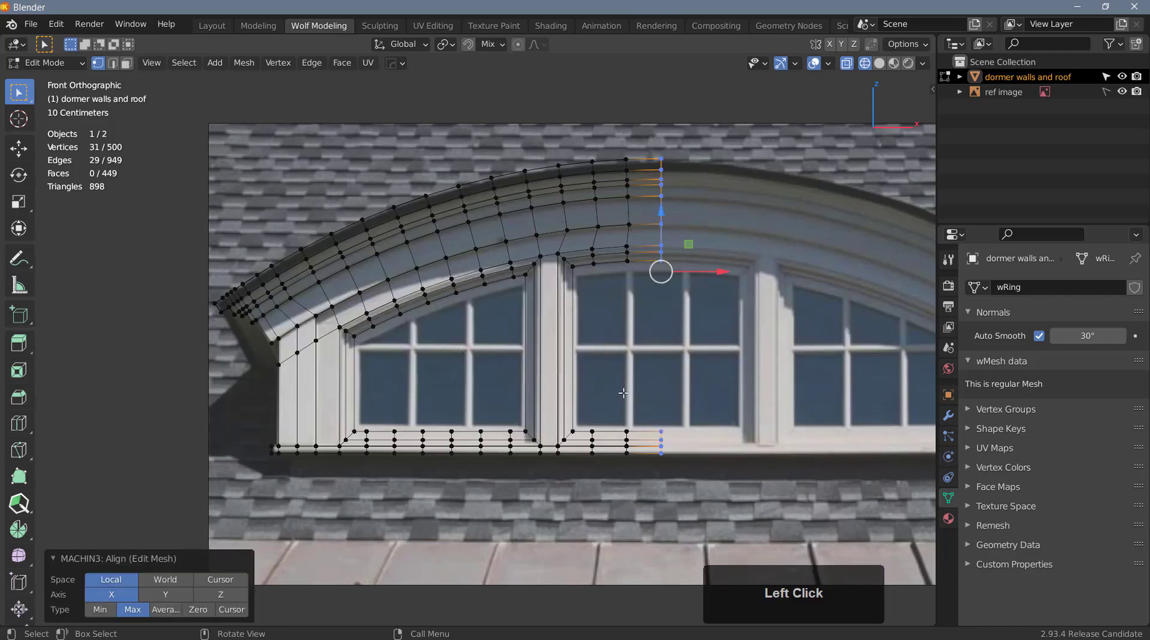
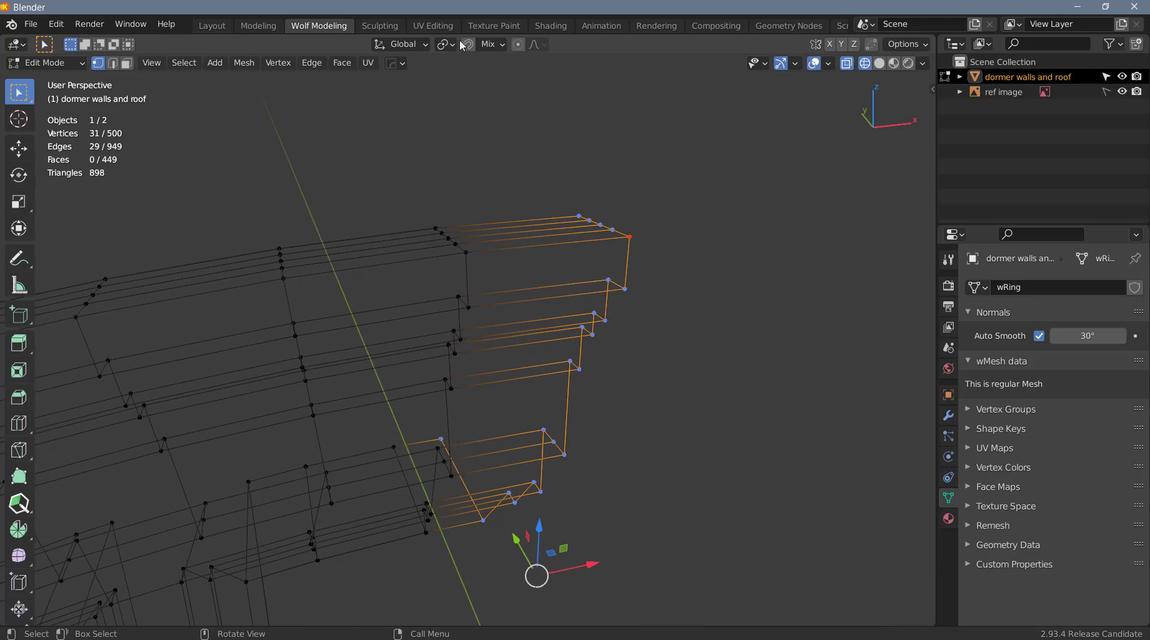
- Change the transform pivot point for flattening the end vertices, then orbit around the sill ledge
click(456, 47)
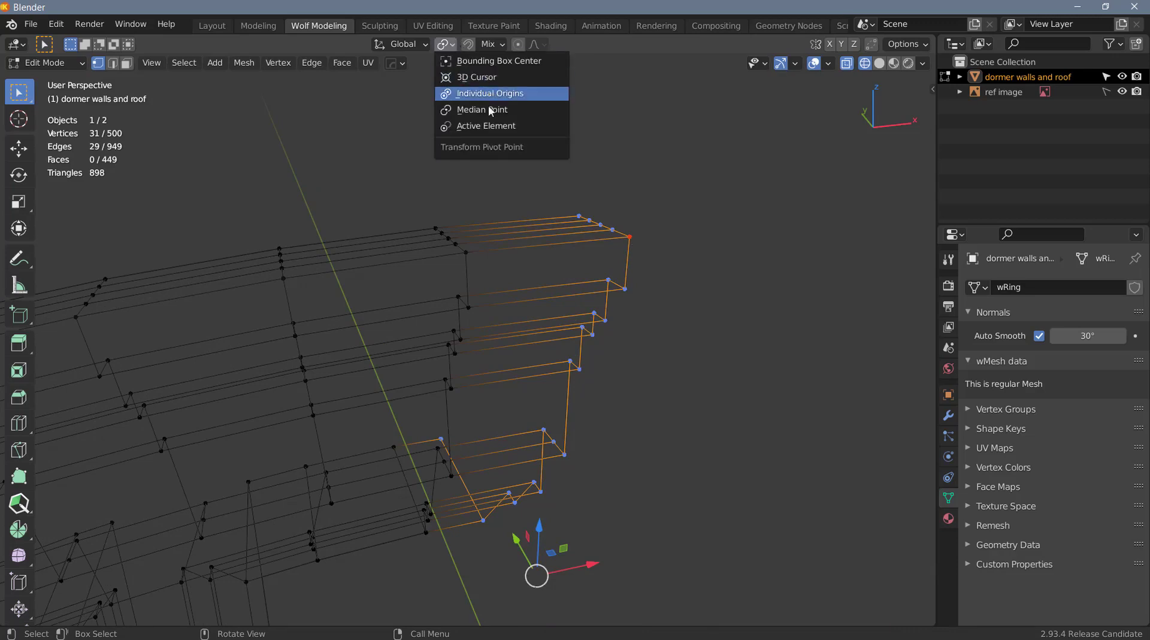
click(490, 131)
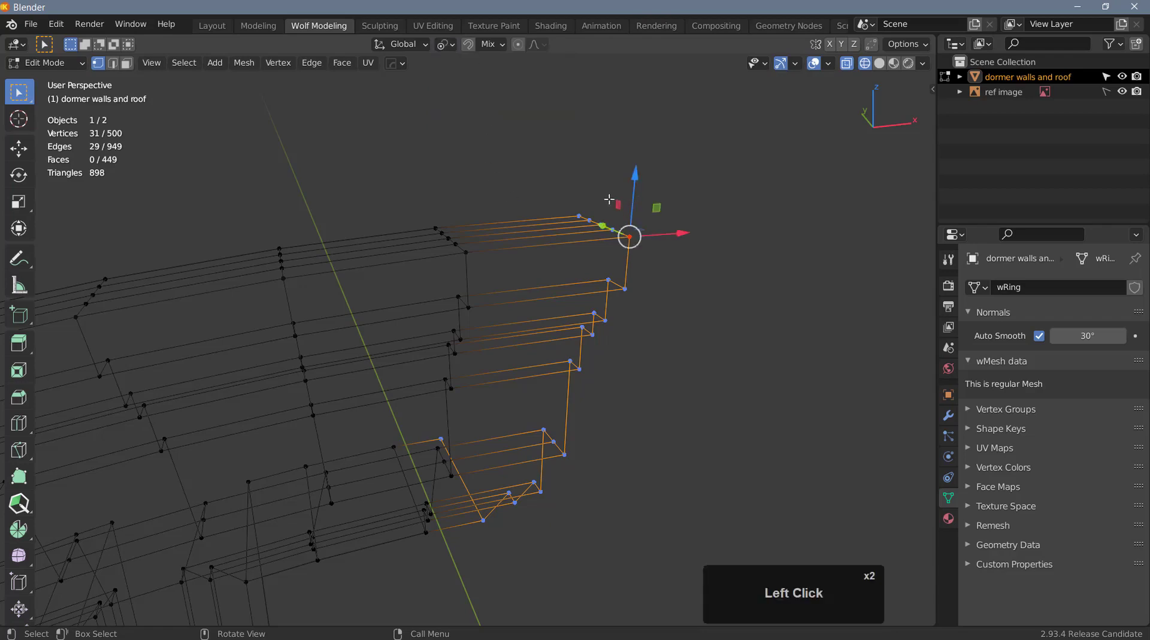
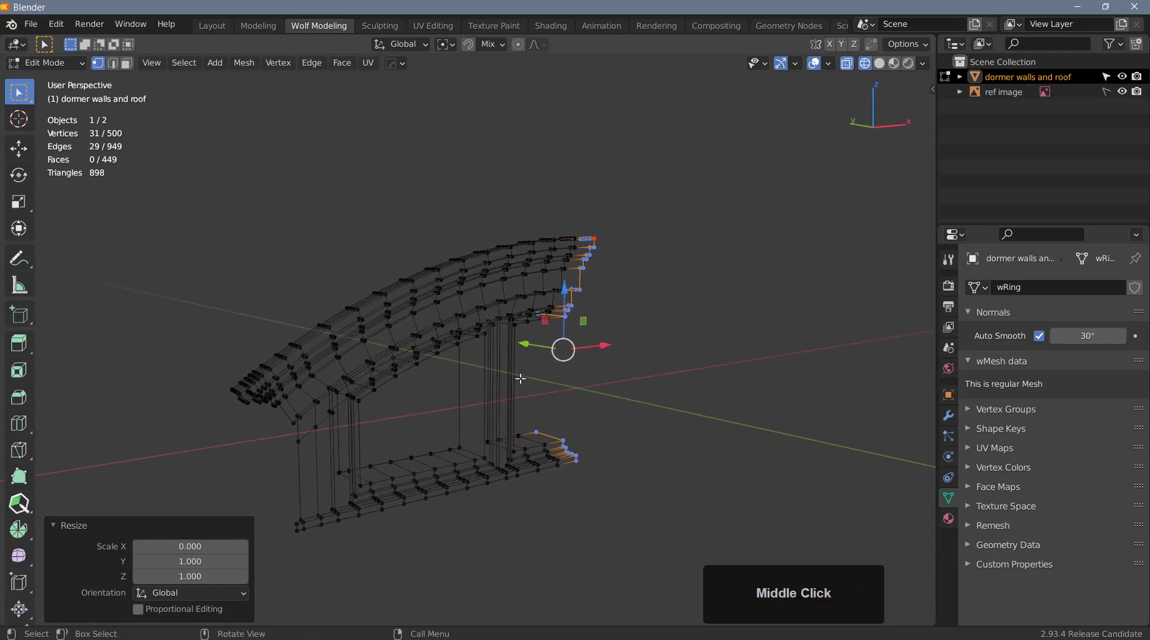
middle_click(494, 392)
middle_click(476, 417)
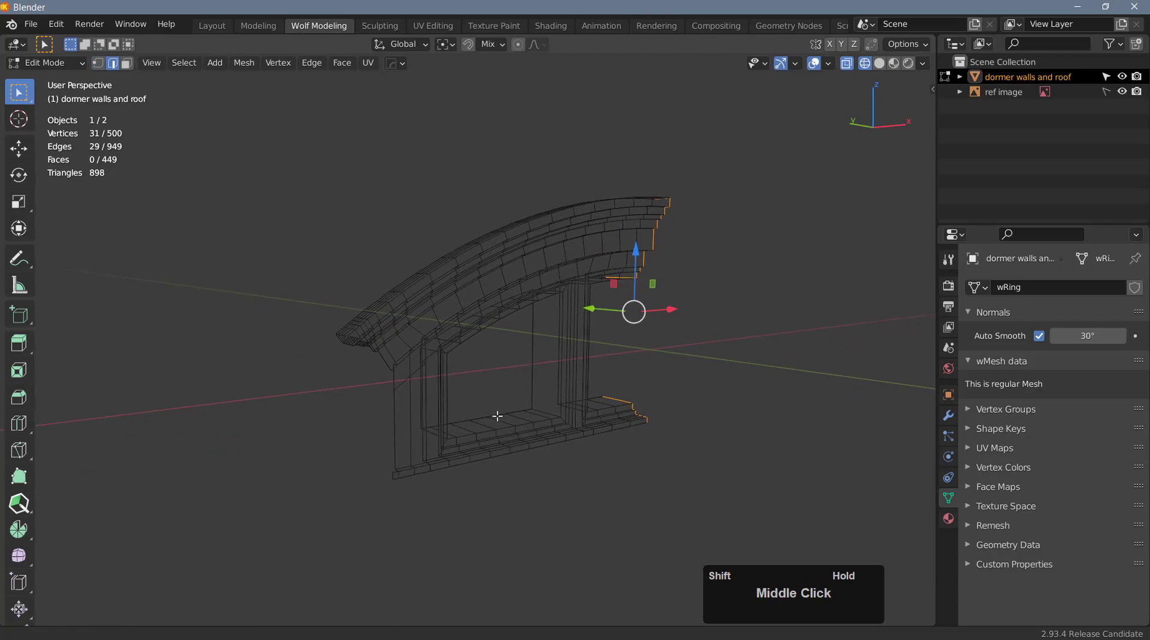
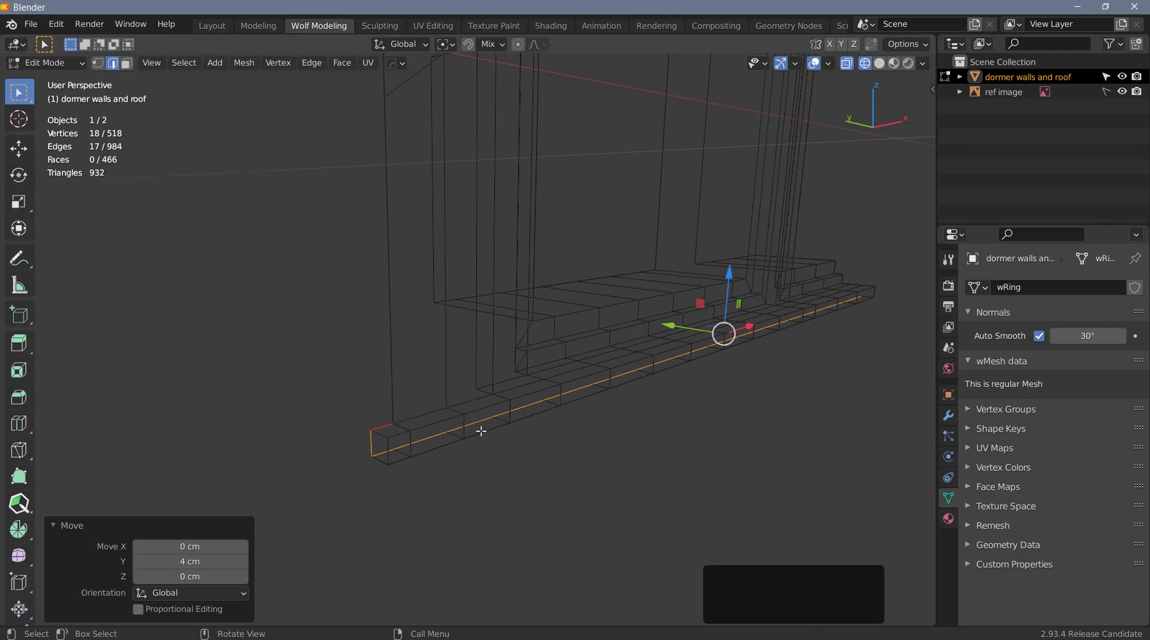
scroll(down, 3)
middle_click(532, 378)
- Open the snapping settings and merge the selected sill vertices at centre
click(506, 52)
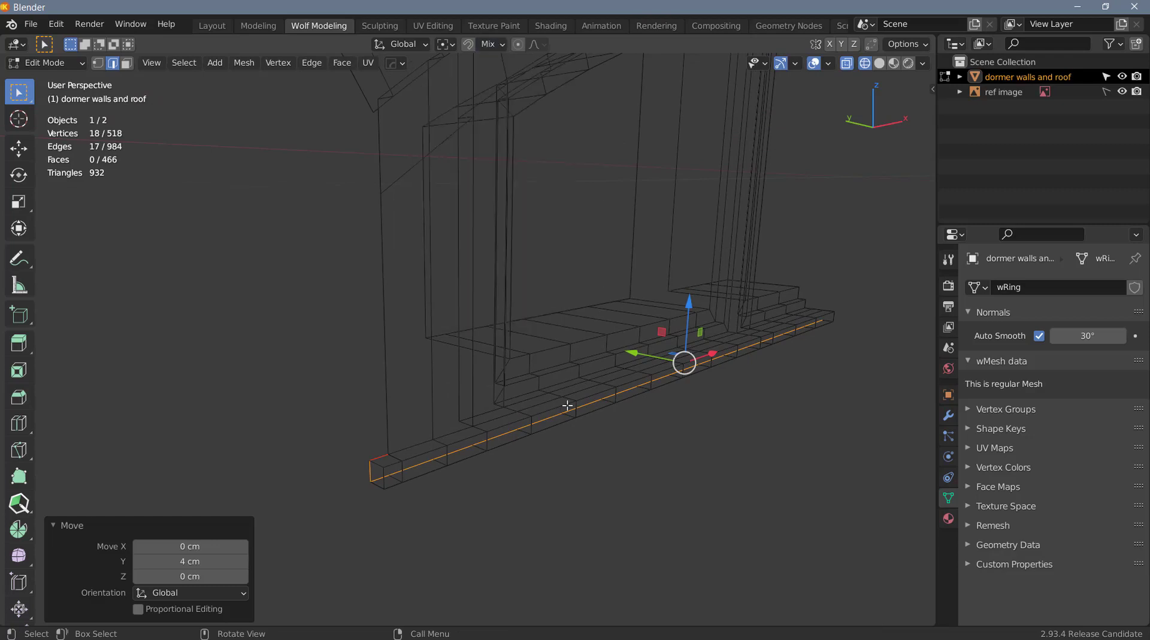
key(m)
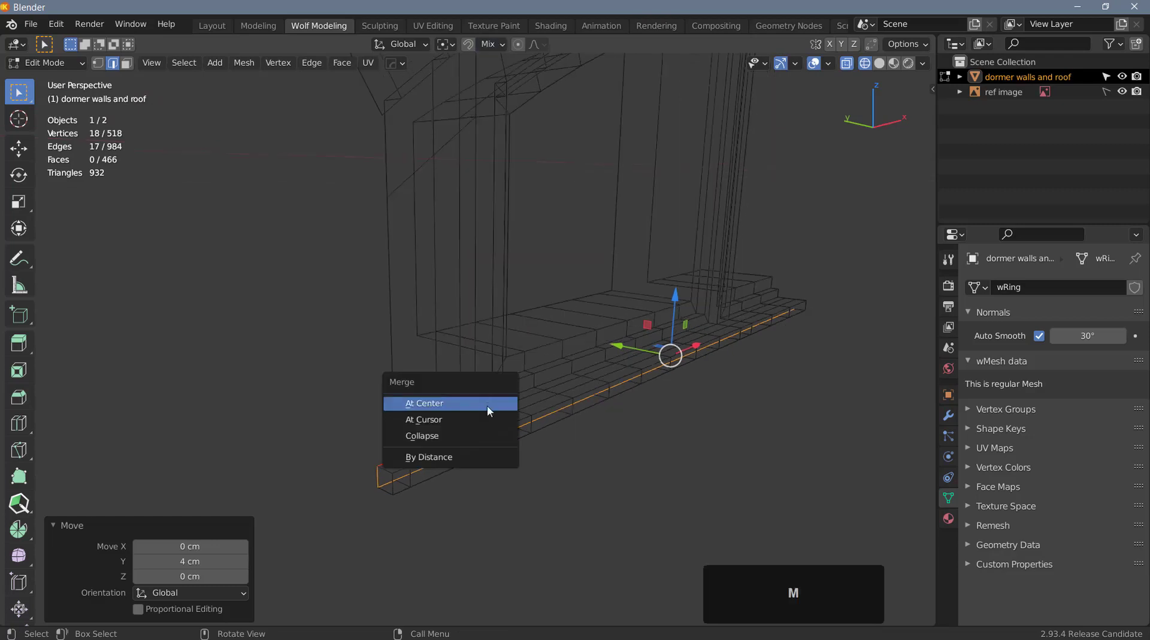
click(465, 465)
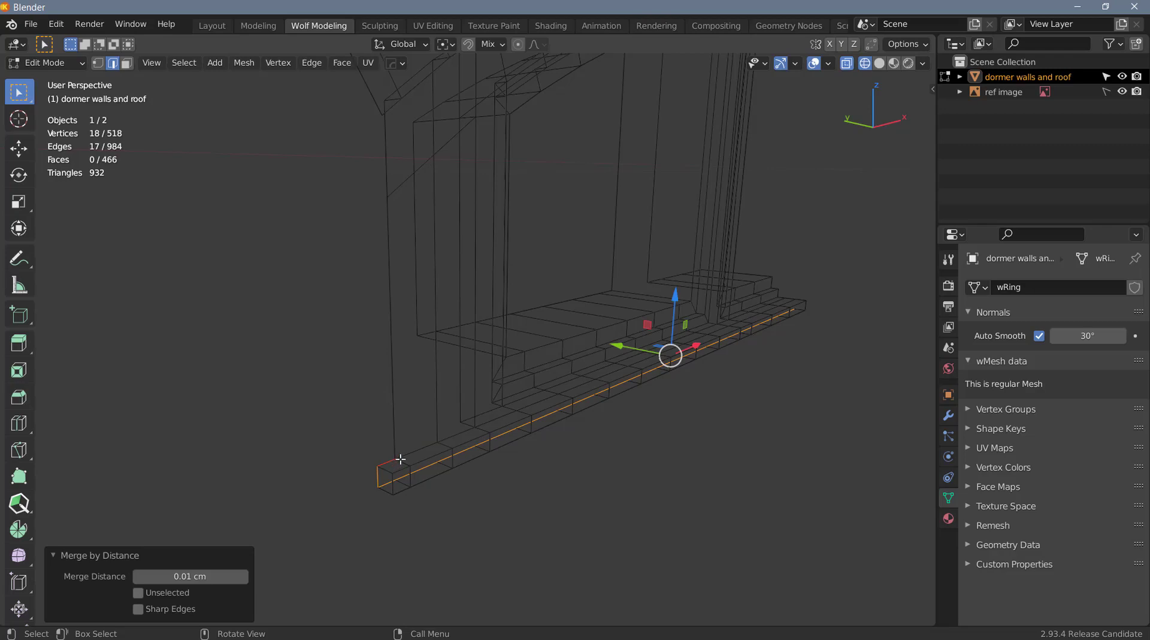
- Select the whole mesh, merge vertices By Distance, deselect and switch to side view
key(a)
key(m)
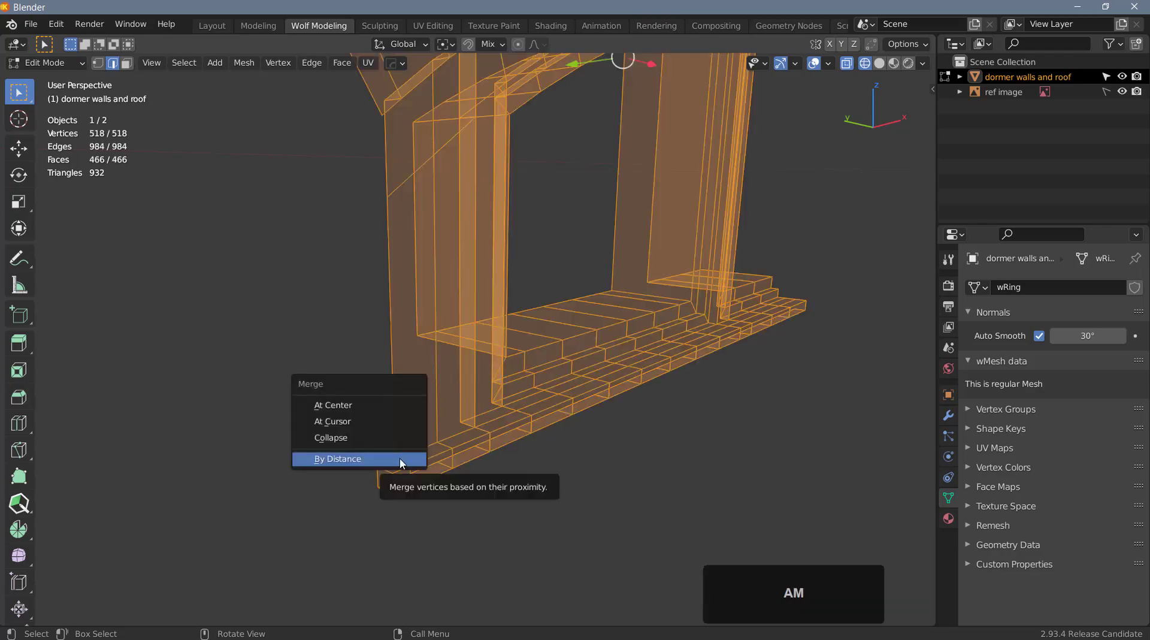
click(404, 464)
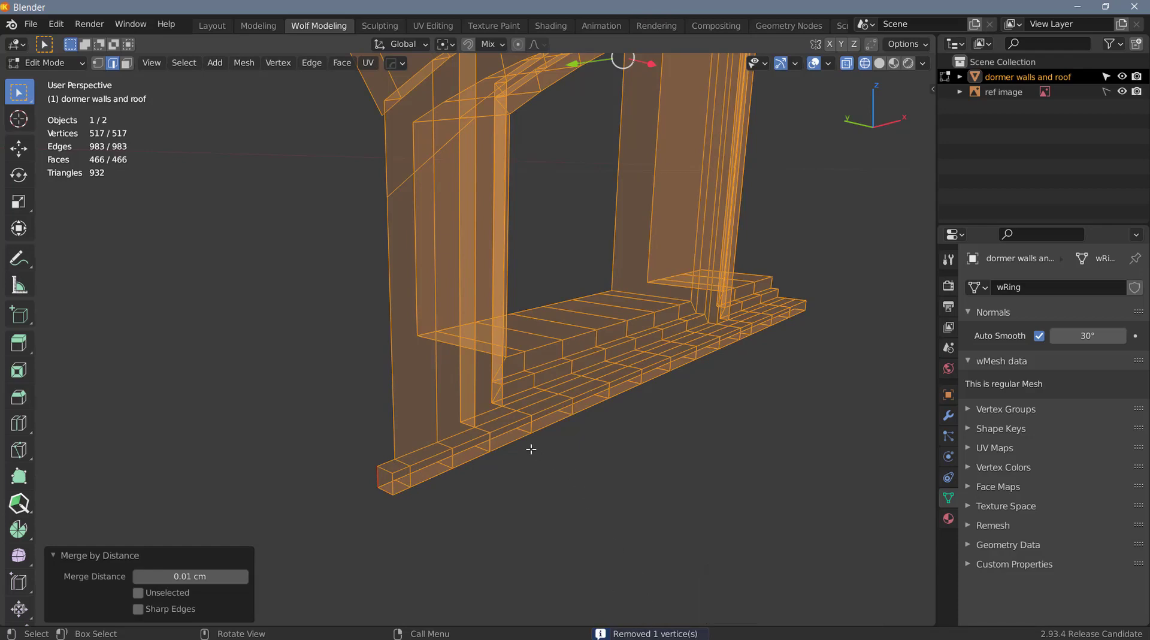
key(a)
key(a)
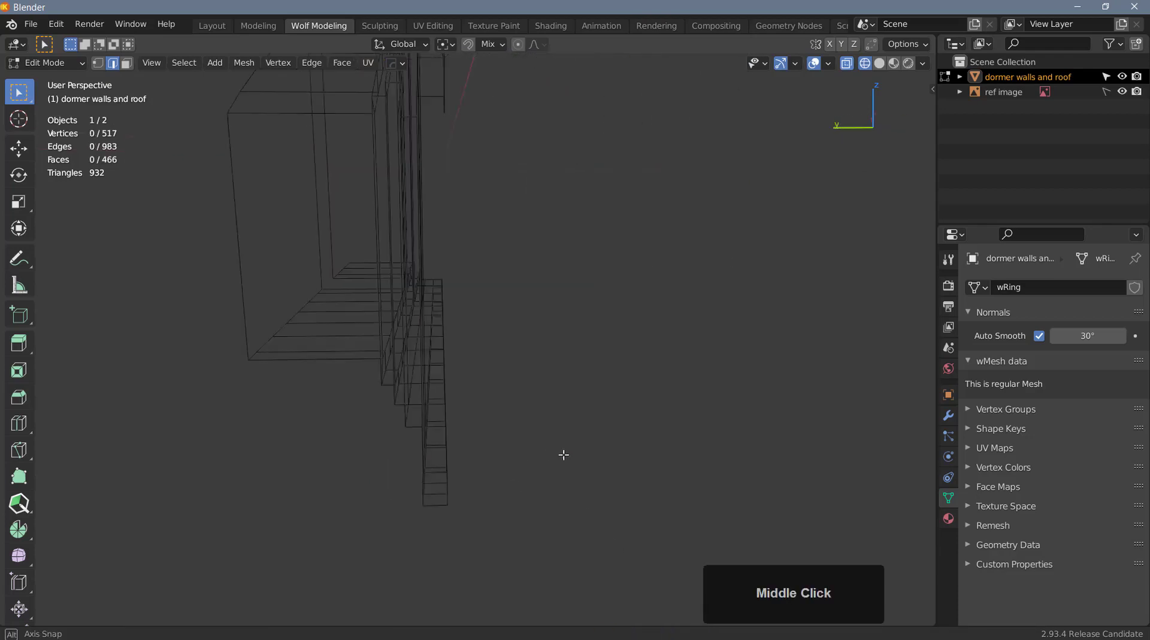
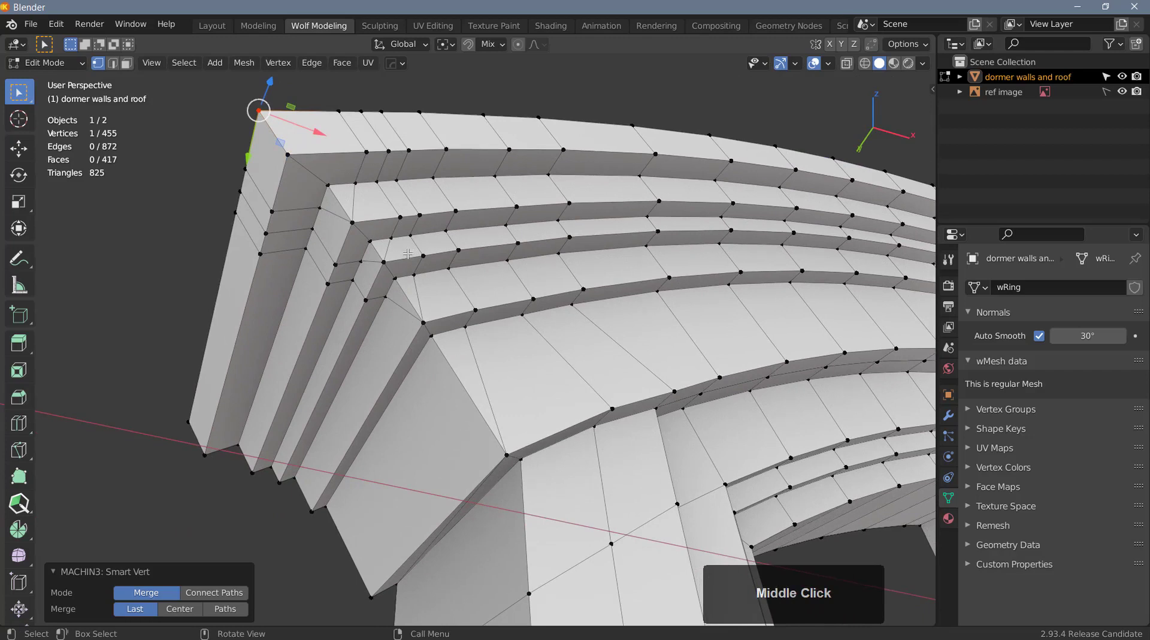
- In edge select mode, pick the redundant edge loops across the arch bands for dissolving
key(2)
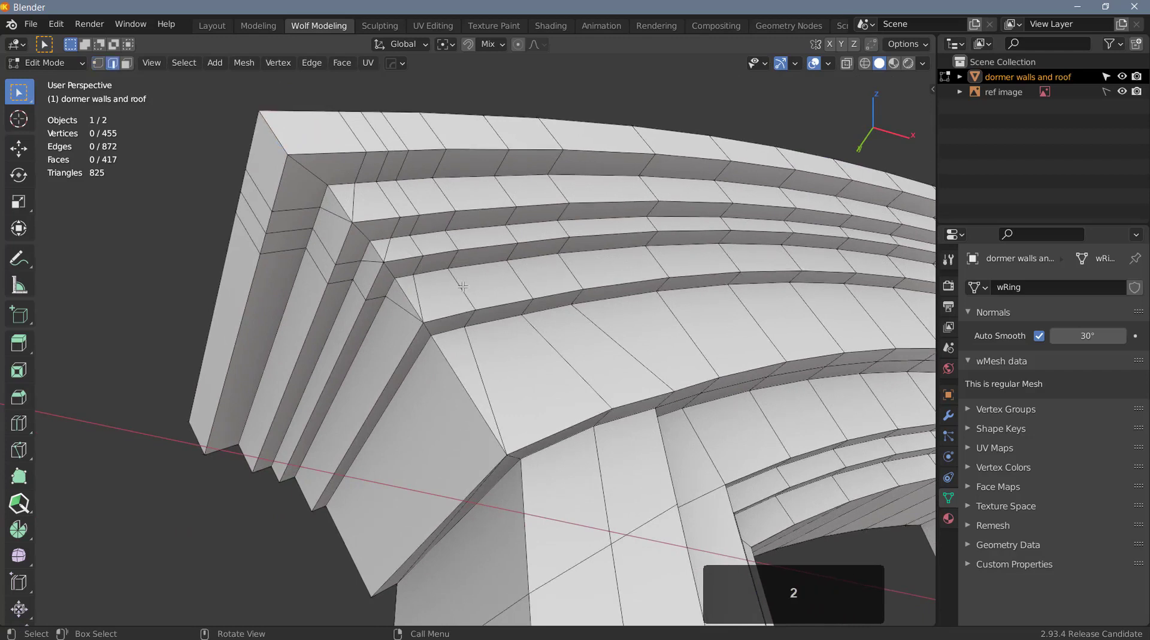
key(ä)
key(ä)
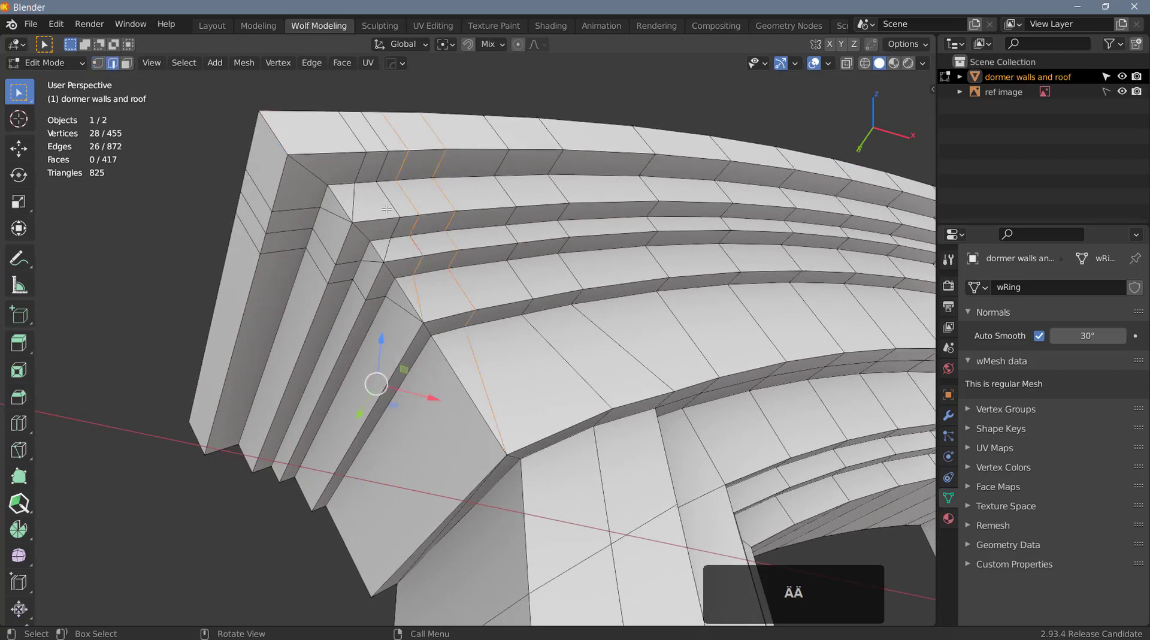
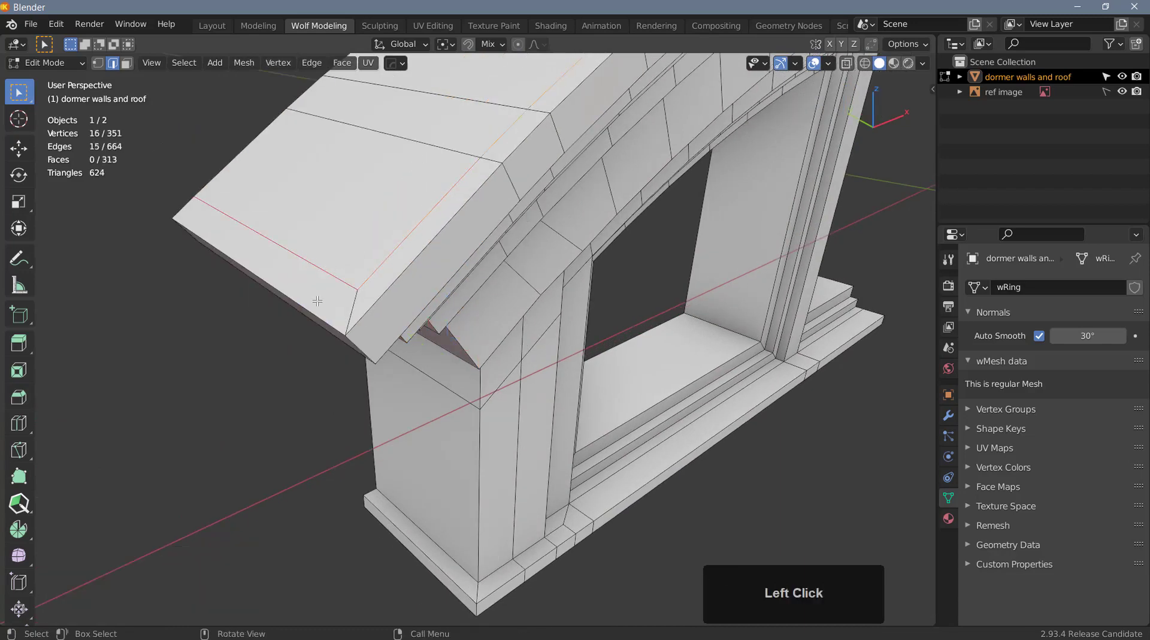
scroll(down, 3)
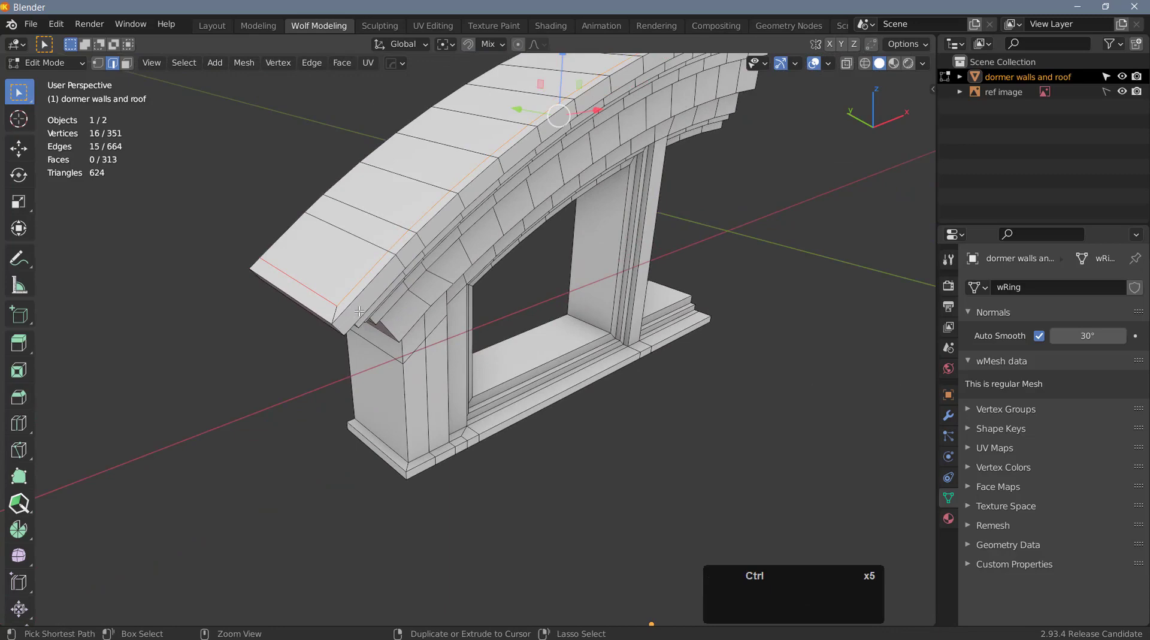
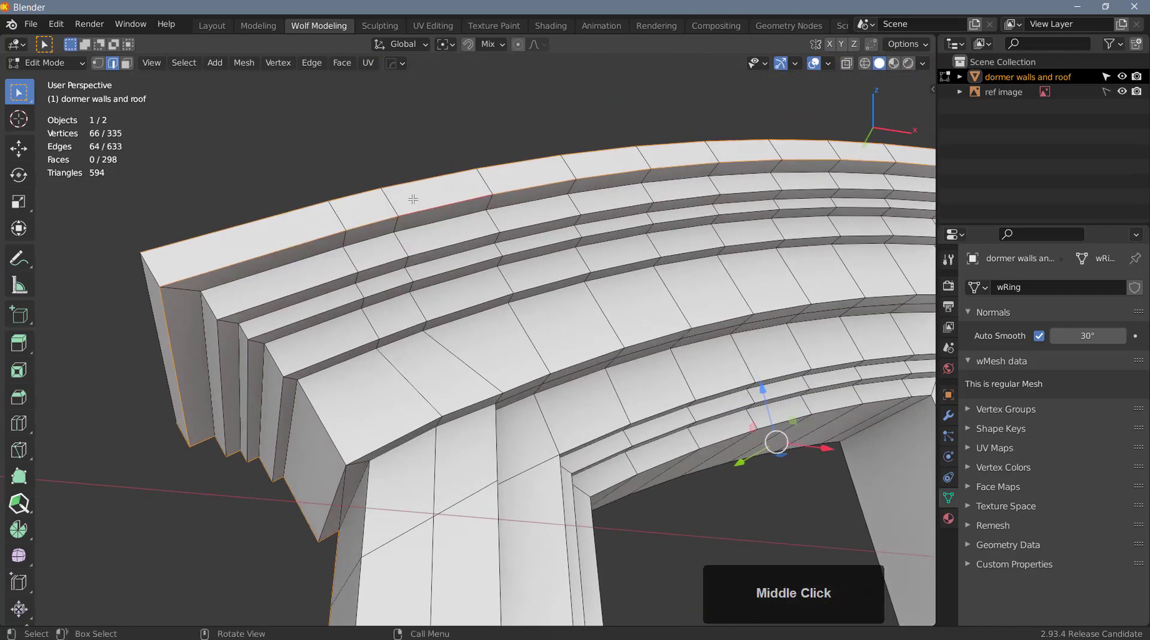
- Grow the trim-edge selection and toggle X-ray to check hidden edges before cutting along the bands
key(ä)
text(äääääää)
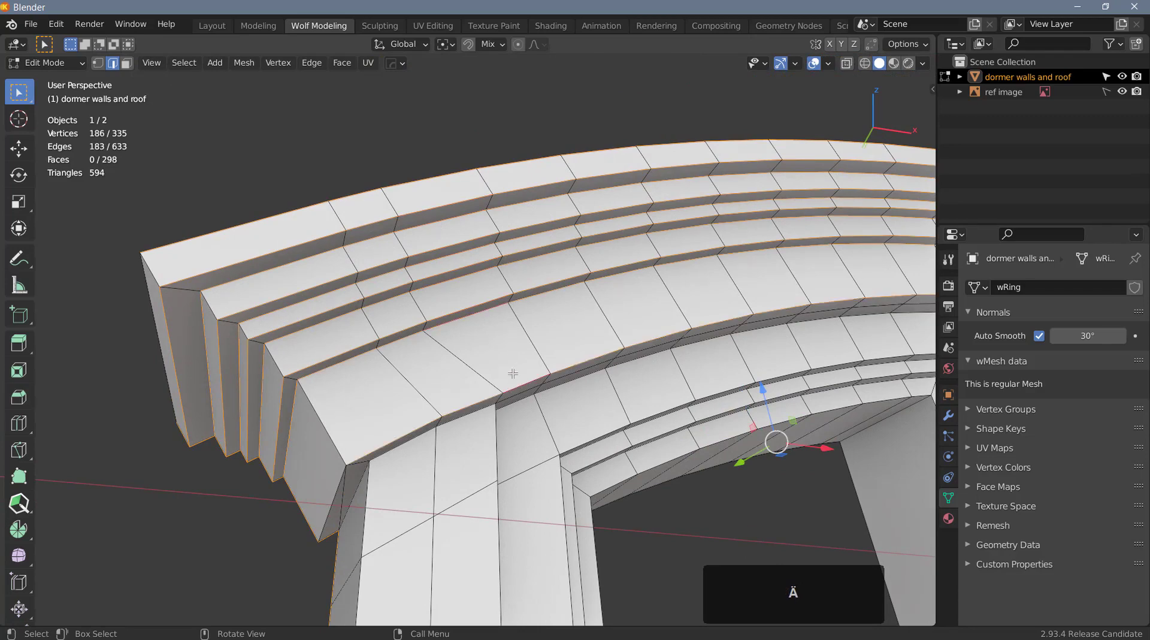
scroll(down, 3)
middle_click(387, 357)
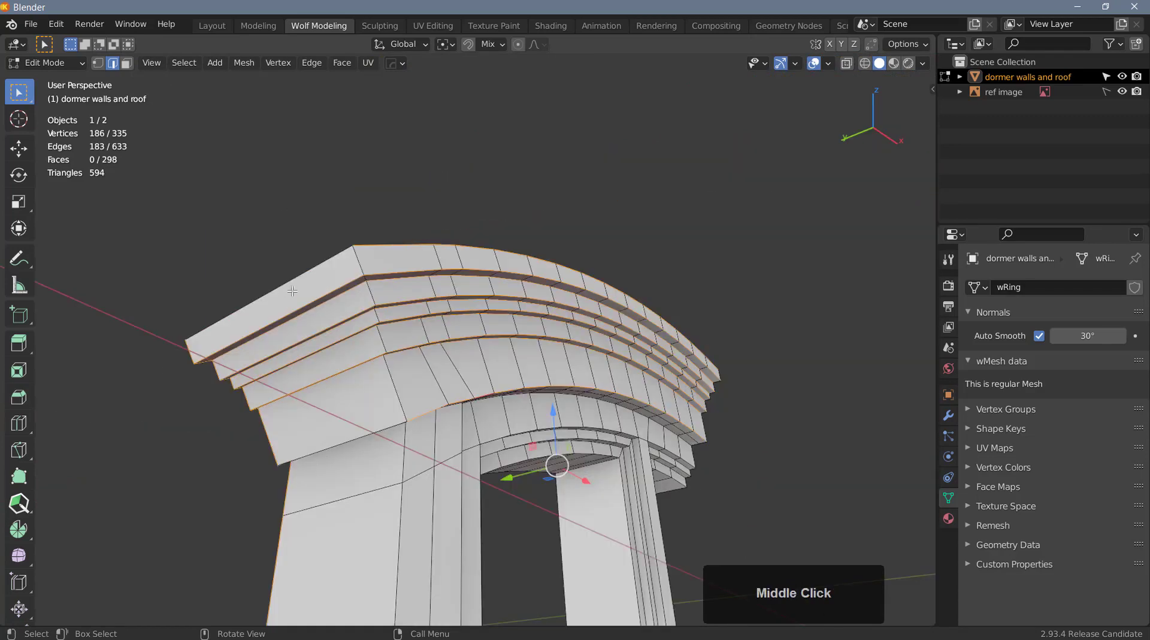
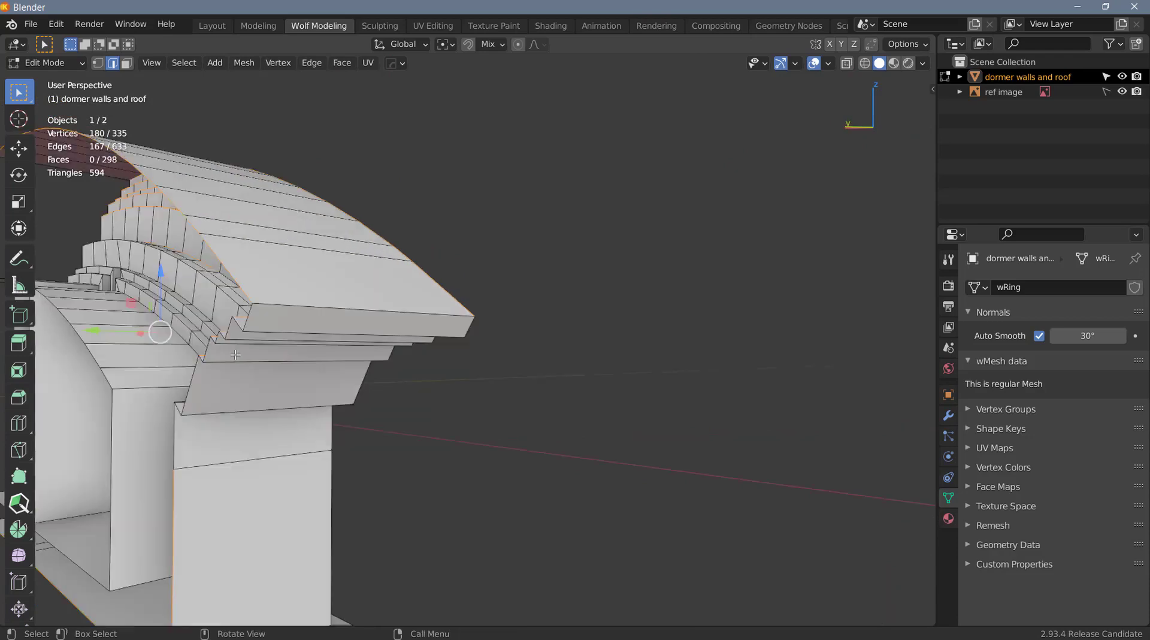
key(z)
key(z)
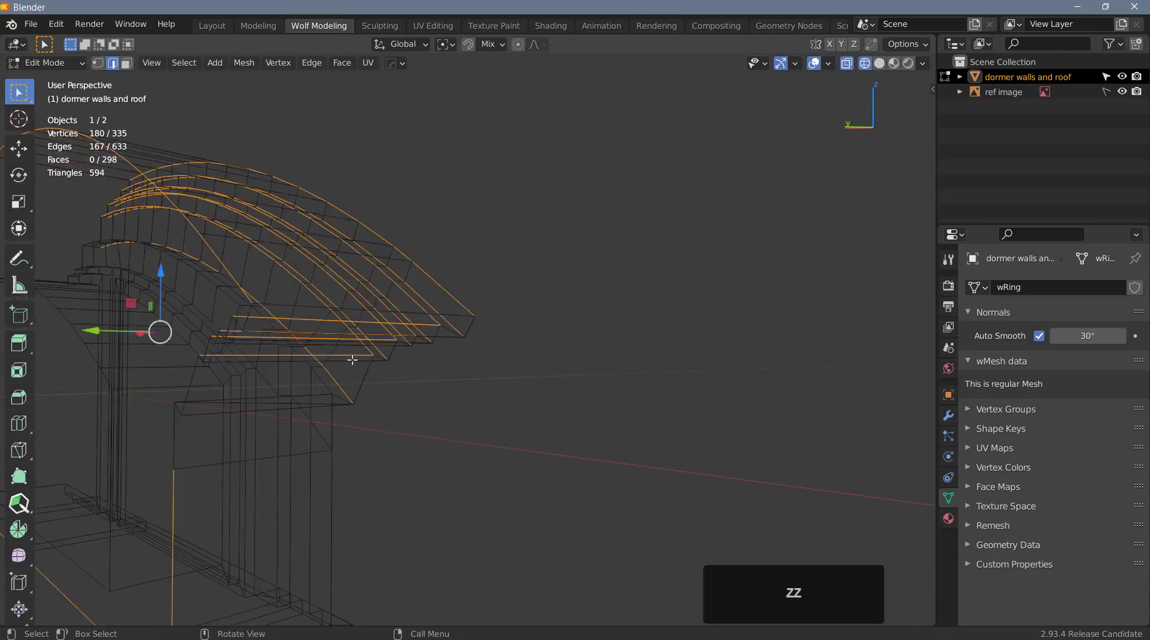
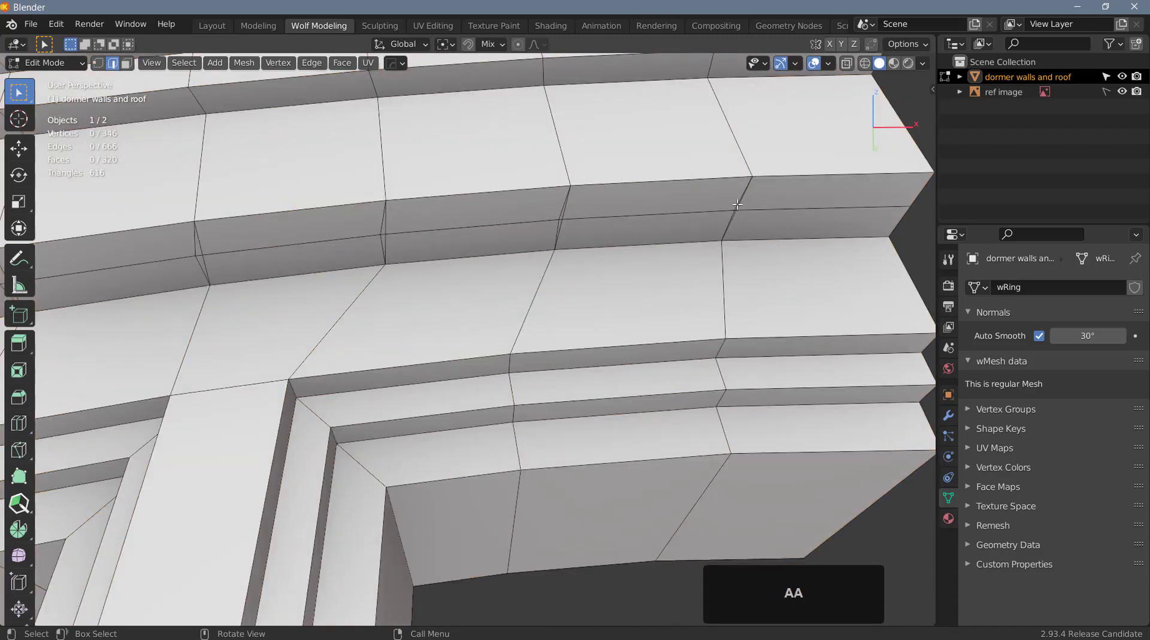
- Select the extra cut edges on the curved trim, dissolve them, and clear the selection
key(ä)
key(ä)
key(ä)
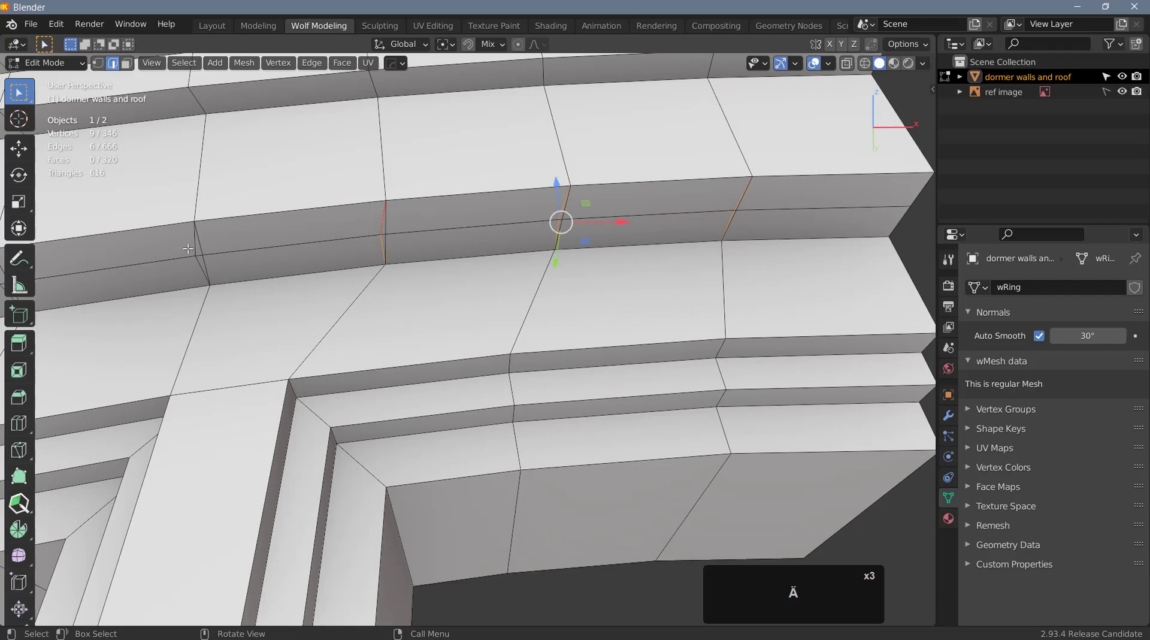
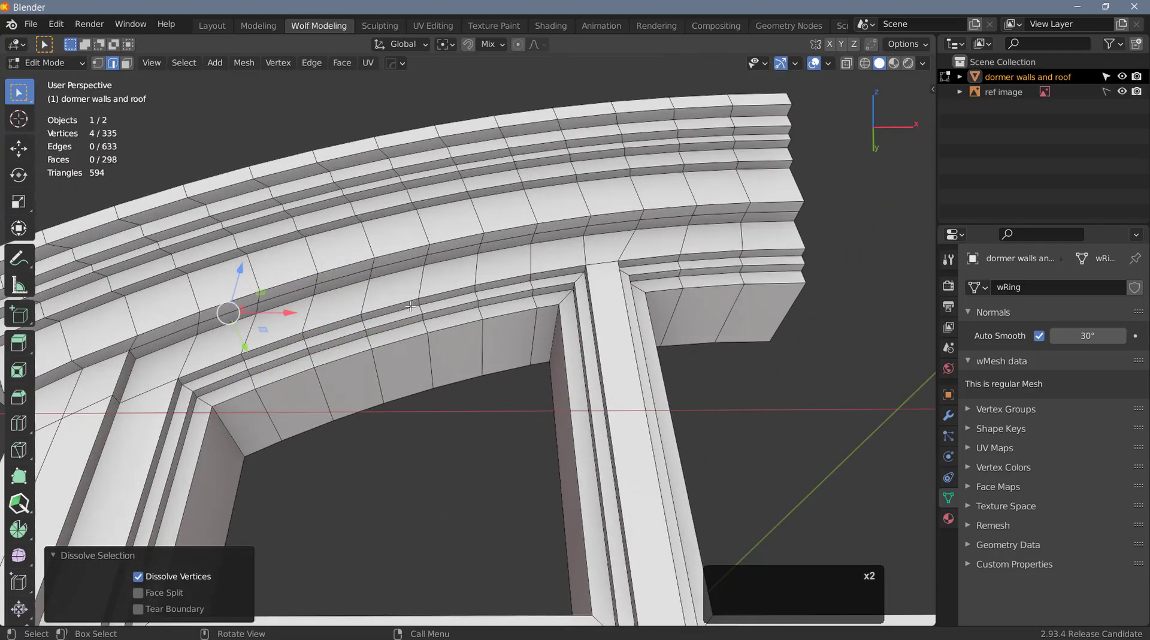
key(a)
text(aa)
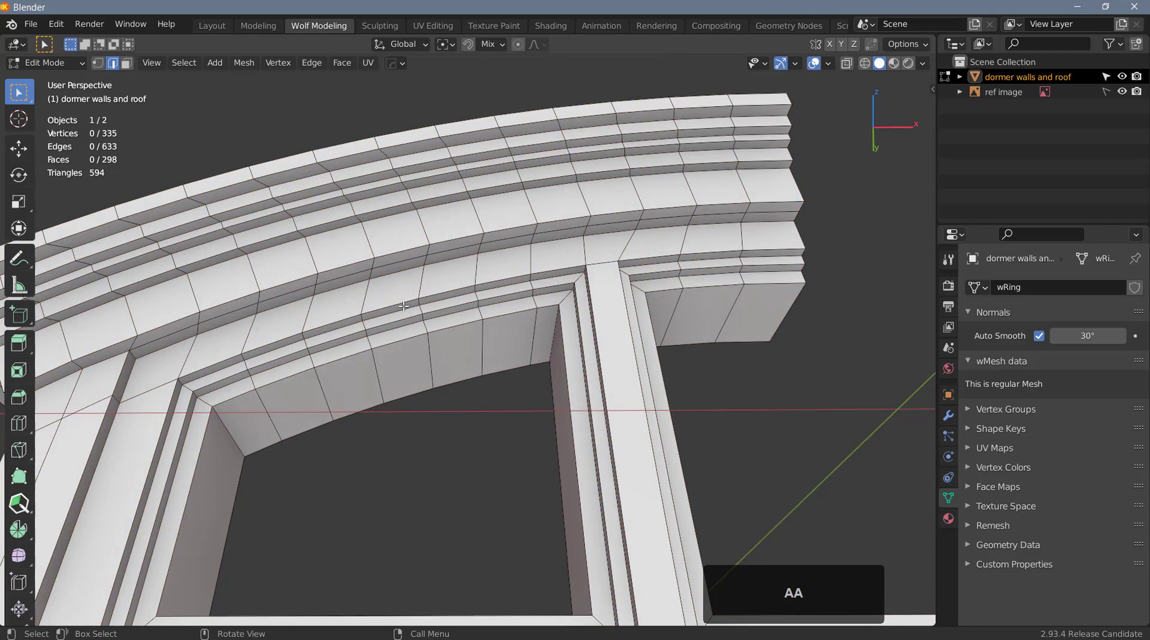
- Gather the edge loops along the arched trim and around the window opening
key(ä)
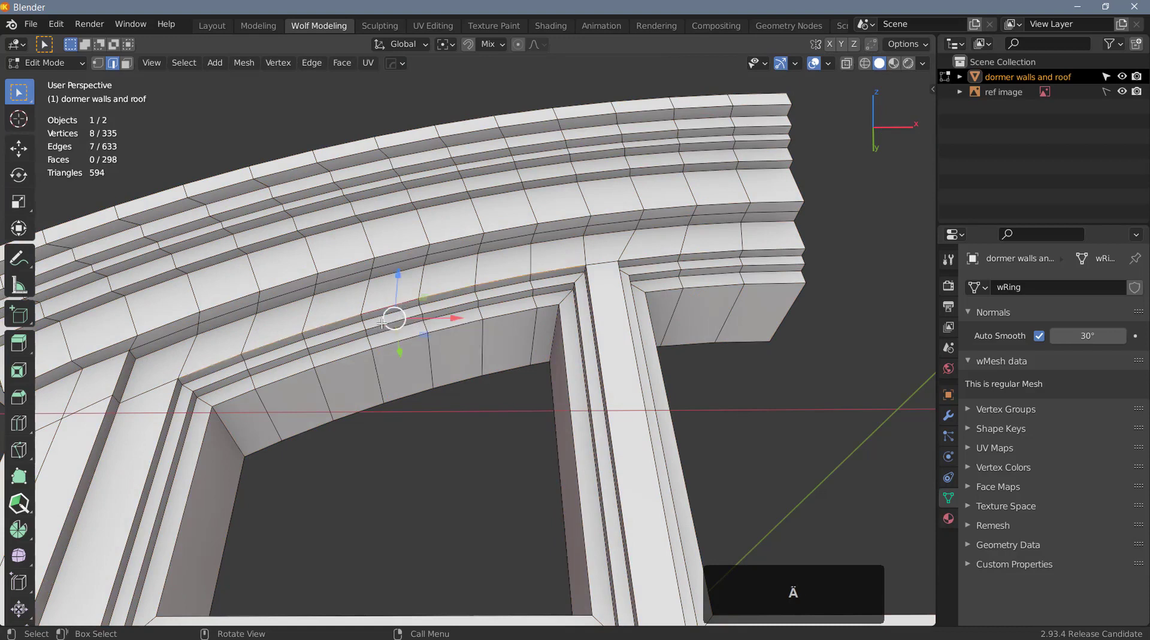
key(ä)
text(ä)
key(ä)
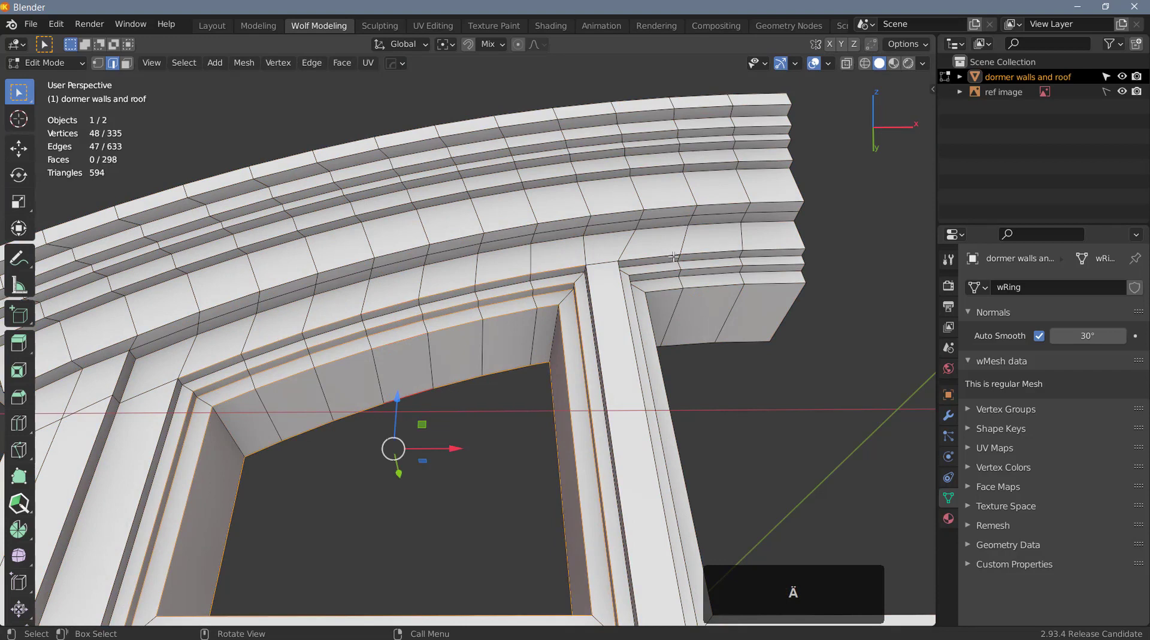
key(ä)
- Add the remaining trim loops so the selection covers 76 of the 335 vertices
text(ää)
text(ÄÄÄÄä)
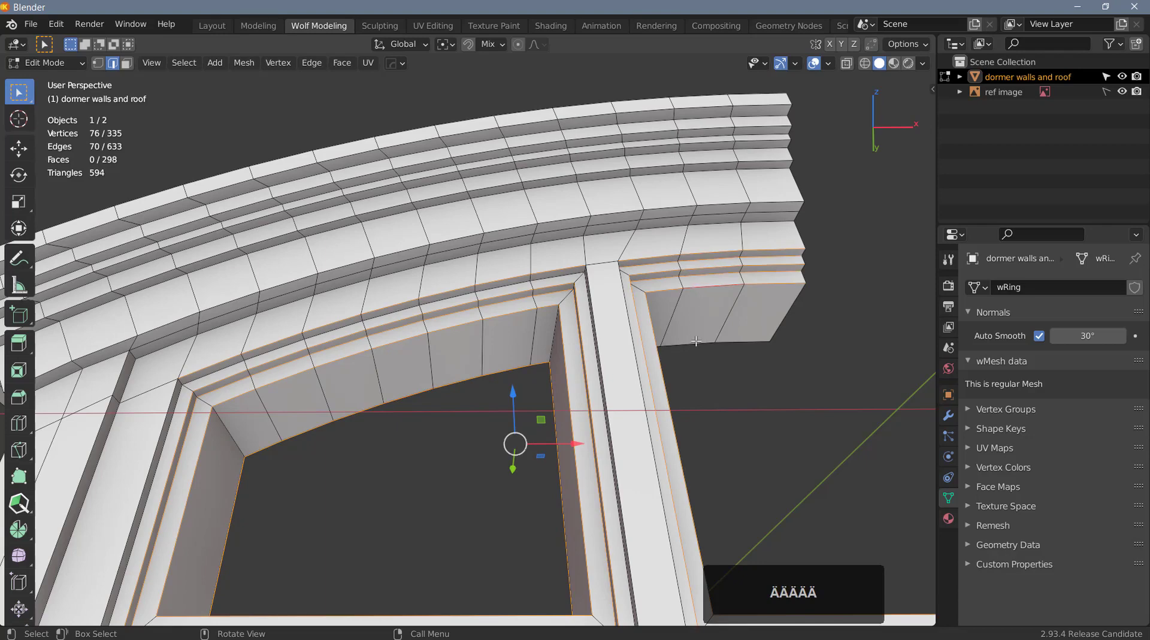
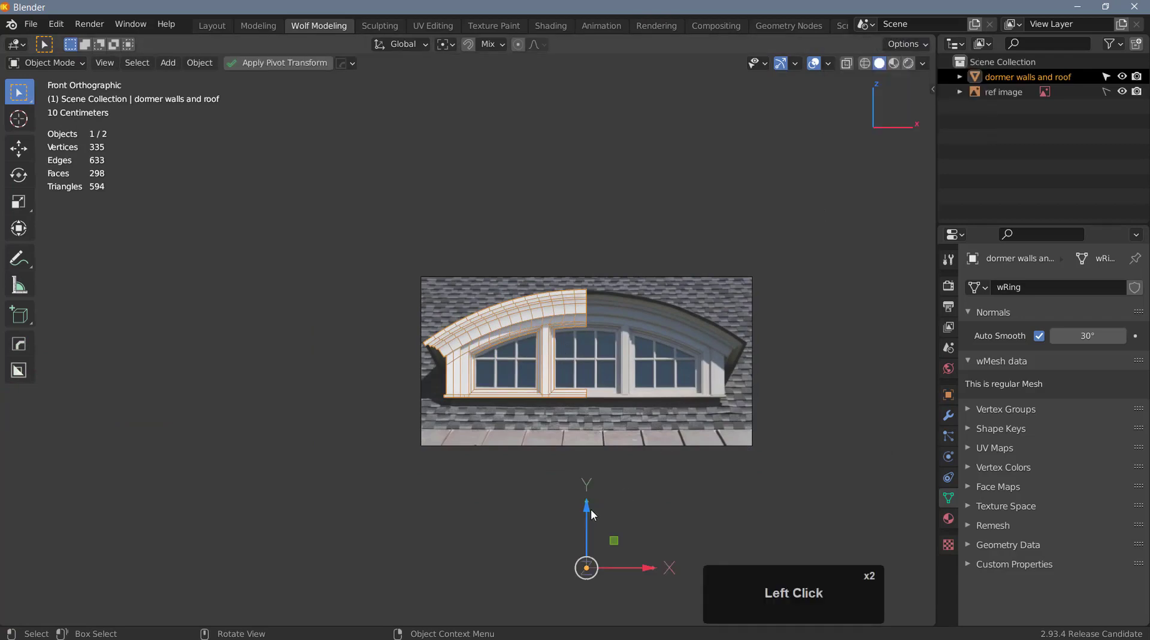
- Drag the origin up to the sill's bottom front edge, then stop affecting only origins
drag(594, 512, 598, 414)
scroll(up, 3)
drag(591, 428, 626, 413)
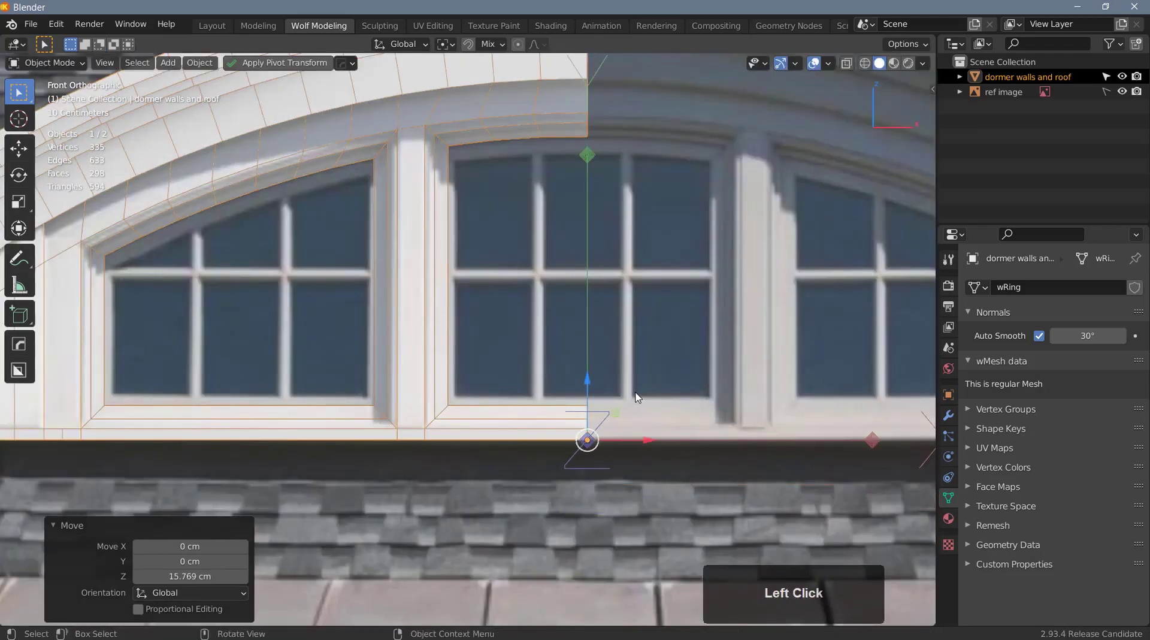
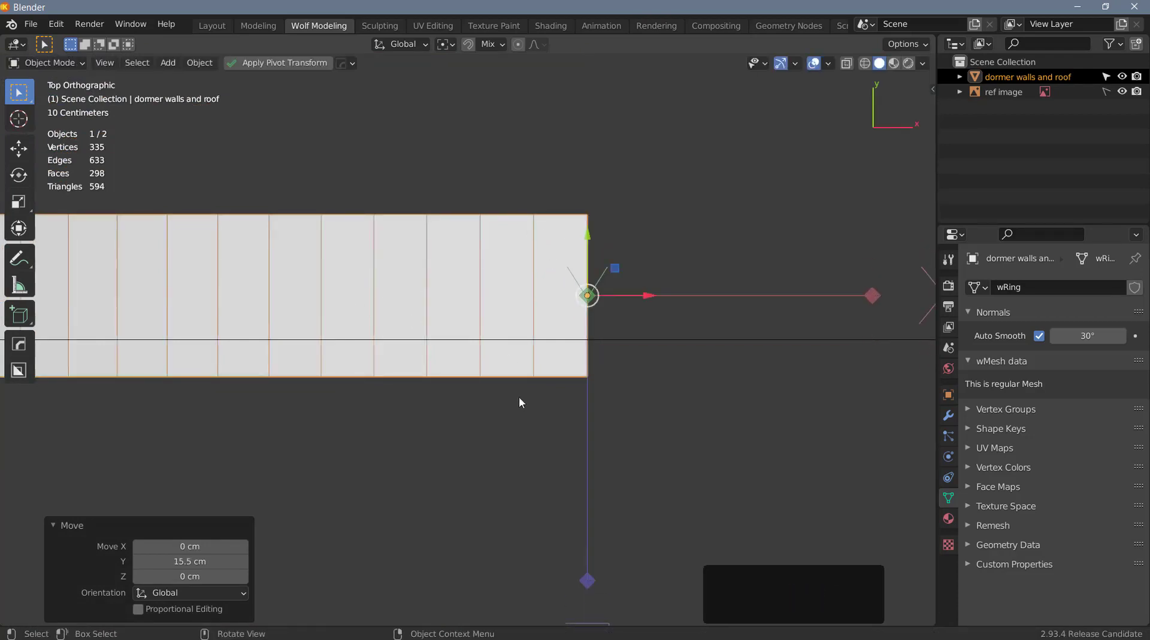
middle_click(523, 384)
click(910, 47)
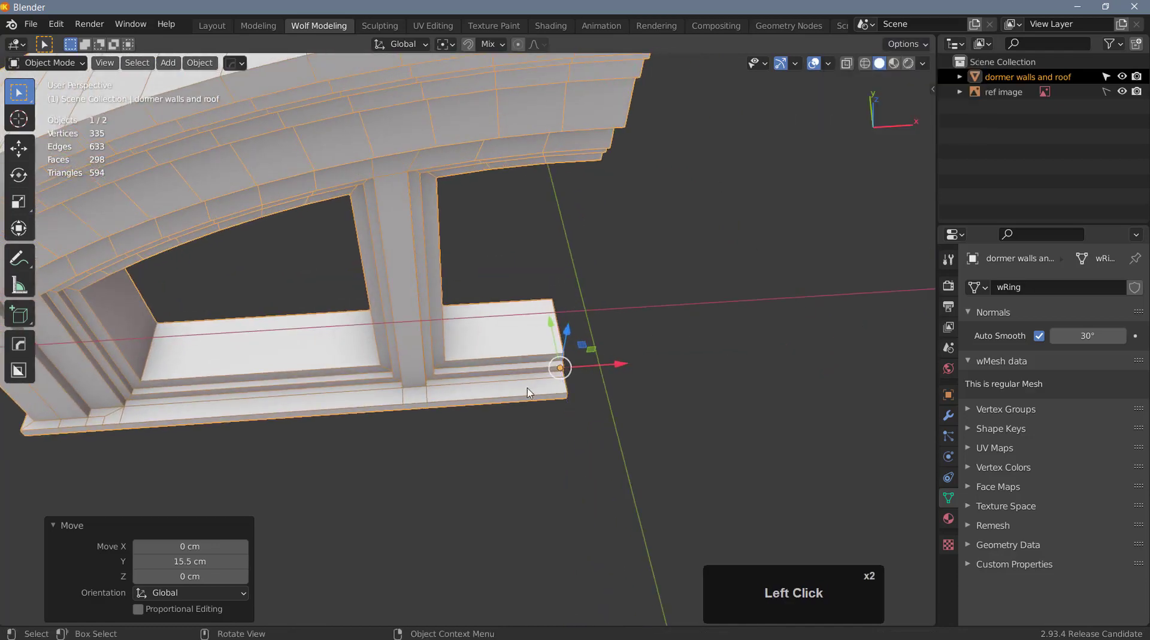
- Orbit out to view the whole arched frame in perspective
middle_click(461, 370)
scroll(down, 3)
middle_click(520, 366)
scroll(down, 3)
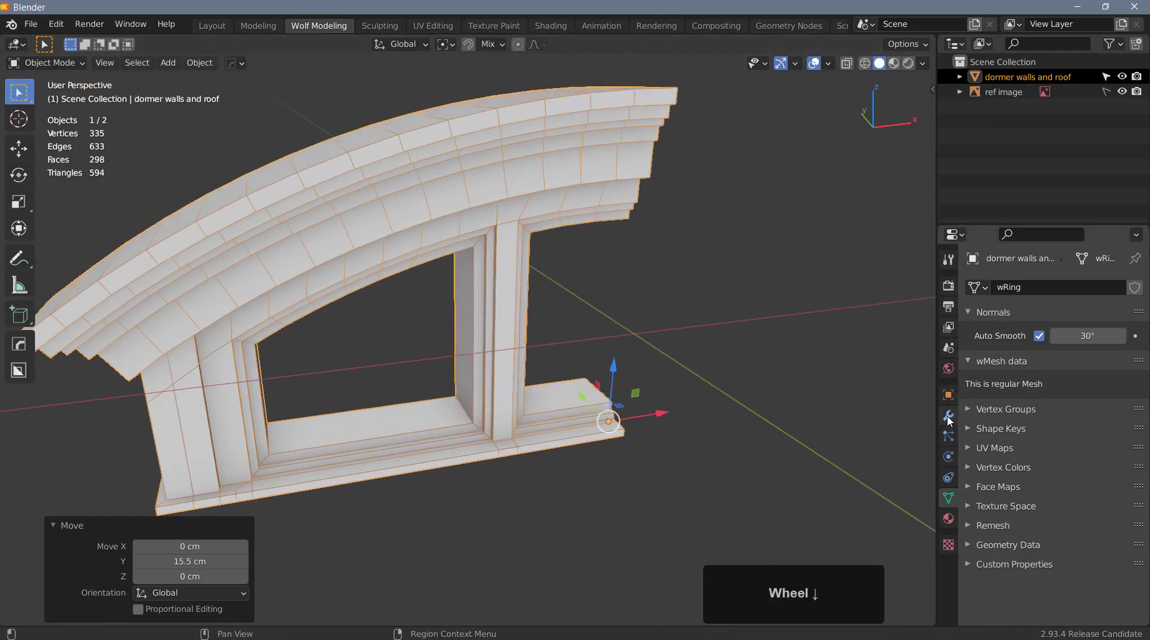
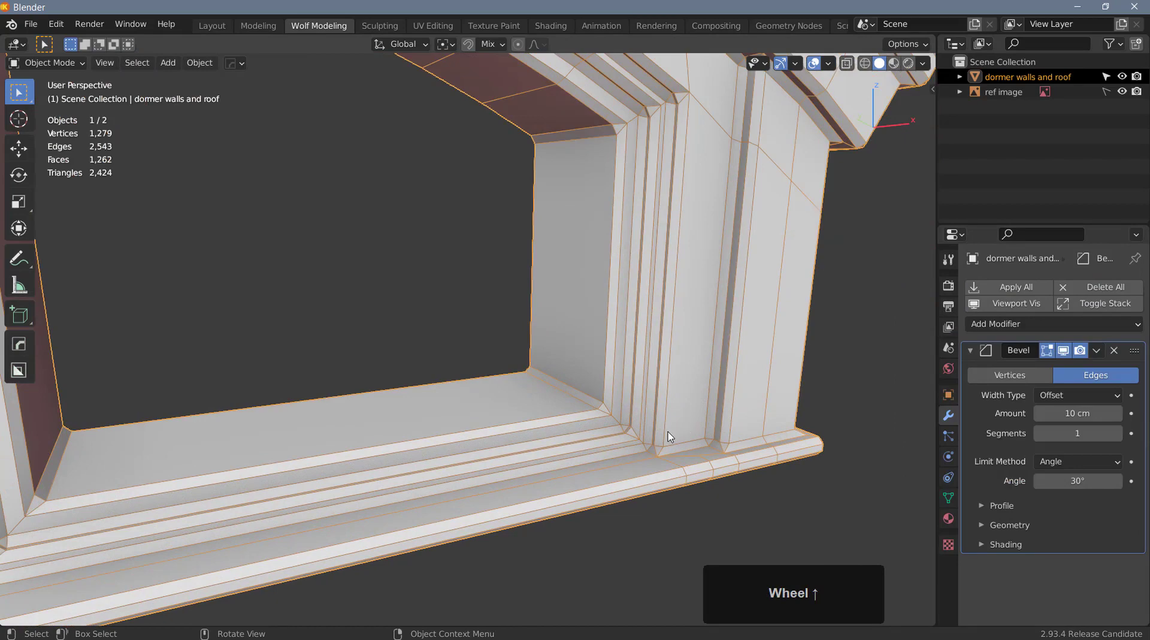
- Orbit and zoom to view the 10 cm beveled frame overall
middle_click(672, 423)
scroll(down, 3)
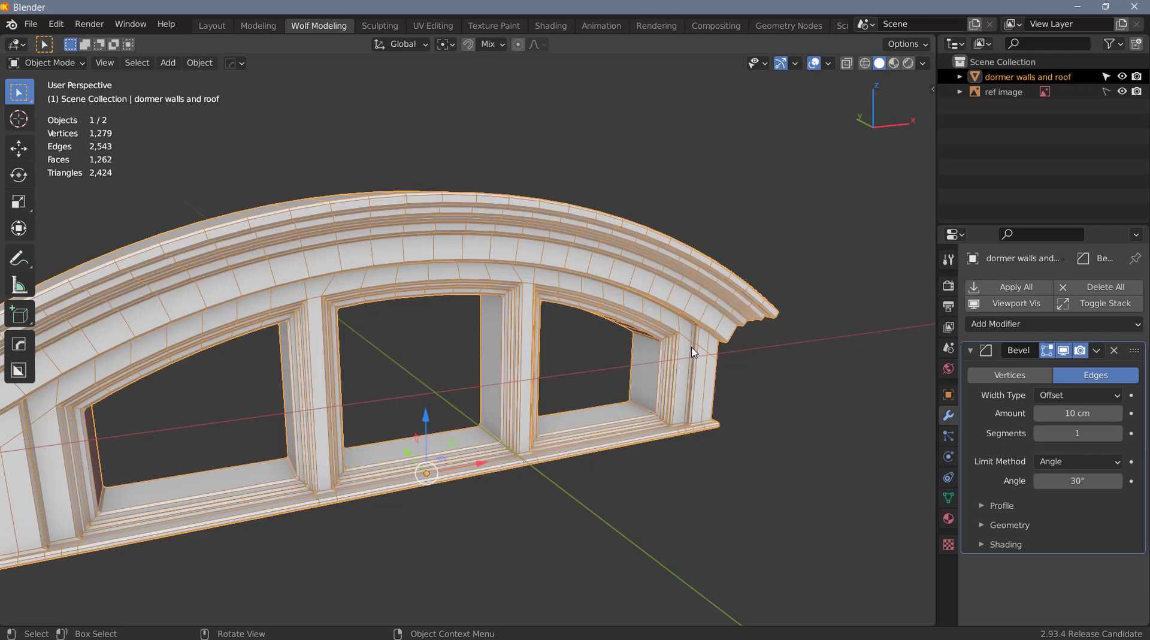
- Hide viewport overlays and inspect the shading while thinning the bevel to 0.6 cm with 3 segments
click(820, 64)
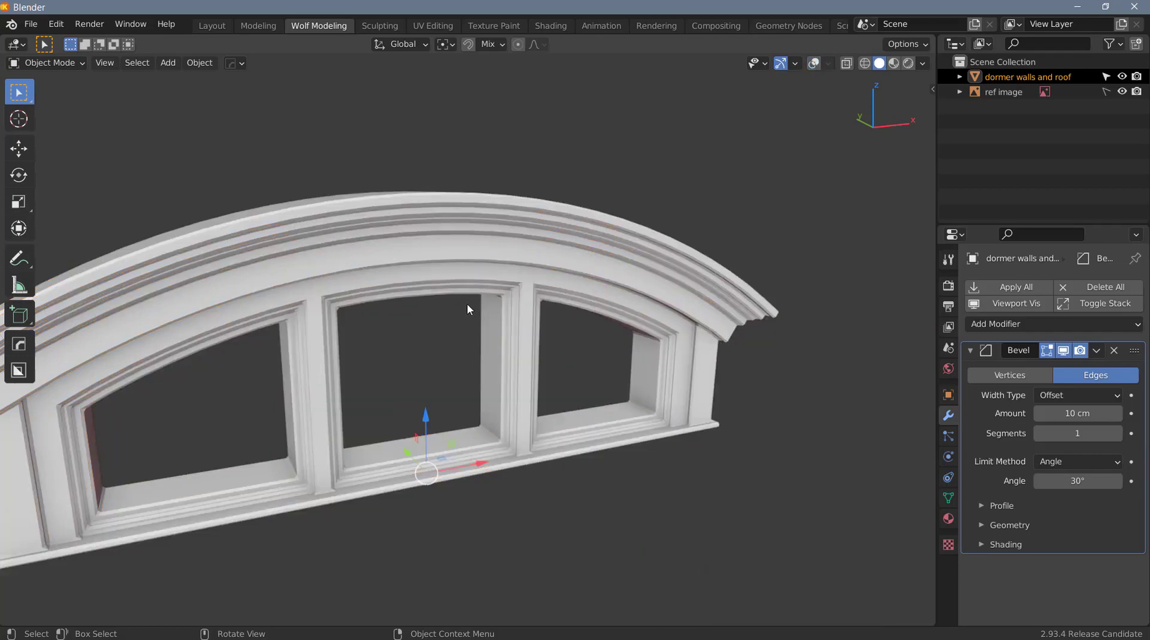
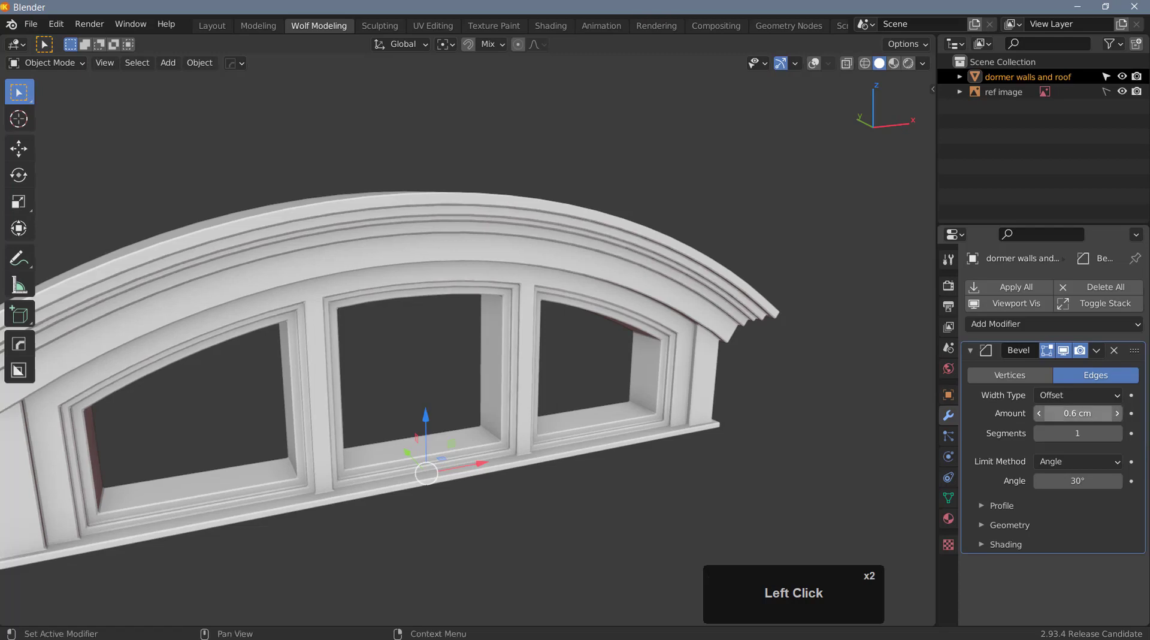
scroll(down, 3)
middle_click(631, 378)
scroll(up, 3)
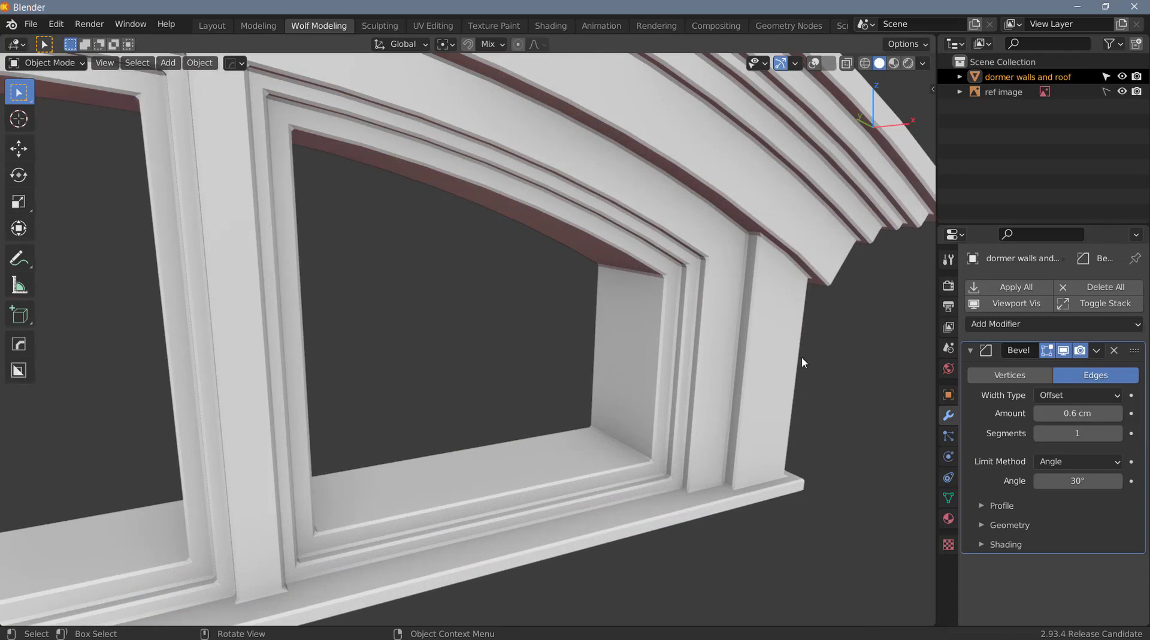
scroll(up, 3)
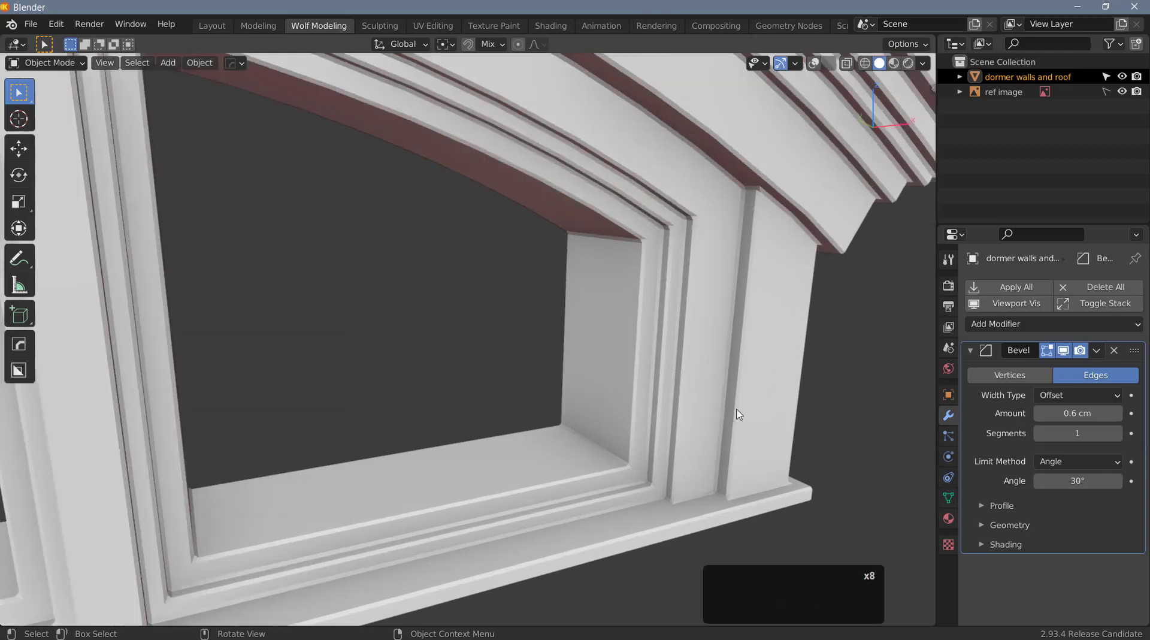
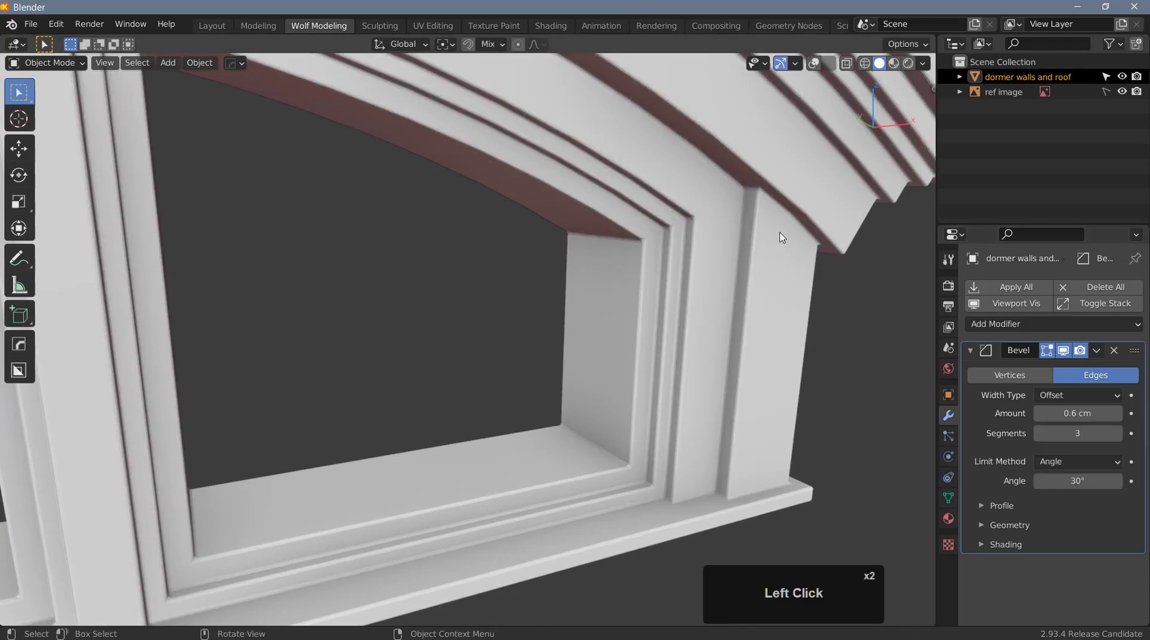
- Show the wireframe overlay and shade the dormer object smooth
click(816, 68)
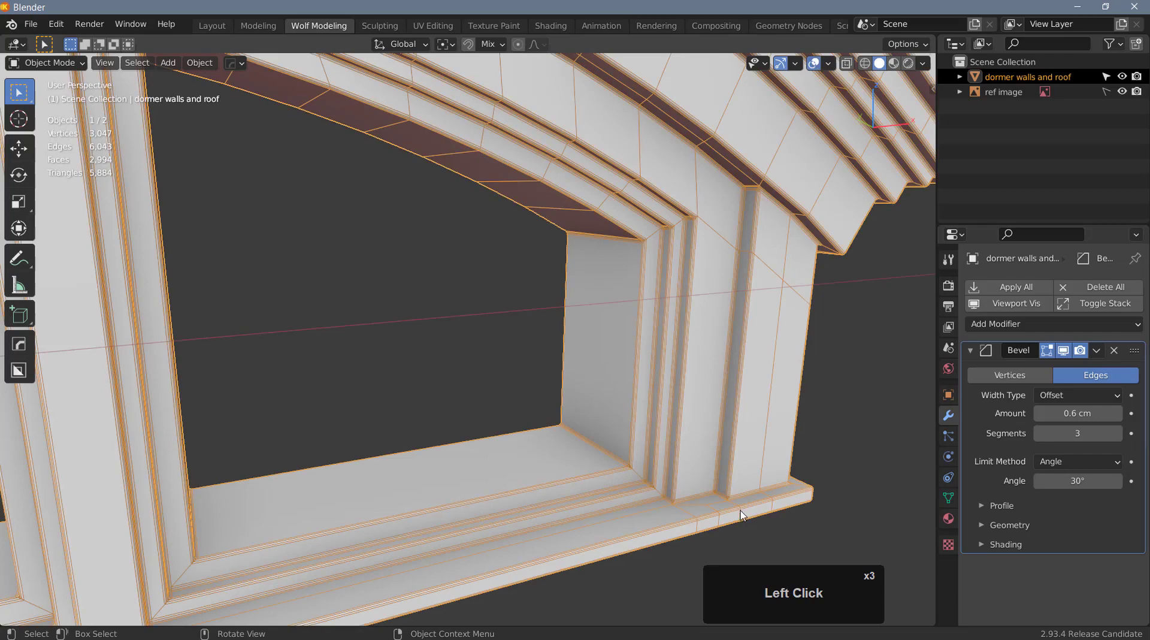
scroll(up, 3)
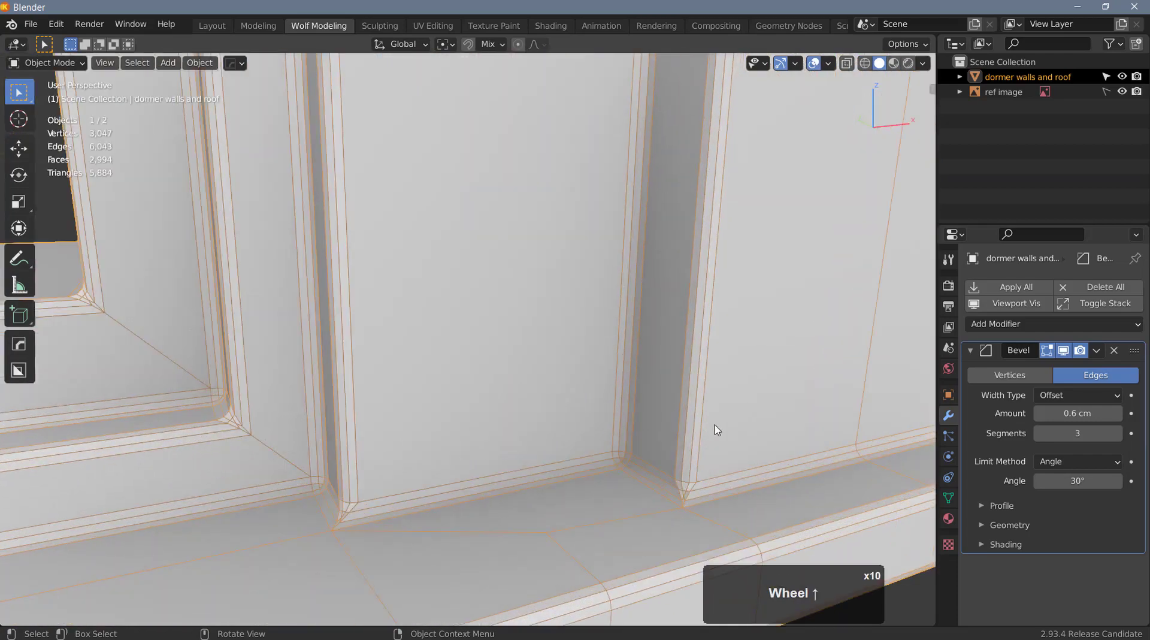
drag(718, 414, 749, 275)
right_click(751, 273)
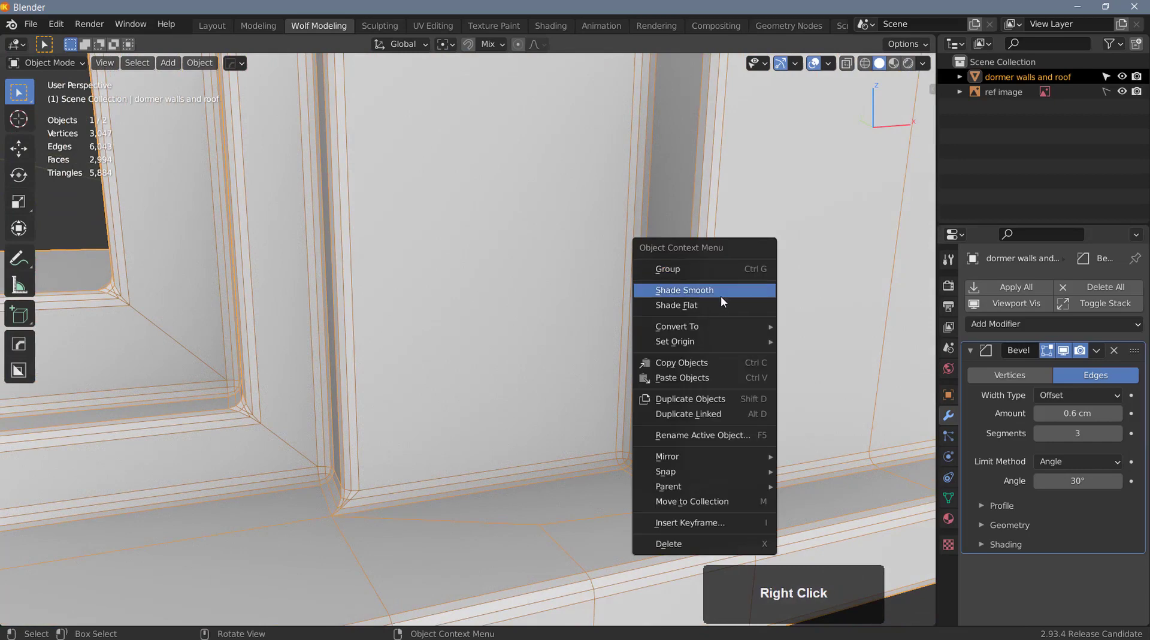
click(724, 298)
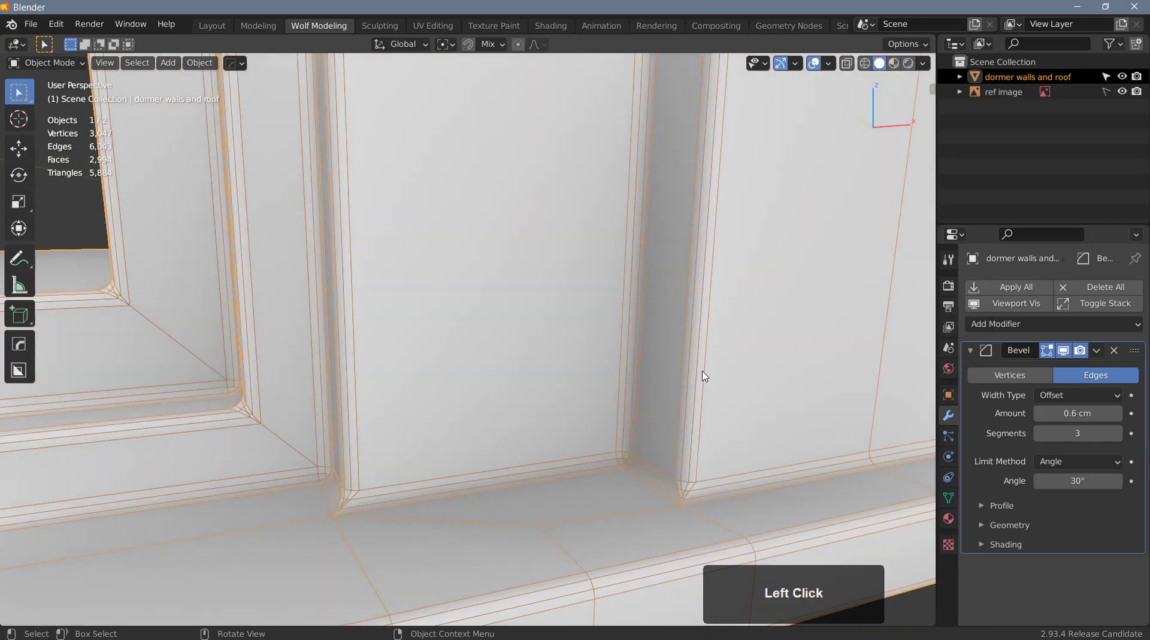
middle_click(685, 486)
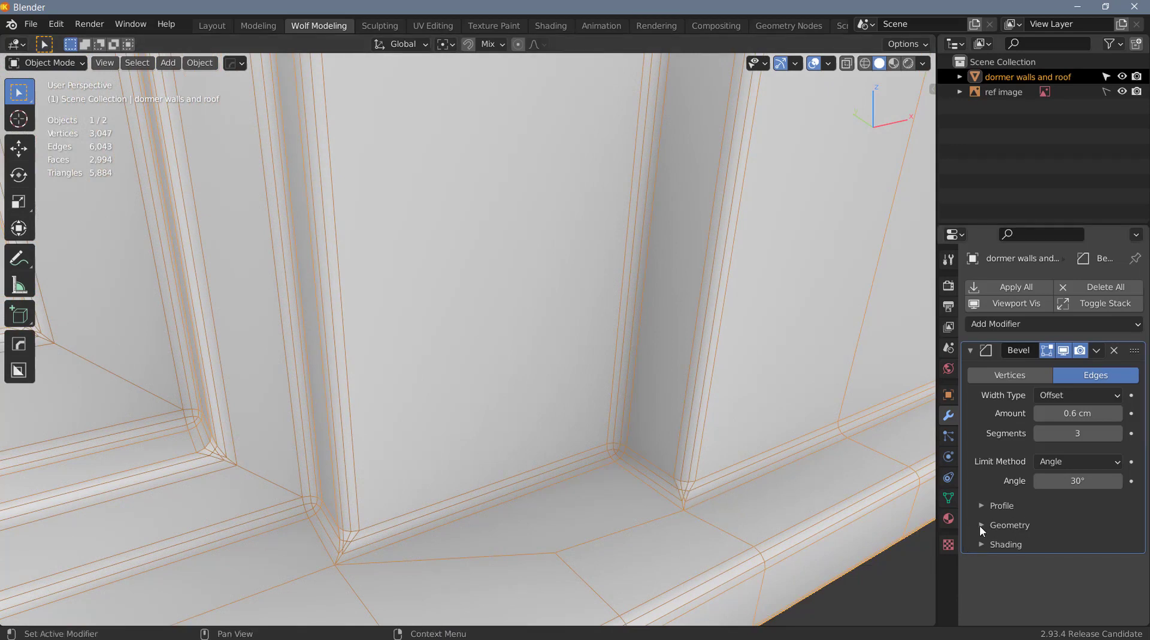
- Set the bevel's outer miter to Arc and inspect the arched top without the wireframe
click(982, 530)
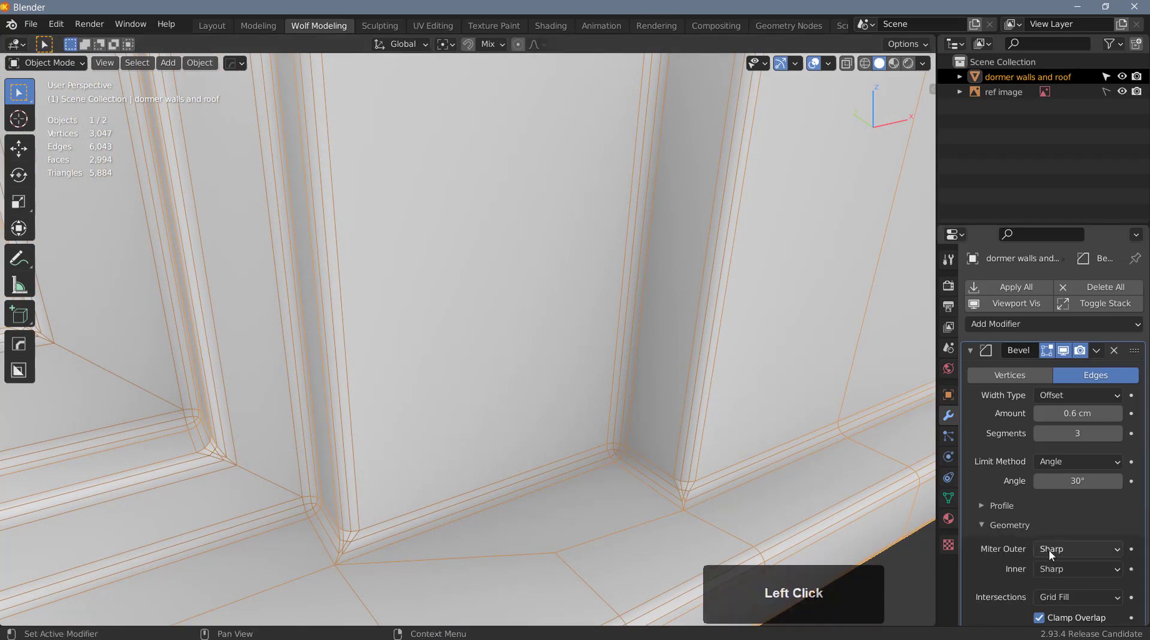
click(1054, 555)
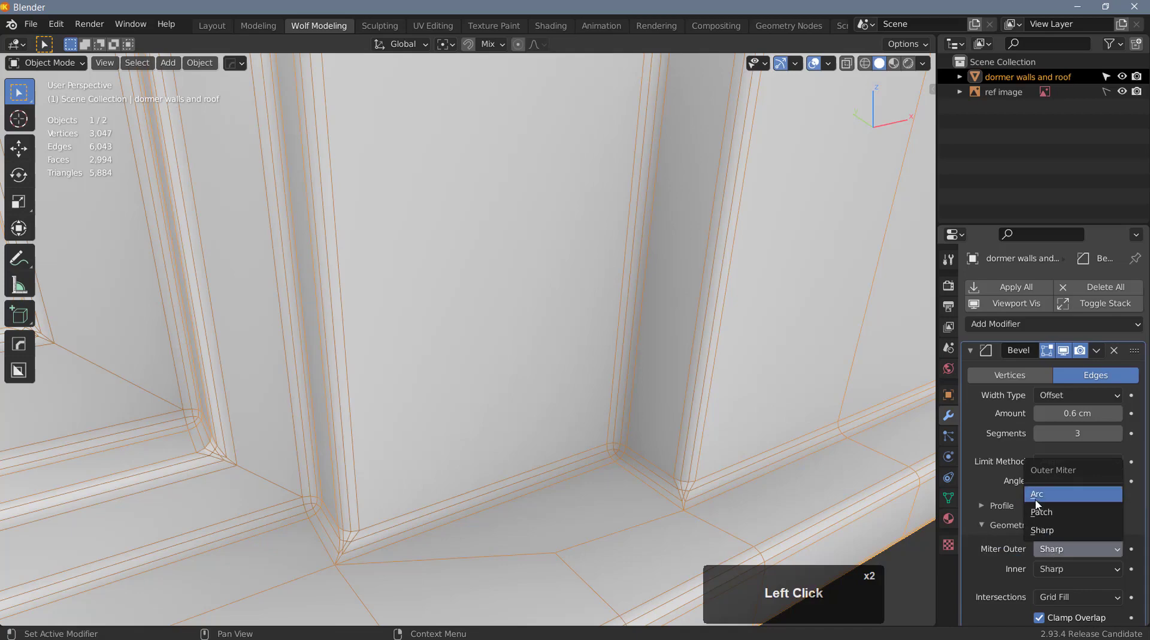
click(1040, 503)
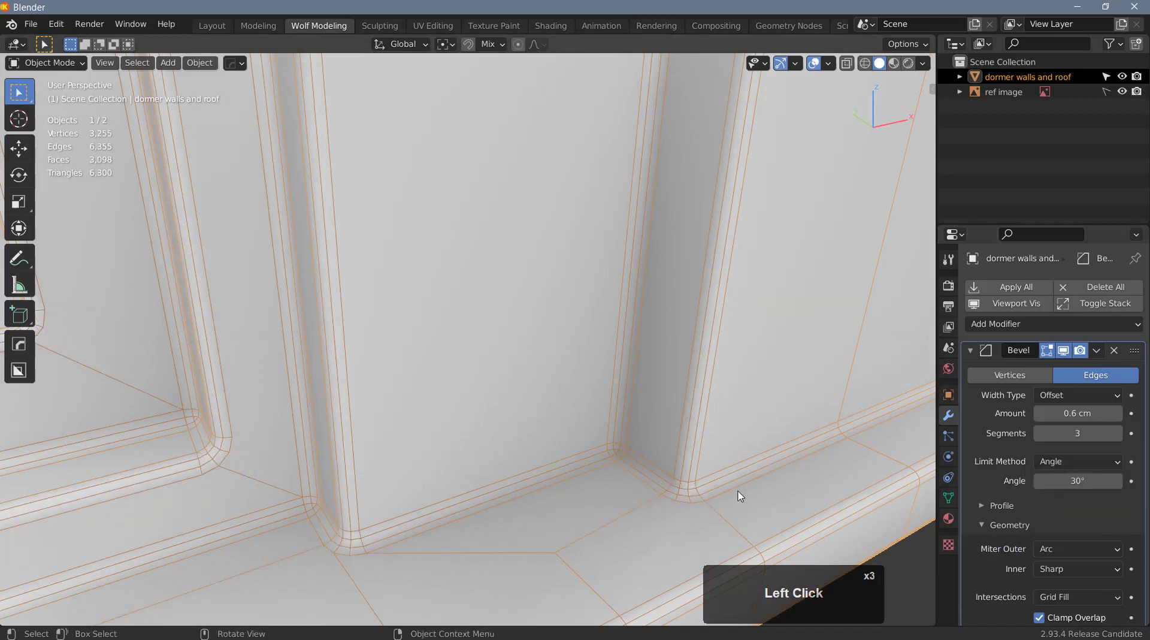
scroll(down, 3)
scroll(down, 3)
drag(687, 426, 634, 317)
drag(642, 326, 784, 30)
click(816, 65)
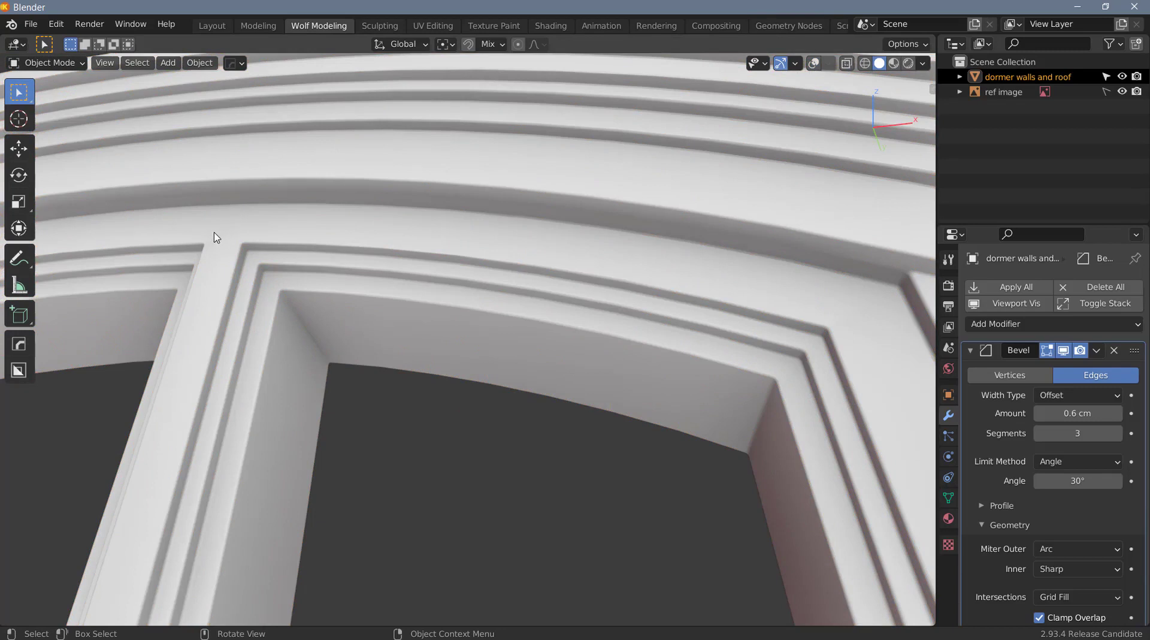
- Enable Harden Normals in the bevel's Shading panel and review the whole dormer front
scroll(down, 3)
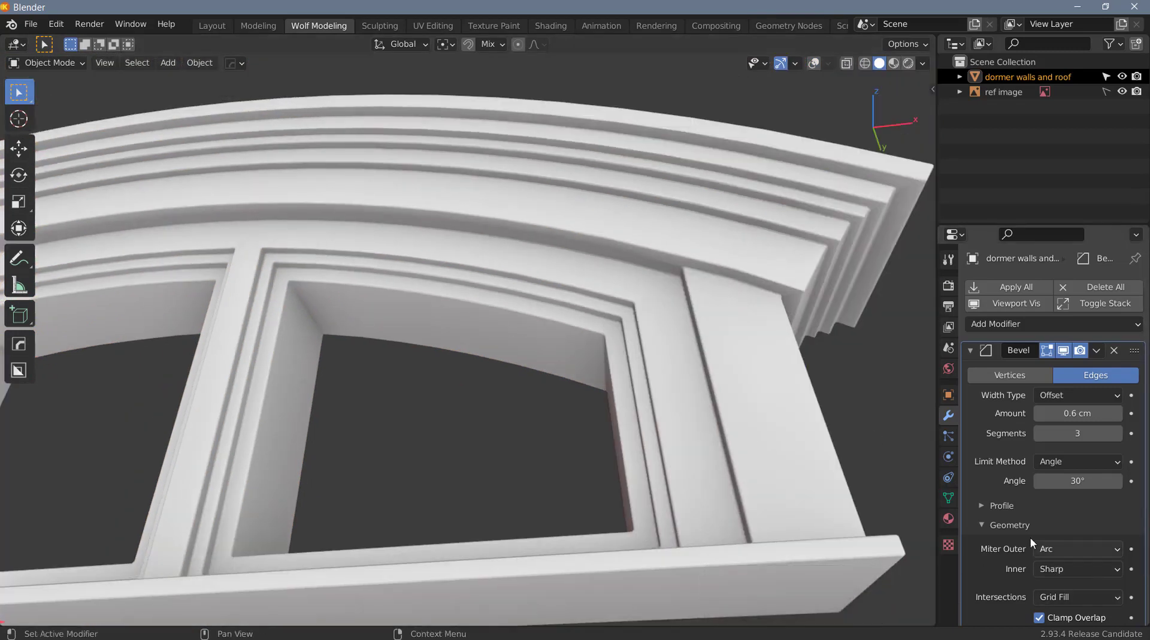
scroll(down, 3)
click(983, 615)
scroll(down, 3)
click(1048, 544)
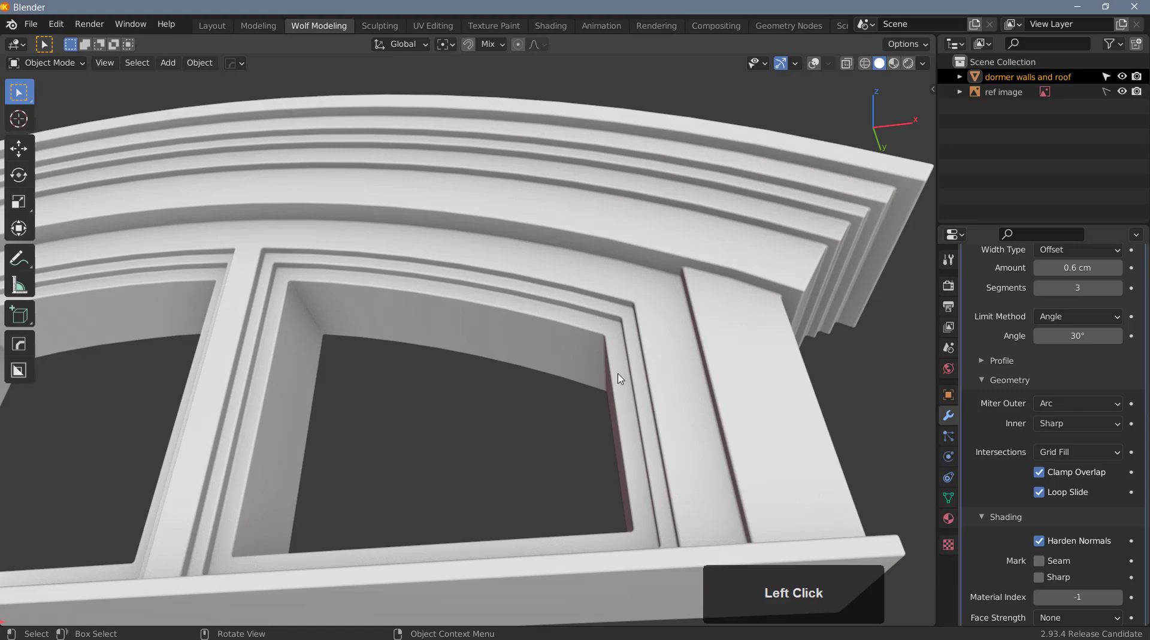
click(817, 67)
drag(615, 328, 574, 386)
scroll(down, 3)
middle_click(675, 391)
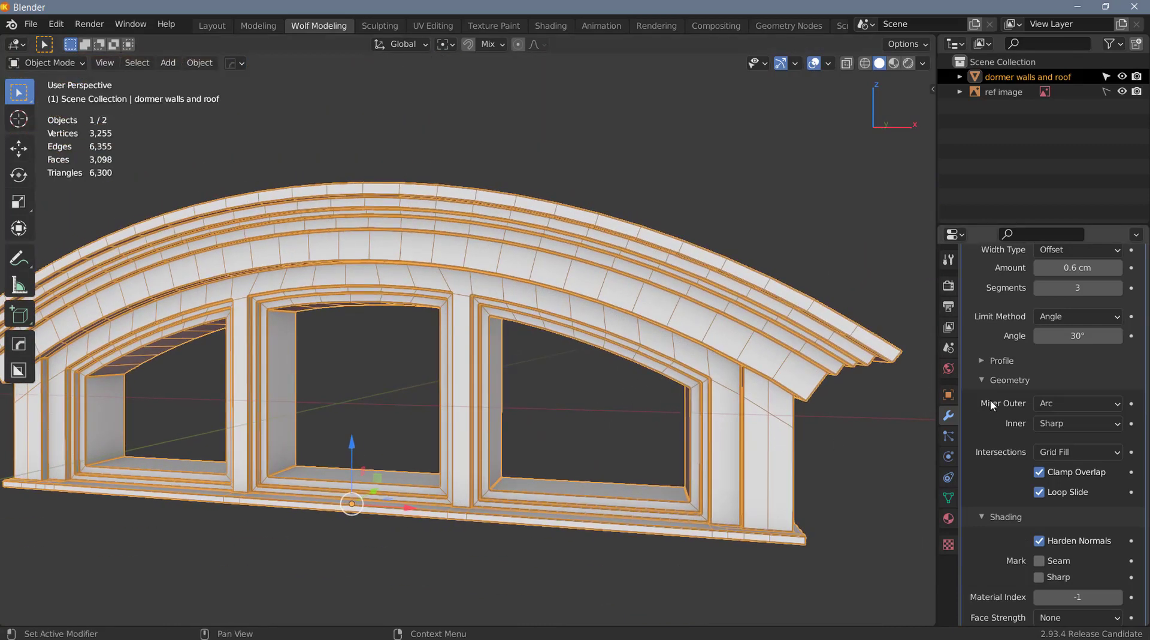
- Browse and dismiss the Add Modifier list on the walls-and-roof object
scroll(up, 3)
click(1002, 332)
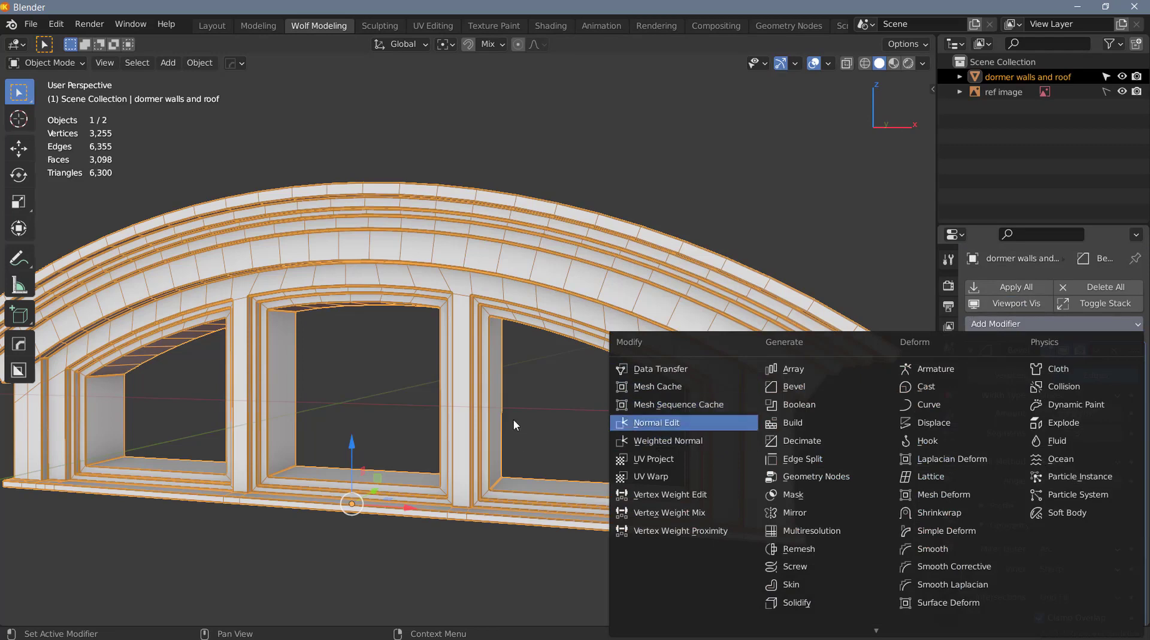
scroll(up, 3)
middle_click(664, 410)
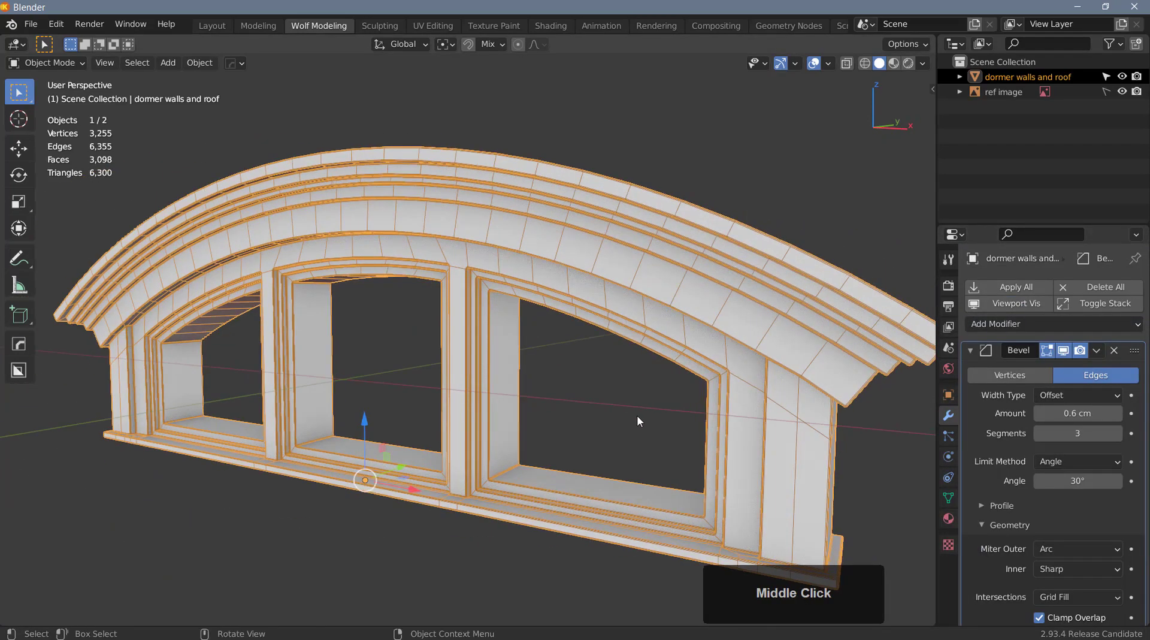
scroll(down, 3)
- Orbit to the other side of the dormer and enter Edit Mode on its mesh
drag(566, 379, 519, 432)
middle_click(467, 441)
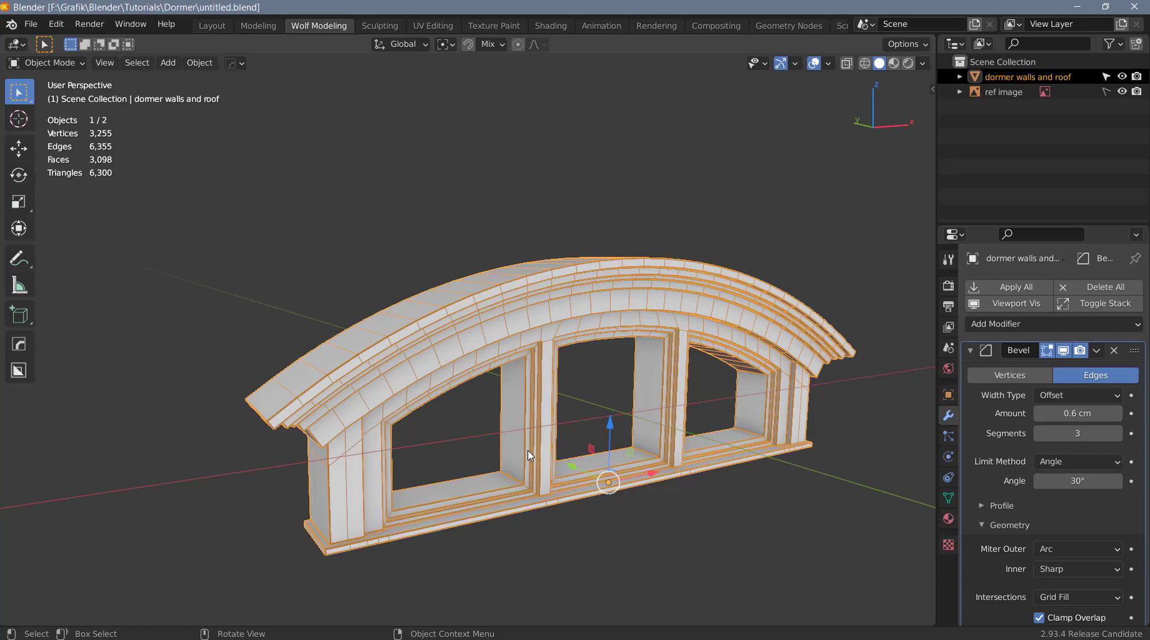
key(Tab)
scroll(up, 3)
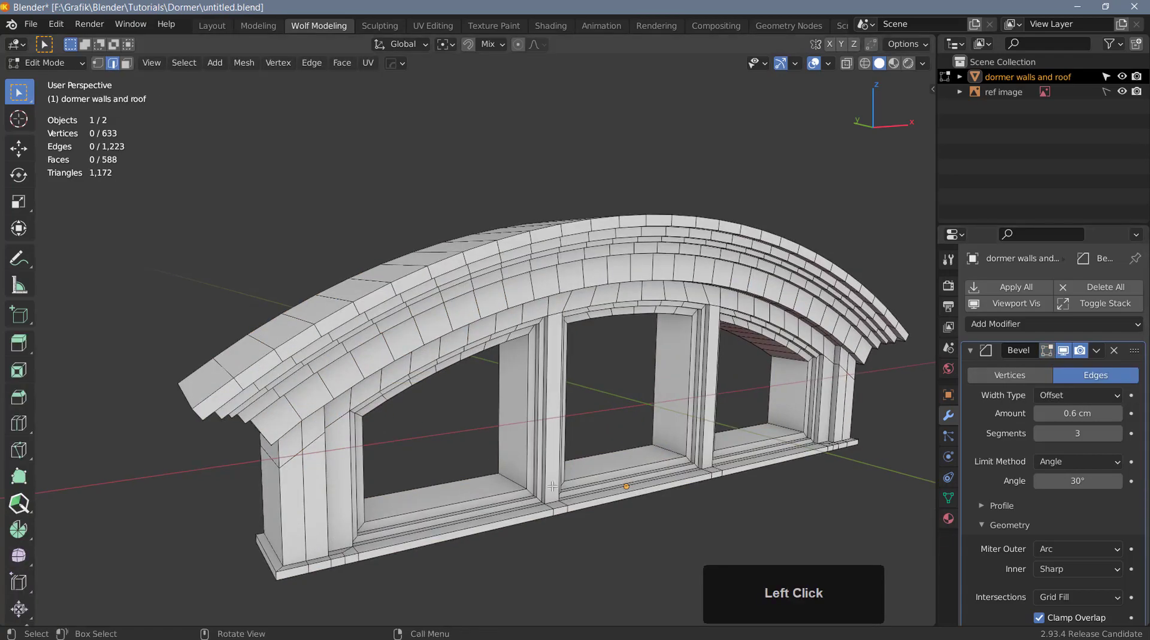
- Select the edge loops of the three window openings and fill them with faces
scroll(up, 3)
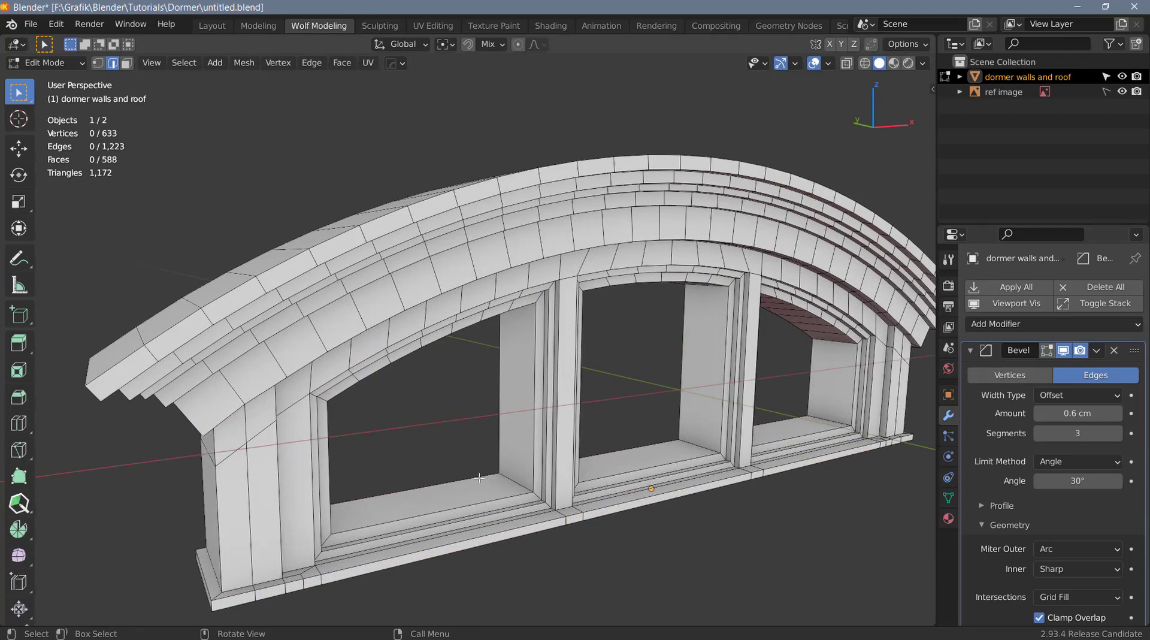
key(ä)
key(ä)
text(ää)
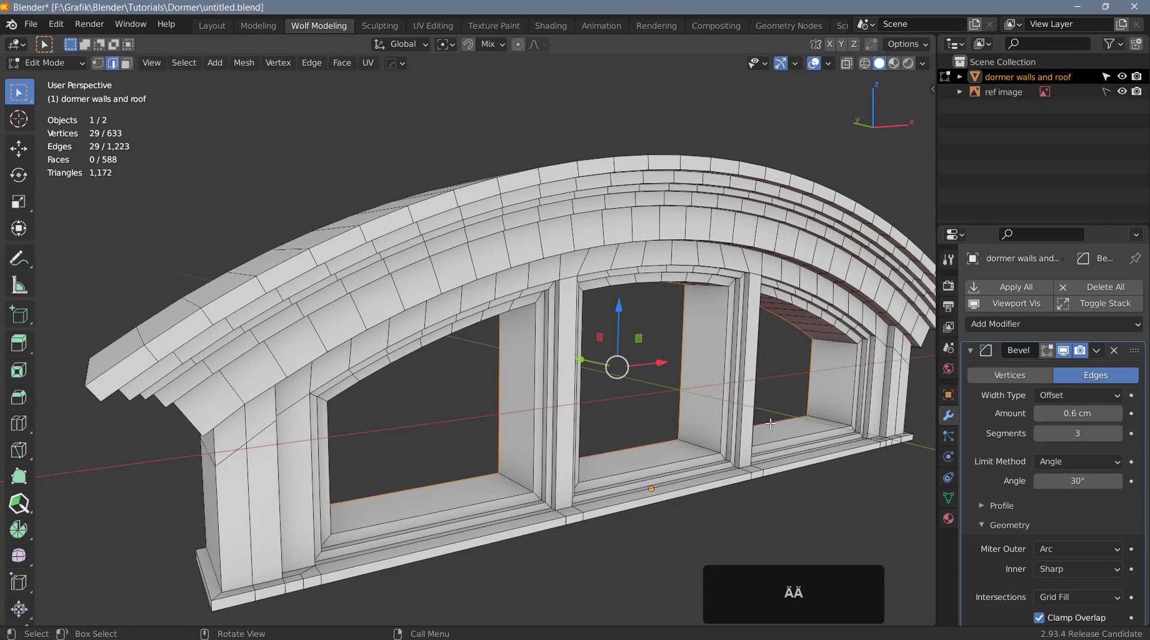
key(f)
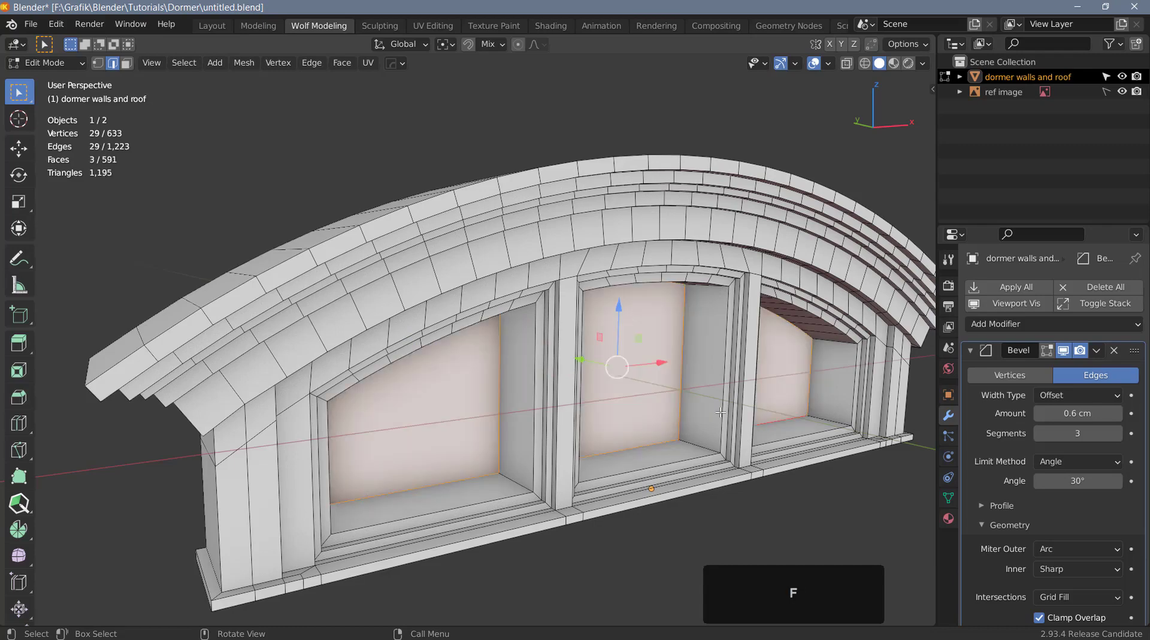
- Separate the filled panes into a new glass object and return to Object Mode
key(3)
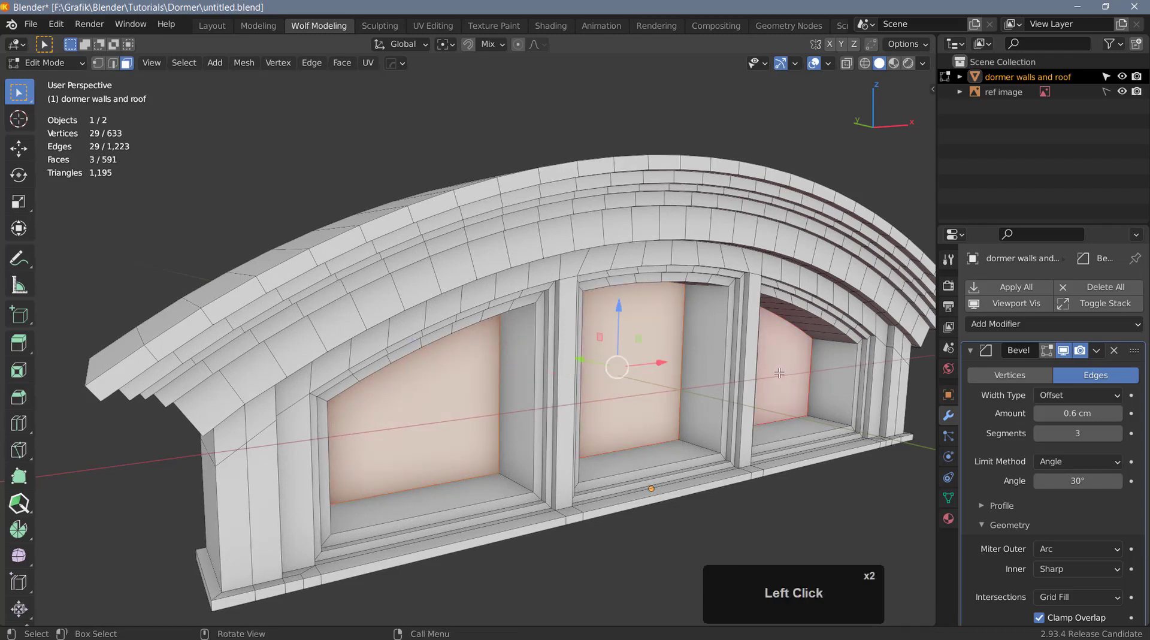
key(p)
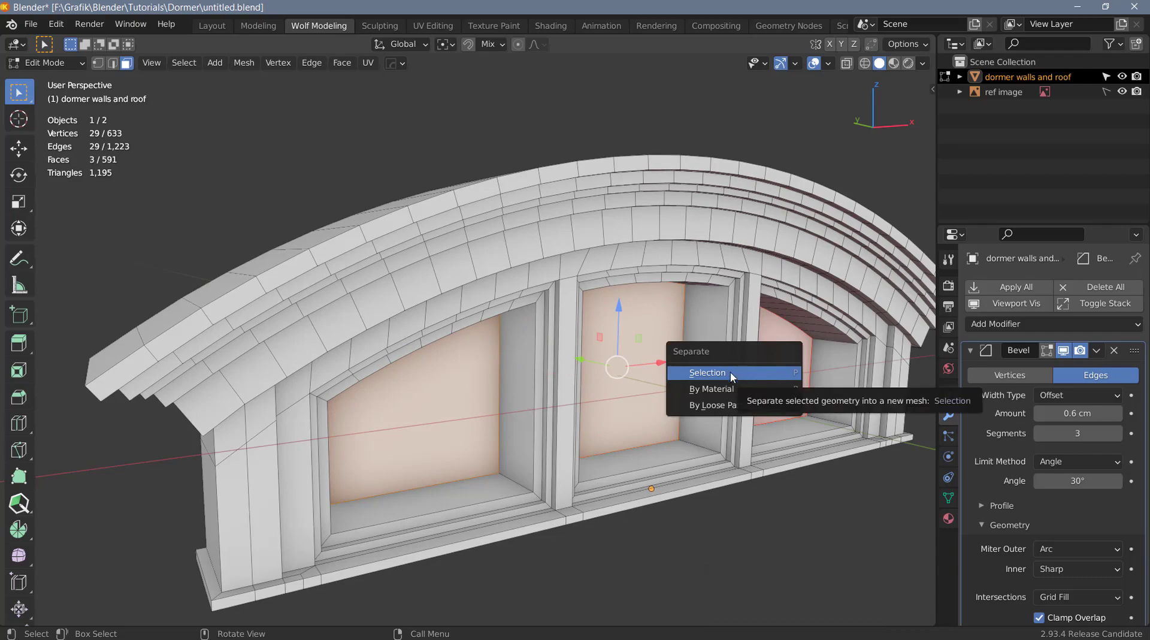
click(734, 377)
key(Tab)
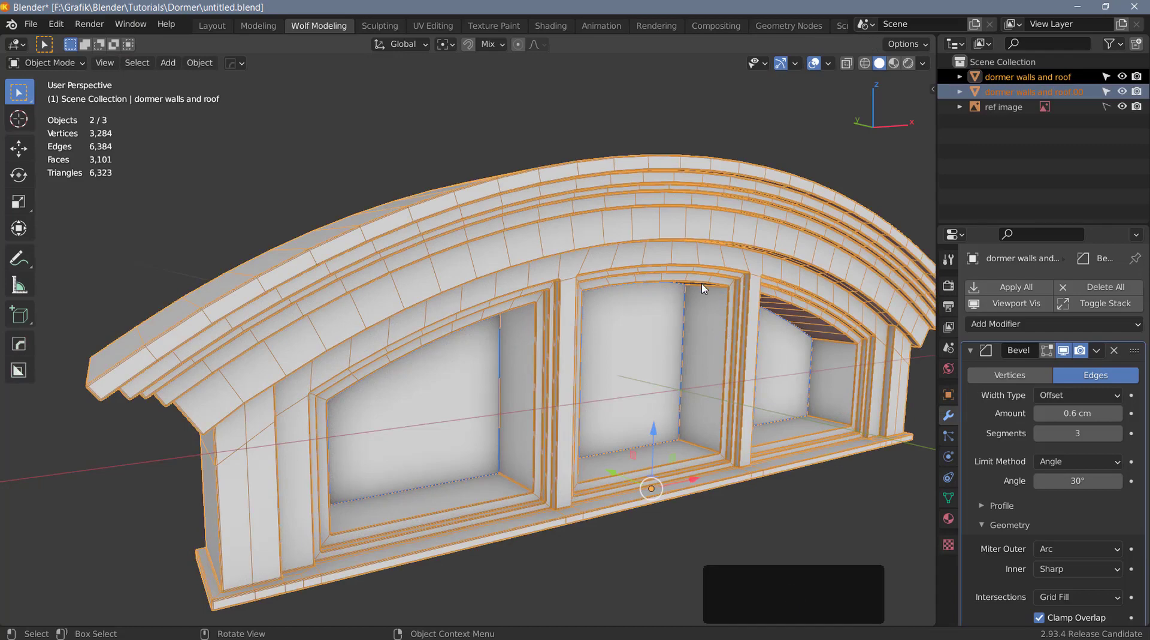
- Hide the dormer walls and roof object and rename the separated .001 object to 'window frames'
key(h)
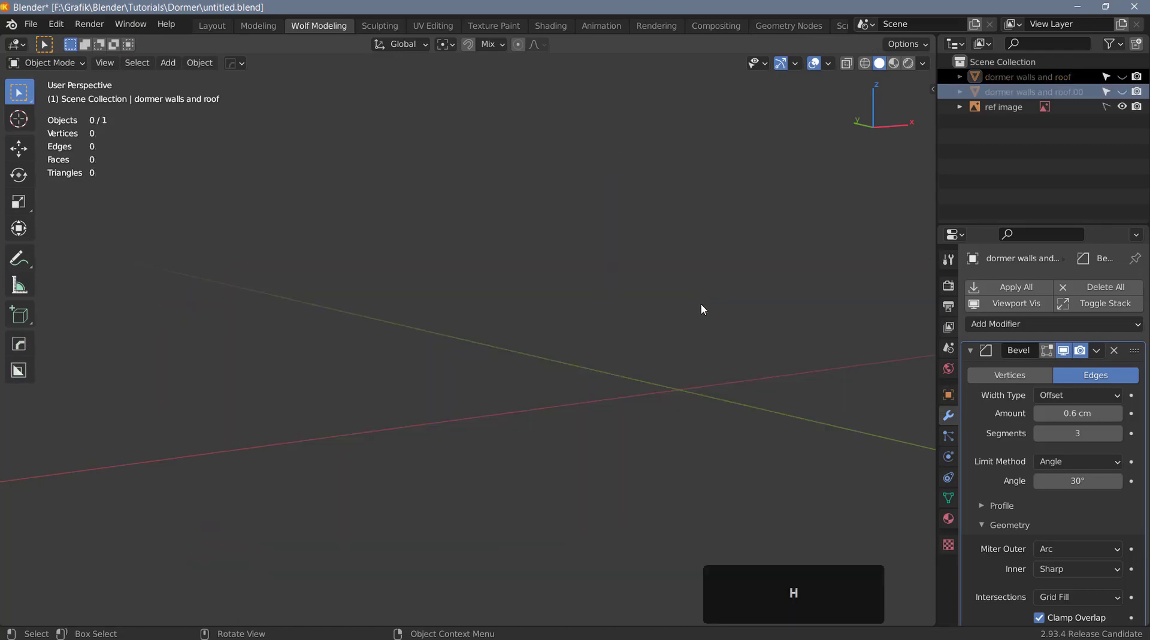
key(ctrl+z)
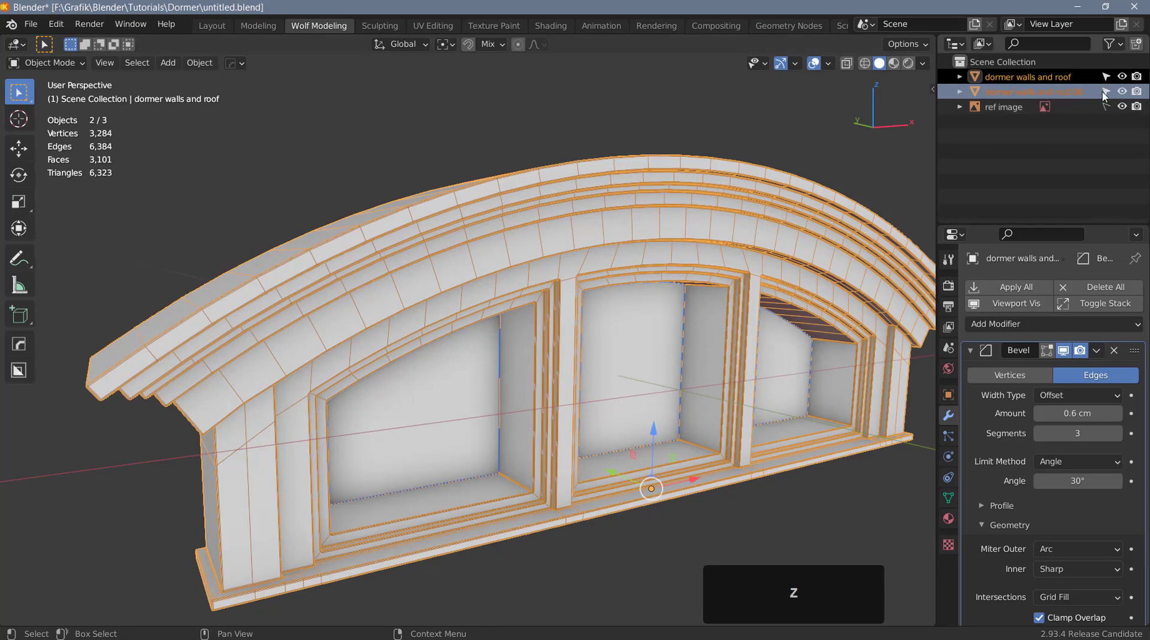
click(1125, 76)
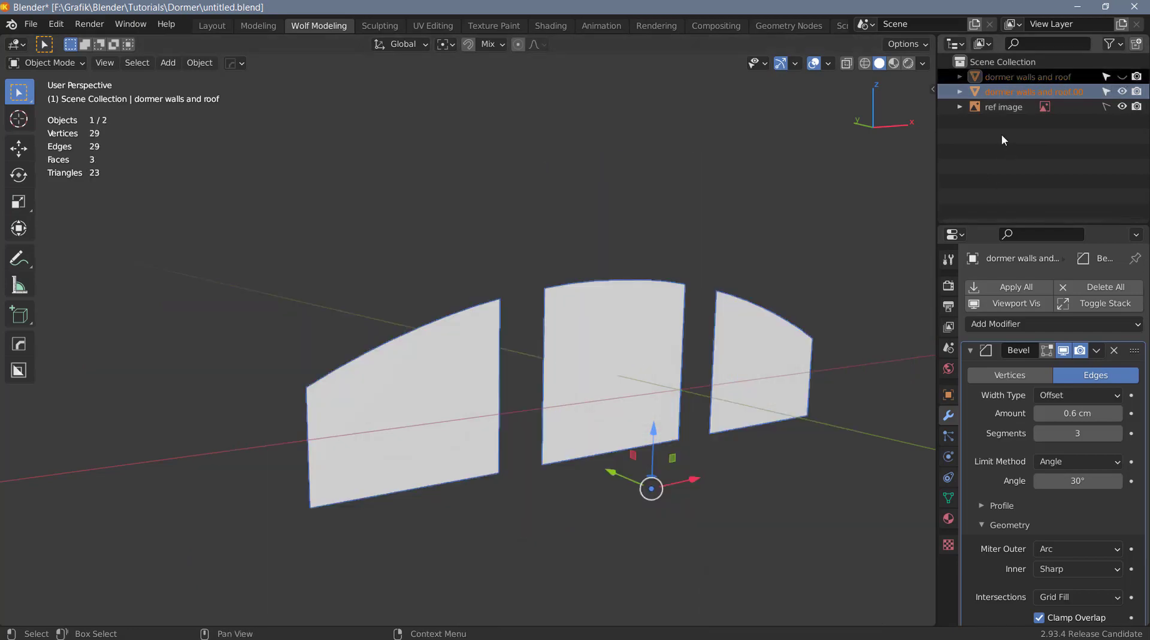
click(1018, 93)
double_click(1018, 93)
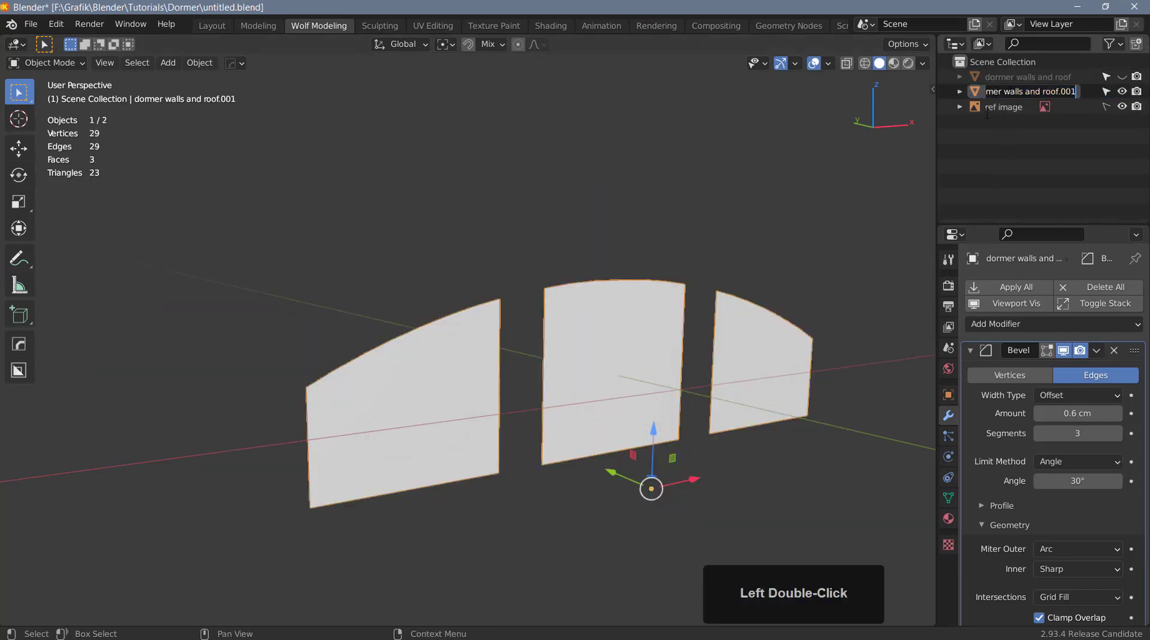
text(windo)
key(space)
text(frames)
key(Return)
- View the window frames straight on from the front against the reference photo
key(F4)
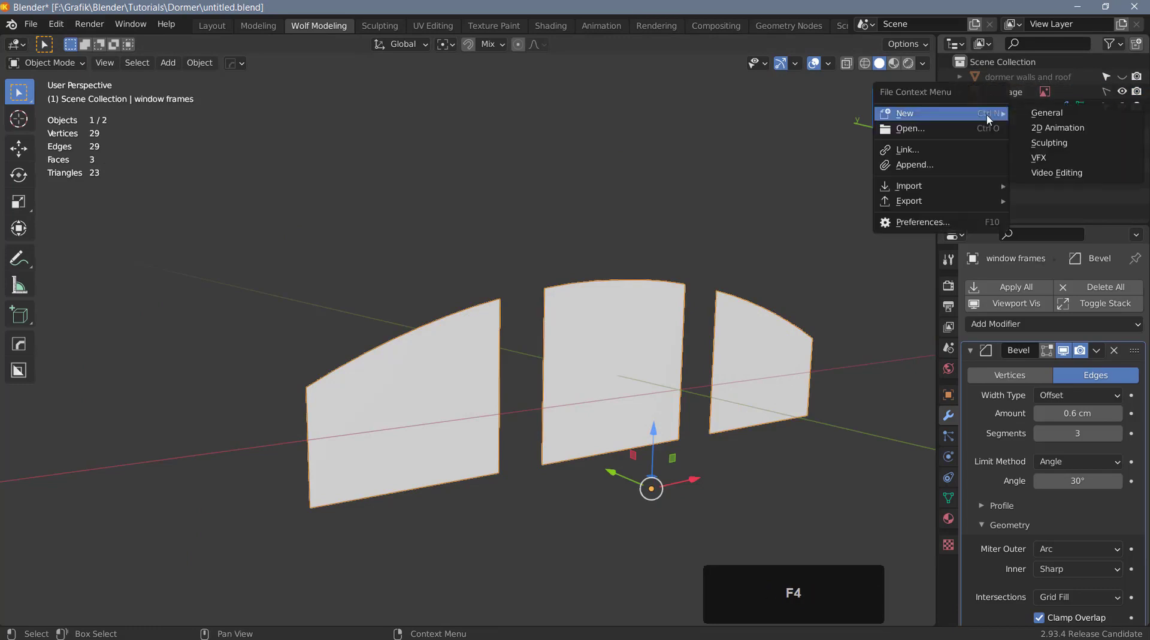
click(833, 200)
key(F4)
scroll(down, 3)
middle_click(591, 391)
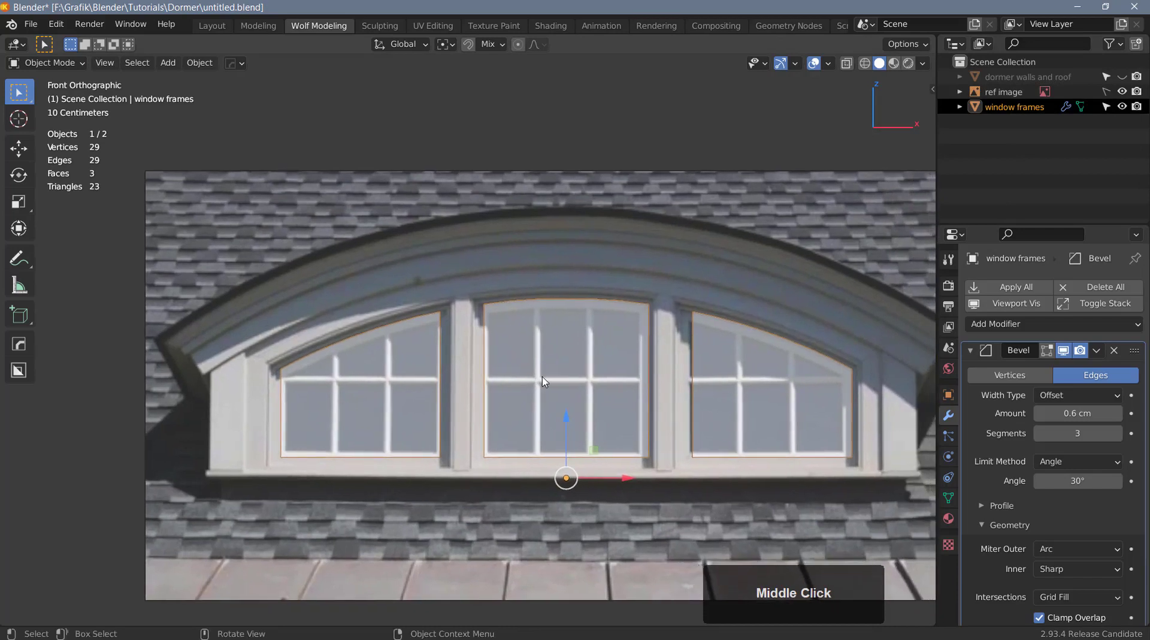
- Inset all three window faces in Edit Mode into roughly 5.34 cm frame borders
key(z)
scroll(up, 3)
middle_click(465, 419)
key(Tab)
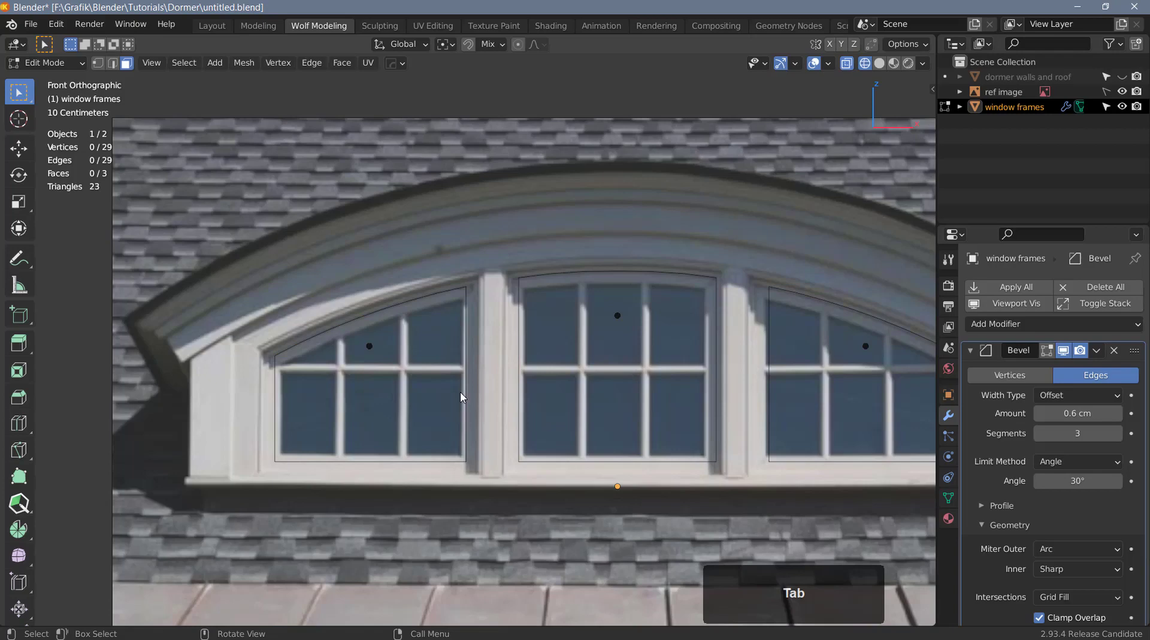
key(a)
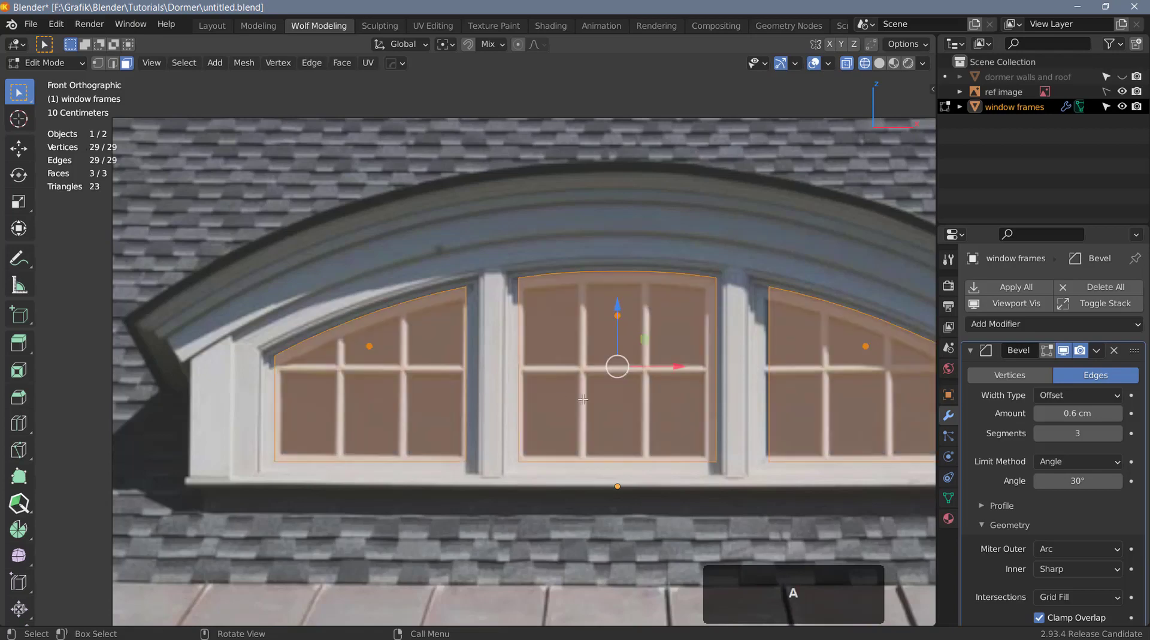
scroll(up, 3)
key(i)
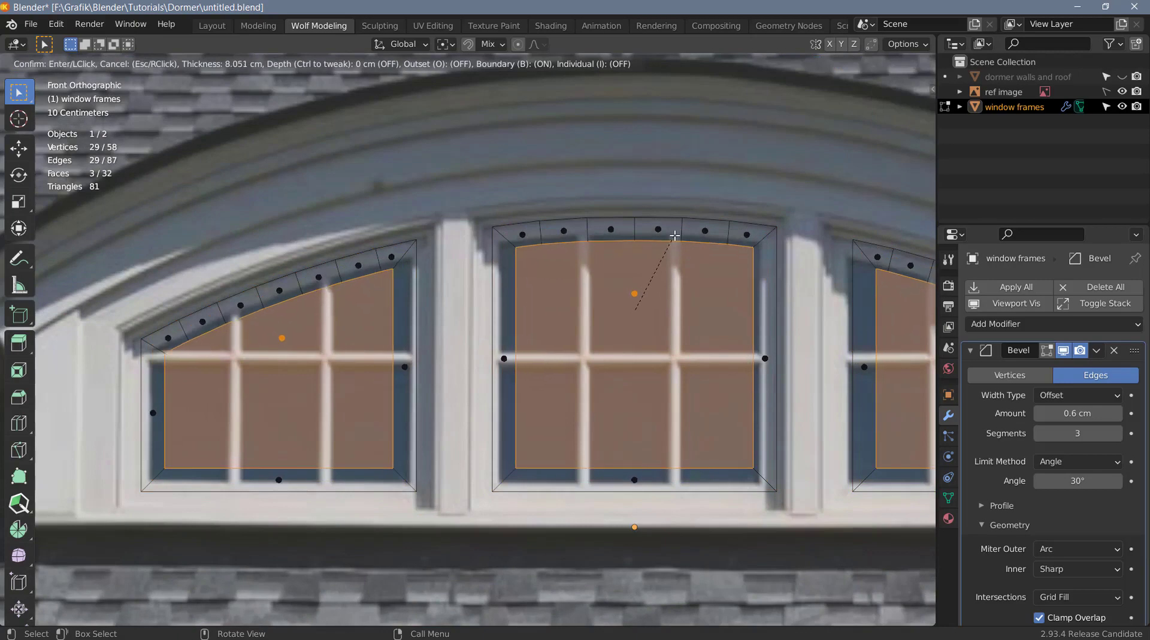
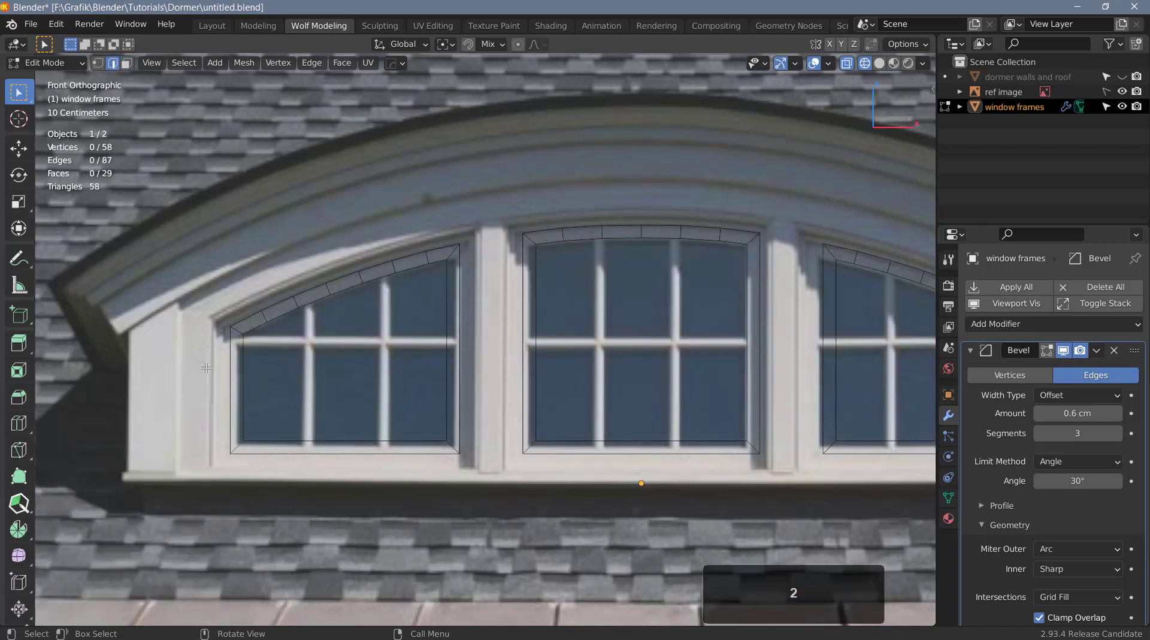
scroll(down, 3)
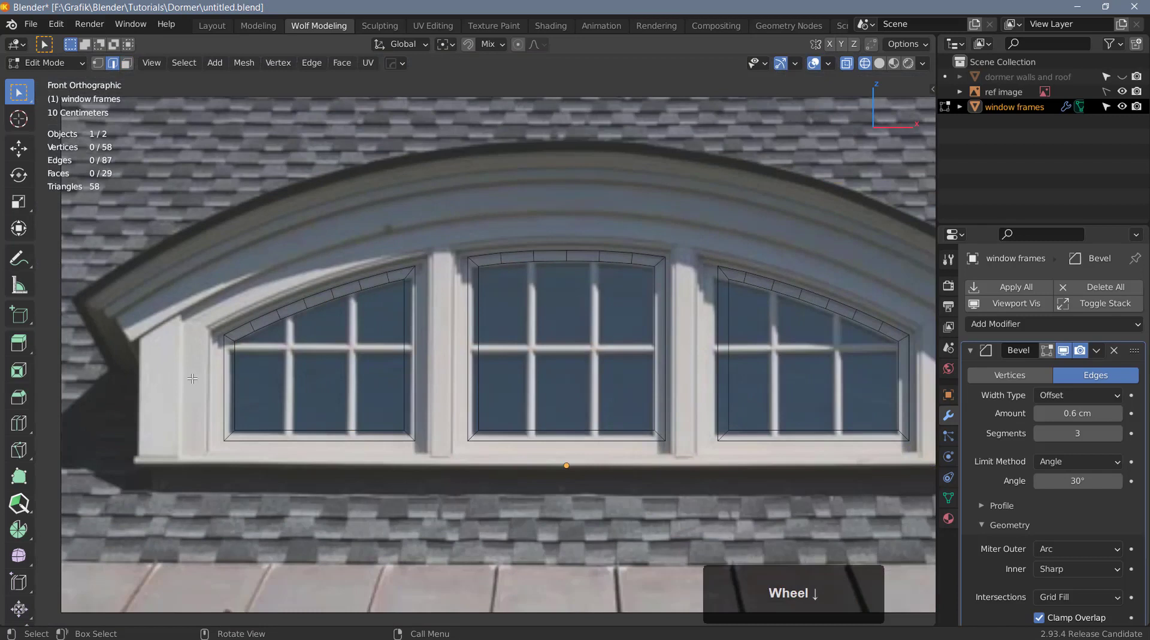
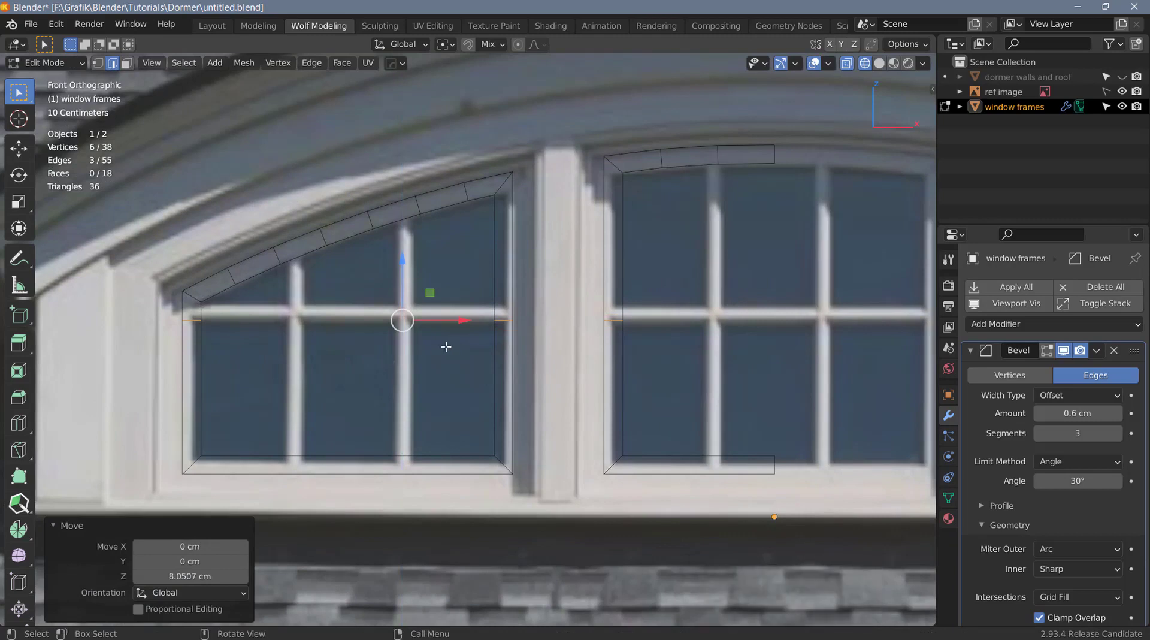
- Bevel the horizontal transom cut into a single-segment 2 cm wide band
key(ctrl+b)
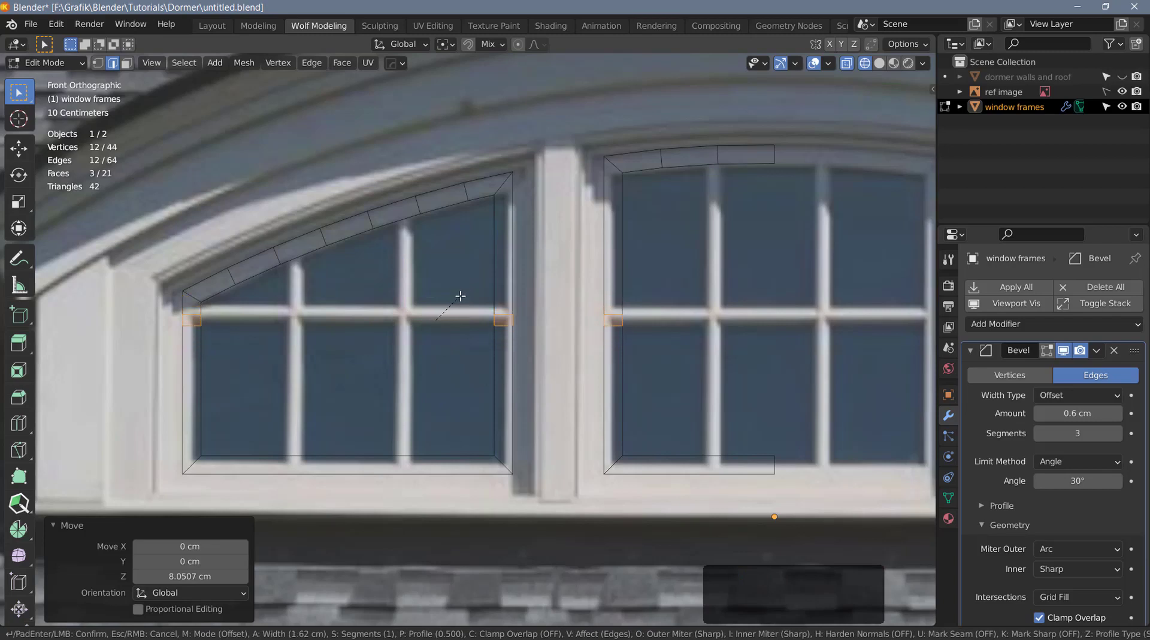
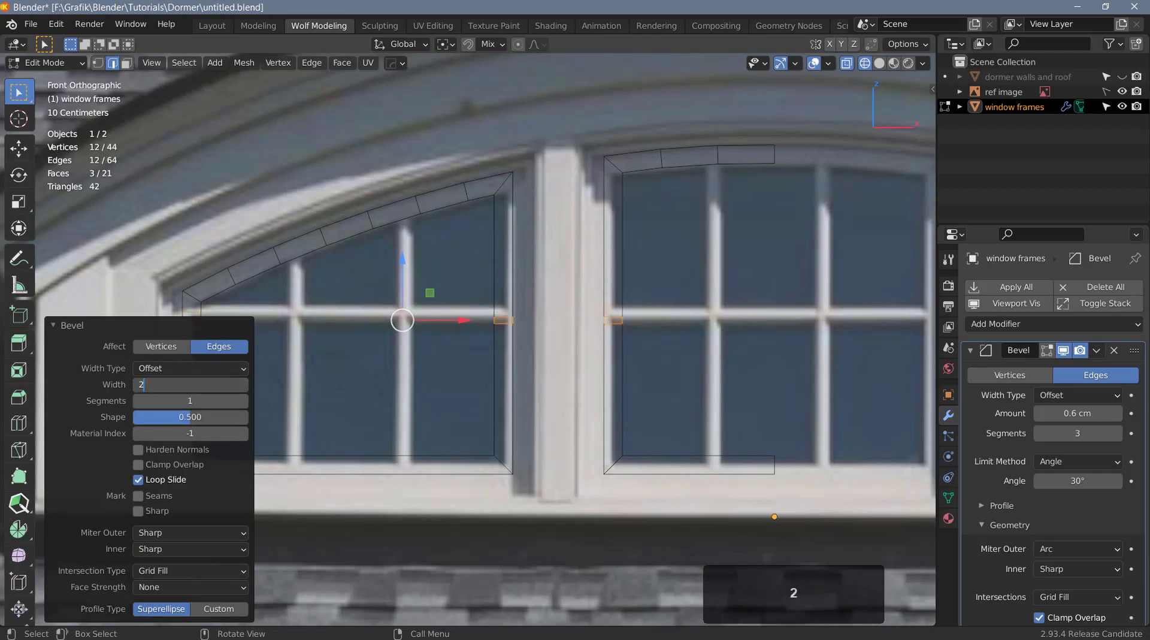
key(Return)
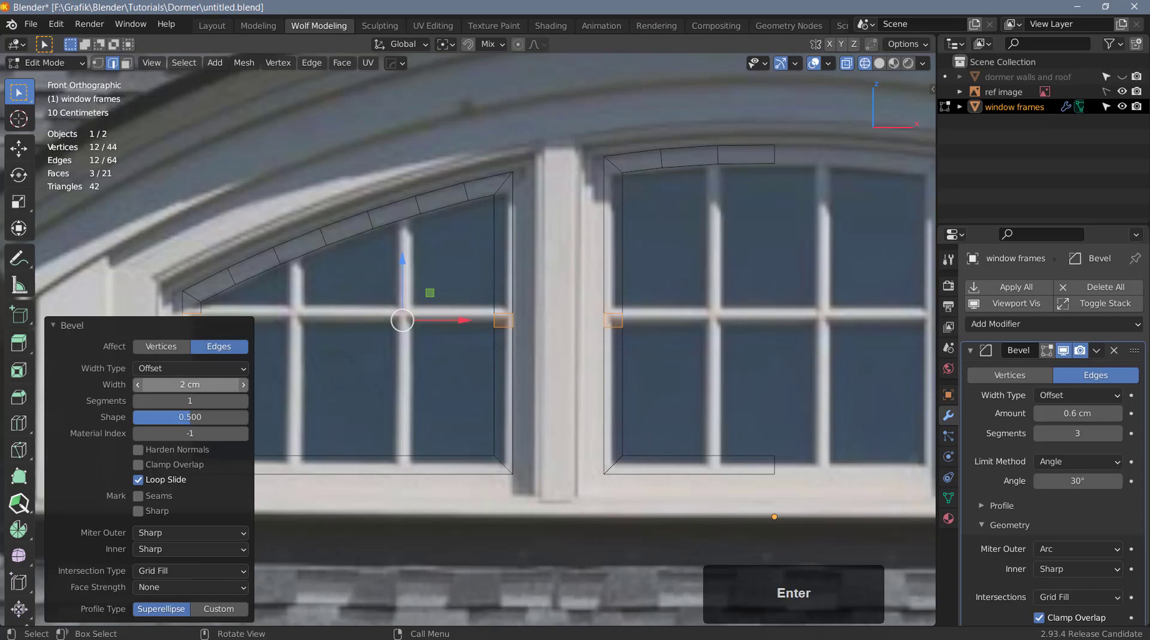
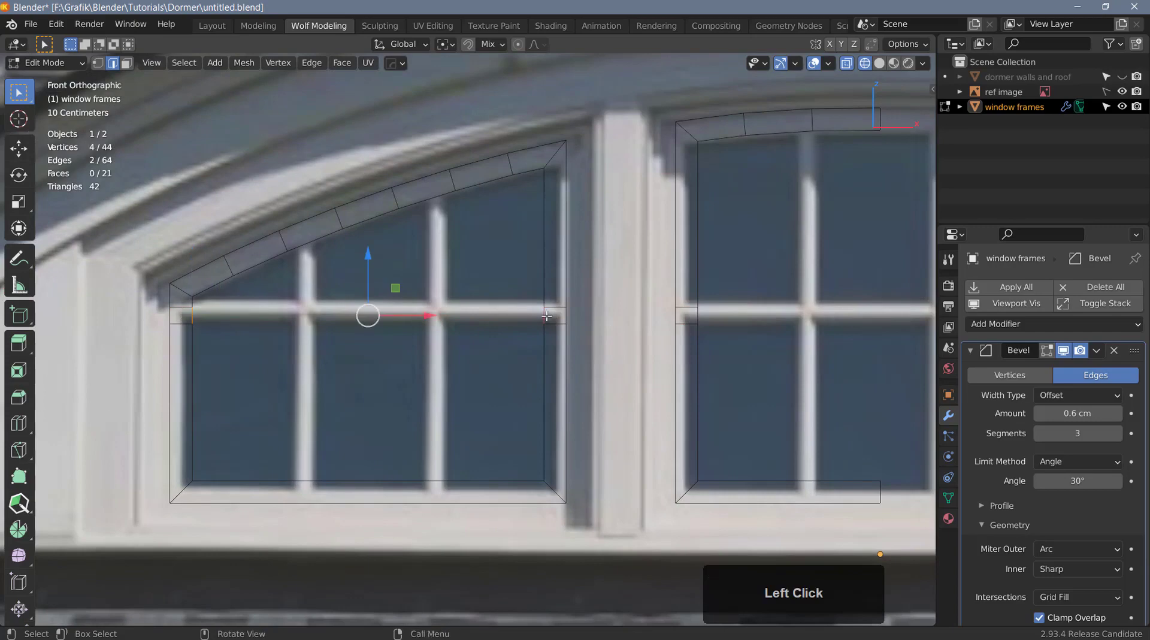
- Fill a face across the left transom bar and hide the transform readout sidebar
key(f)
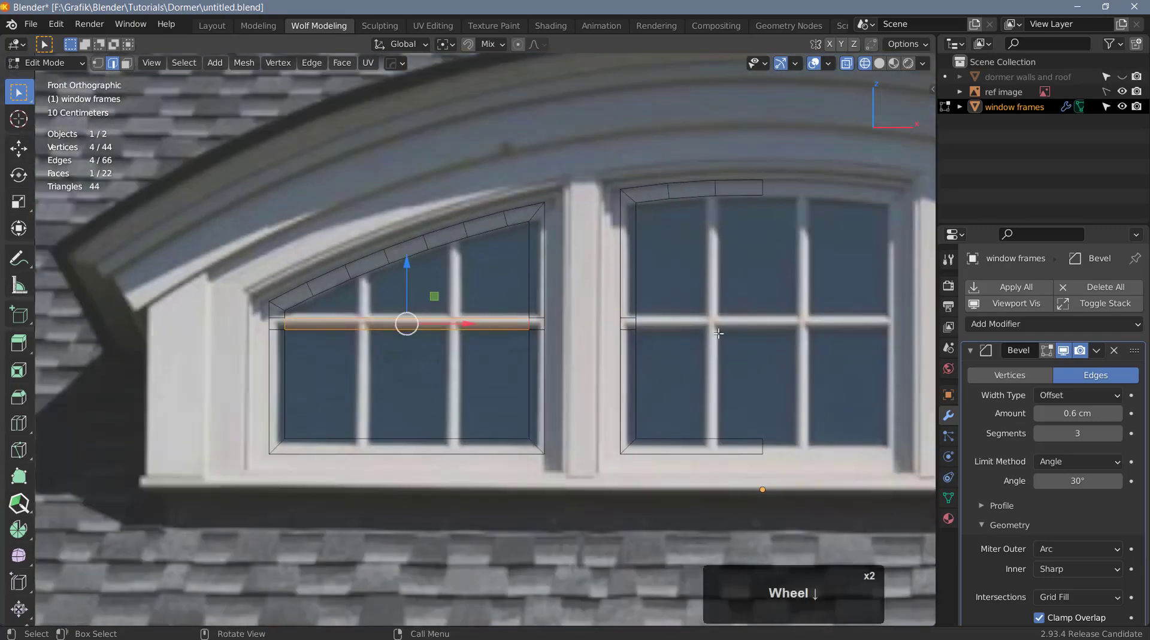
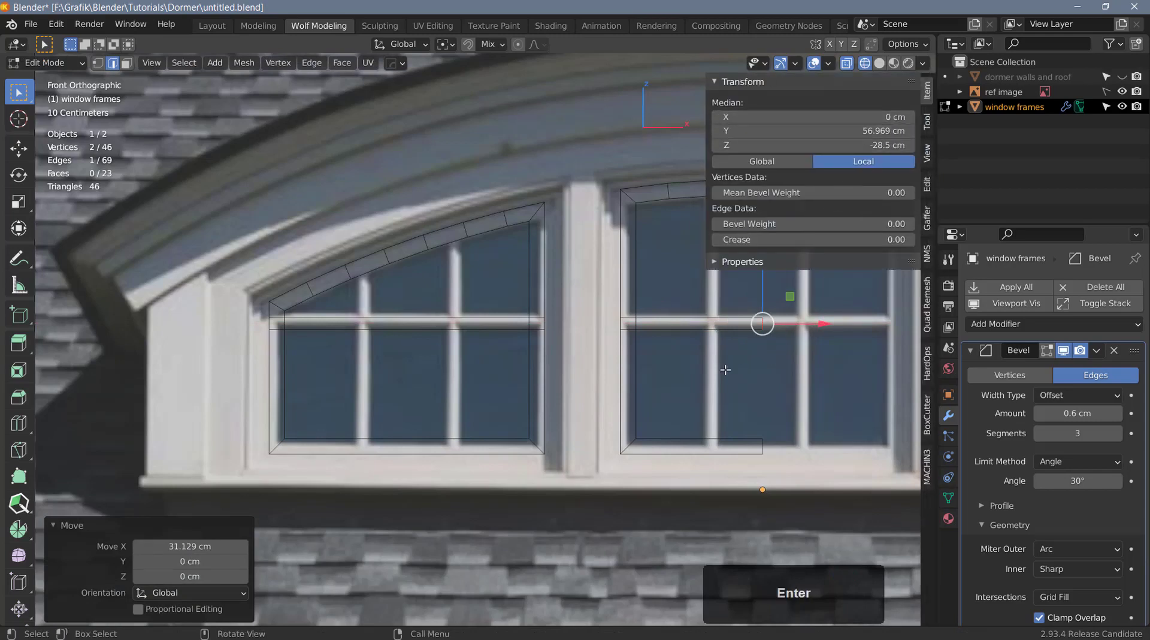
key(n)
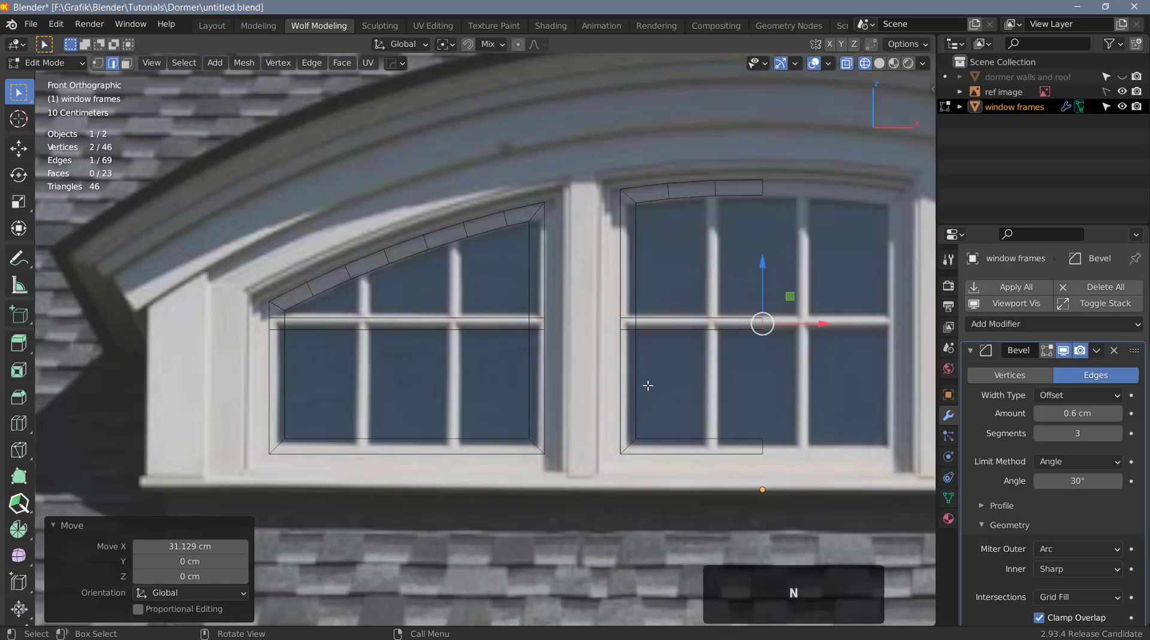
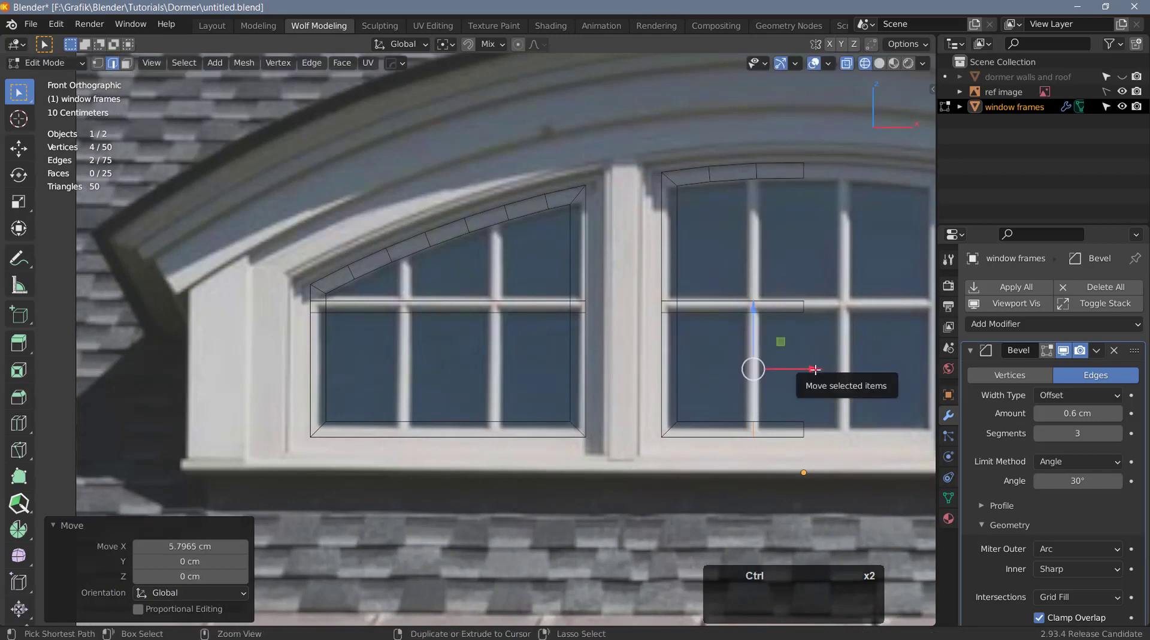
- Bevel the vertical mullion cuts into 2 cm wide bars, pivoting around individual origins
key(ctrl+b)
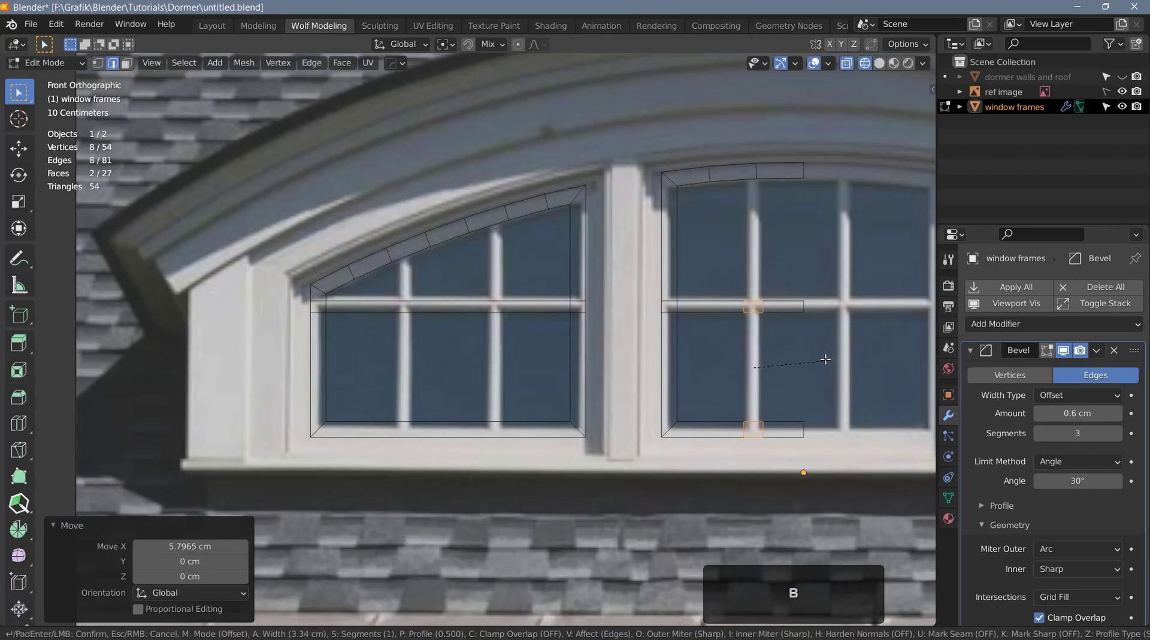
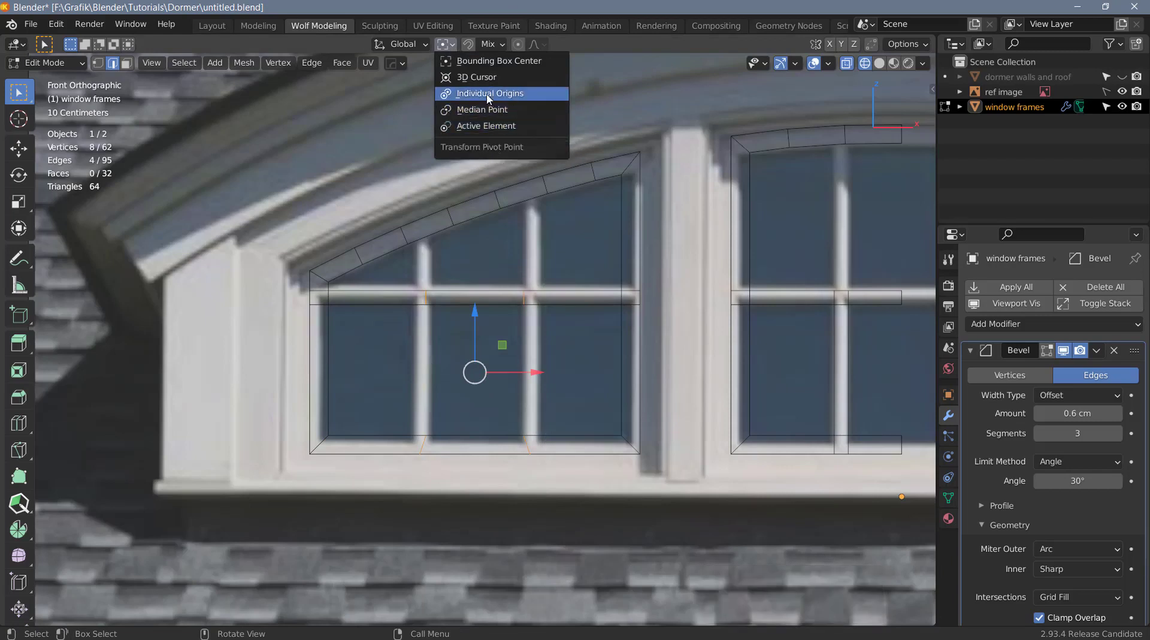
click(490, 99)
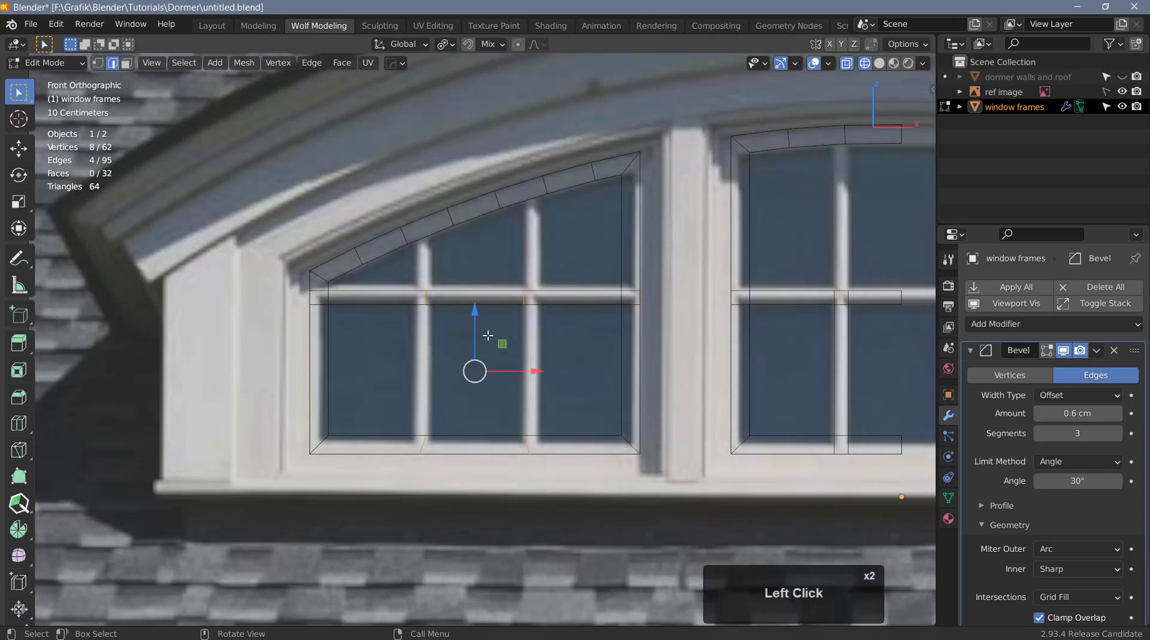
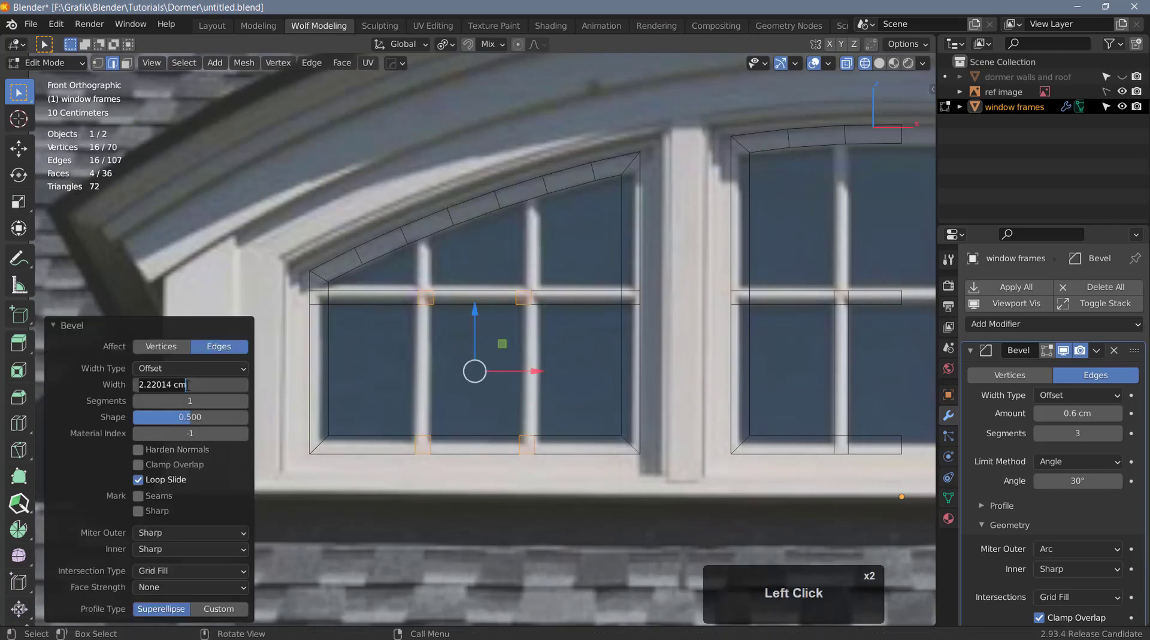
key(2)
key(Return)
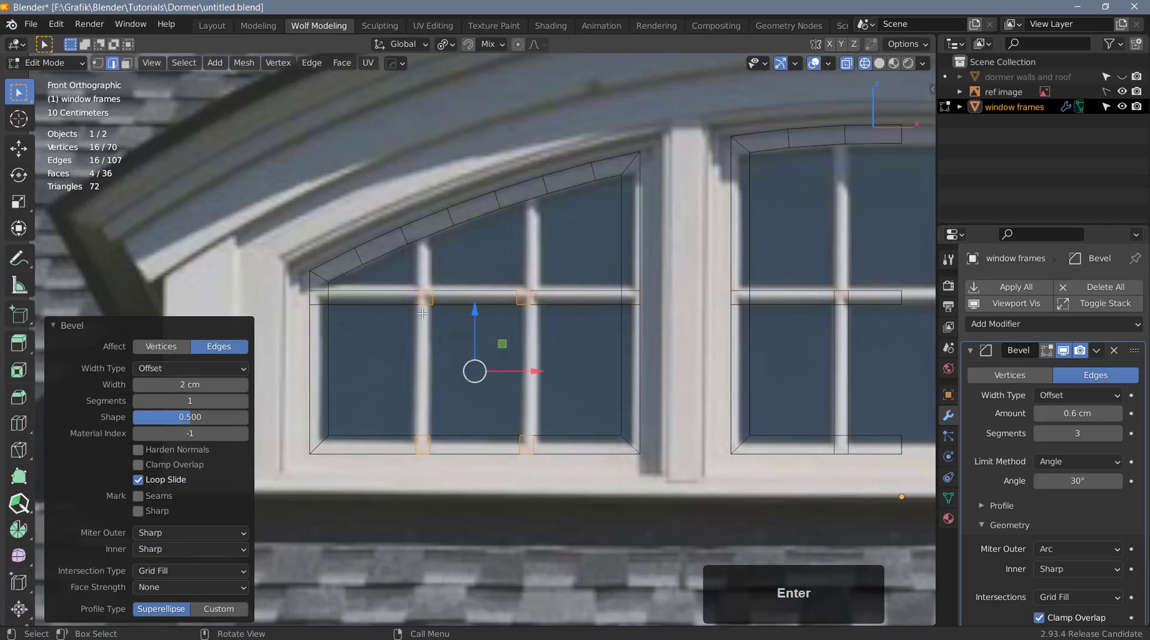
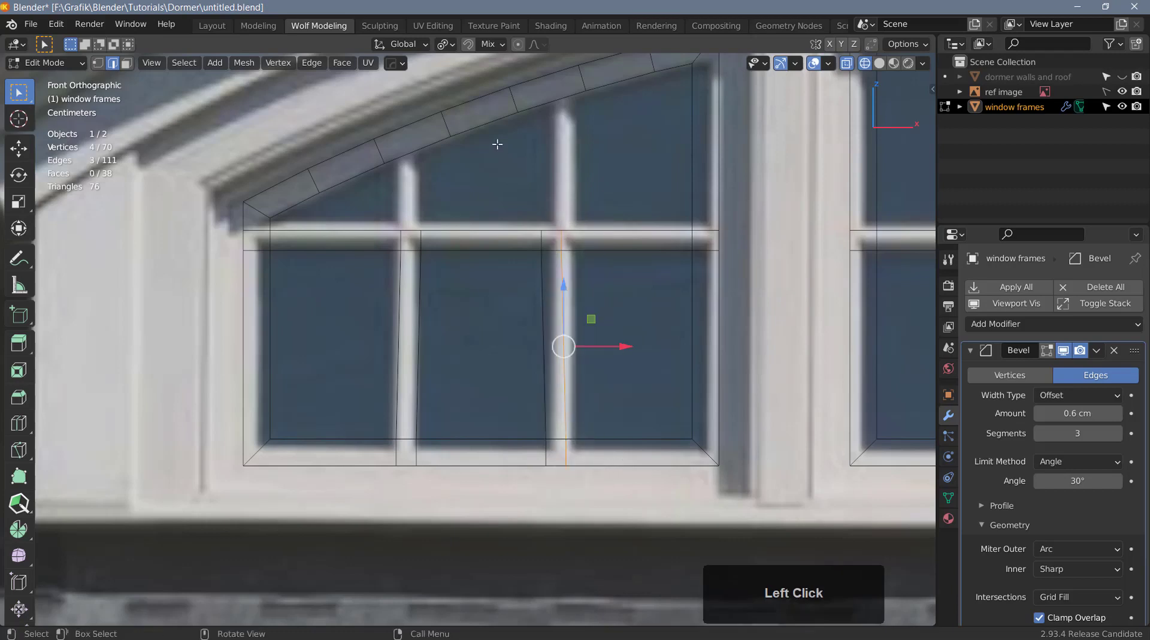
- Switch the pivot back to median point and scale the slanted muntin edge flat along X
click(457, 46)
click(467, 67)
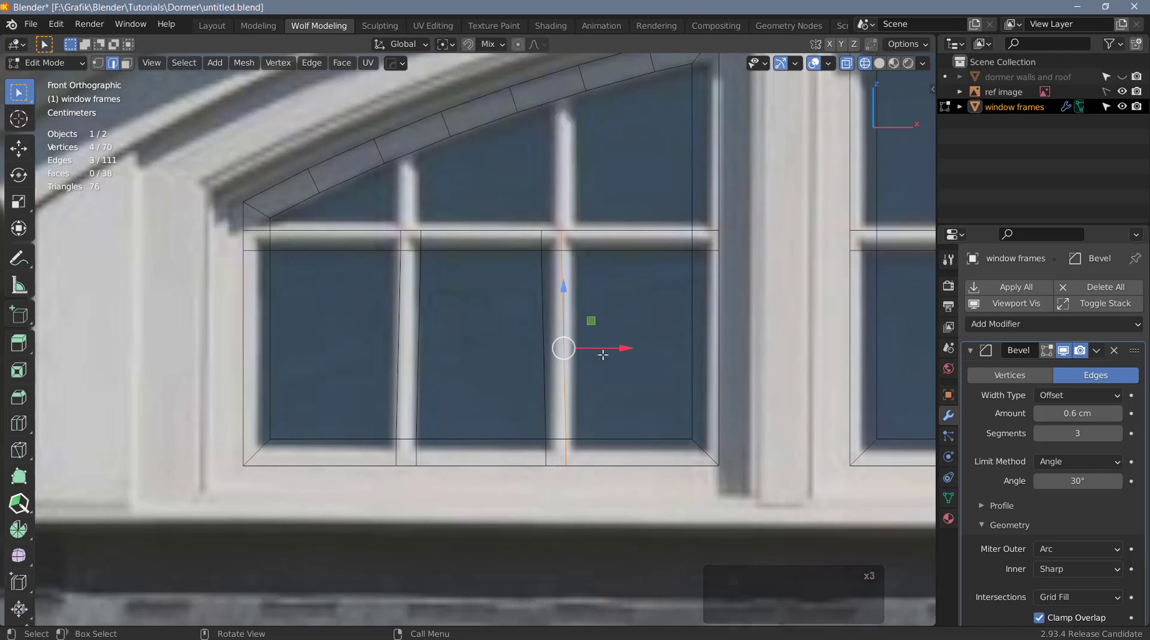
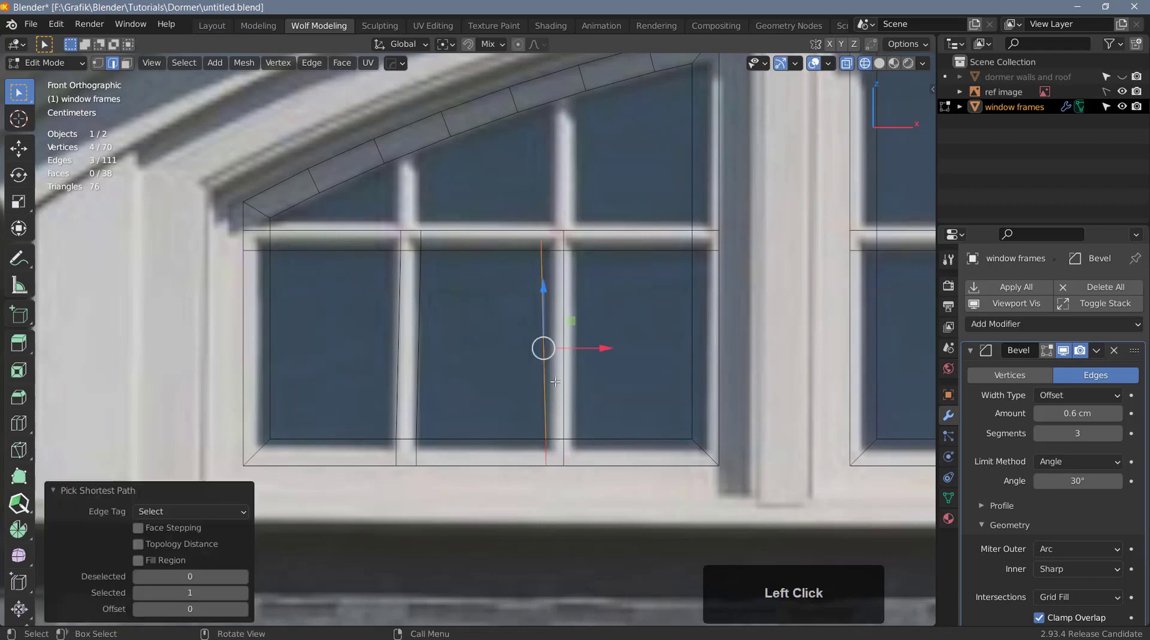
key(s)
text(sx)
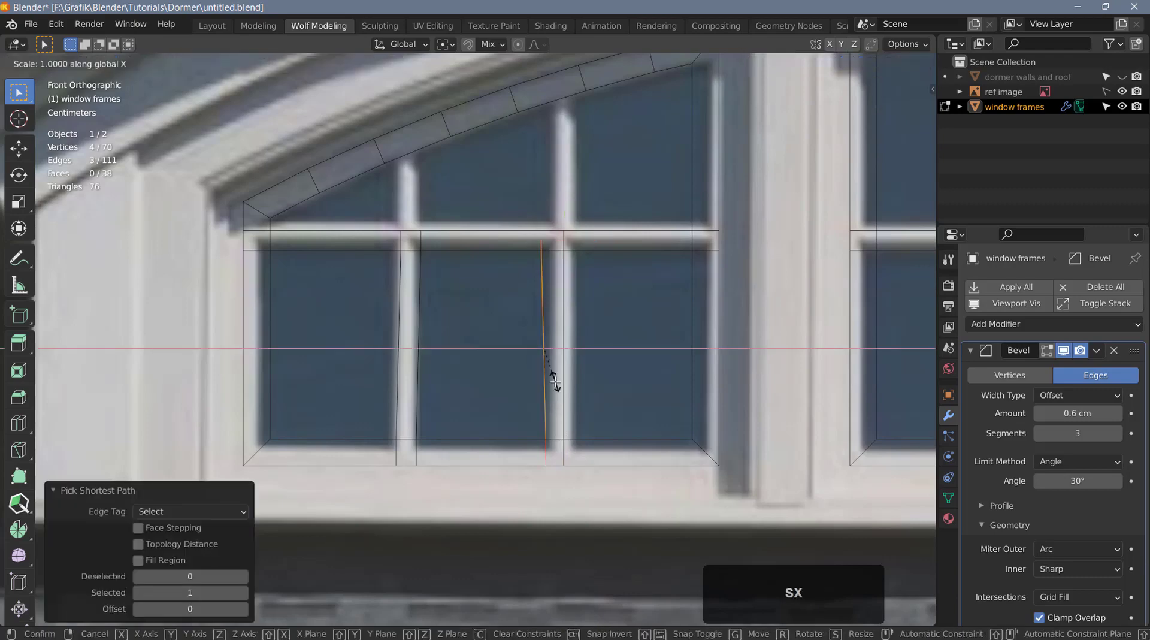
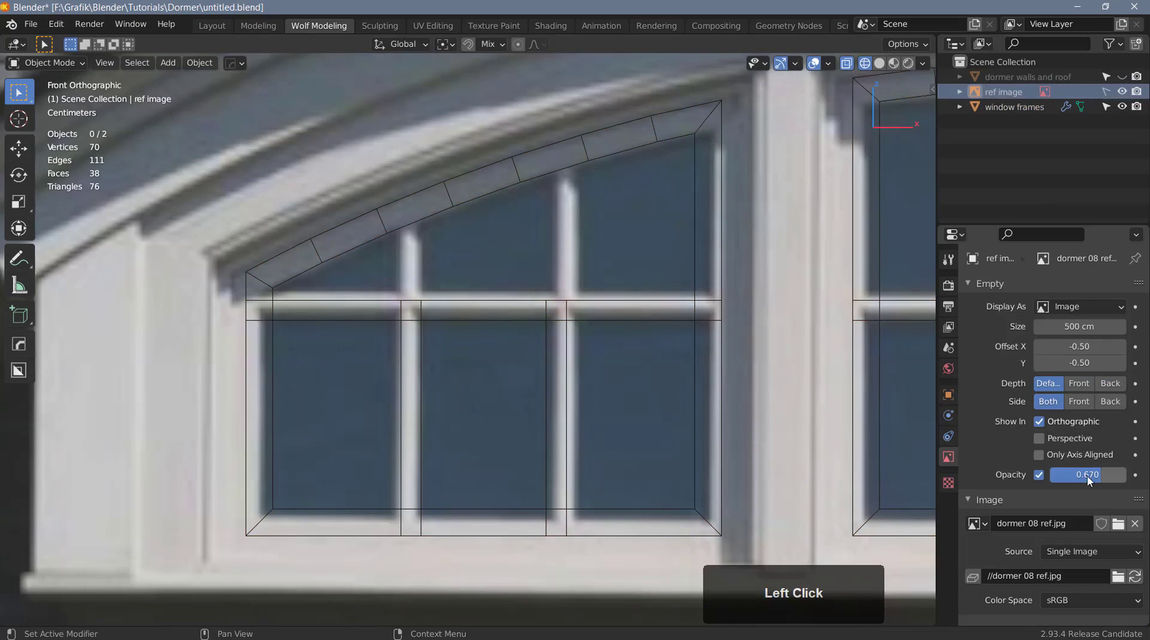
- Confirm the 0.214 reference opacity, reselect window frames and re-enter Edit Mode in vertex select
click(1099, 475)
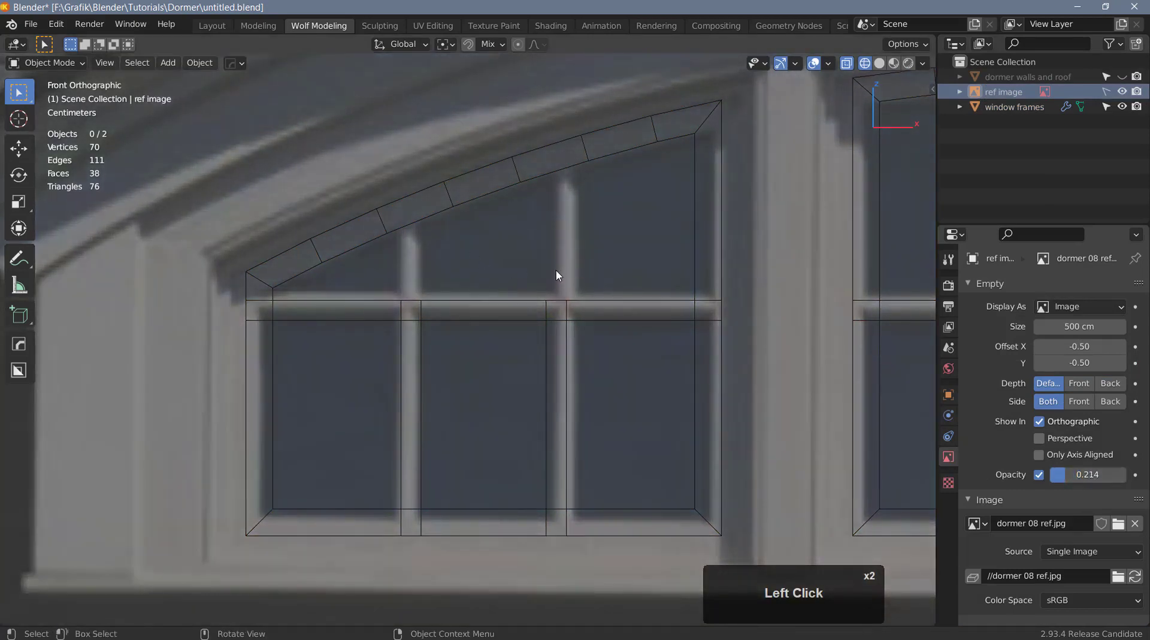
click(1010, 114)
middle_click(596, 285)
scroll(up, 3)
key(Tab)
key(1)
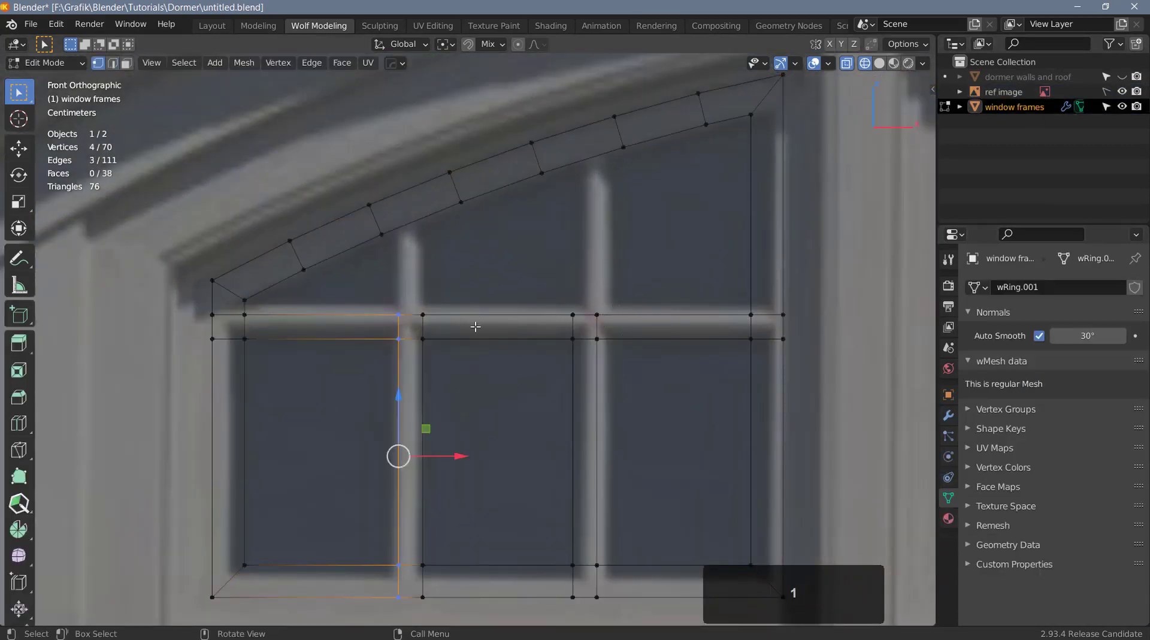
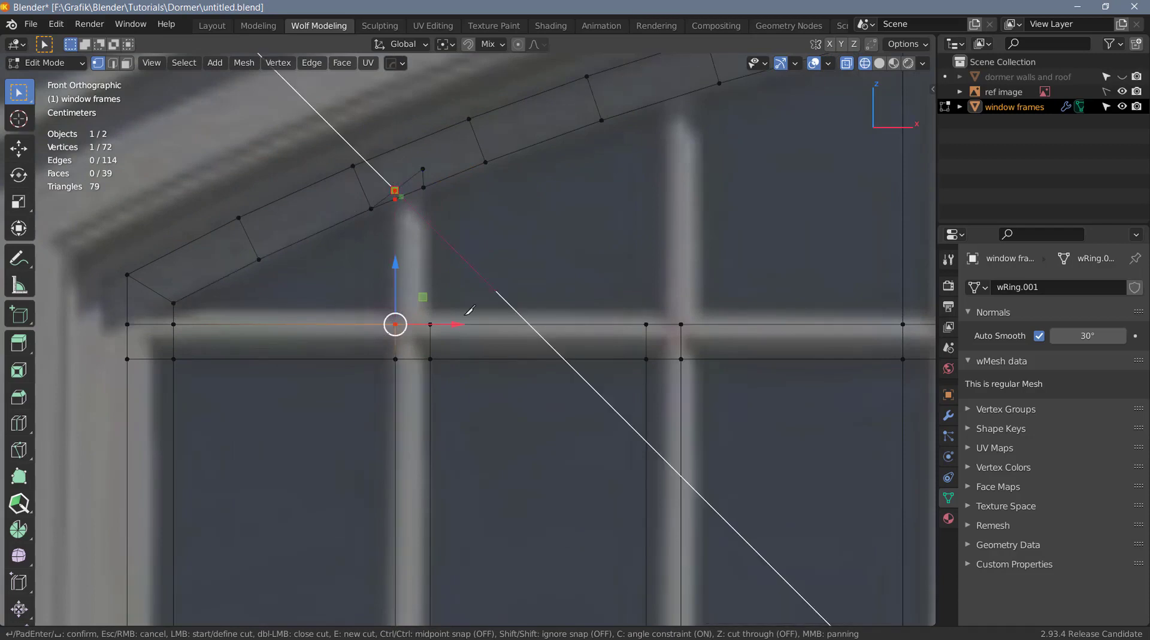
- Knife-cut from the first muntin up to the arch and merge the stray arch vertices into one
key(space)
scroll(up, 3)
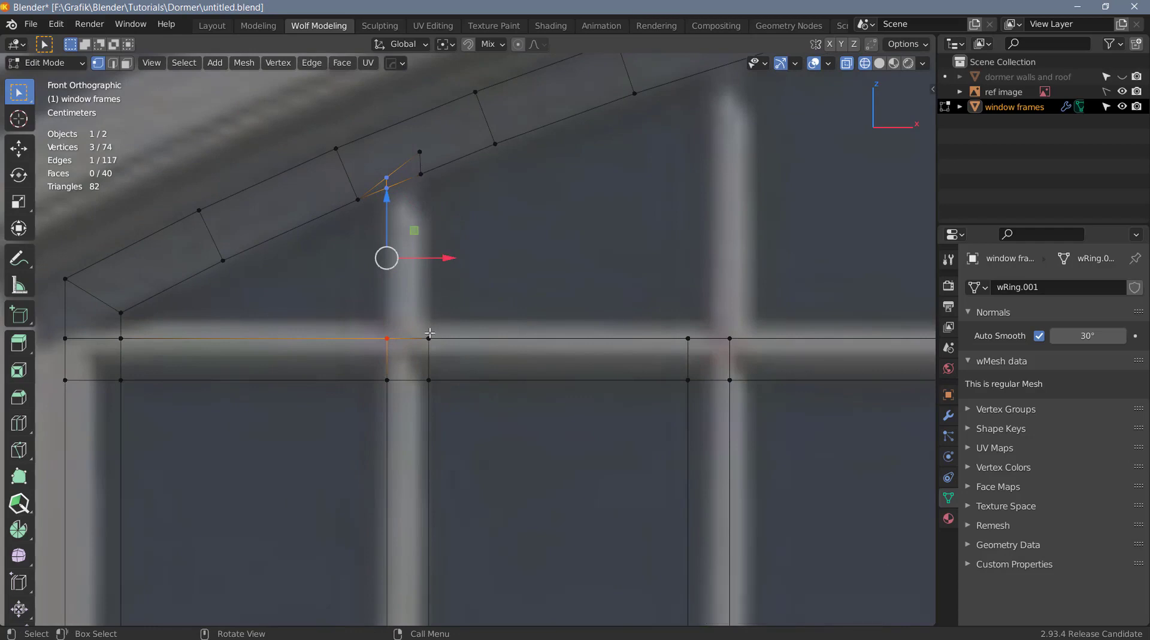
key(k)
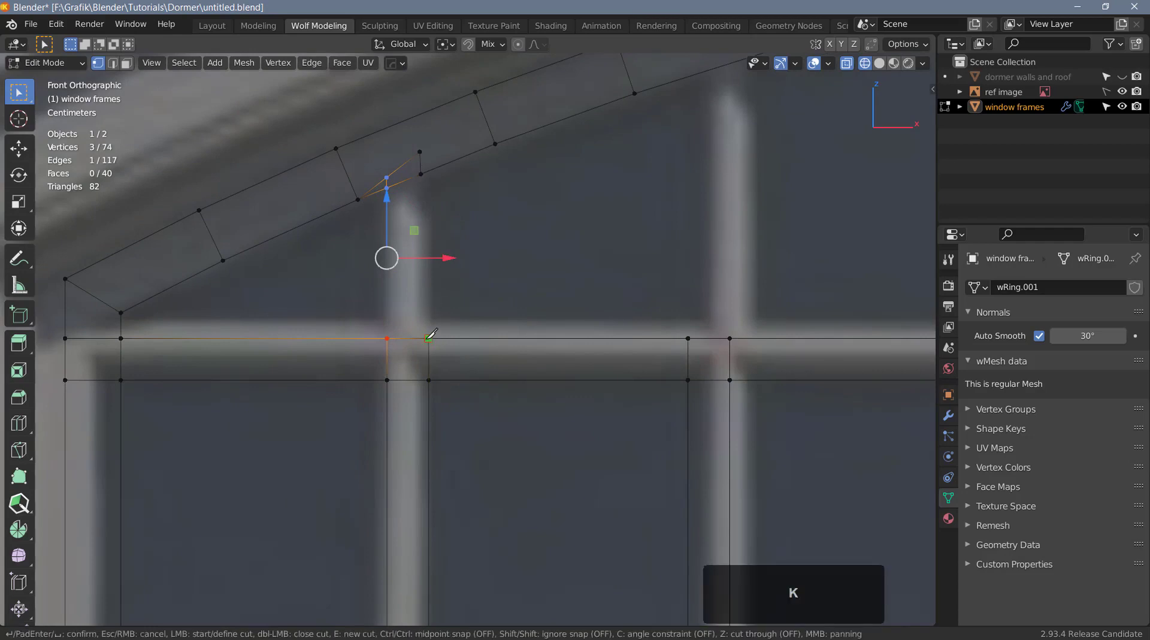
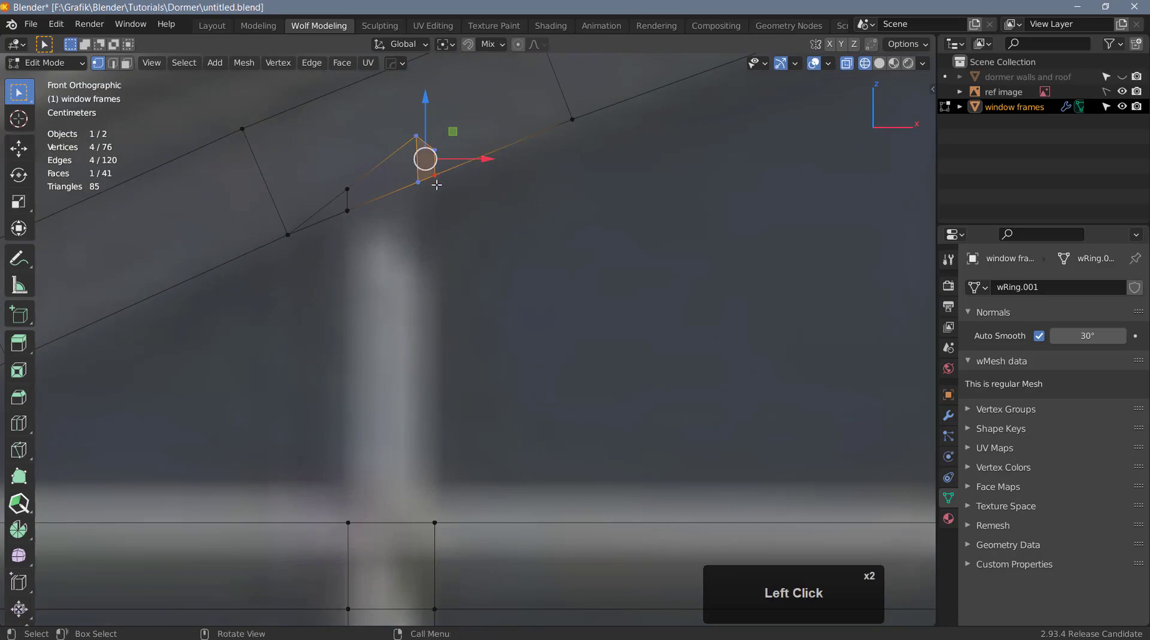
key(alt+y)
click(348, 189)
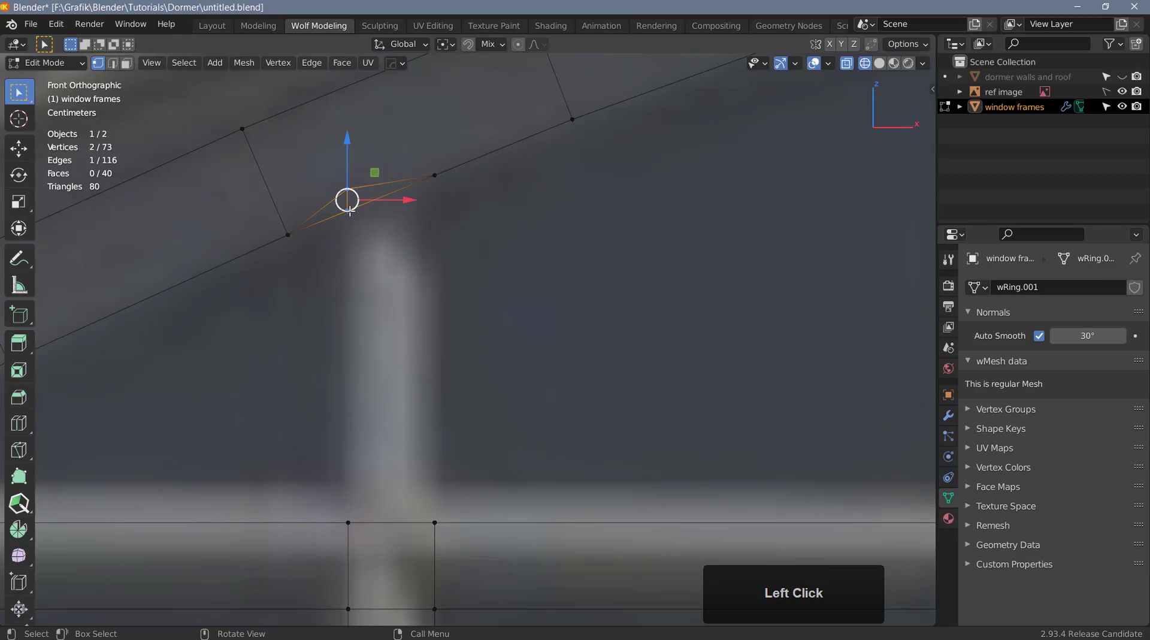
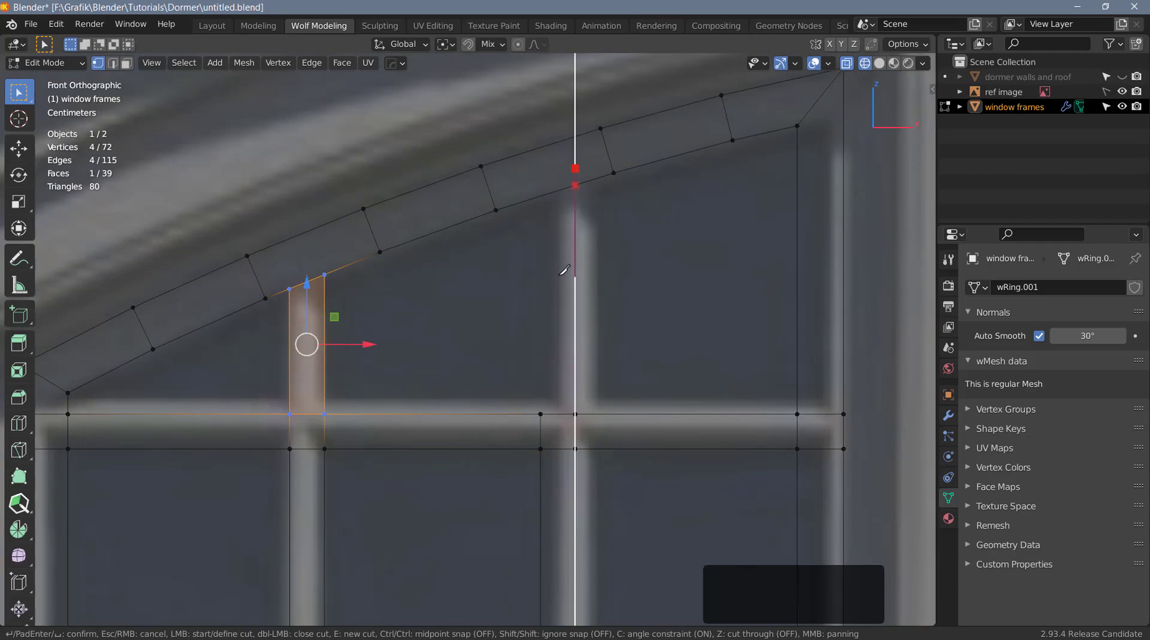
- Knife-cut along the second muntin up into the arched frame and confirm it
key(e)
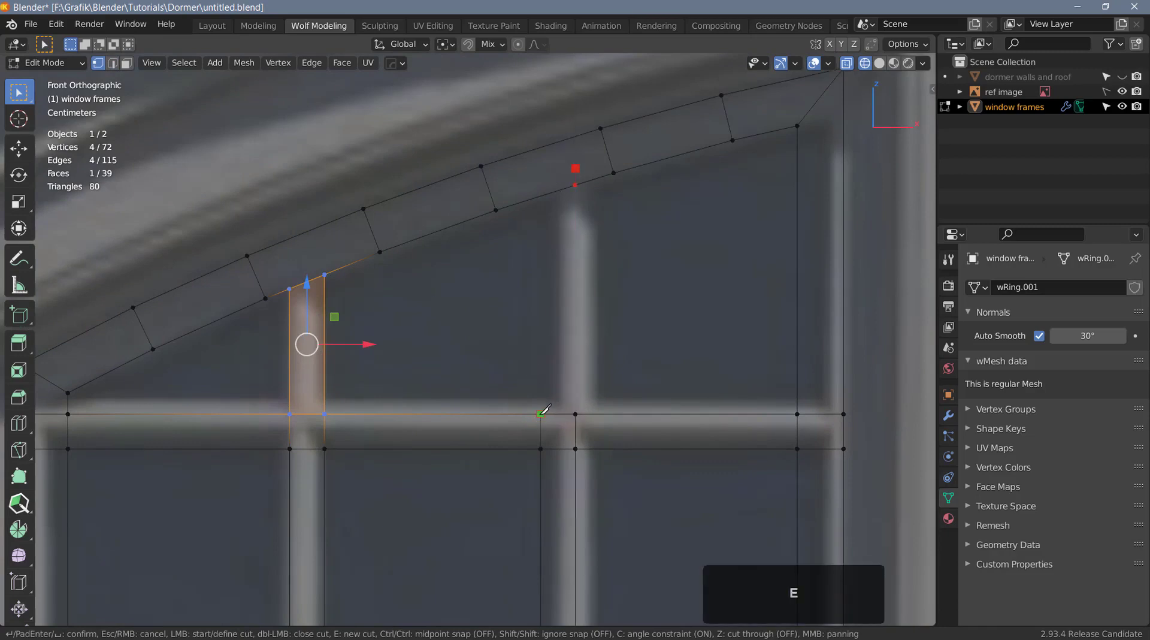
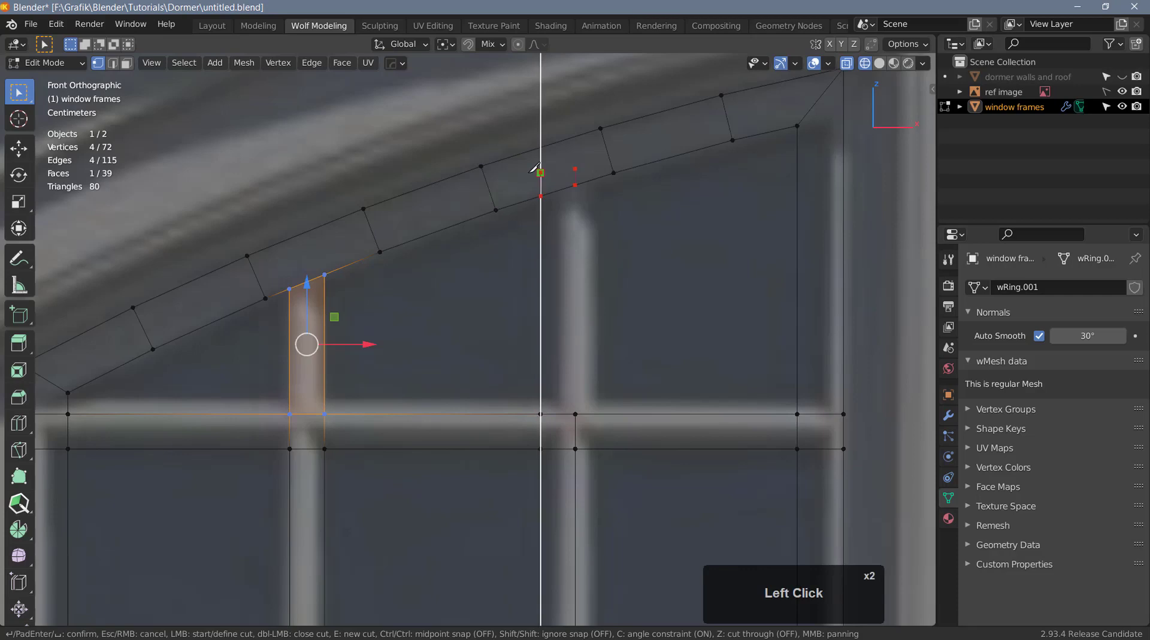
key(space)
scroll(up, 3)
scroll(up, 3)
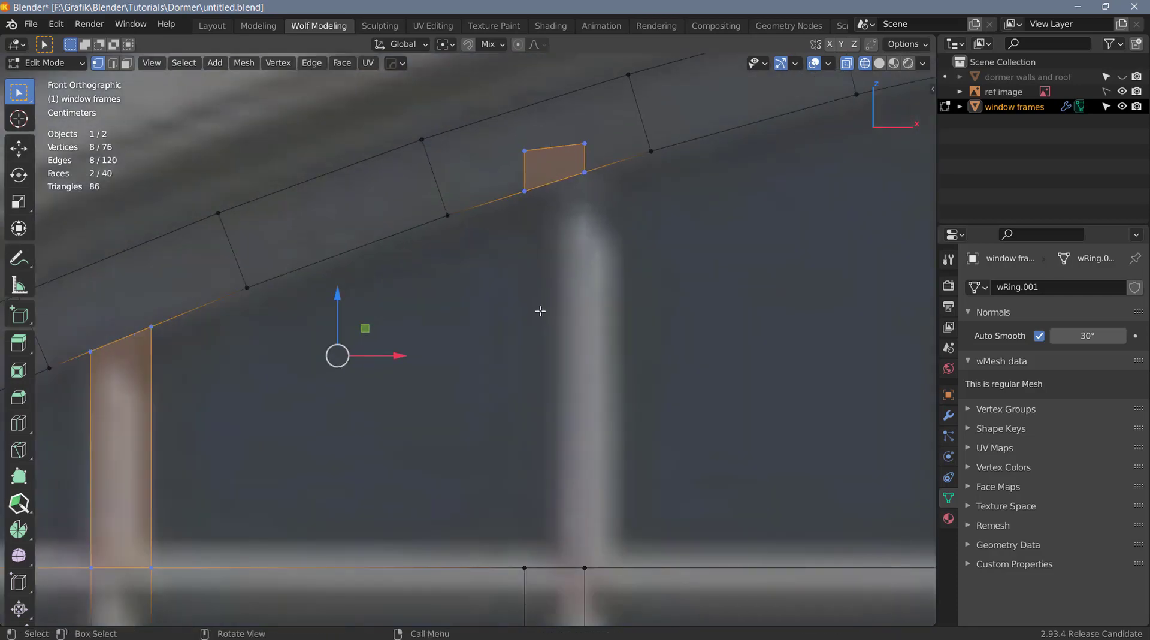
- Connect vertex pairs across the face under the arch with J and slide a vertex along its arch edge
click(577, 138)
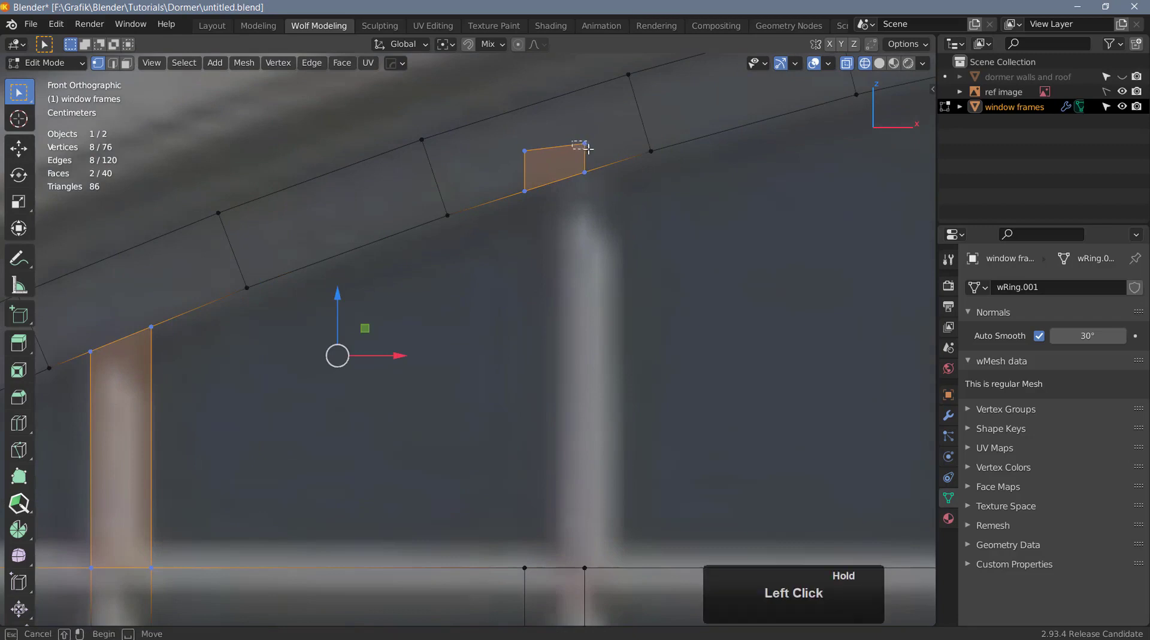
click(630, 71)
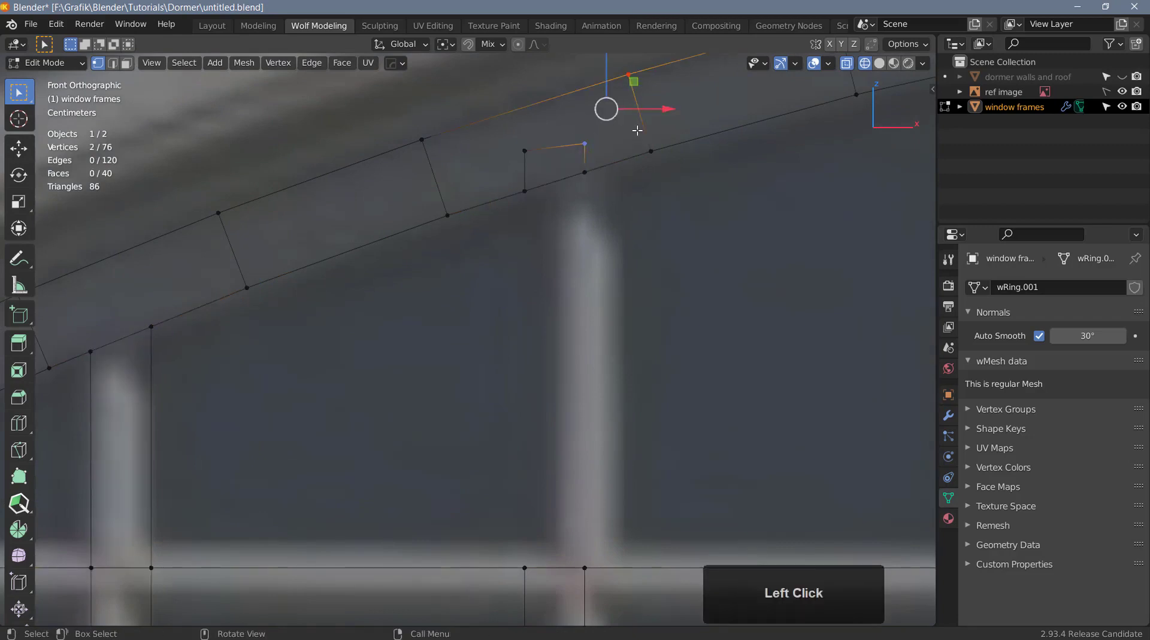
key(j)
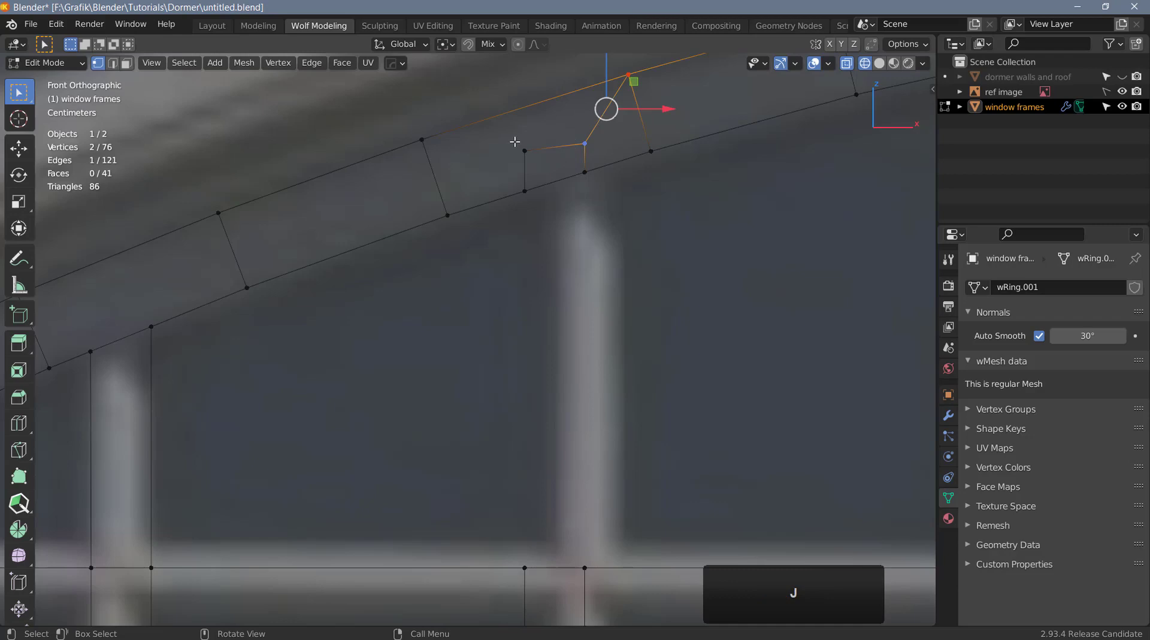
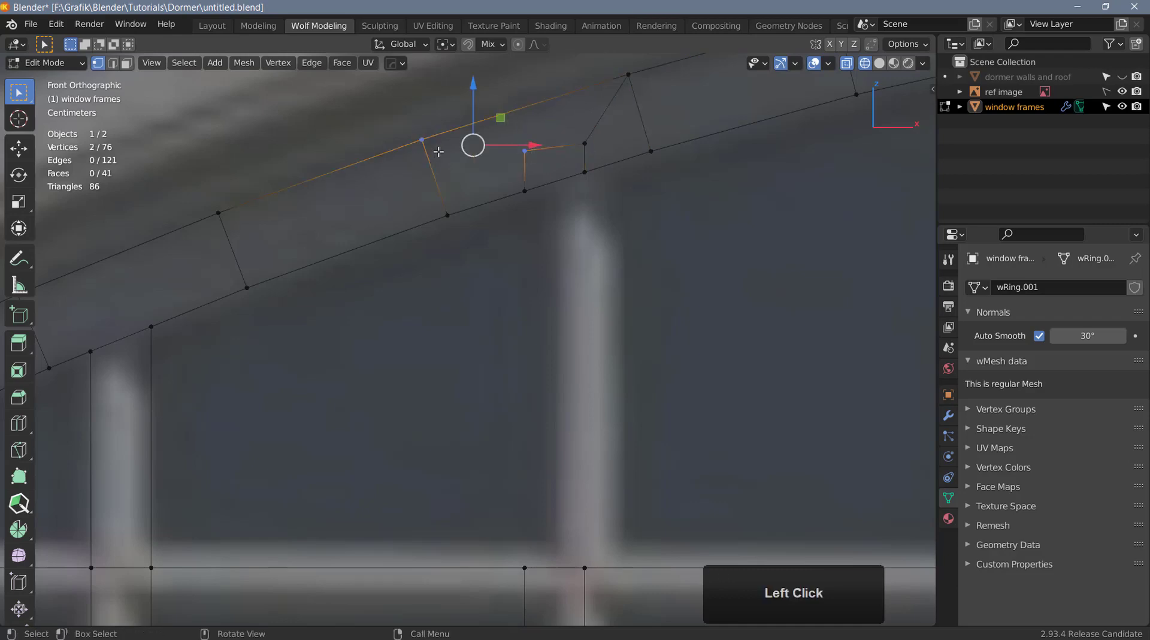
key(j)
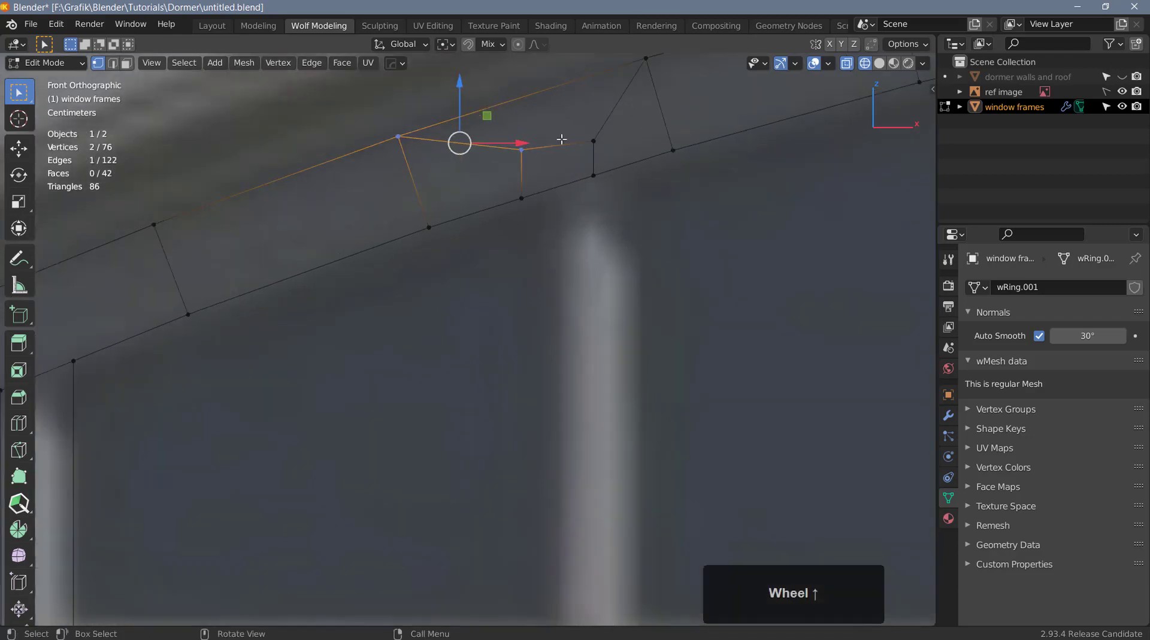
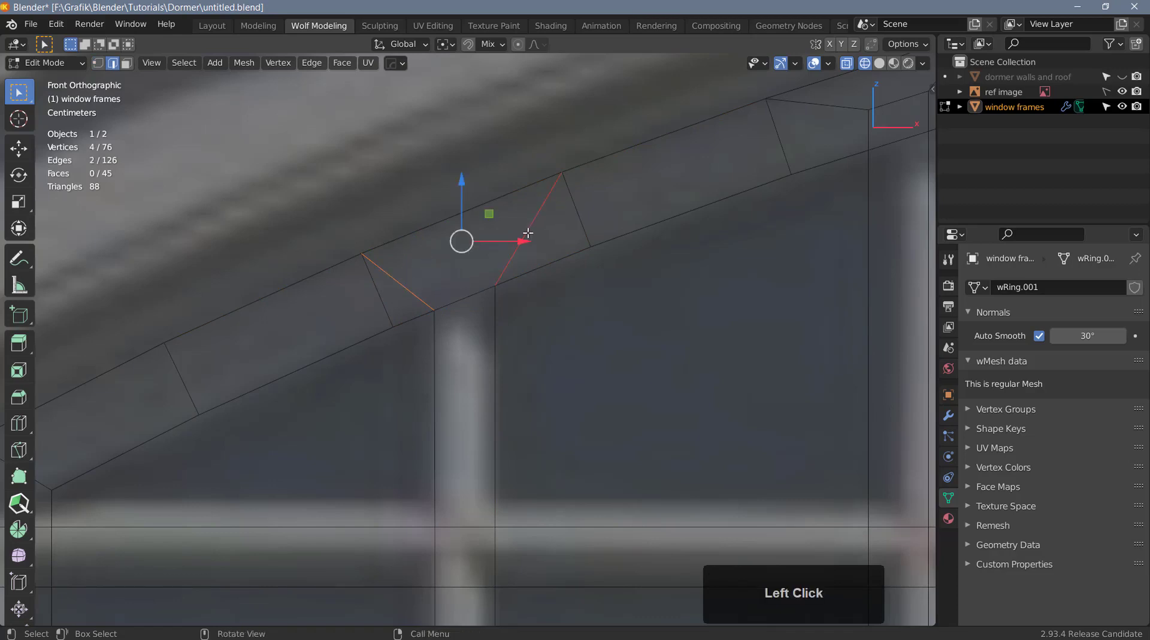
key(<)
scroll(up, 3)
key(z)
click(374, 282)
key(g)
key(g)
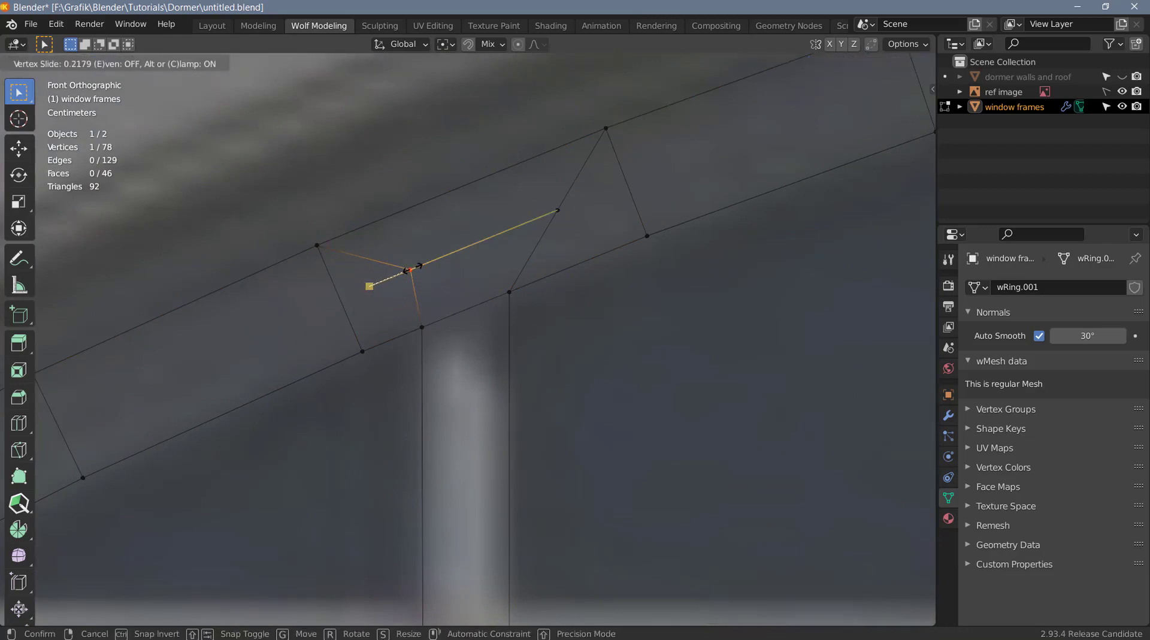
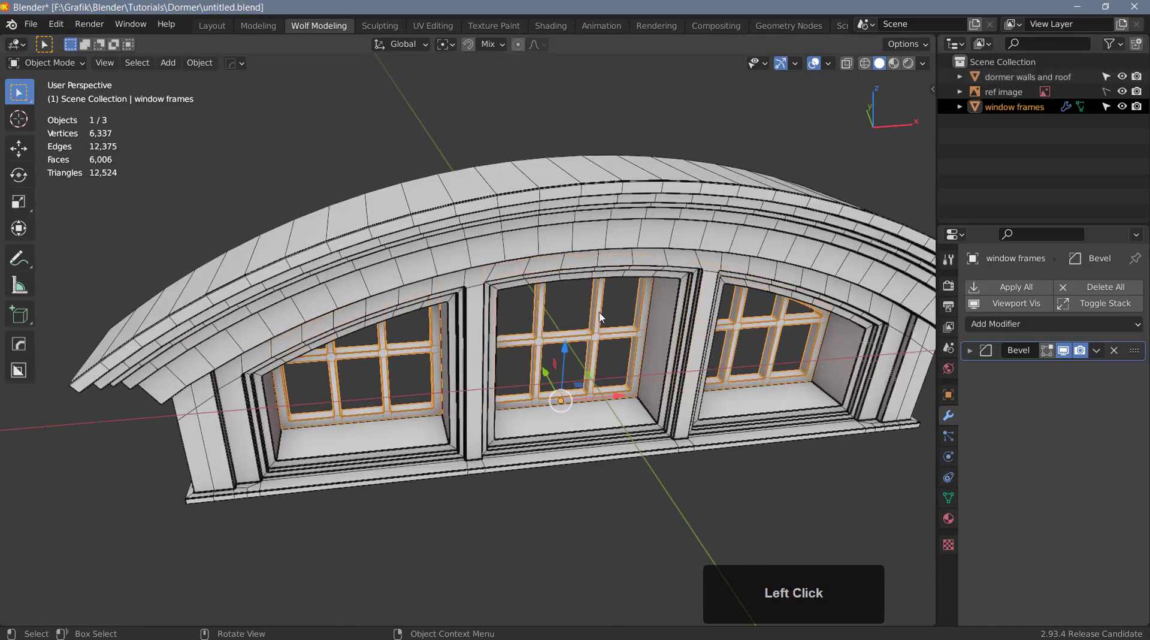
- Select the finished window frames object and push it about 23 cm back into the openings
click(548, 379)
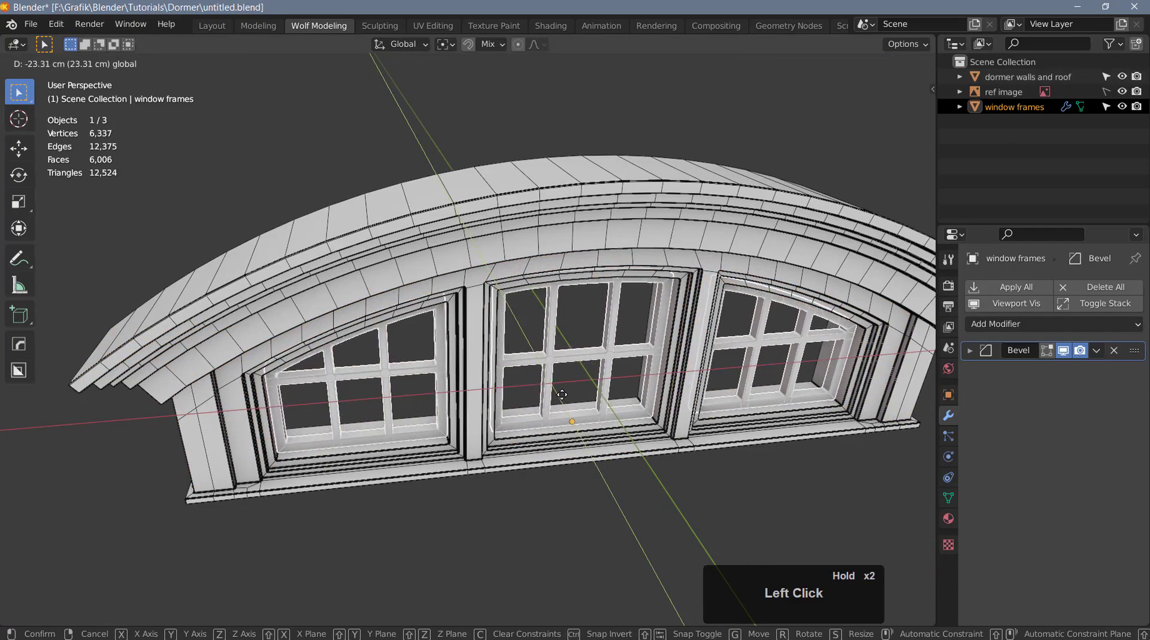
drag(608, 412, 1054, 382)
- Inspect the frames' Bevel modifier up close and enable wireframe and statistics overlays
click(1052, 360)
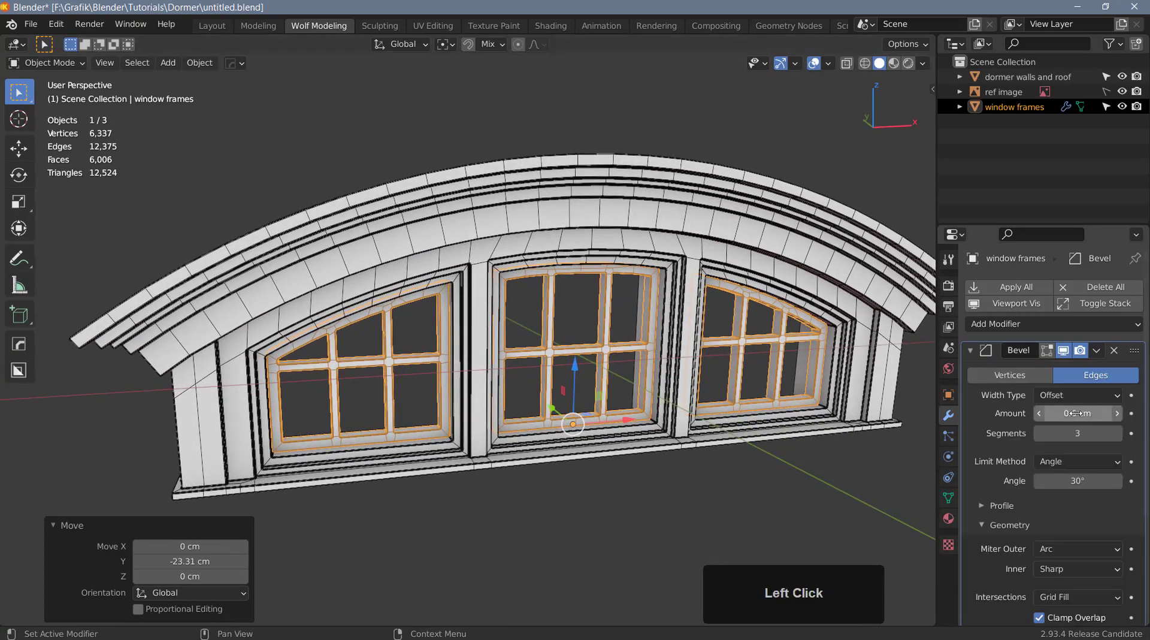
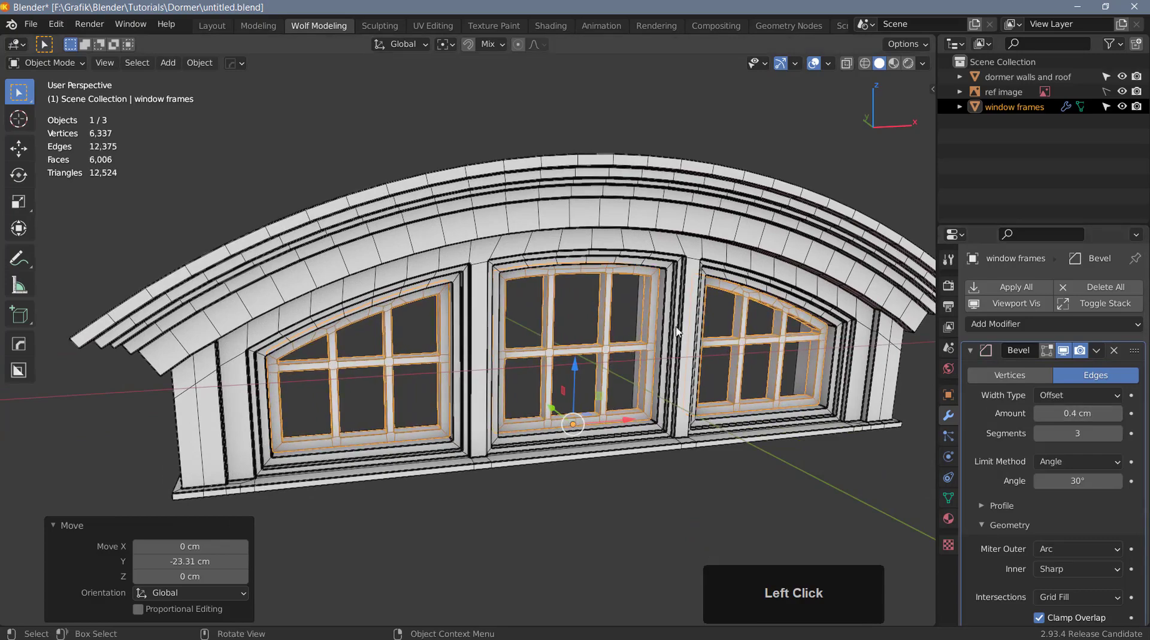
middle_click(560, 367)
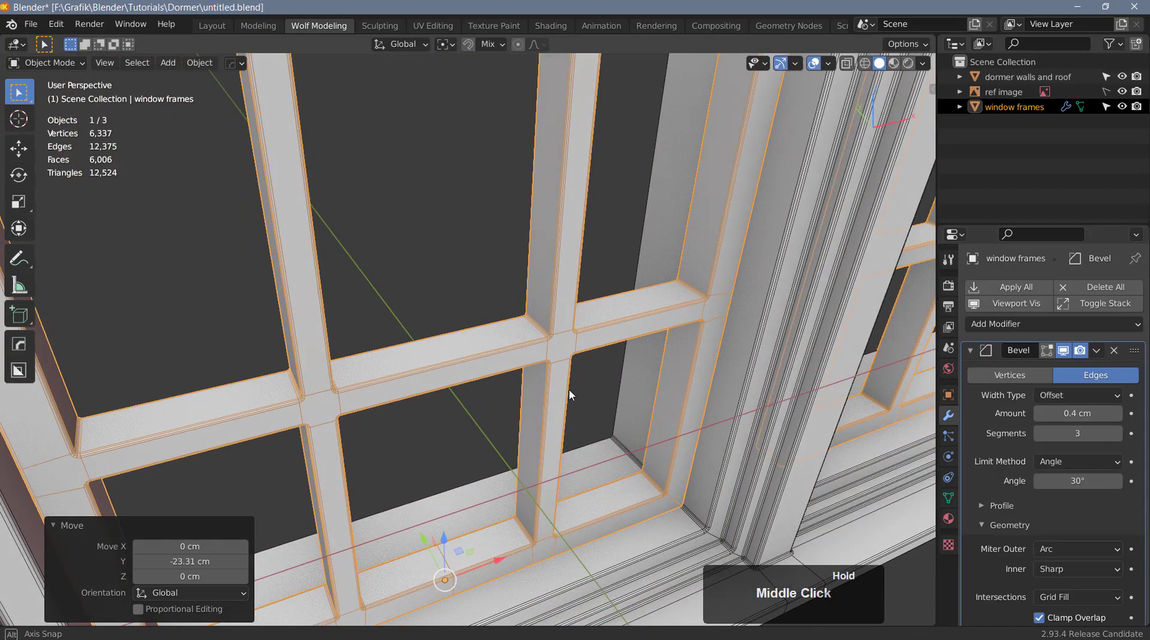
scroll(down, 3)
middle_click(563, 366)
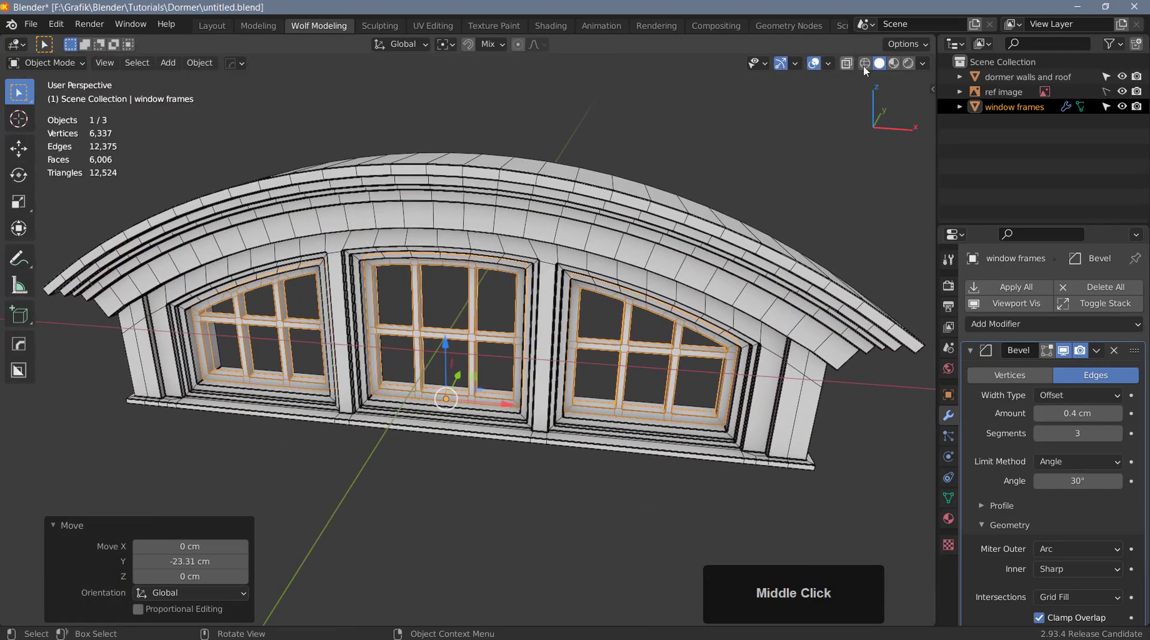
click(817, 67)
drag(522, 354, 548, 376)
middle_click(574, 335)
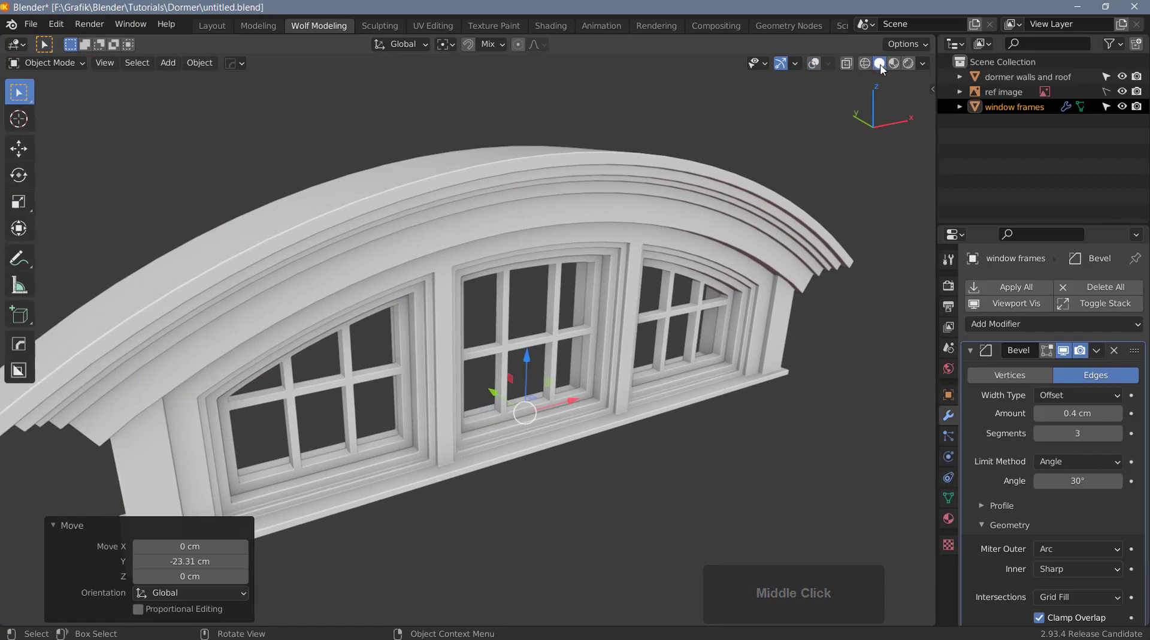
- Select the dormer walls and roof object and zoom onto the recessed window frames
click(467, 451)
scroll(up, 3)
click(552, 435)
middle_click(530, 423)
scroll(up, 3)
- Split the window faces off the dormer walls mesh in face-select Edit Mode, then return to Object Mode
key(Tab)
key(3)
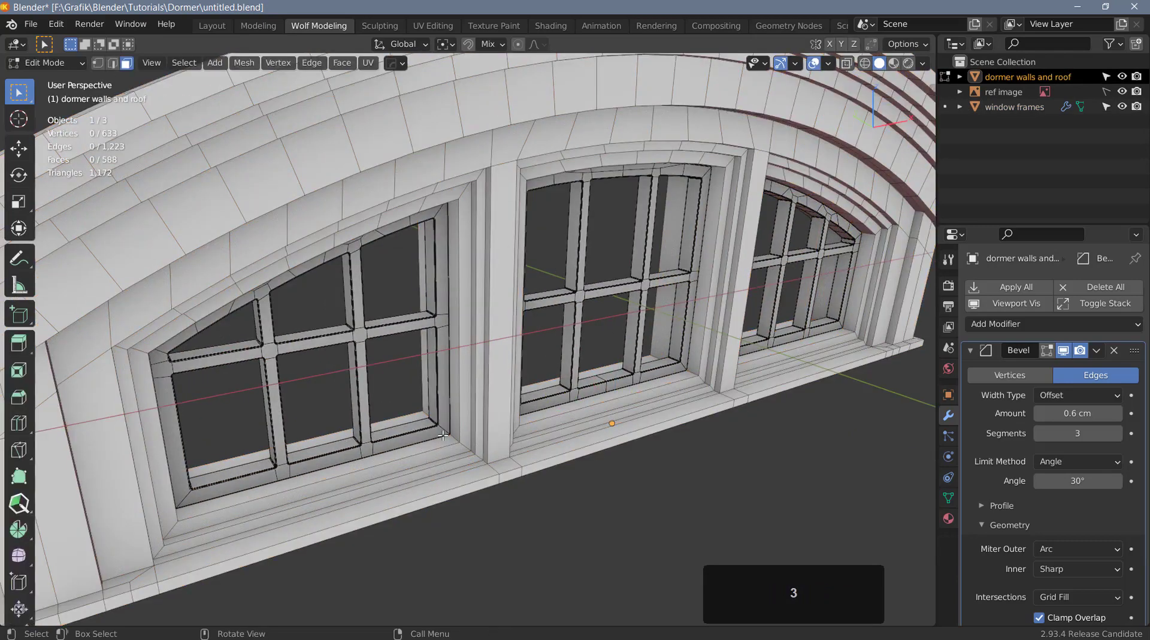
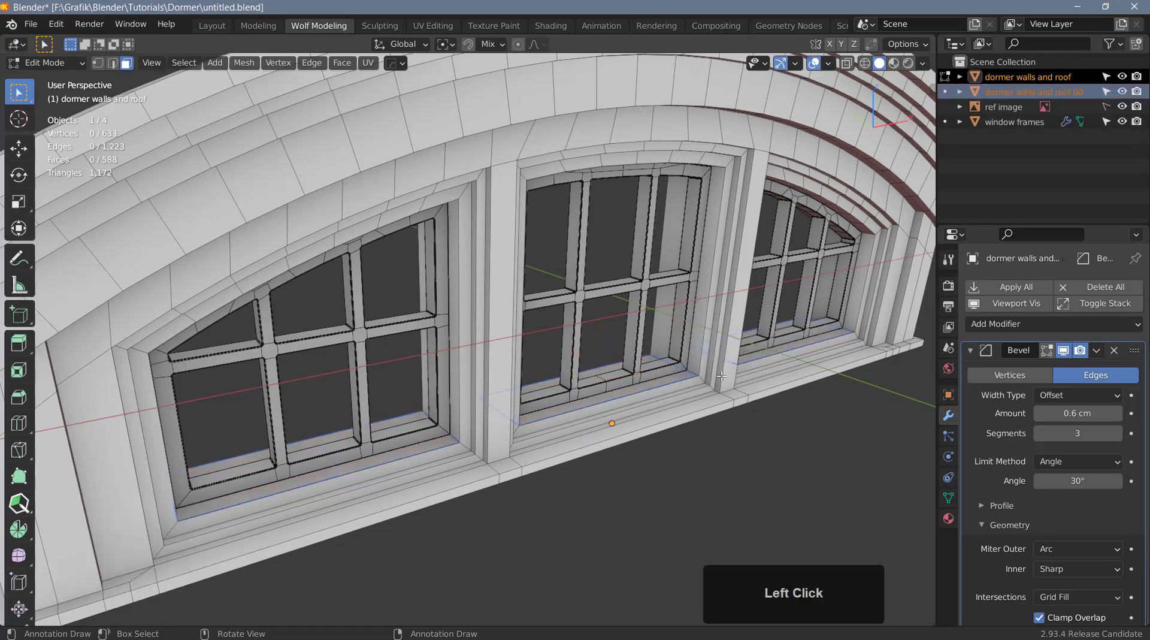
key(Tab)
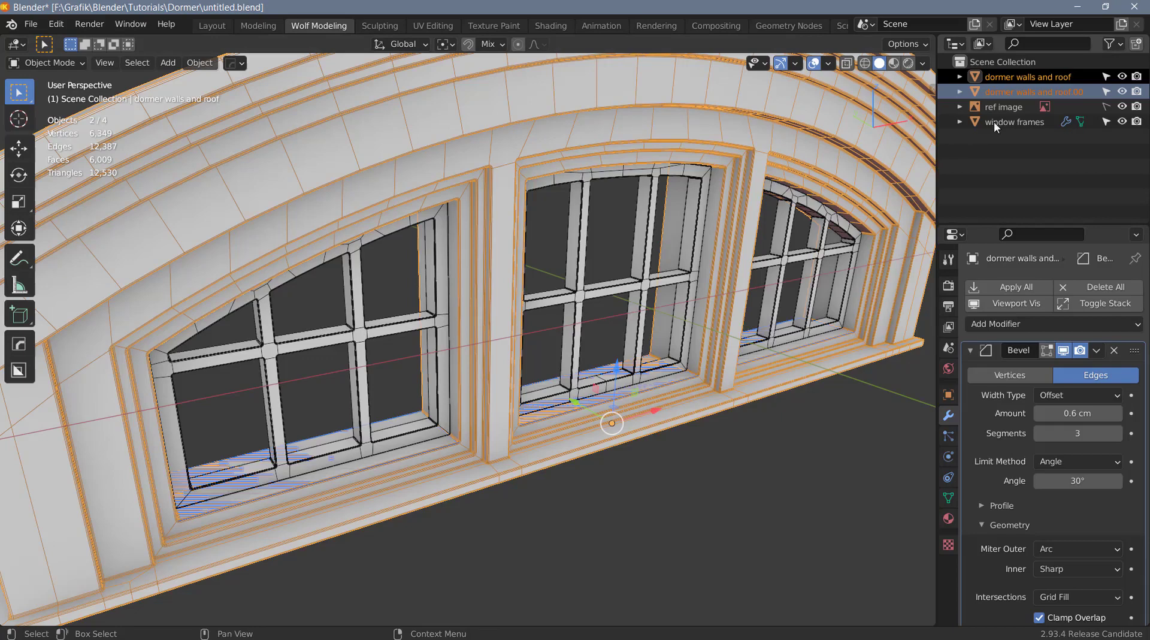
- Select the split-off .001 object in the Outliner and rename it to 'glass'
click(1129, 92)
click(1129, 93)
click(1128, 93)
click(1129, 92)
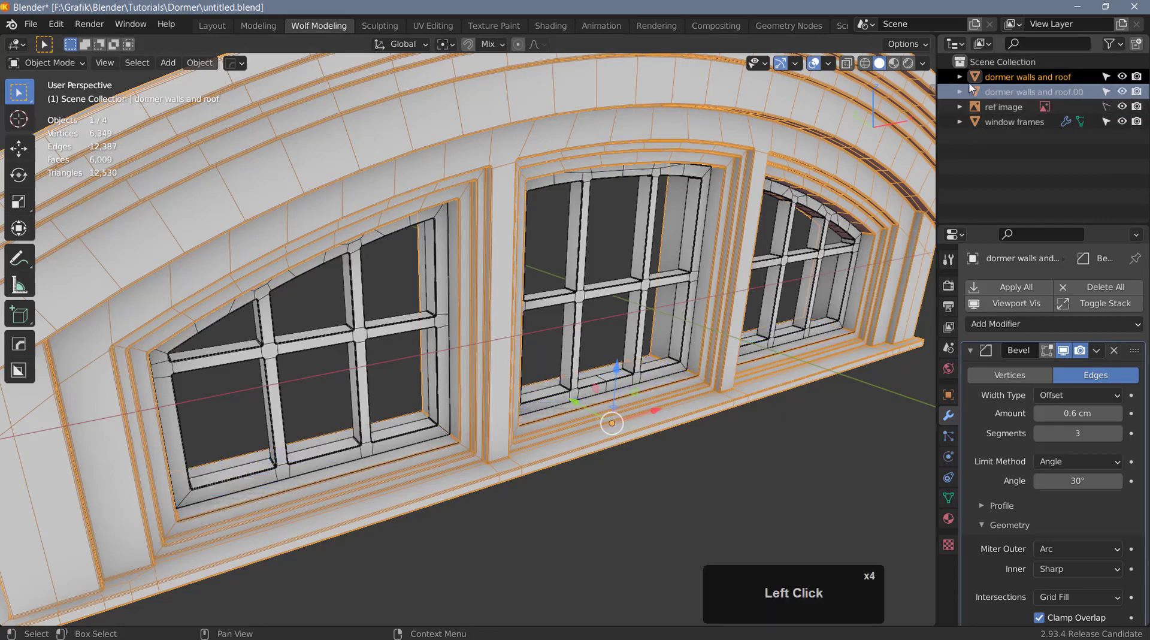
click(1014, 95)
double_click(1015, 95)
text(glass)
key(Return)
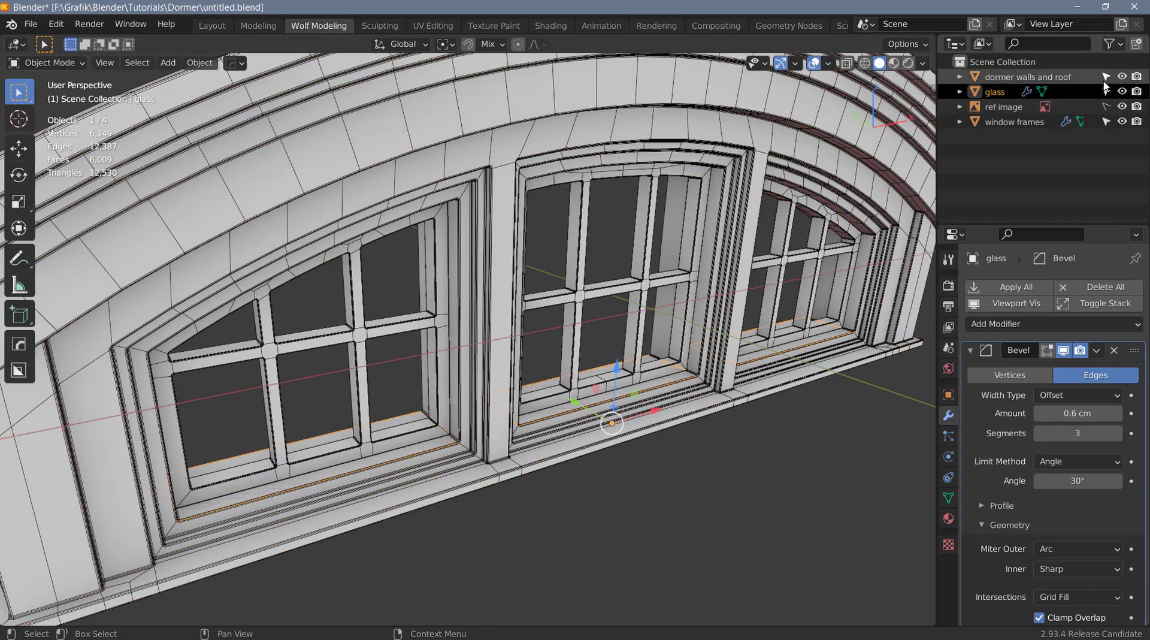
- Isolate the glass object and shift its three strips backward along Y in top view
click(1126, 76)
click(1130, 122)
middle_click(637, 373)
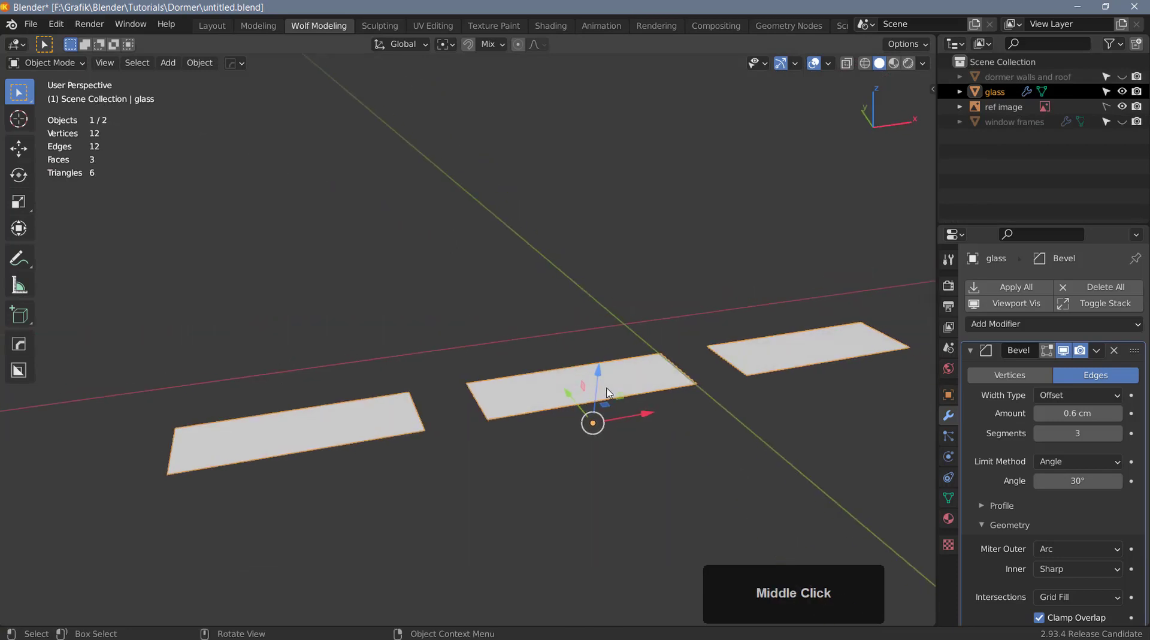
middle_click(621, 409)
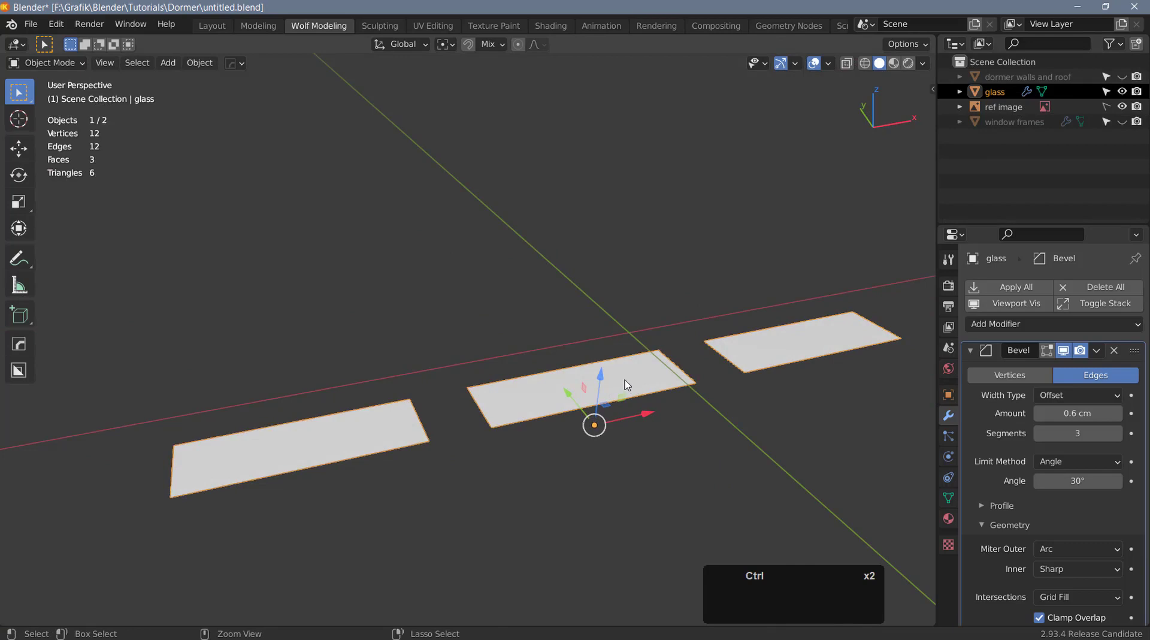
key(ctrl+<)
key(F2)
scroll(up, 3)
click(551, 401)
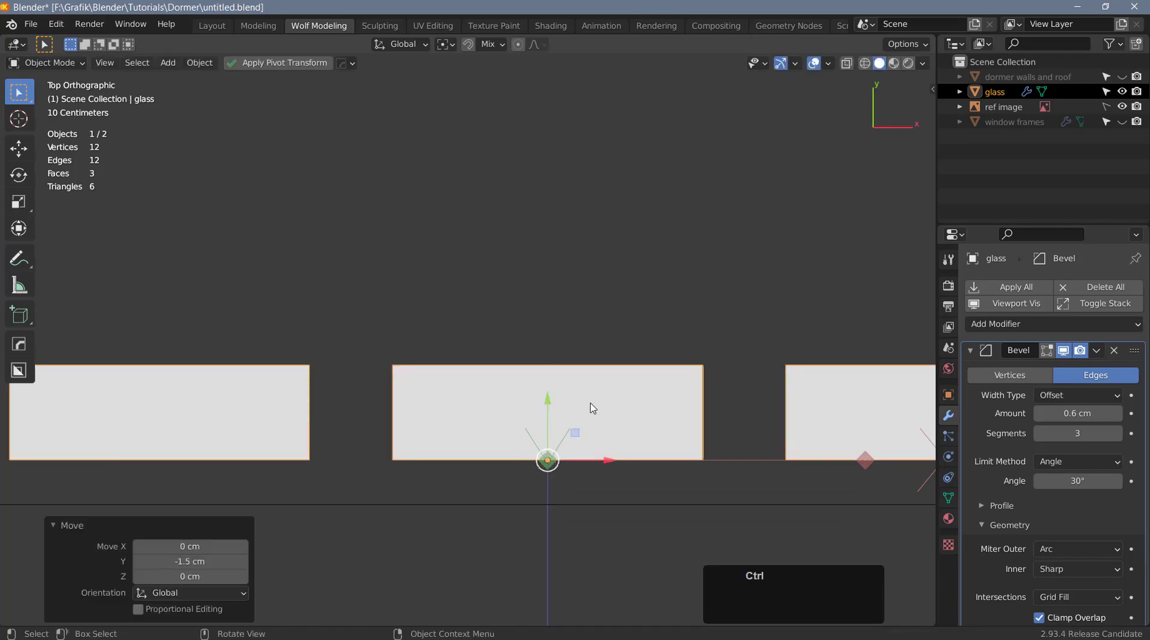
- Raise the glass strips upward along Z in front view and check the result
scroll(down, 3)
middle_click(559, 406)
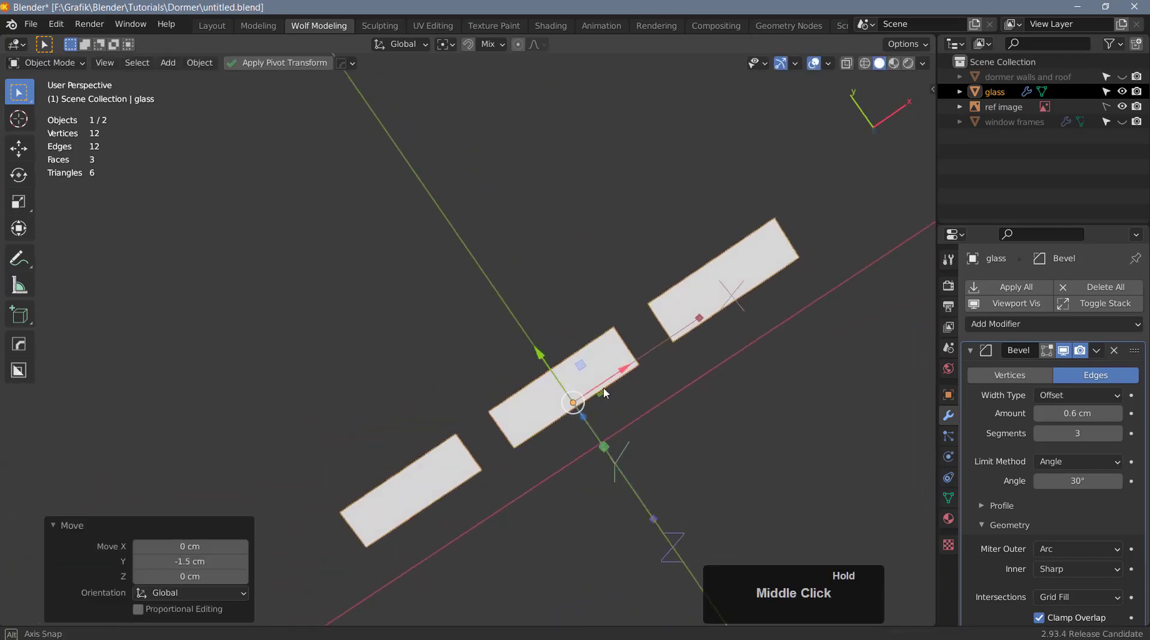
key(F4)
scroll(up, 3)
click(516, 321)
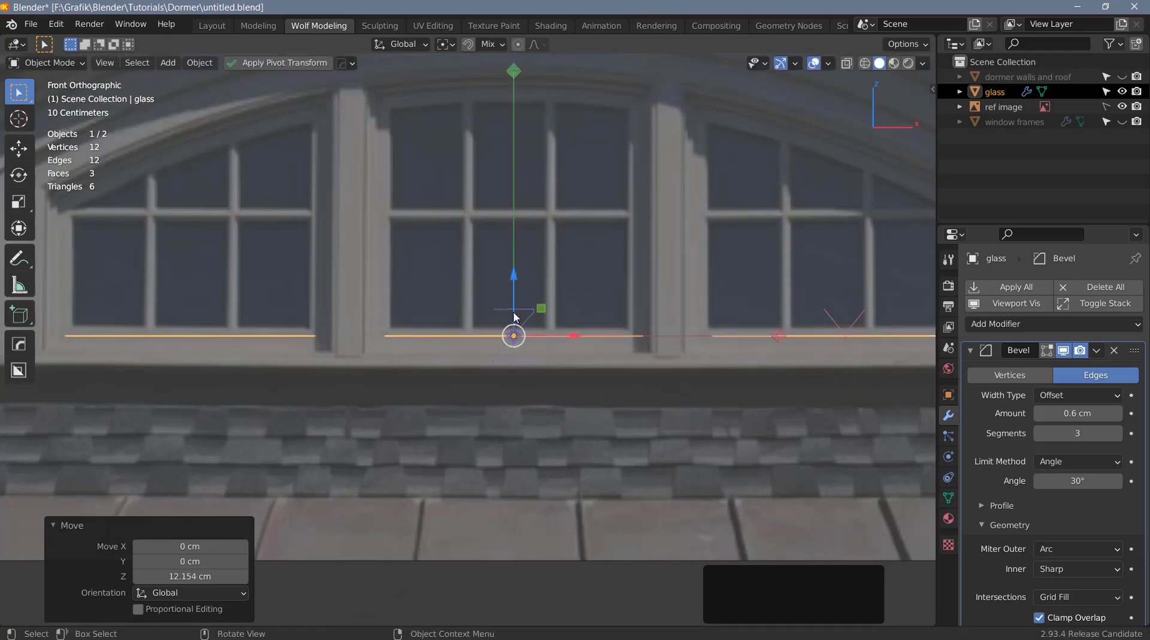
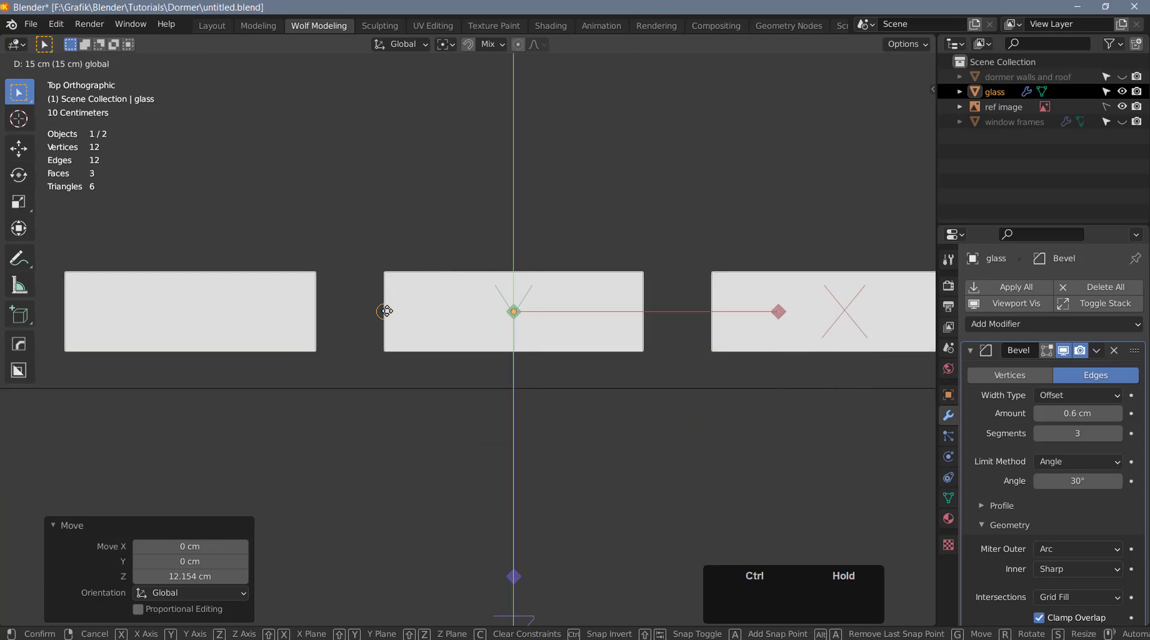
middle_click(551, 332)
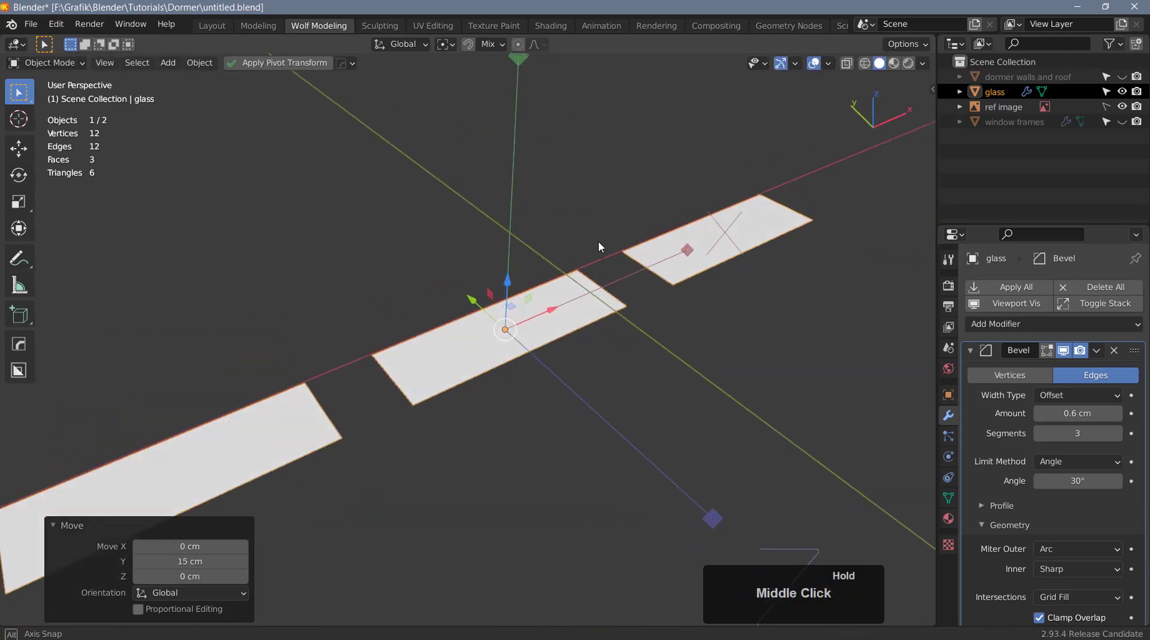
- Scale the glass strips along the global Y axis to give them pane depth
key(ctrl+<)
key(ctrl+<)
scroll(down, 3)
key(s)
key(y)
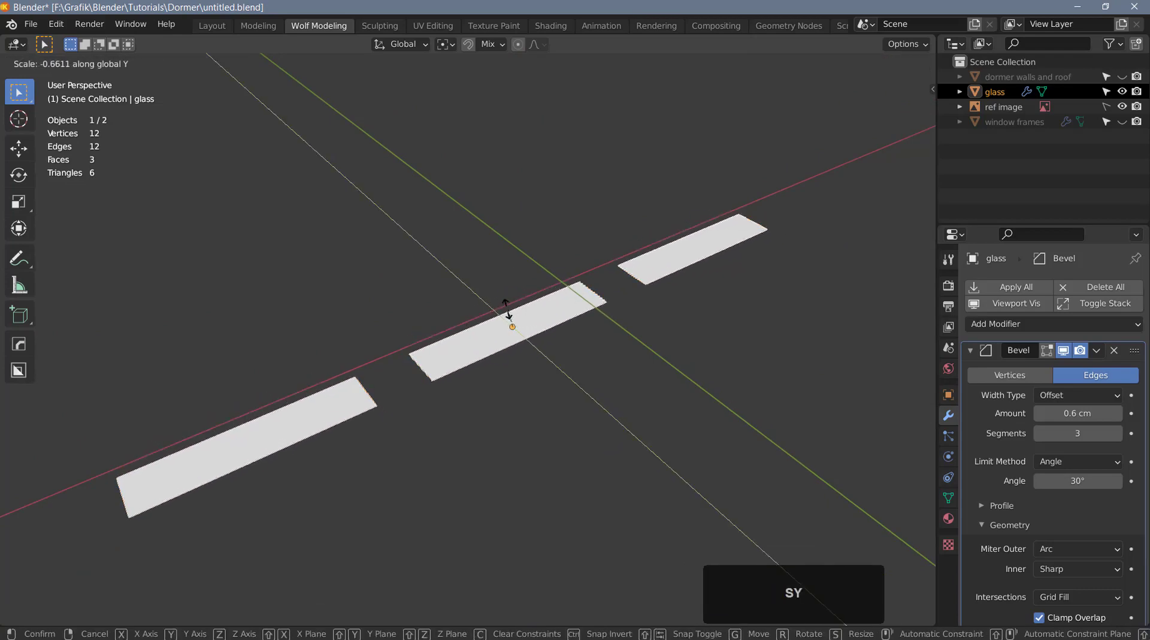
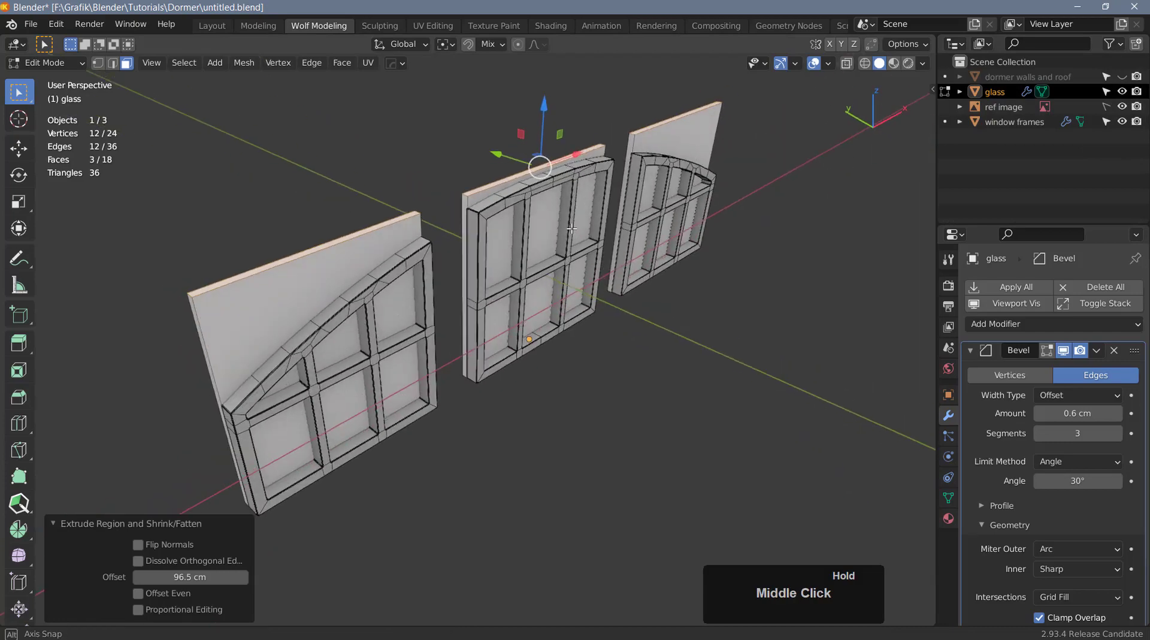
- Back in Object Mode, move the glass panes about 18 cm along Y in top view to sit behind the frames
scroll(up, 3)
key(Tab)
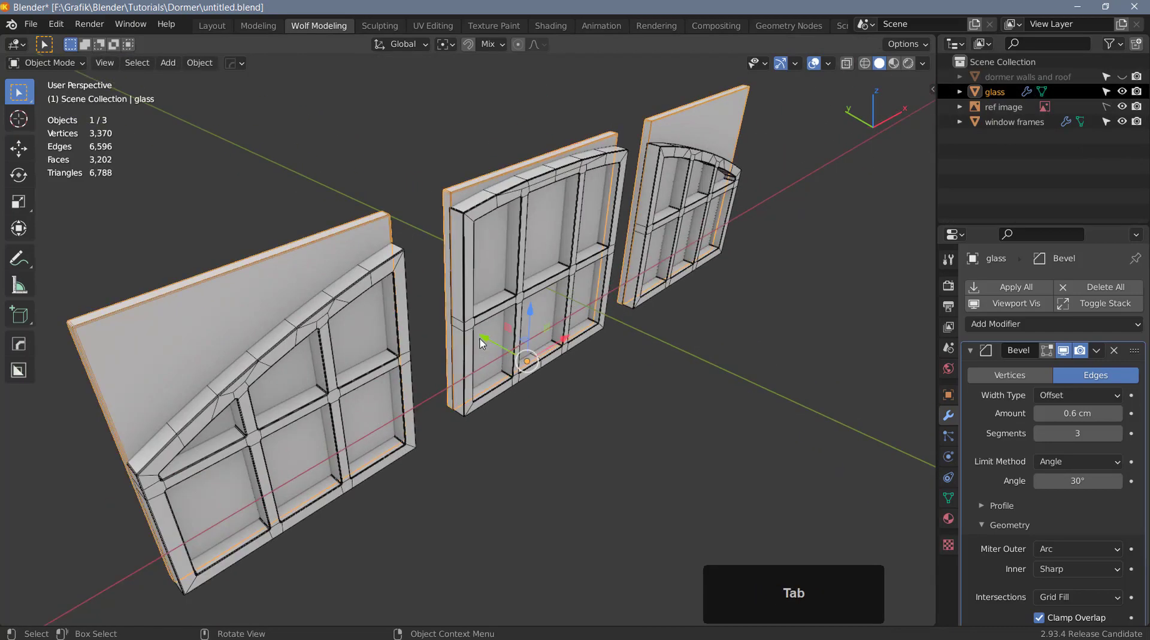
key(F2)
scroll(up, 3)
click(575, 284)
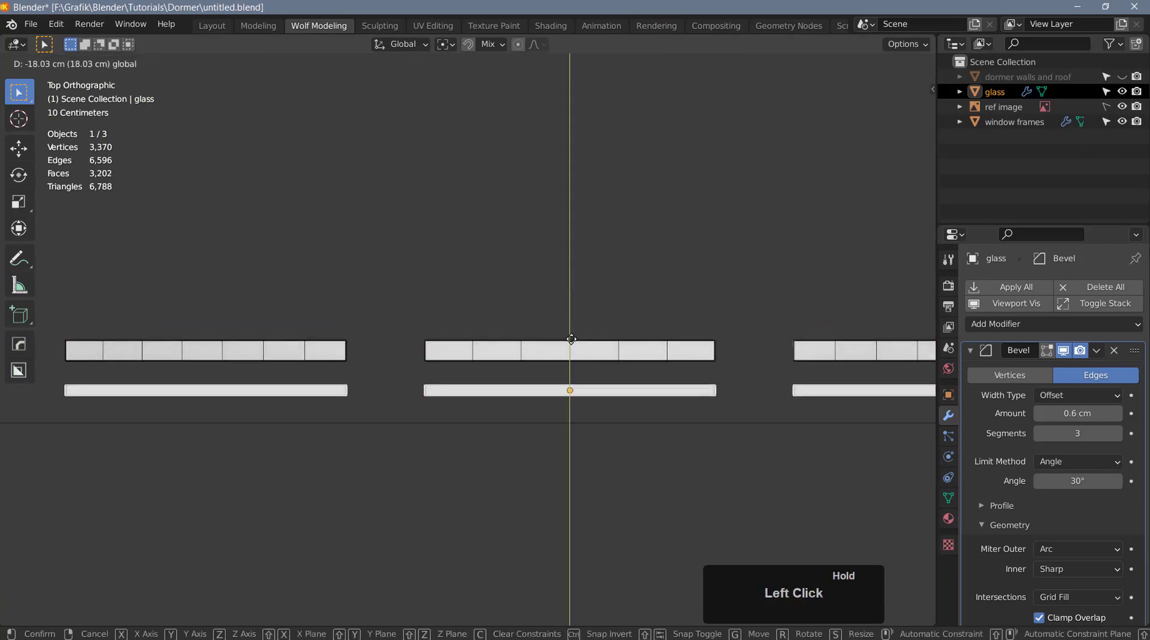
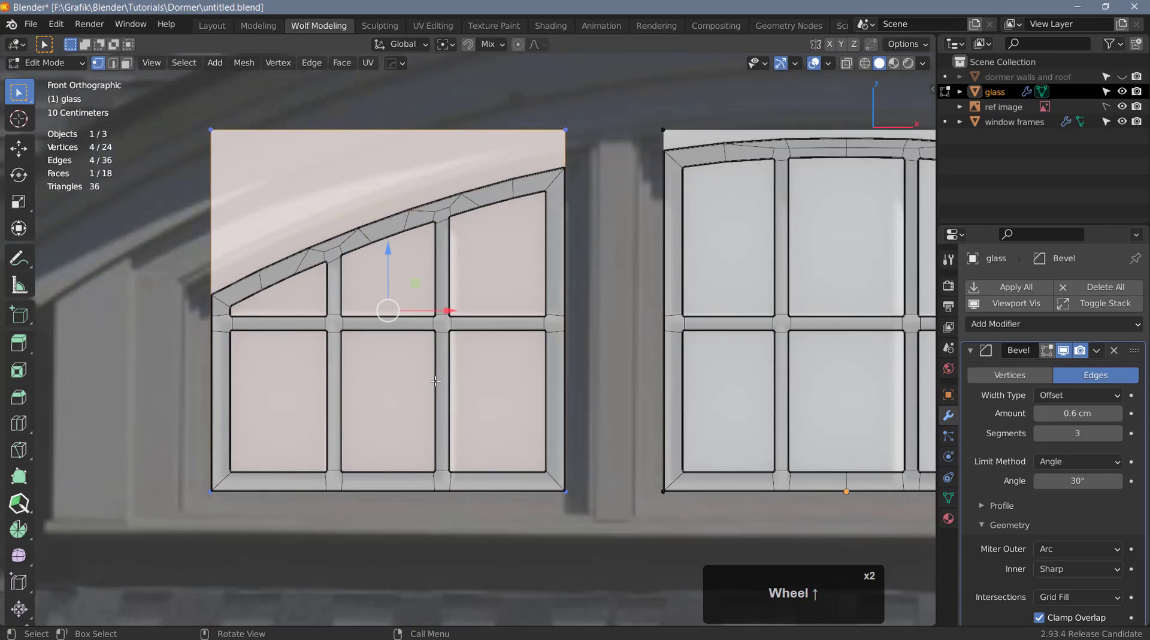
- Scale down the top vertices of all panes and raise the panes about 2.4 cm along Z in front view
key(space)
key(s)
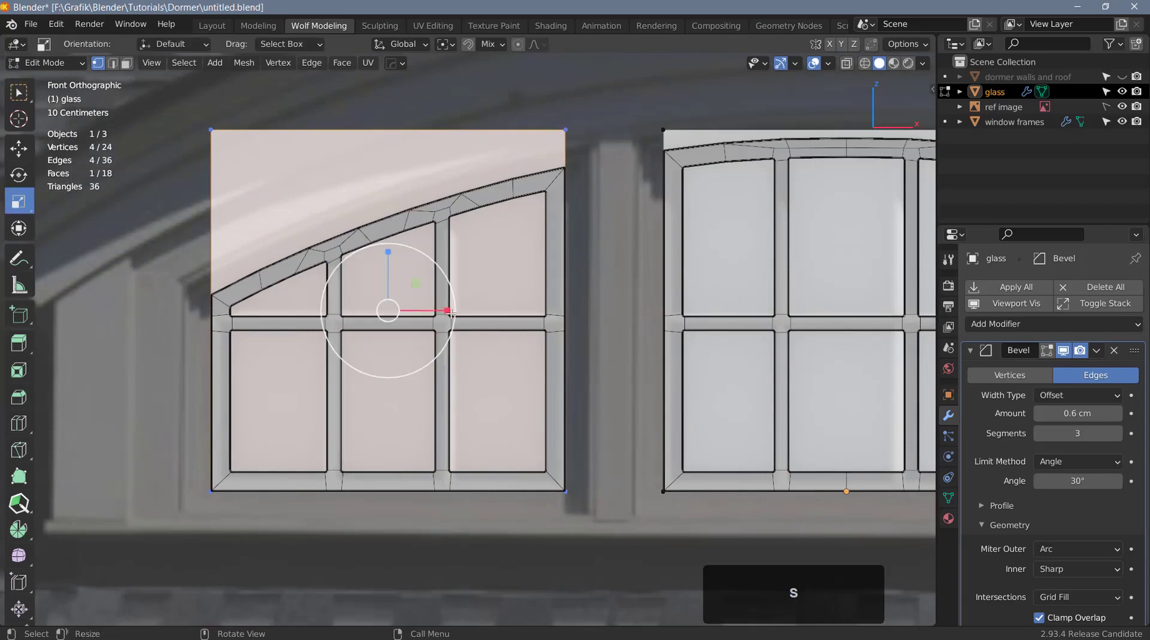
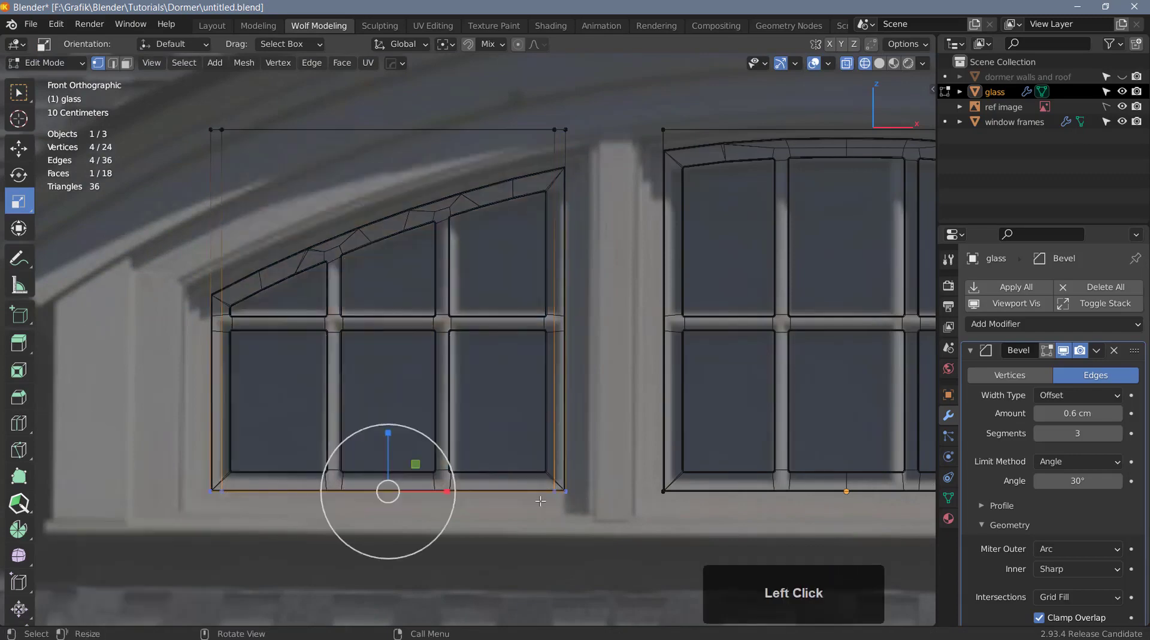
scroll(down, 3)
click(548, 474)
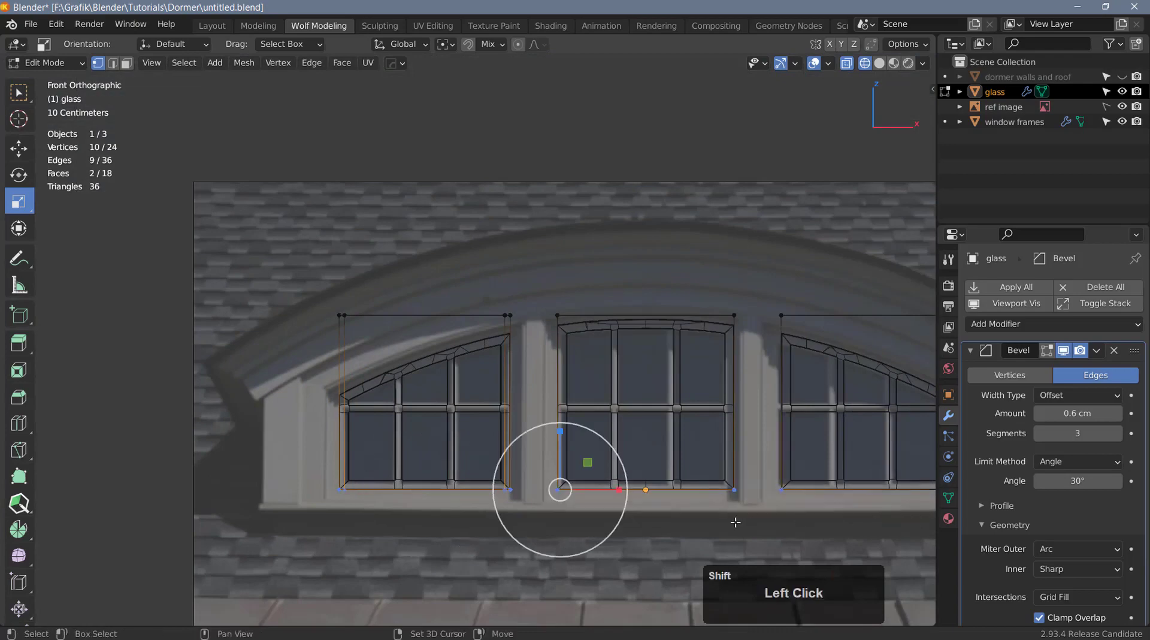
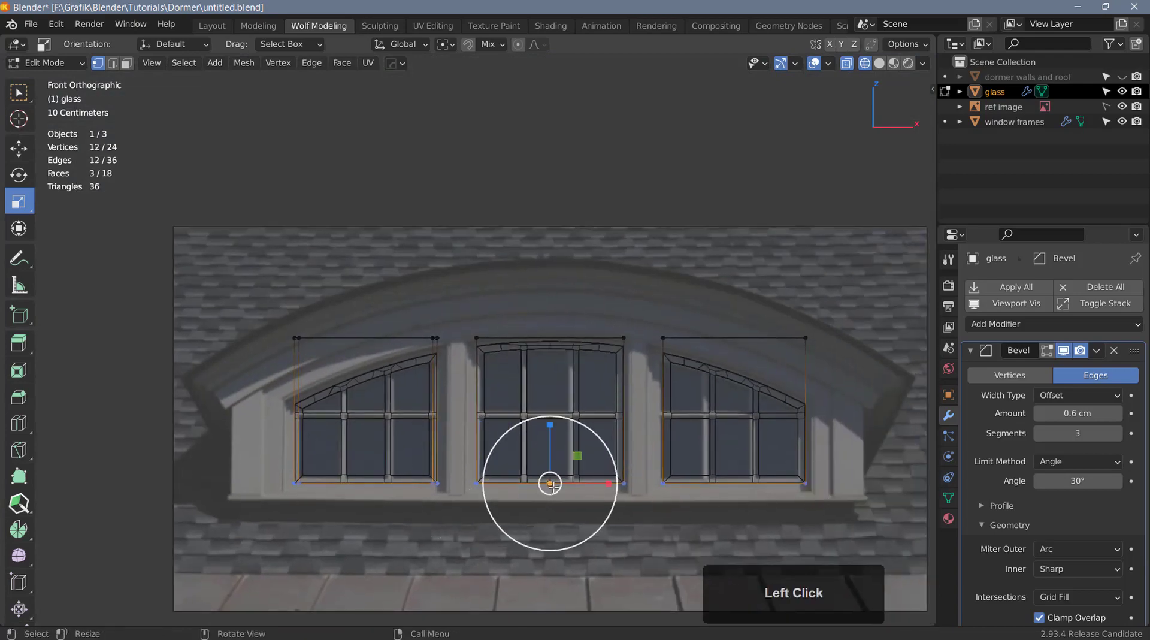
key(w)
scroll(up, 3)
scroll(down, 3)
click(456, 51)
click(465, 69)
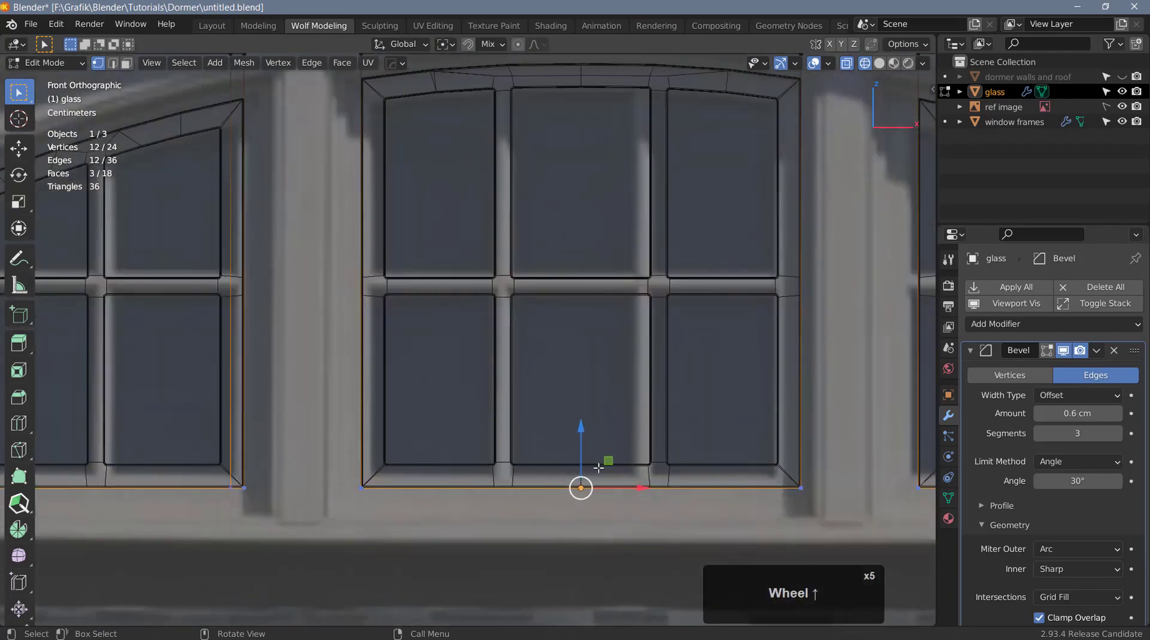
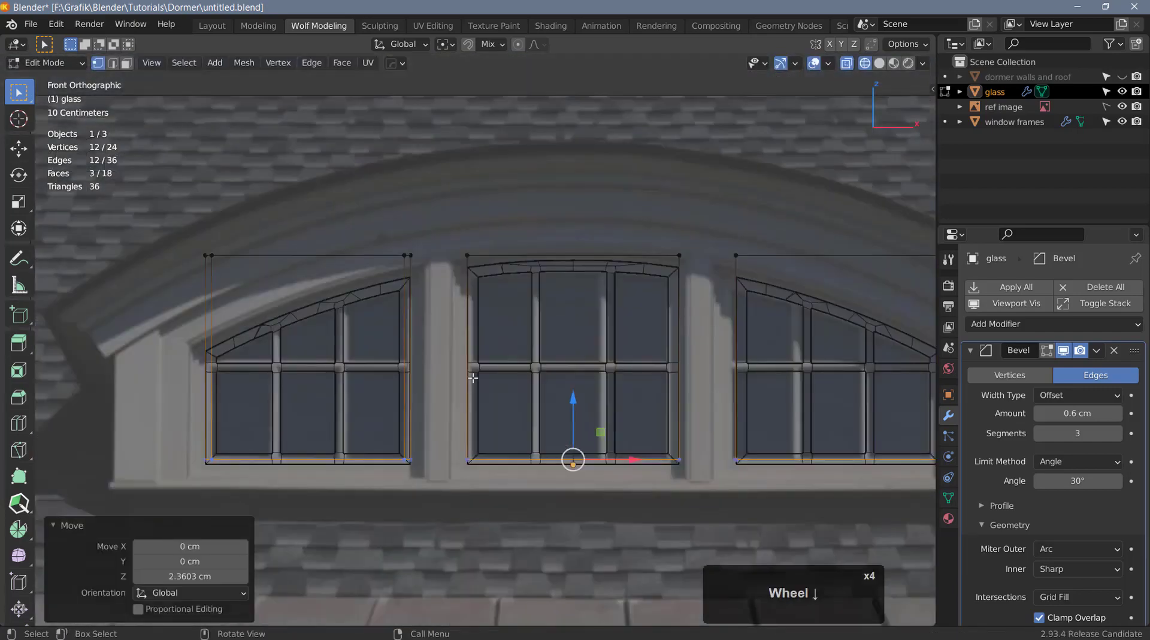
- Narrow the middle pane to 0.957 width along X and fit the right pane to its frame
scroll(up, 3)
drag(459, 210, 735, 512)
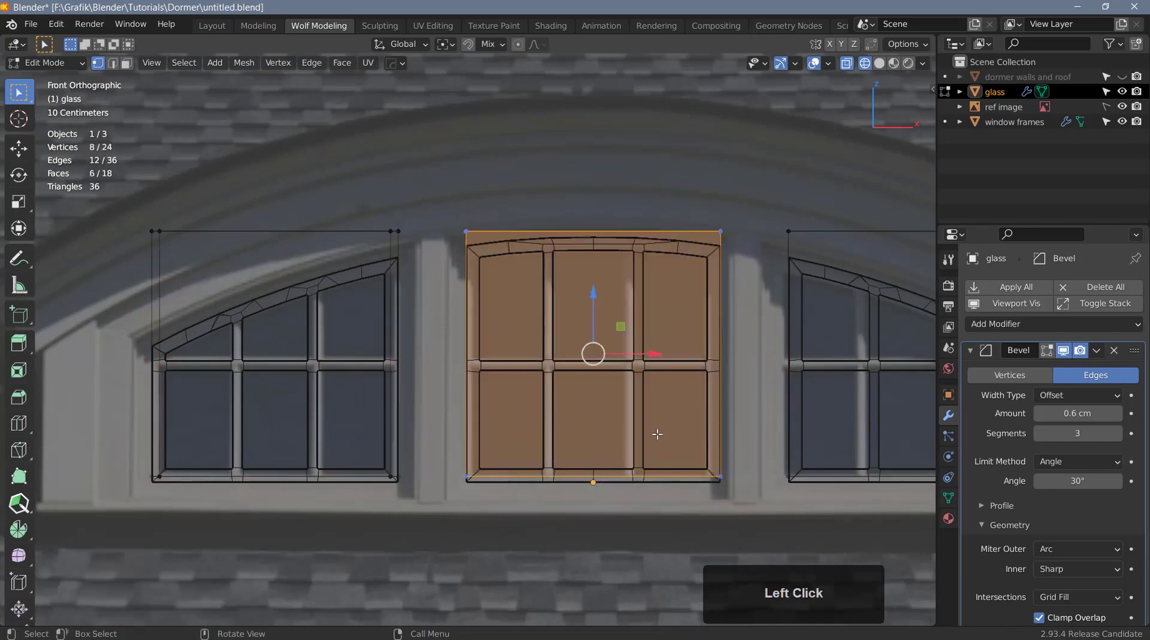
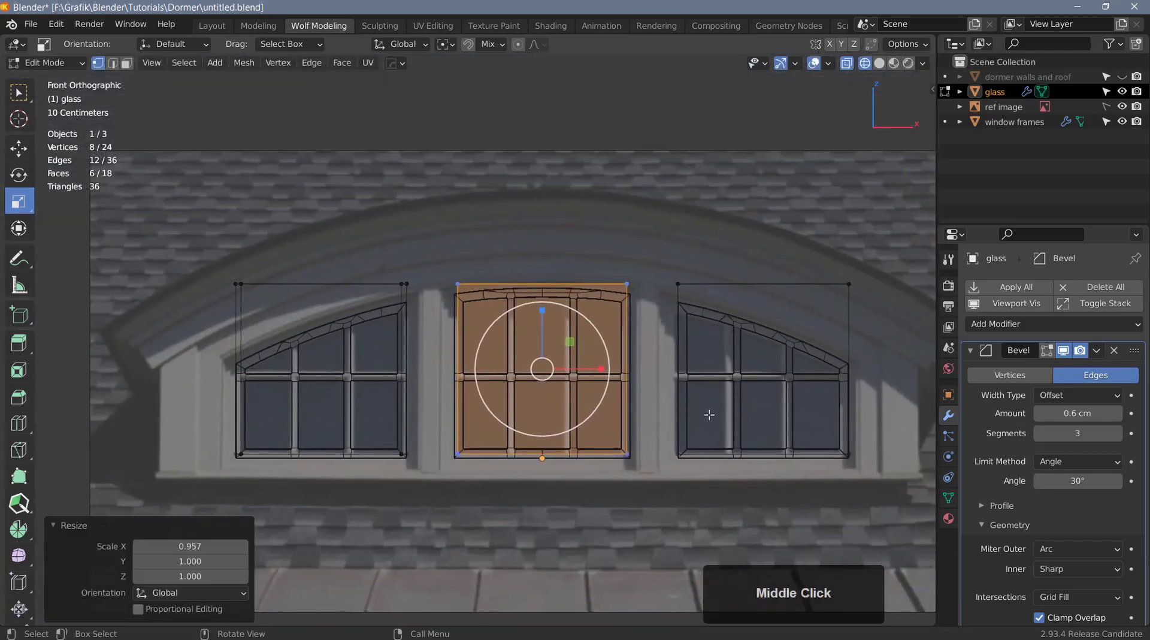
click(845, 478)
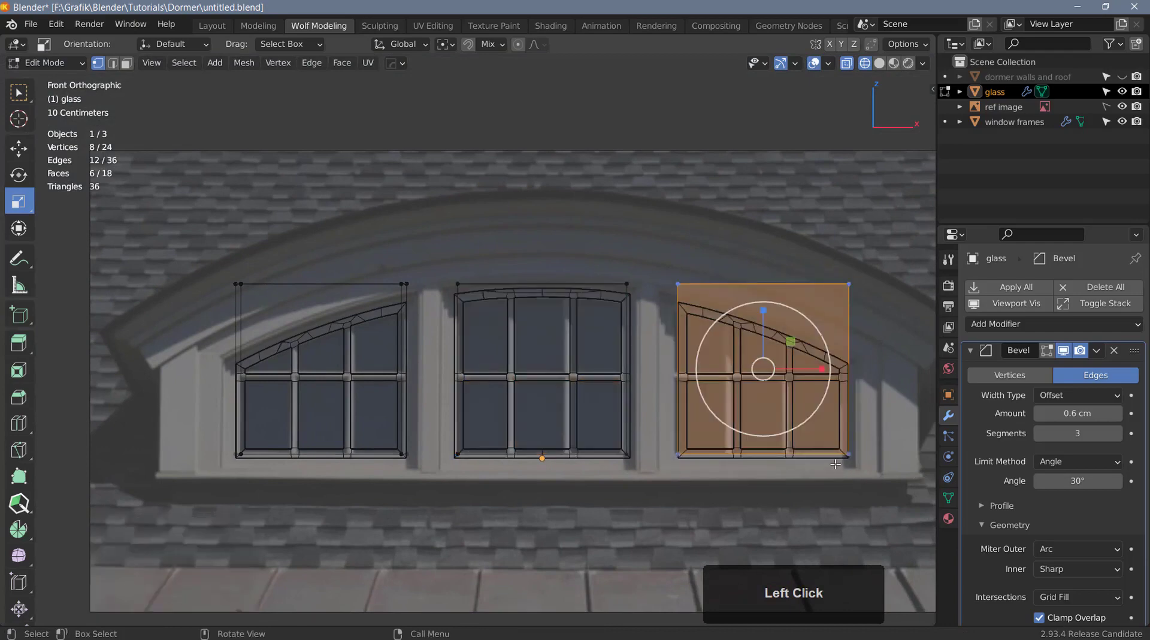
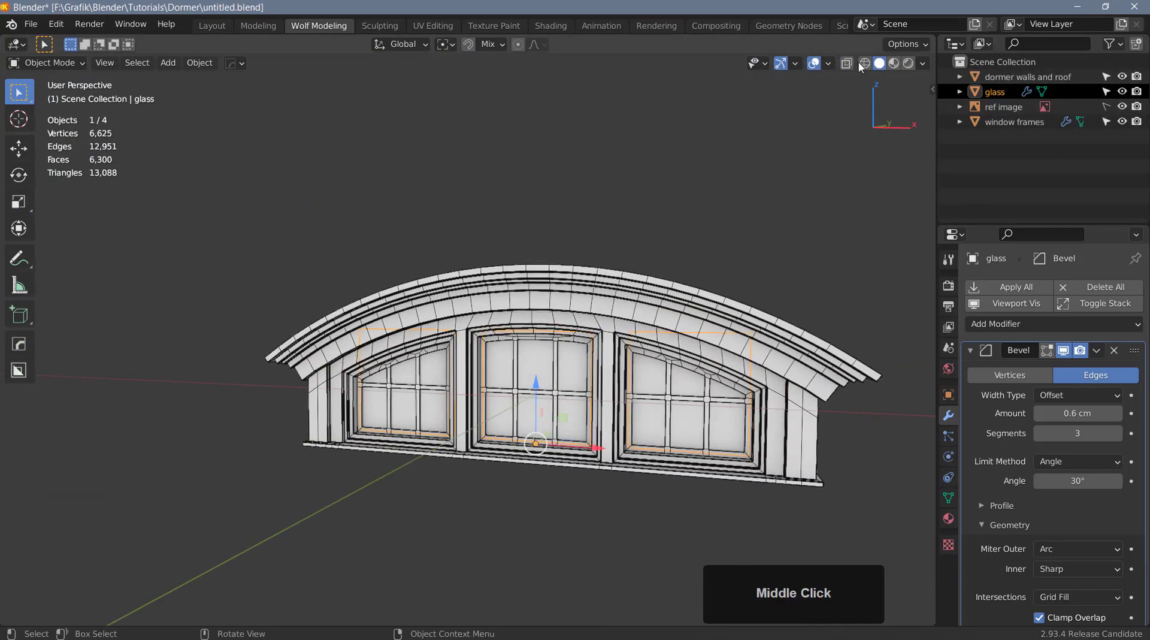
- Turn off the Wireframe overlay and orbit around the finished glazed dormer
click(817, 70)
middle_click(664, 348)
middle_click(439, 381)
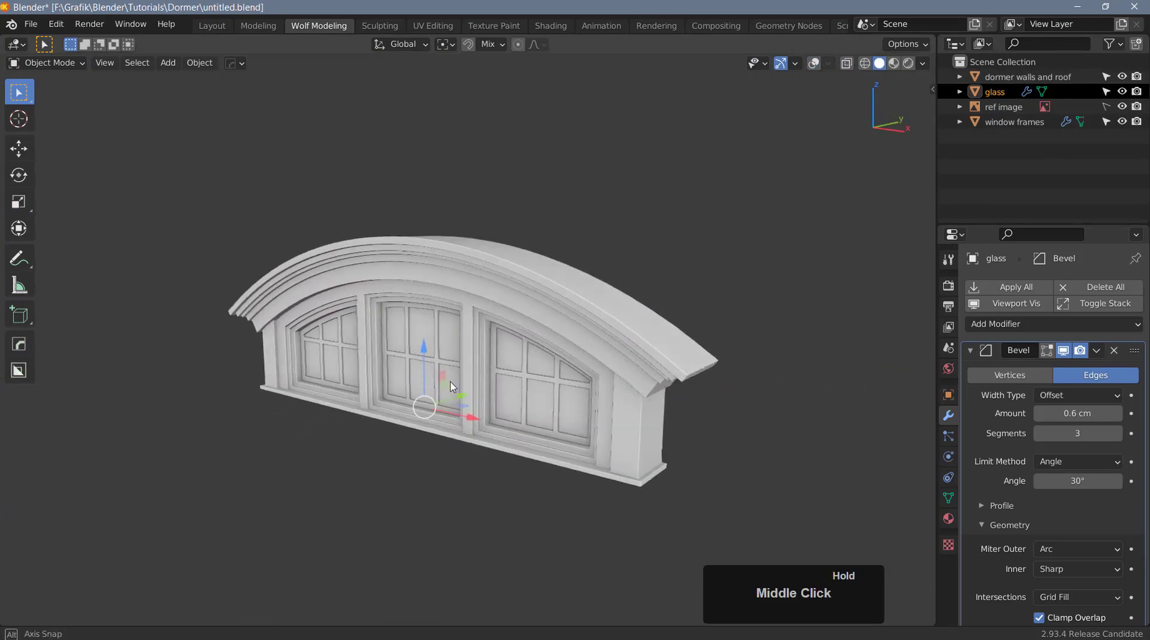